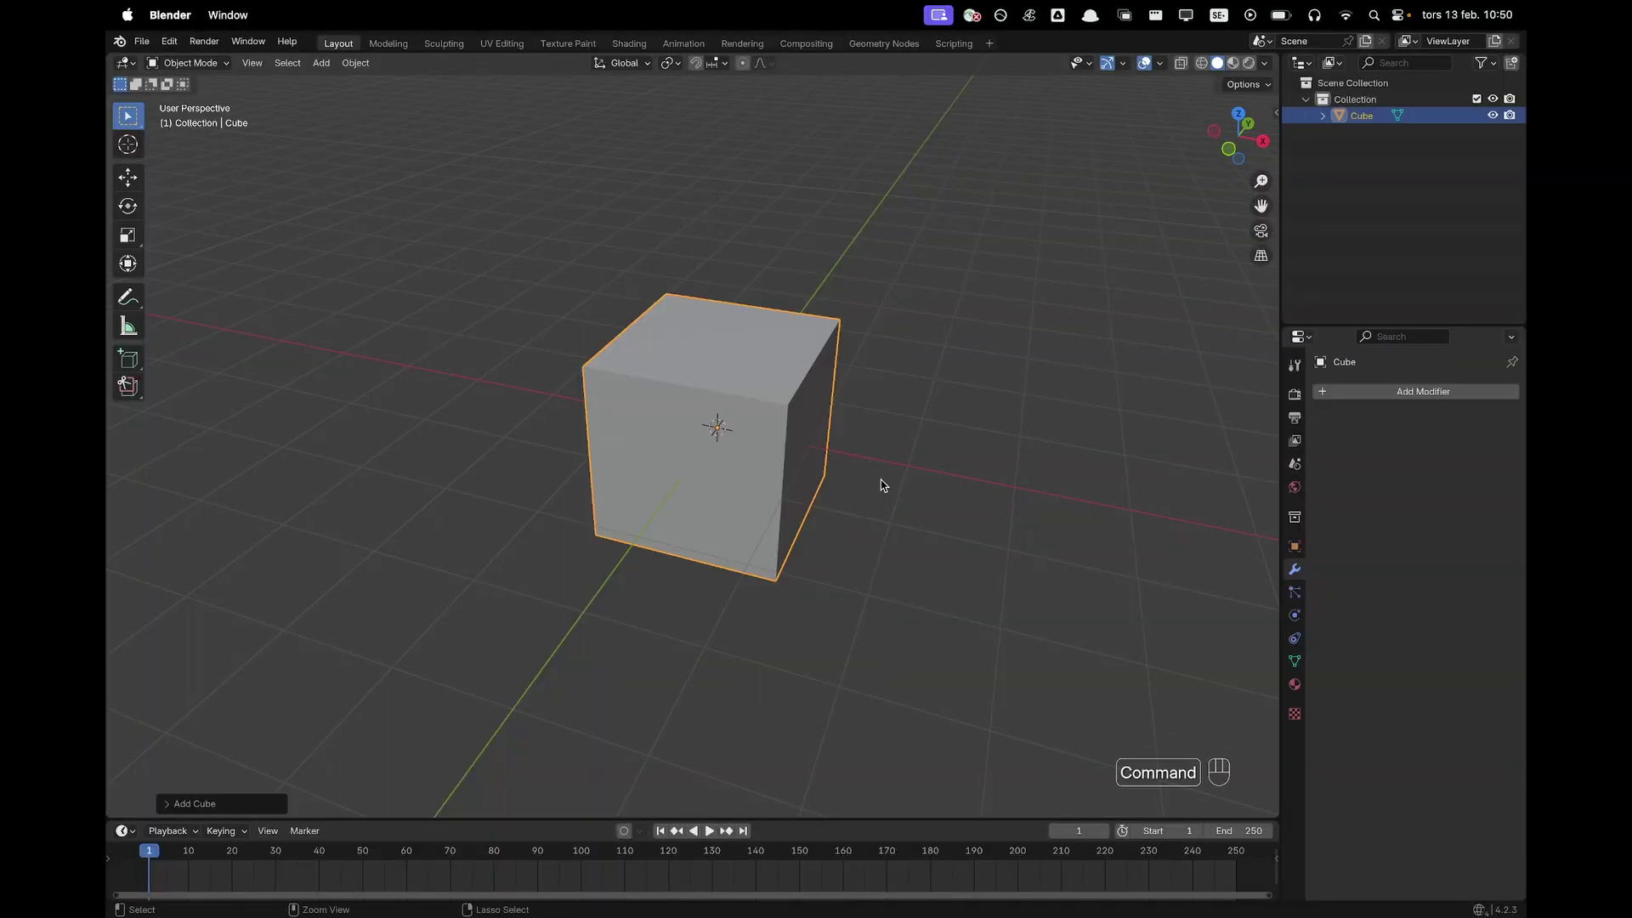
Add a level-2 Subdivision Surface modifier to the default cube with Ctrl+2
key(super+2)
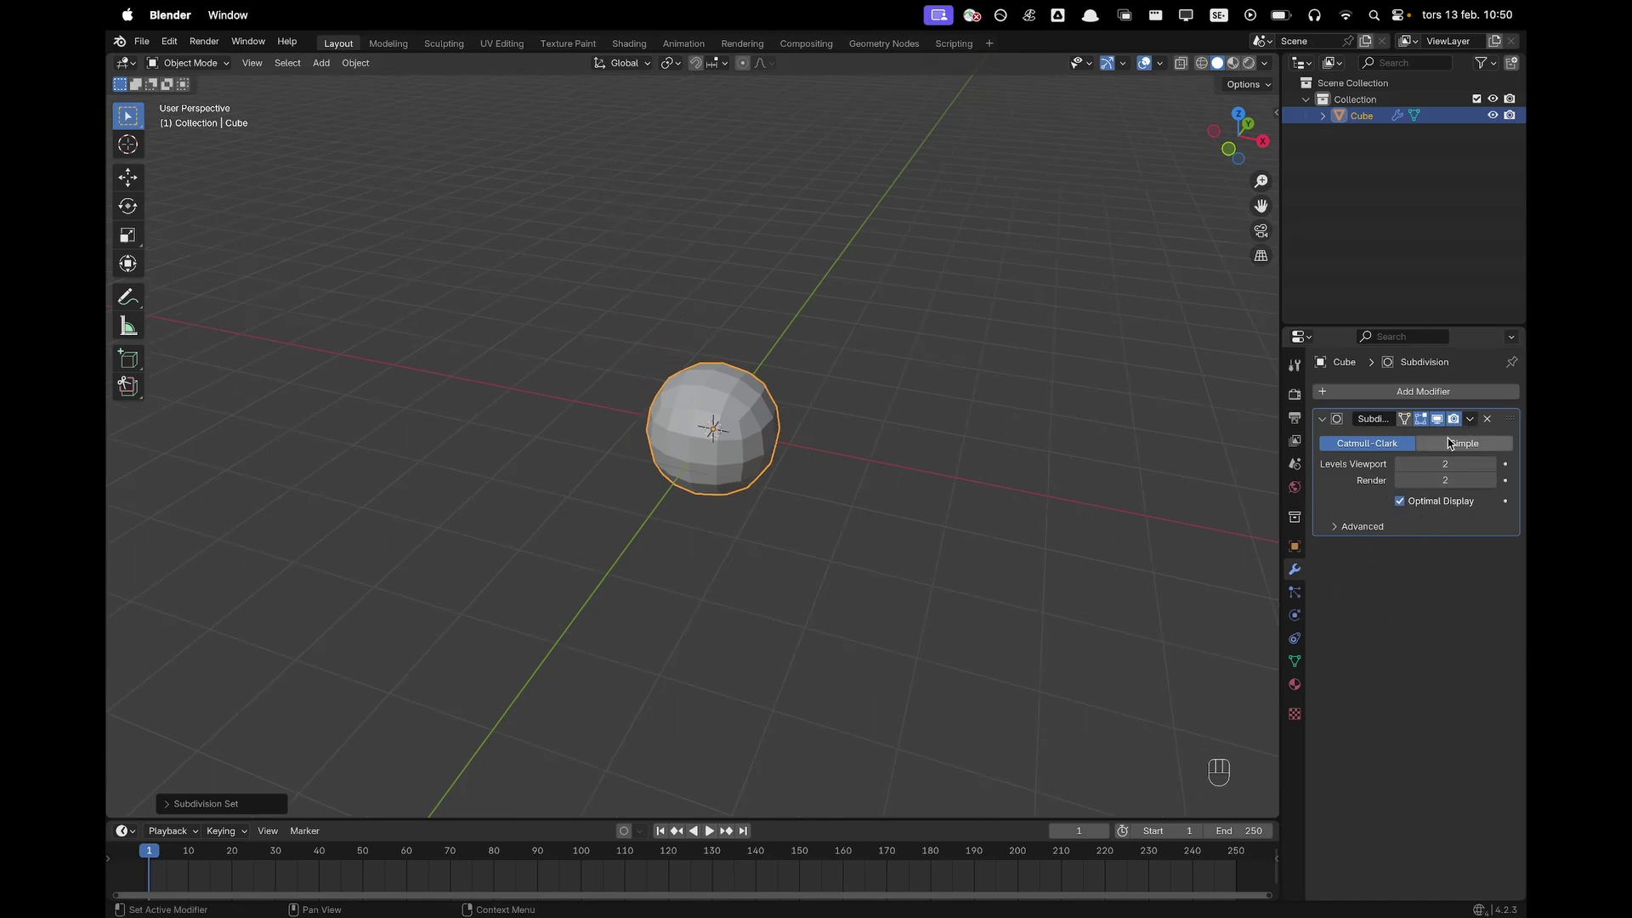
Apply the subdivision, enter Edit Mode and enable X-ray for through-selection
drag(1482, 419, 1448, 441)
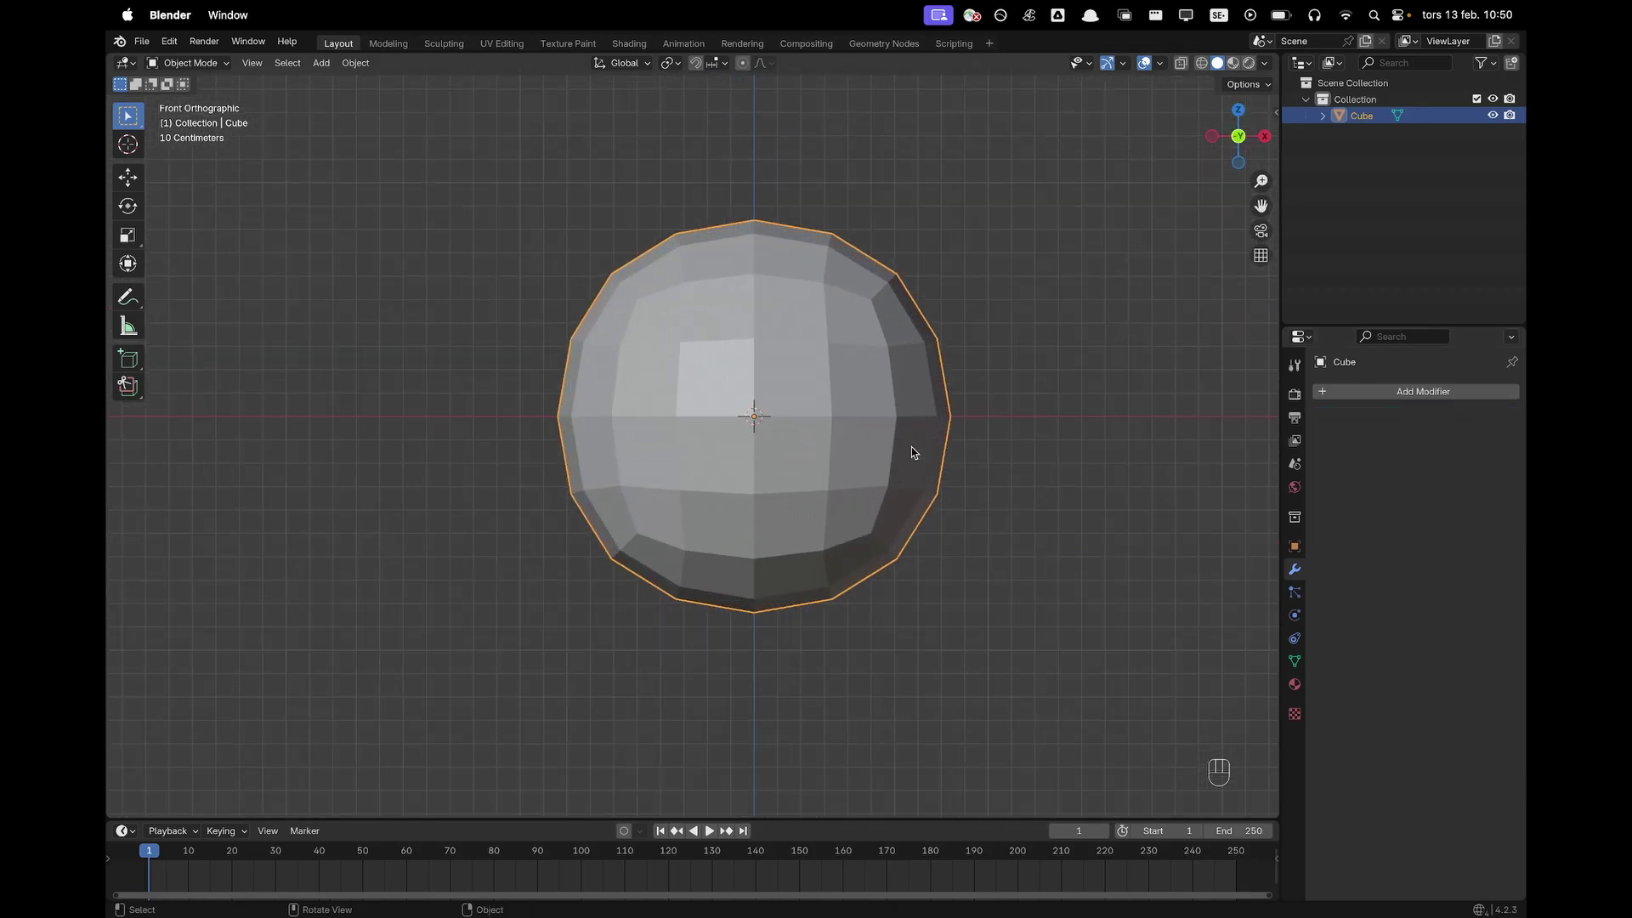
key(Tab)
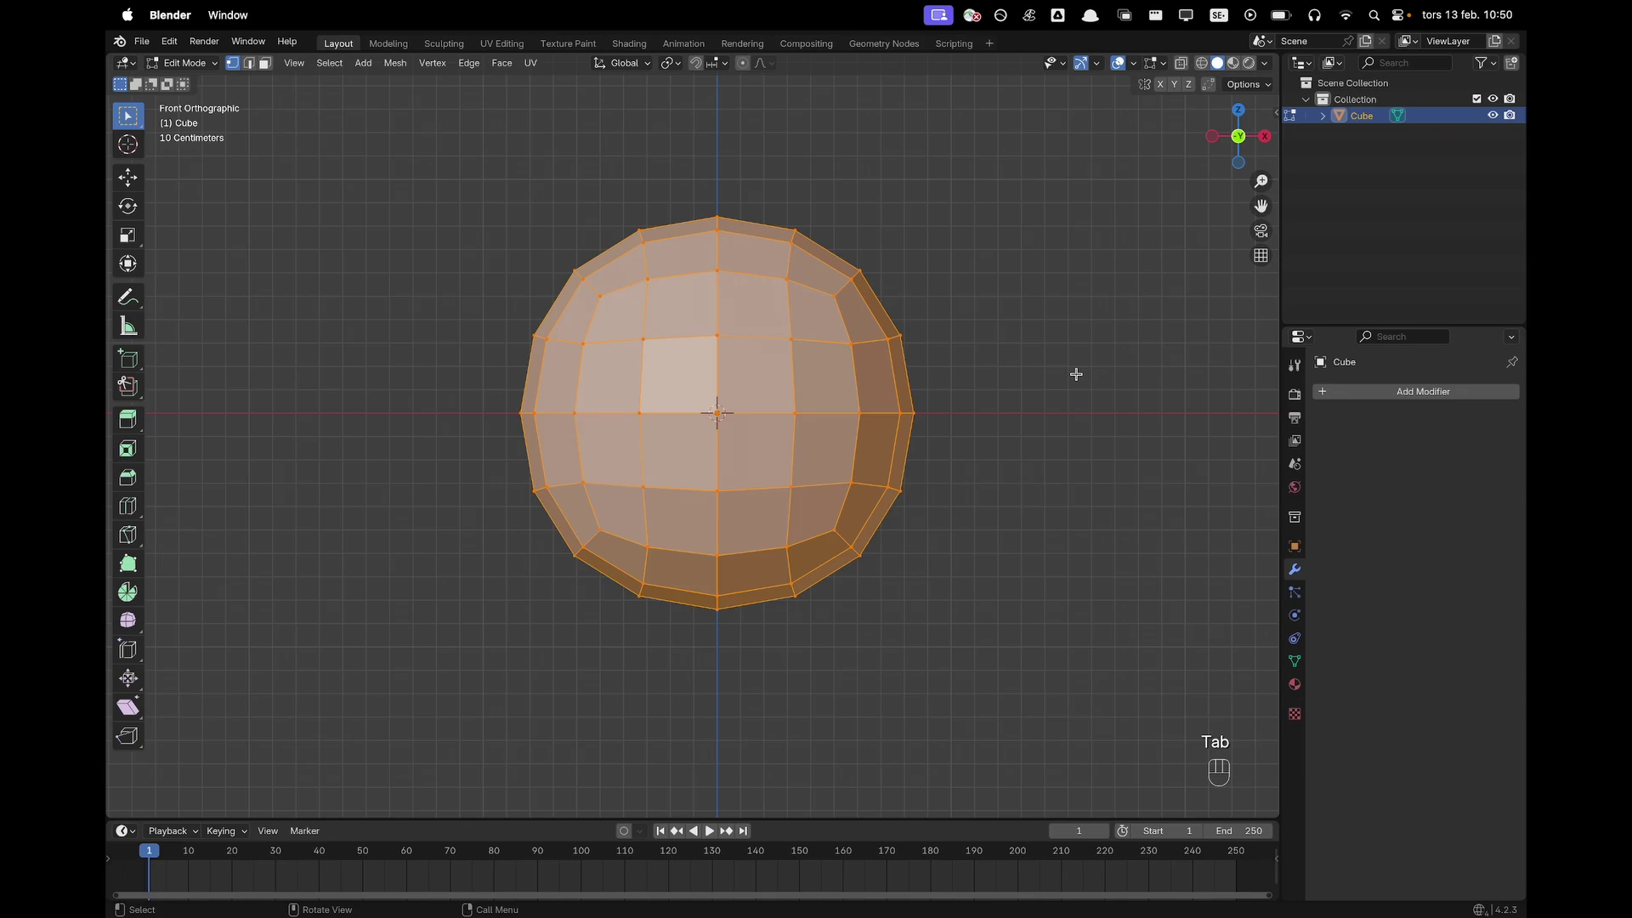
key(z)
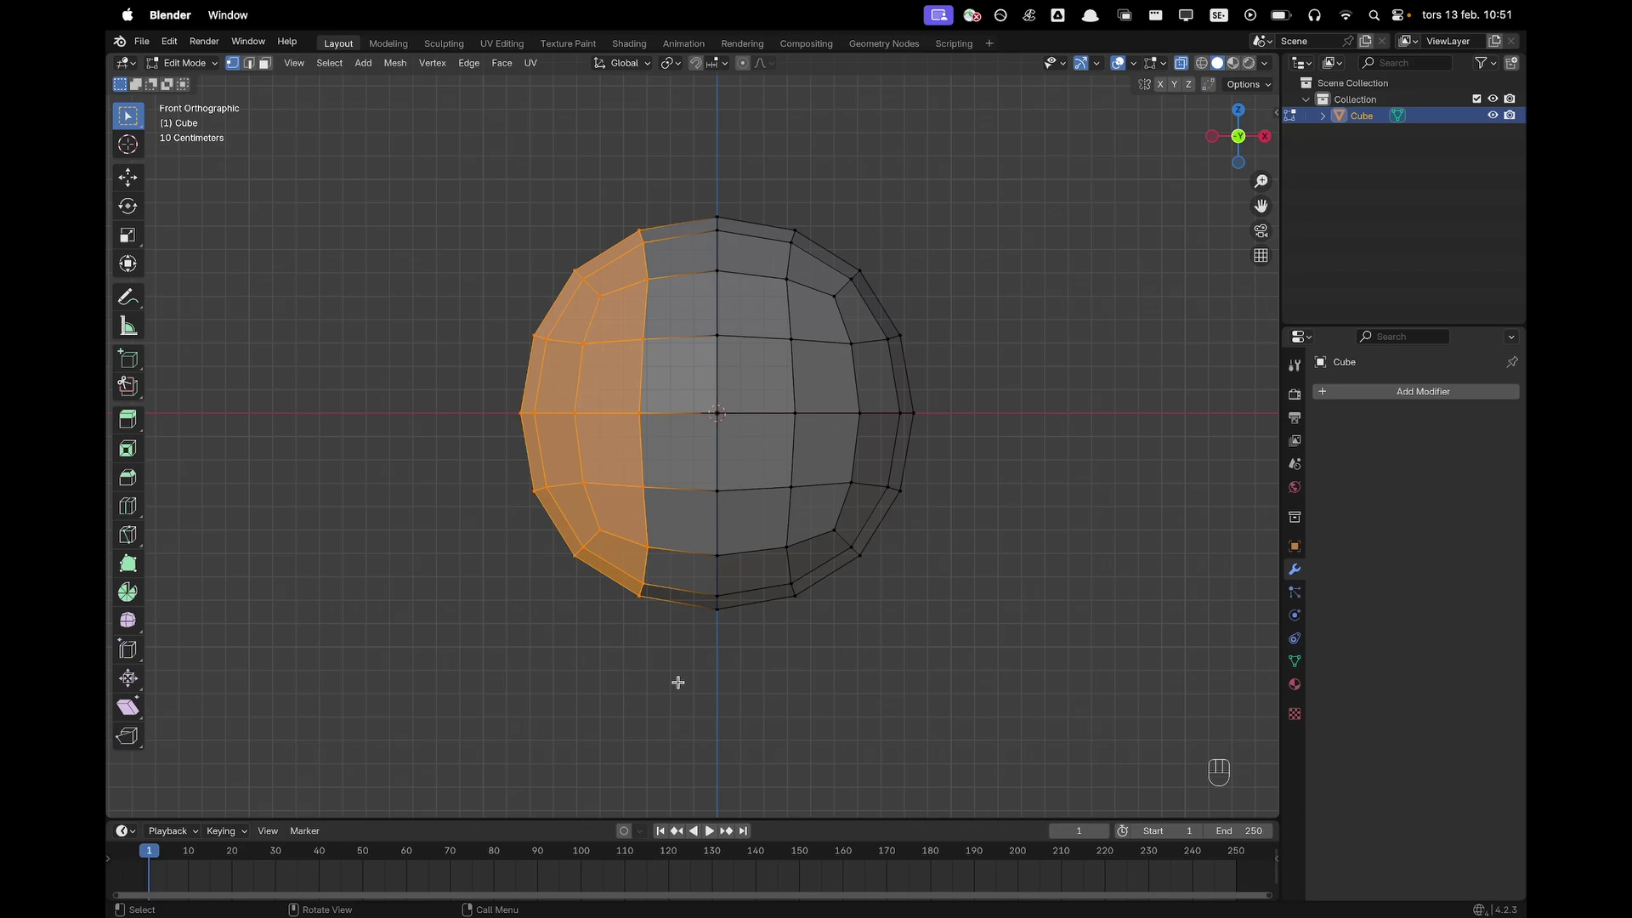
Delete the left, lower and back halves to leave a quarter wedge, then start knife cuts across it
key(x)
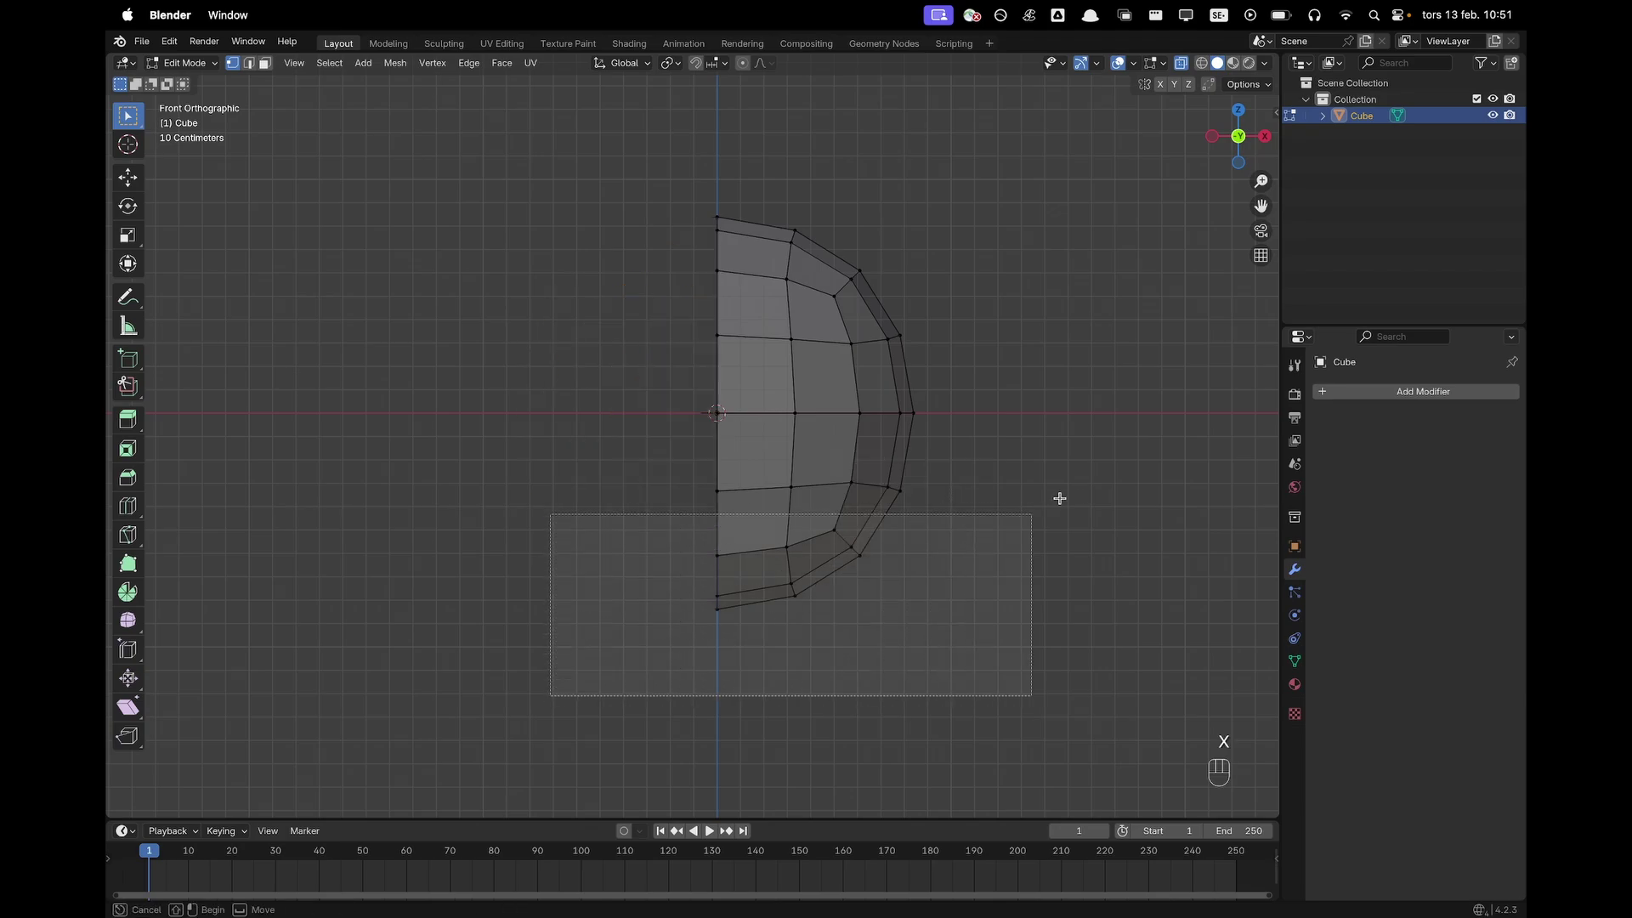
key(x)
key(`)
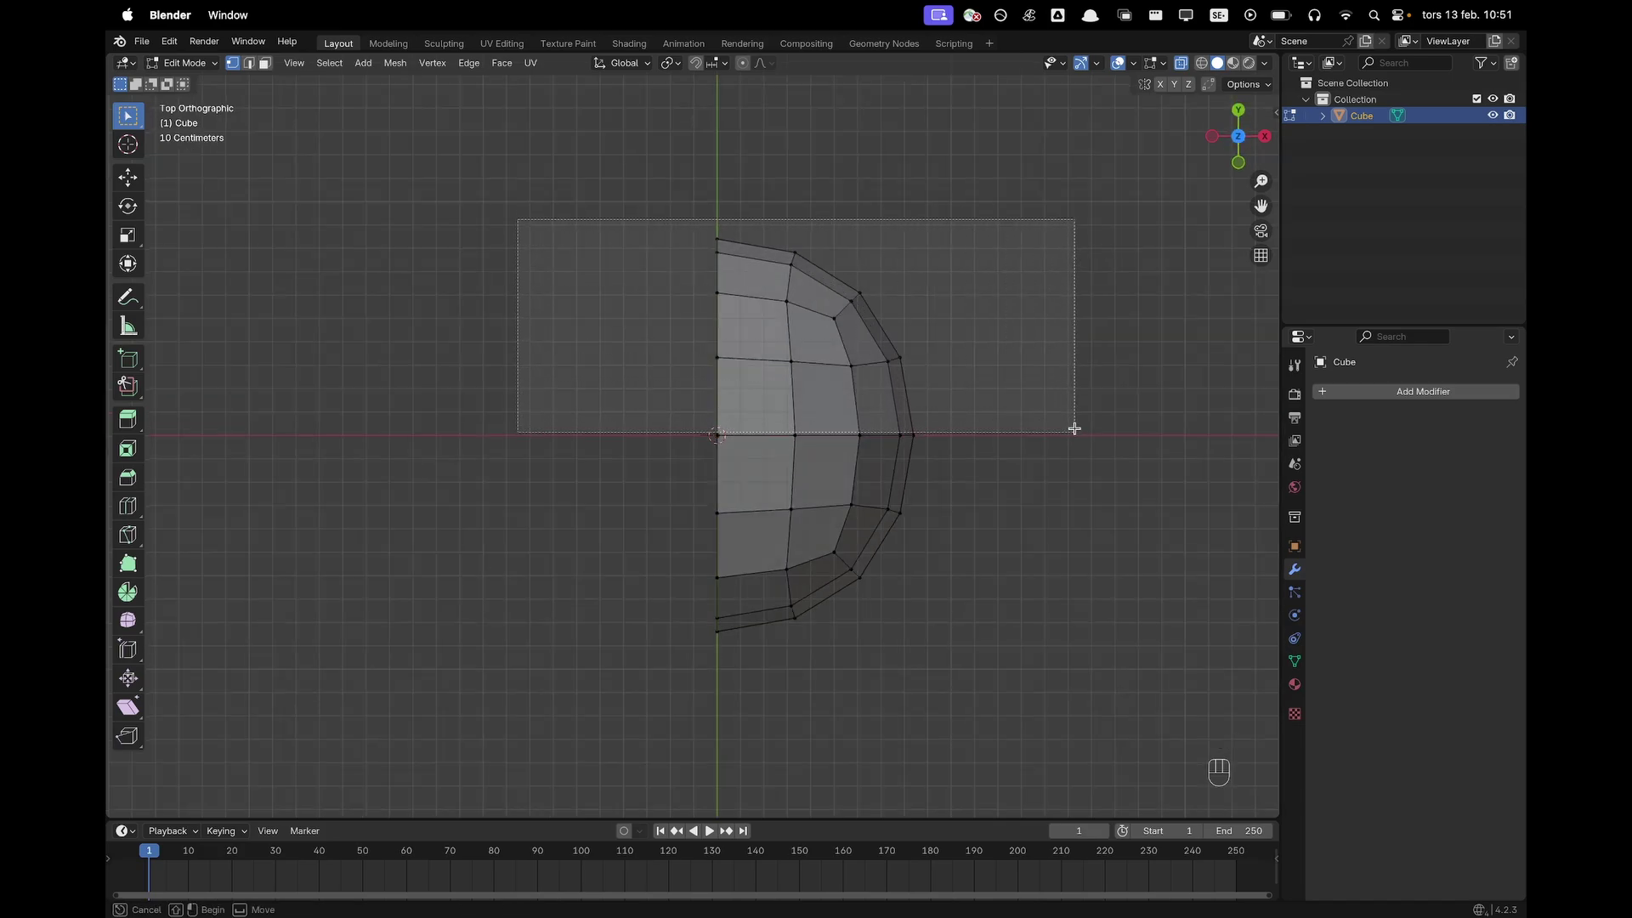
key(x)
key(`)
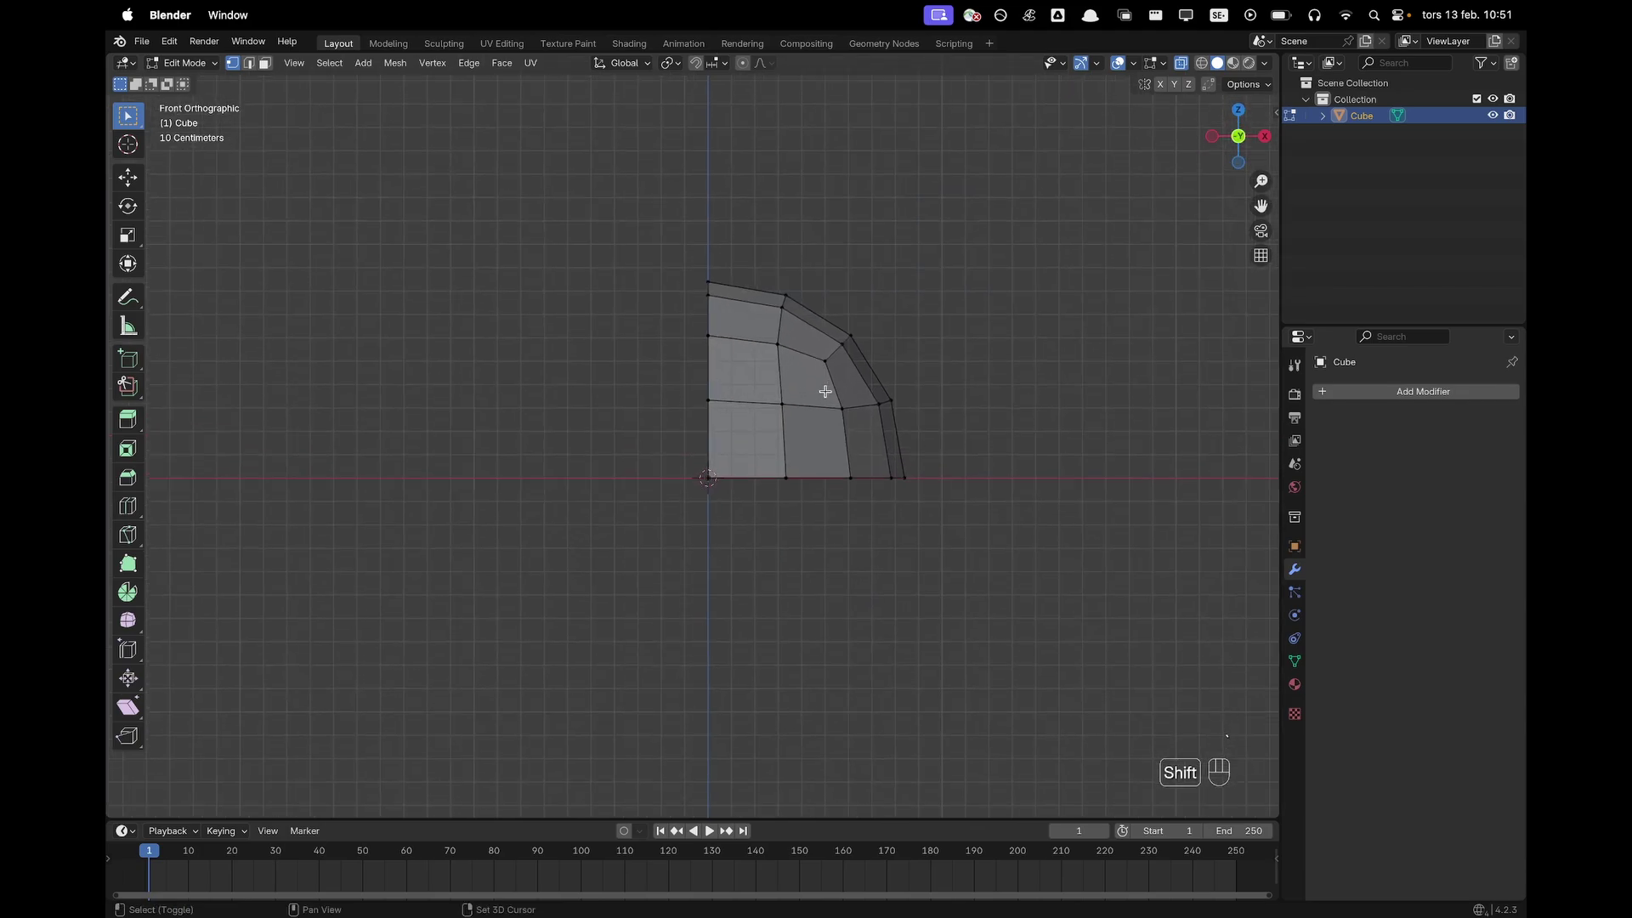
key(k)
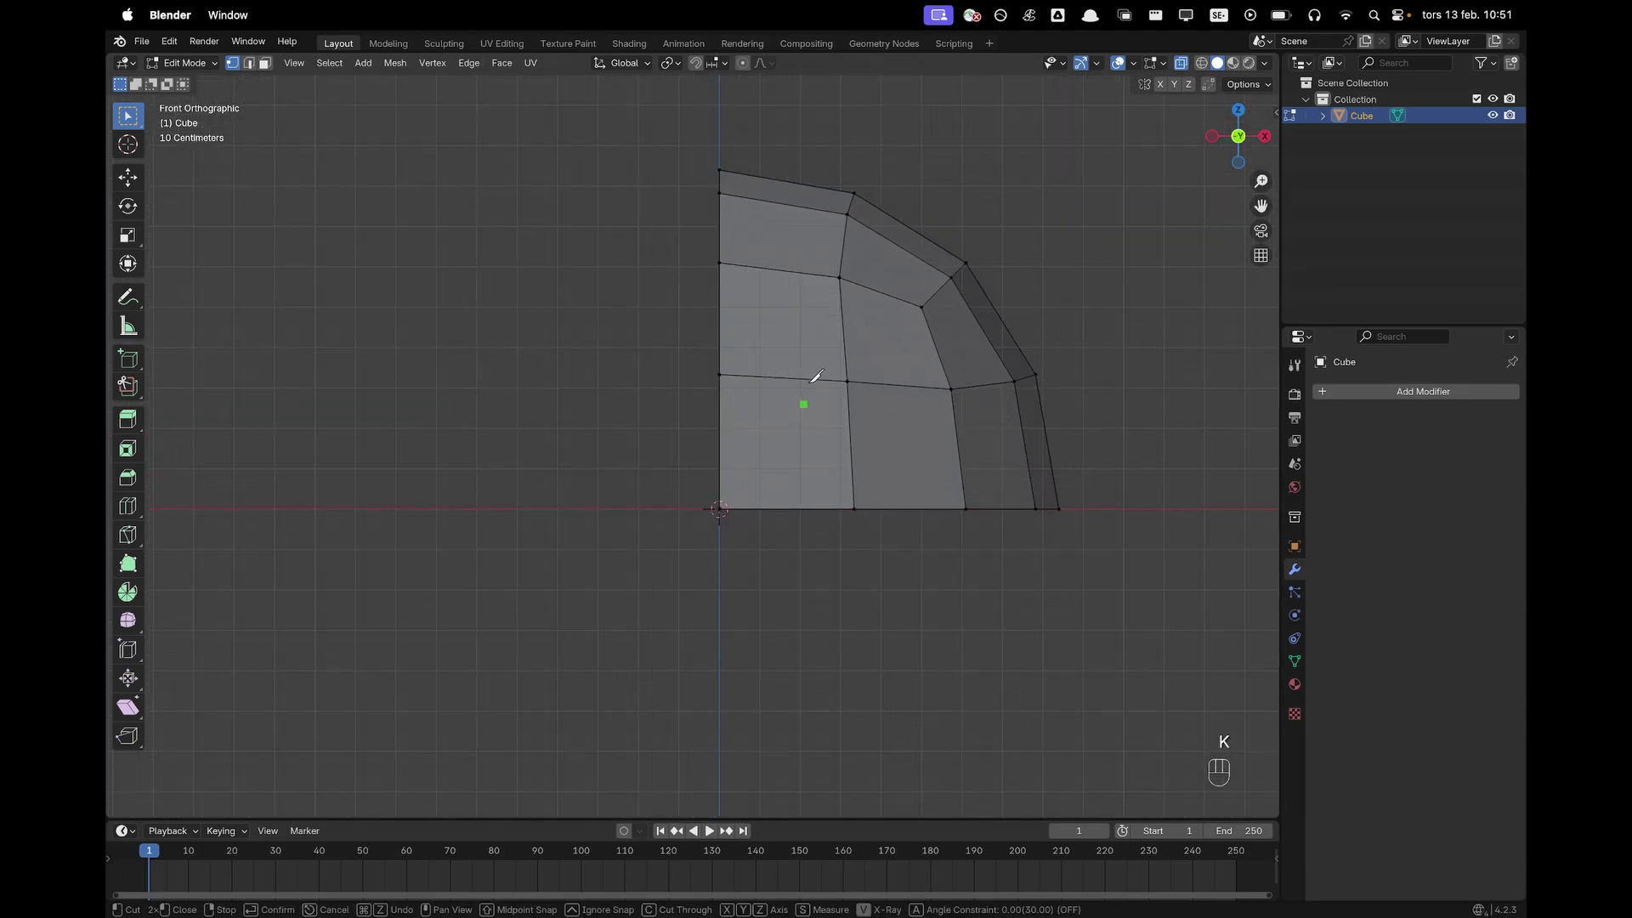
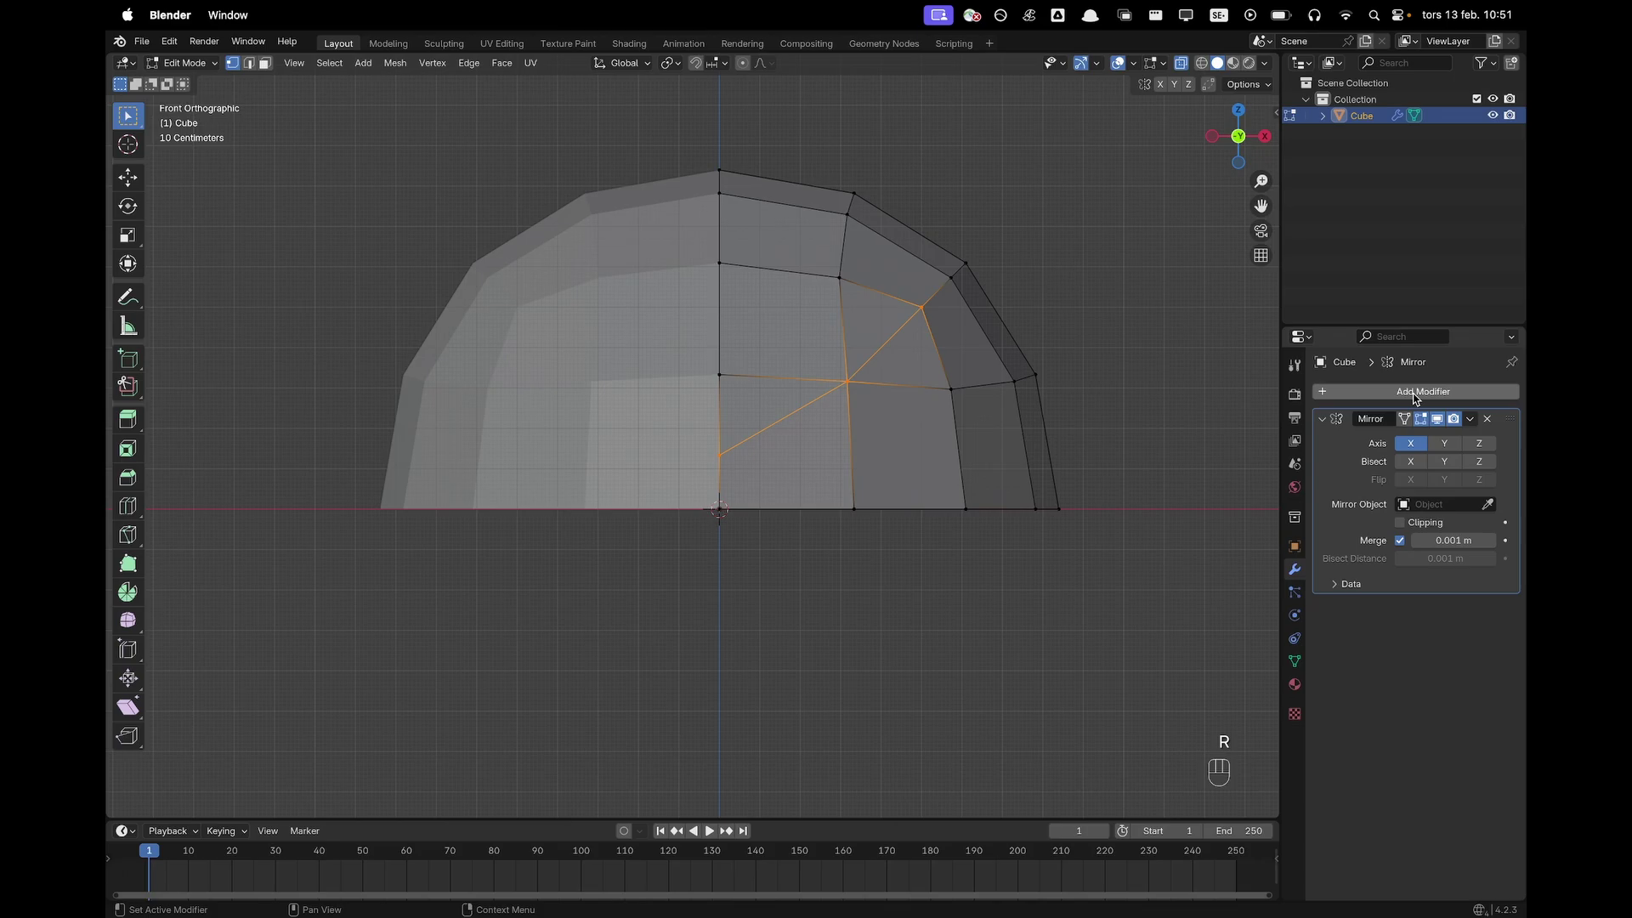
Mirror the wedge on X, Y and Z with Clipping enabled and apply it into a full sphere
click(1450, 446)
click(1485, 448)
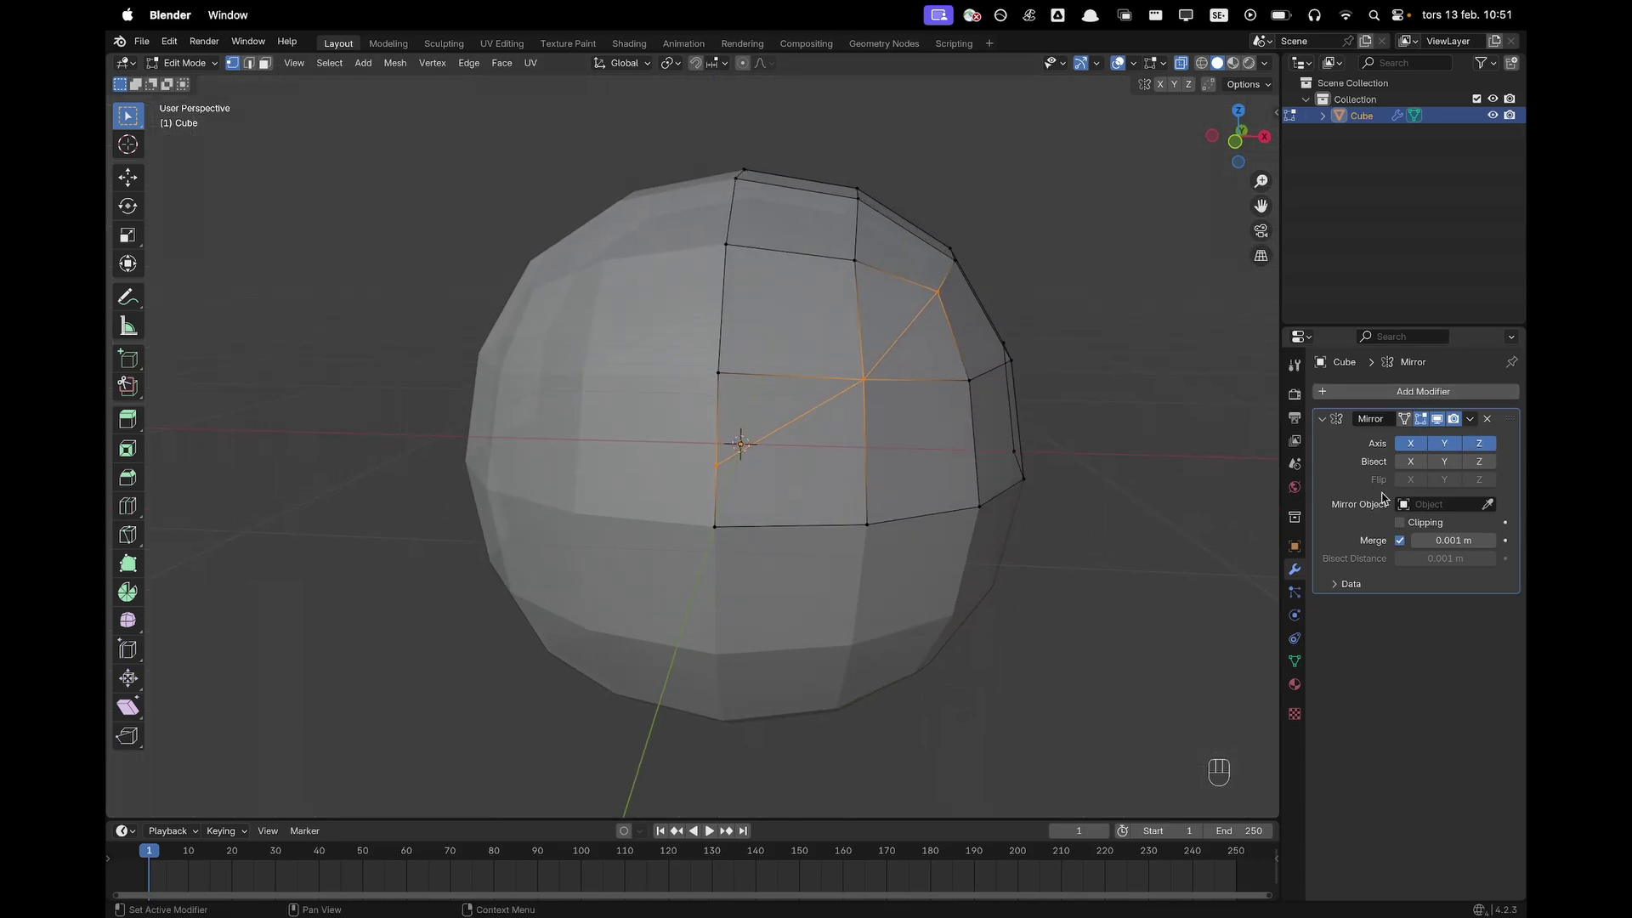
click(1406, 528)
key(Tab)
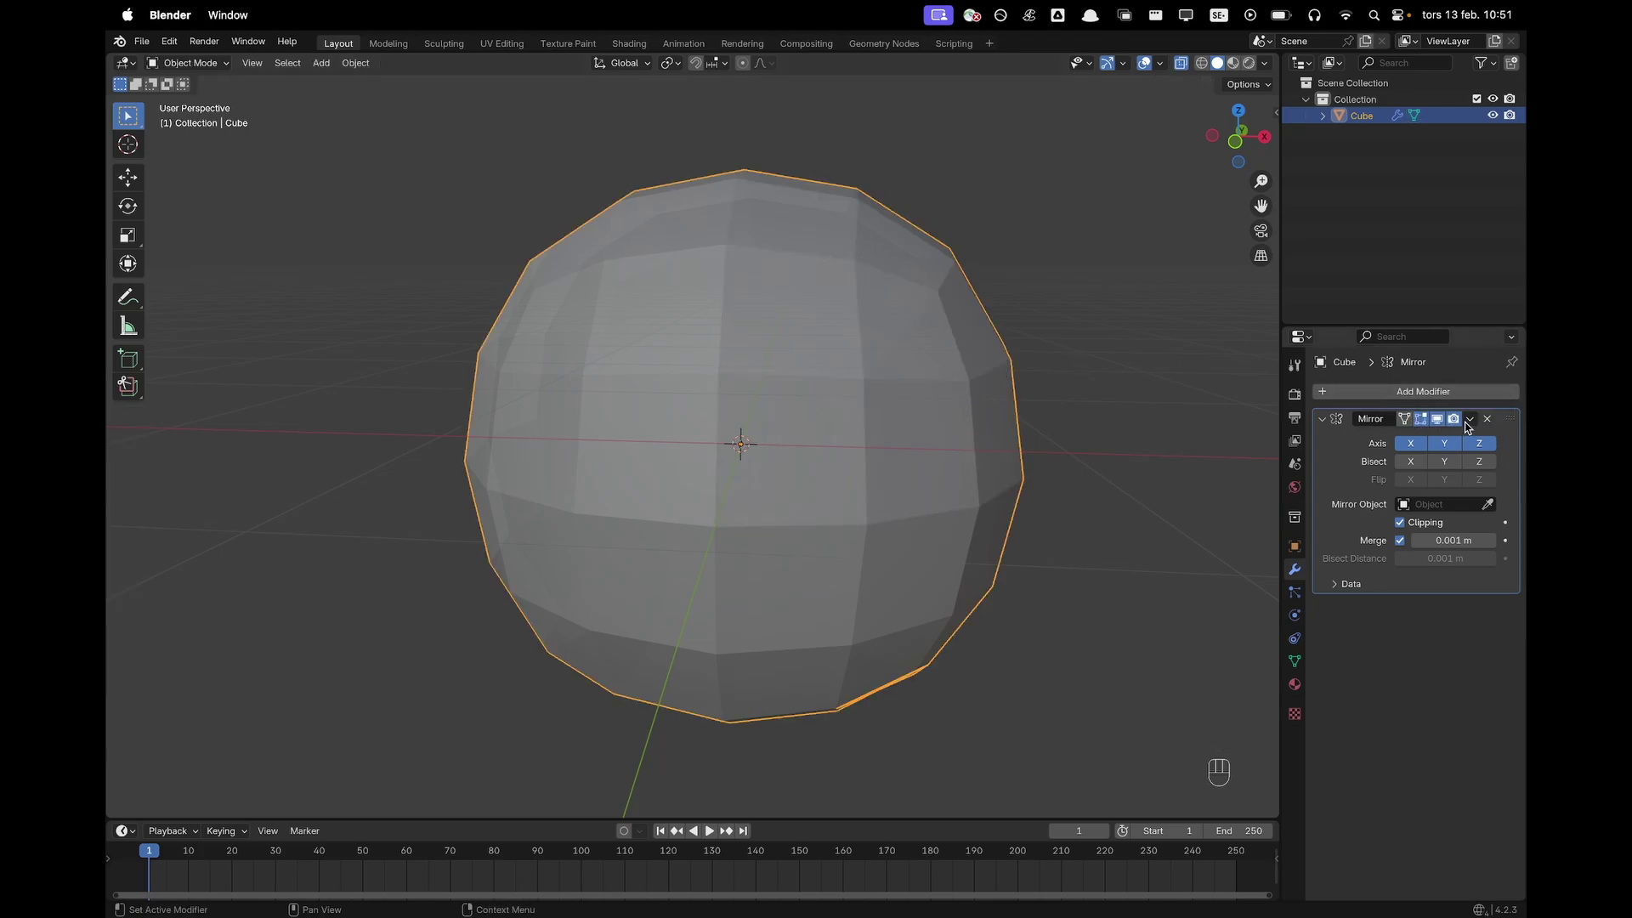
drag(1480, 424, 1458, 440)
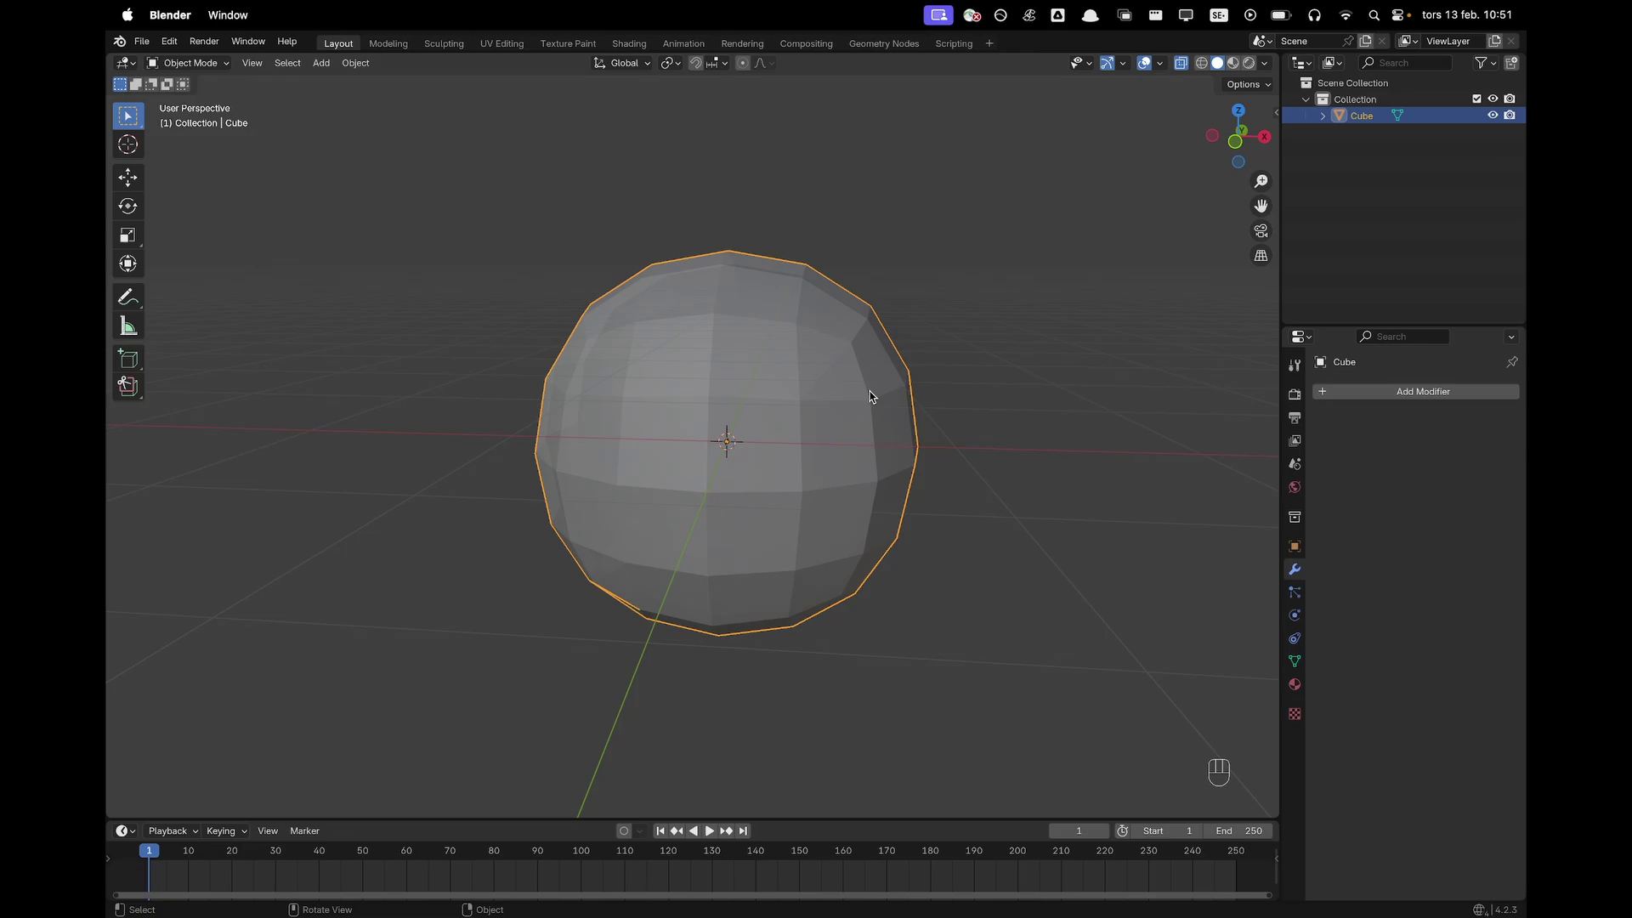
Merge seam vertices by distance, then bevel the selected seam edge loops into wide bands
key(Tab)
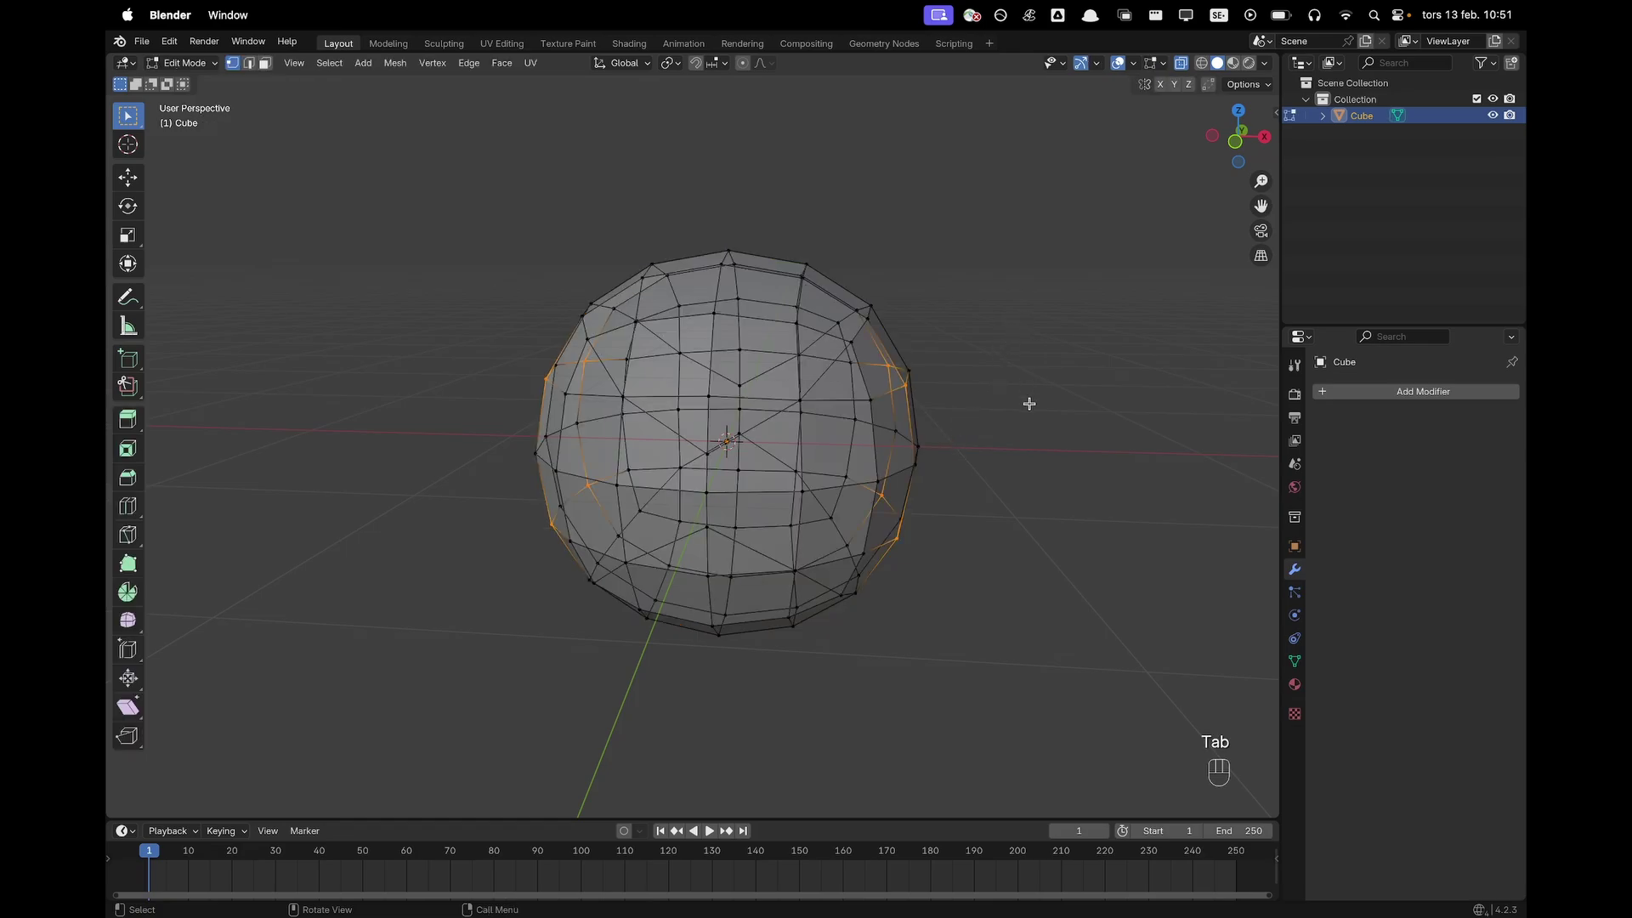
key(z)
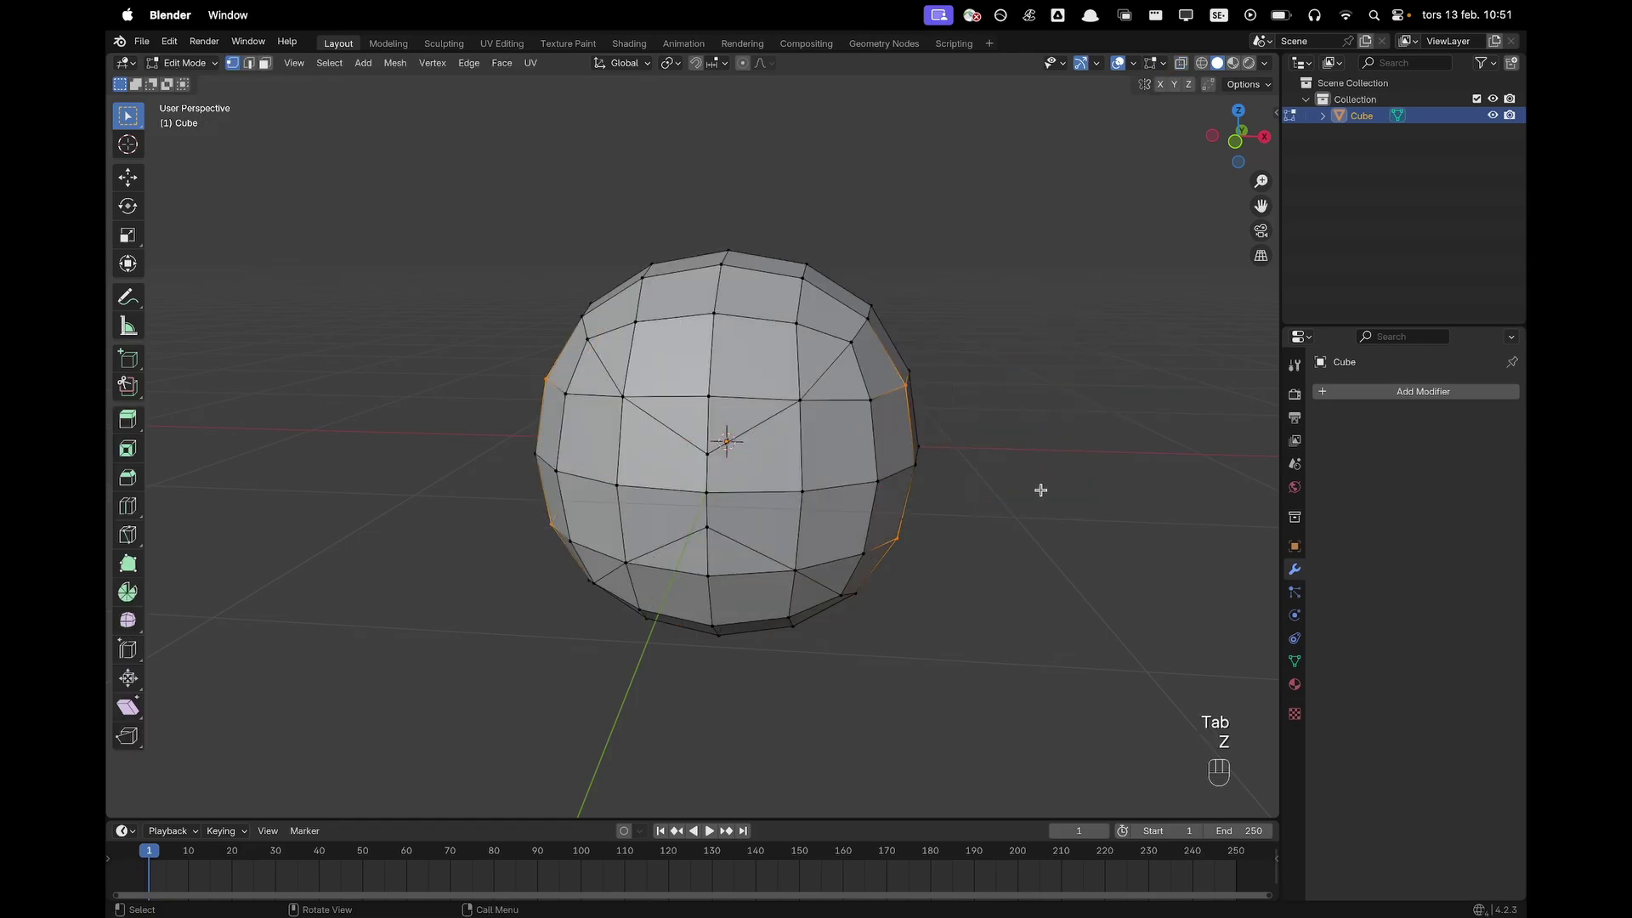
key(2)
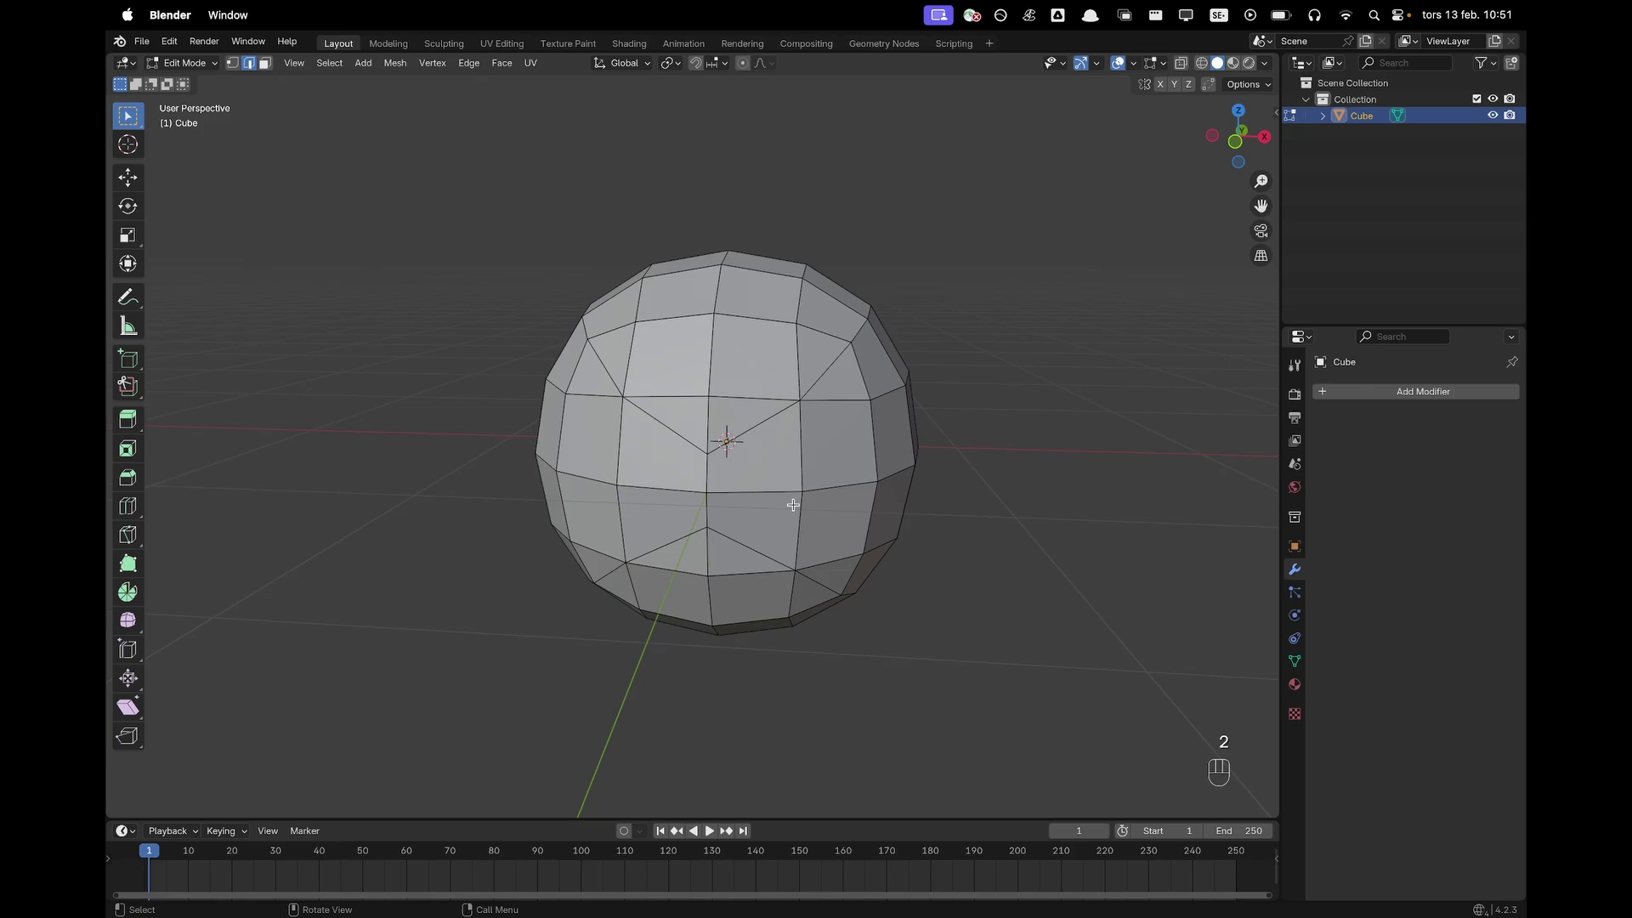
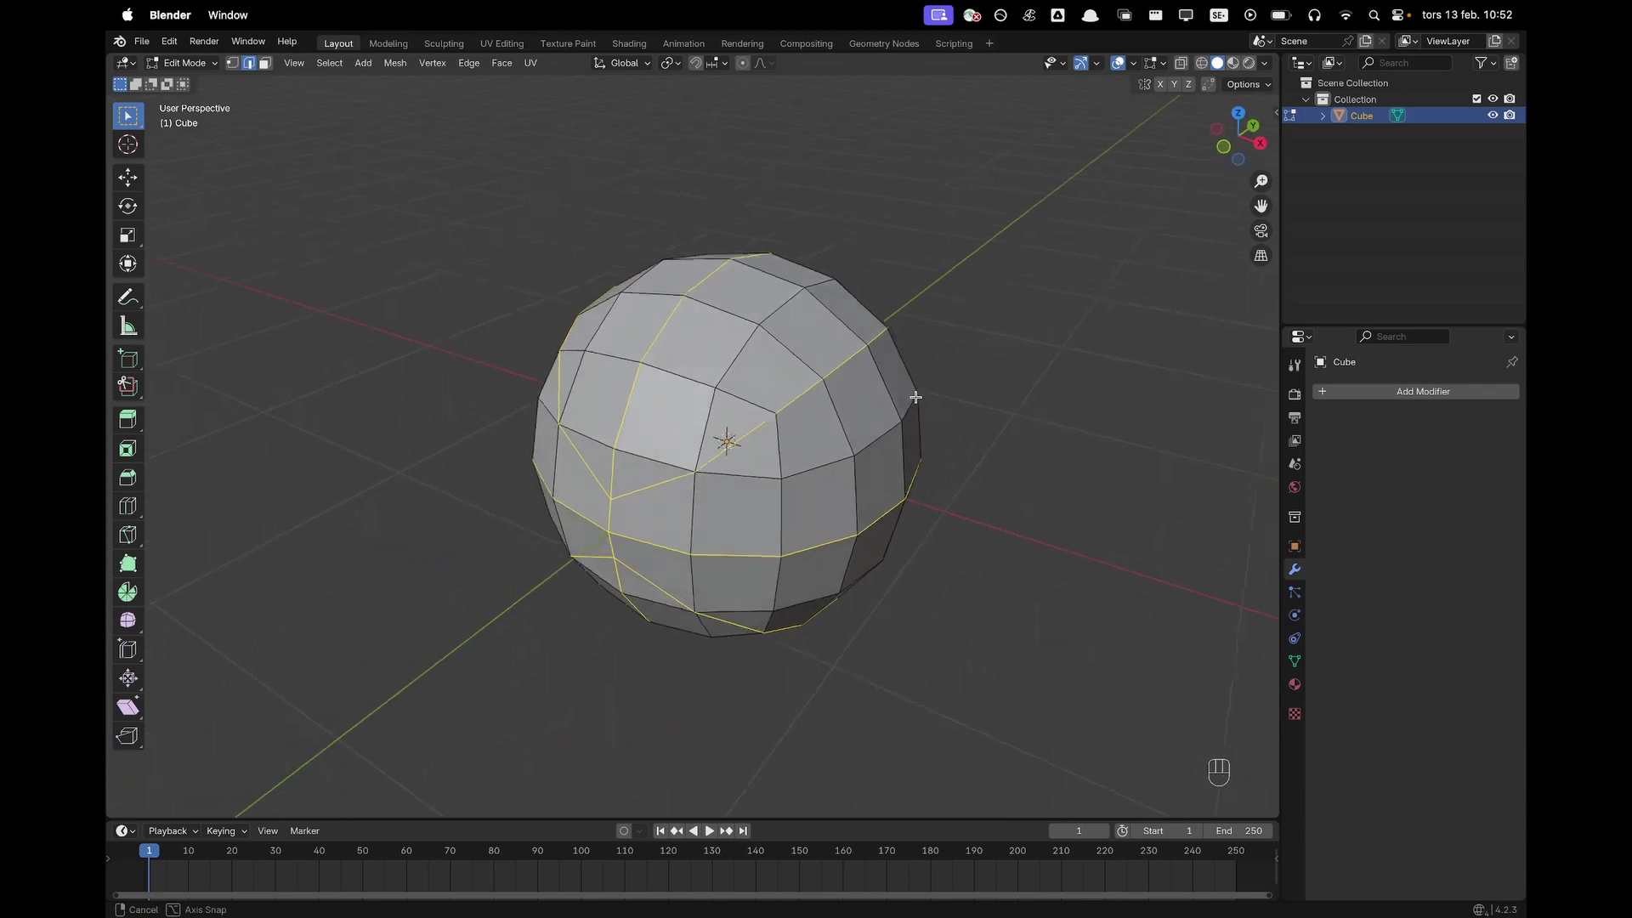
key(super+b)
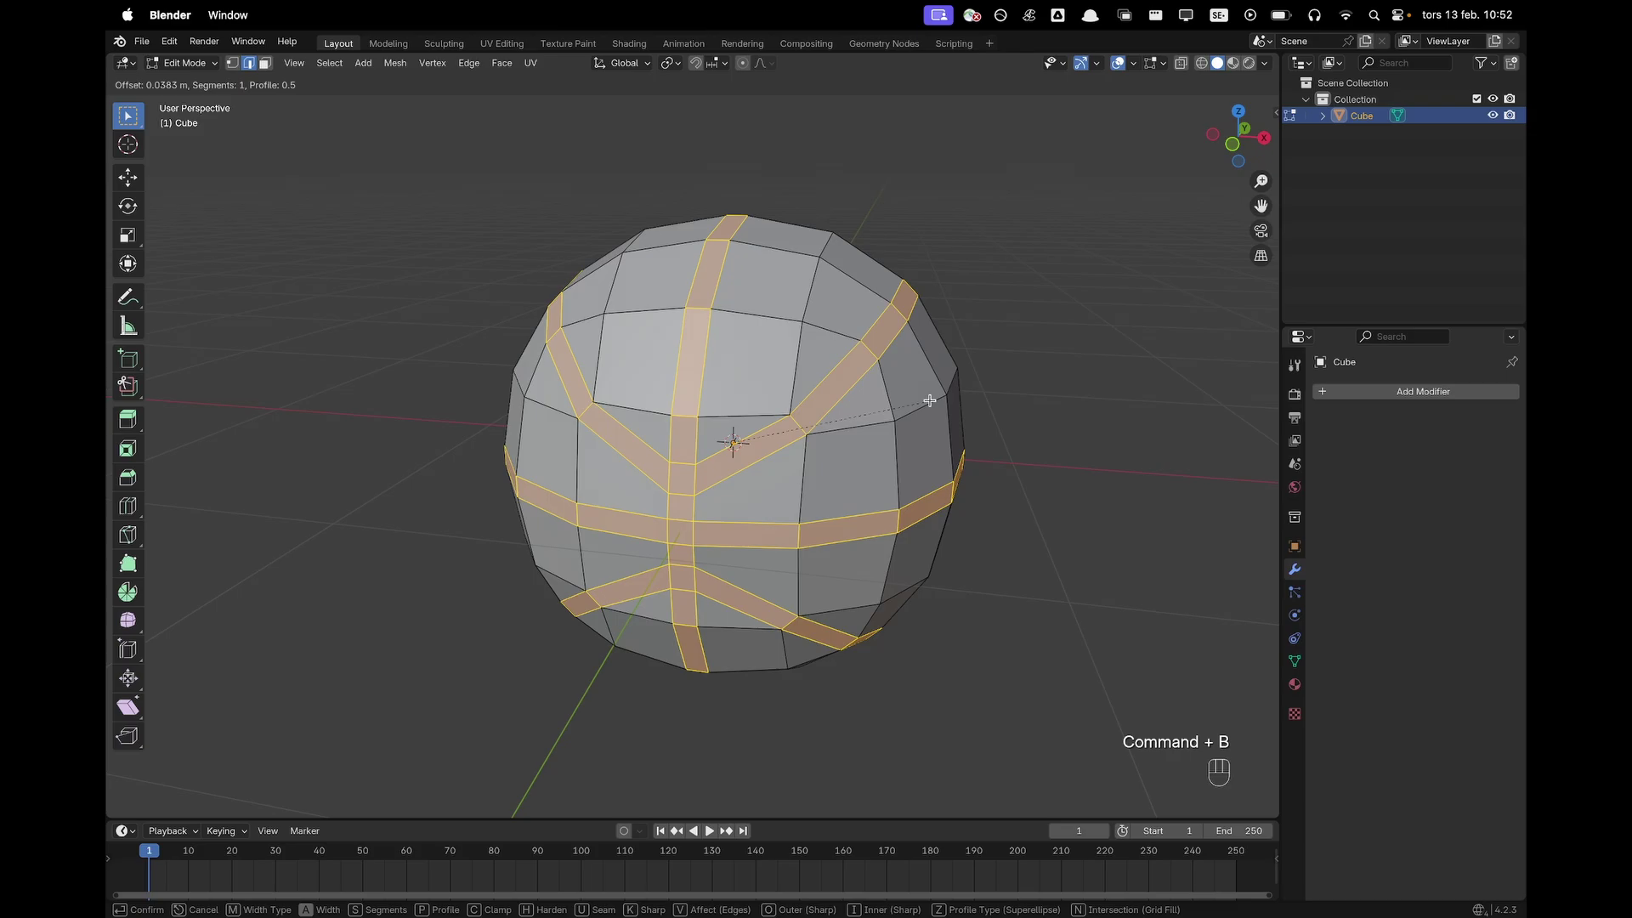
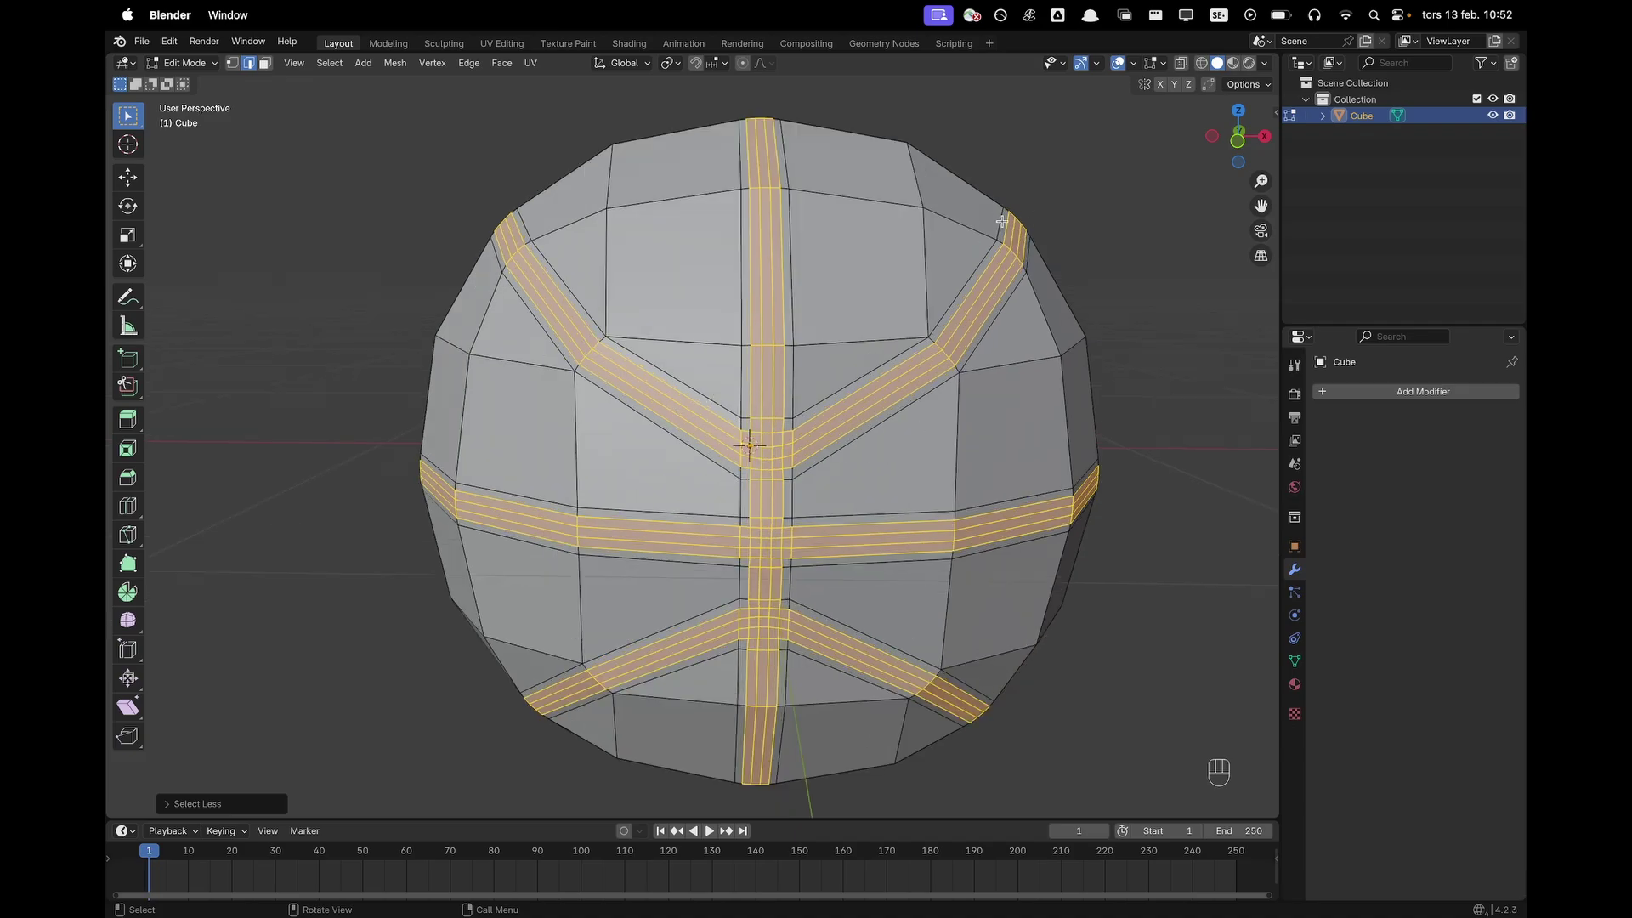
Shrink the seam bands inward with Alt+S and mark the groove edges as seams
key(alt+s)
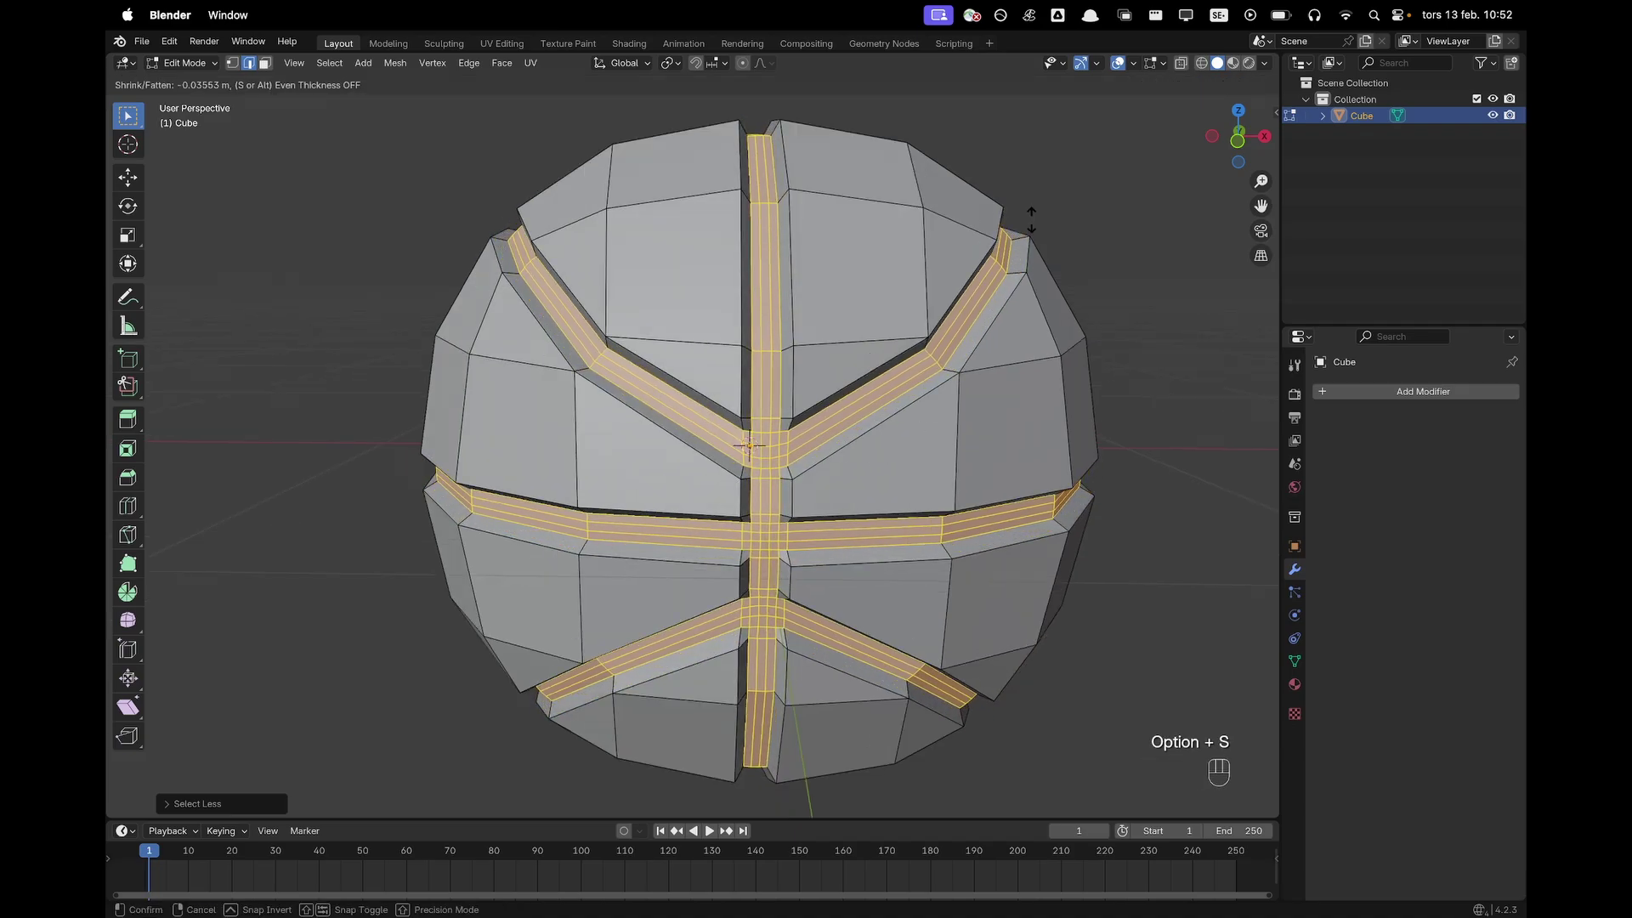
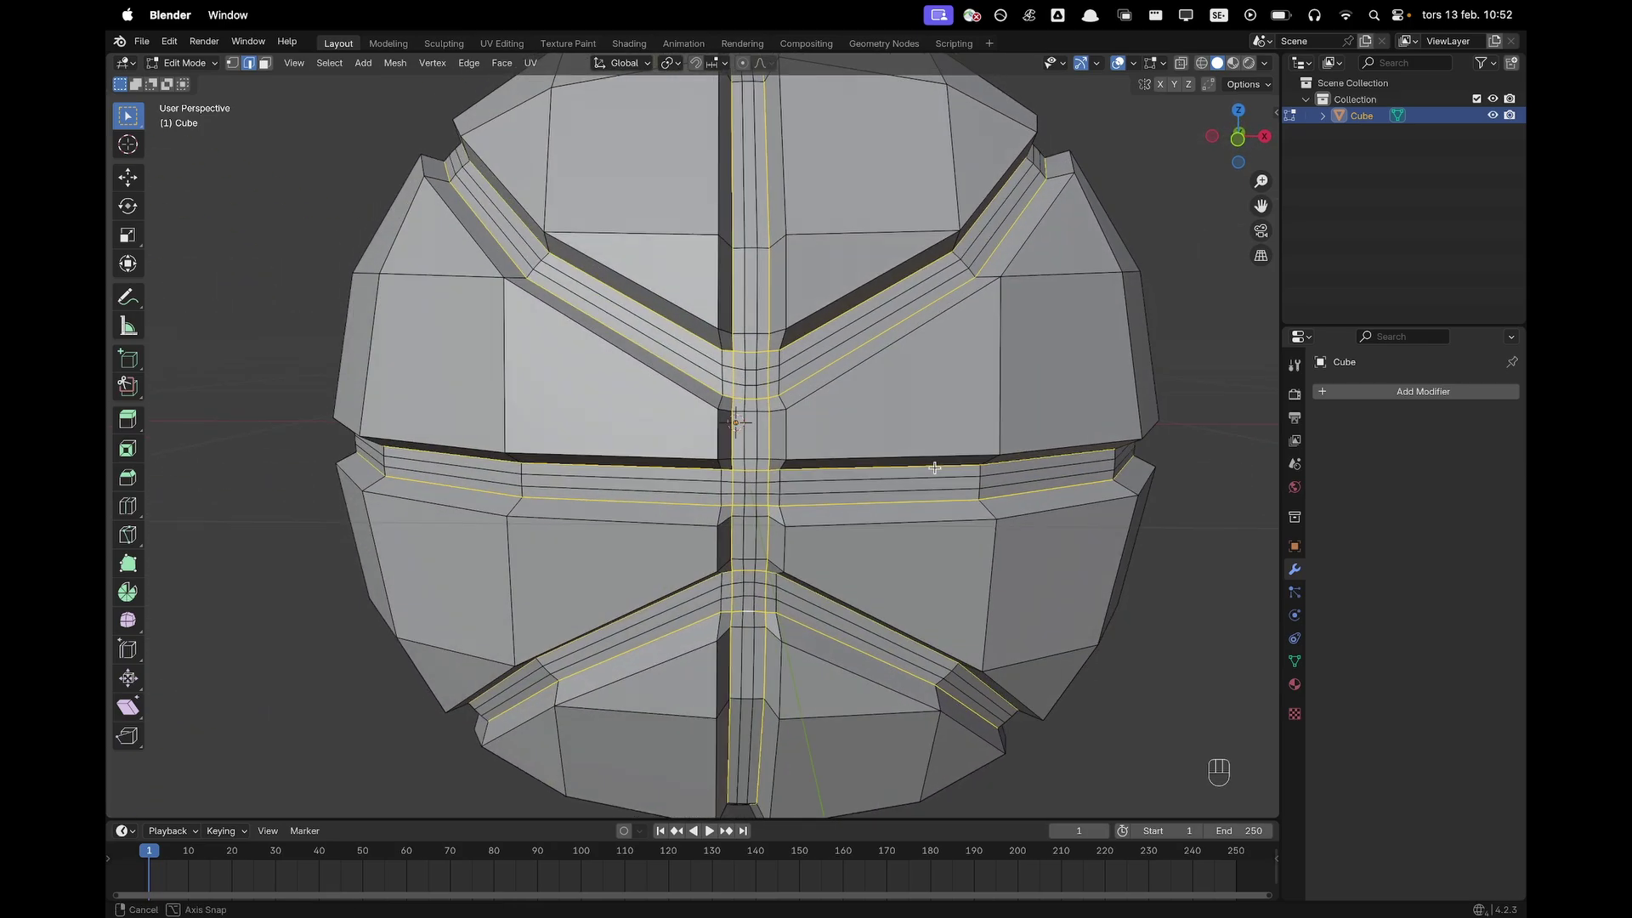
drag(868, 336, 812, 643)
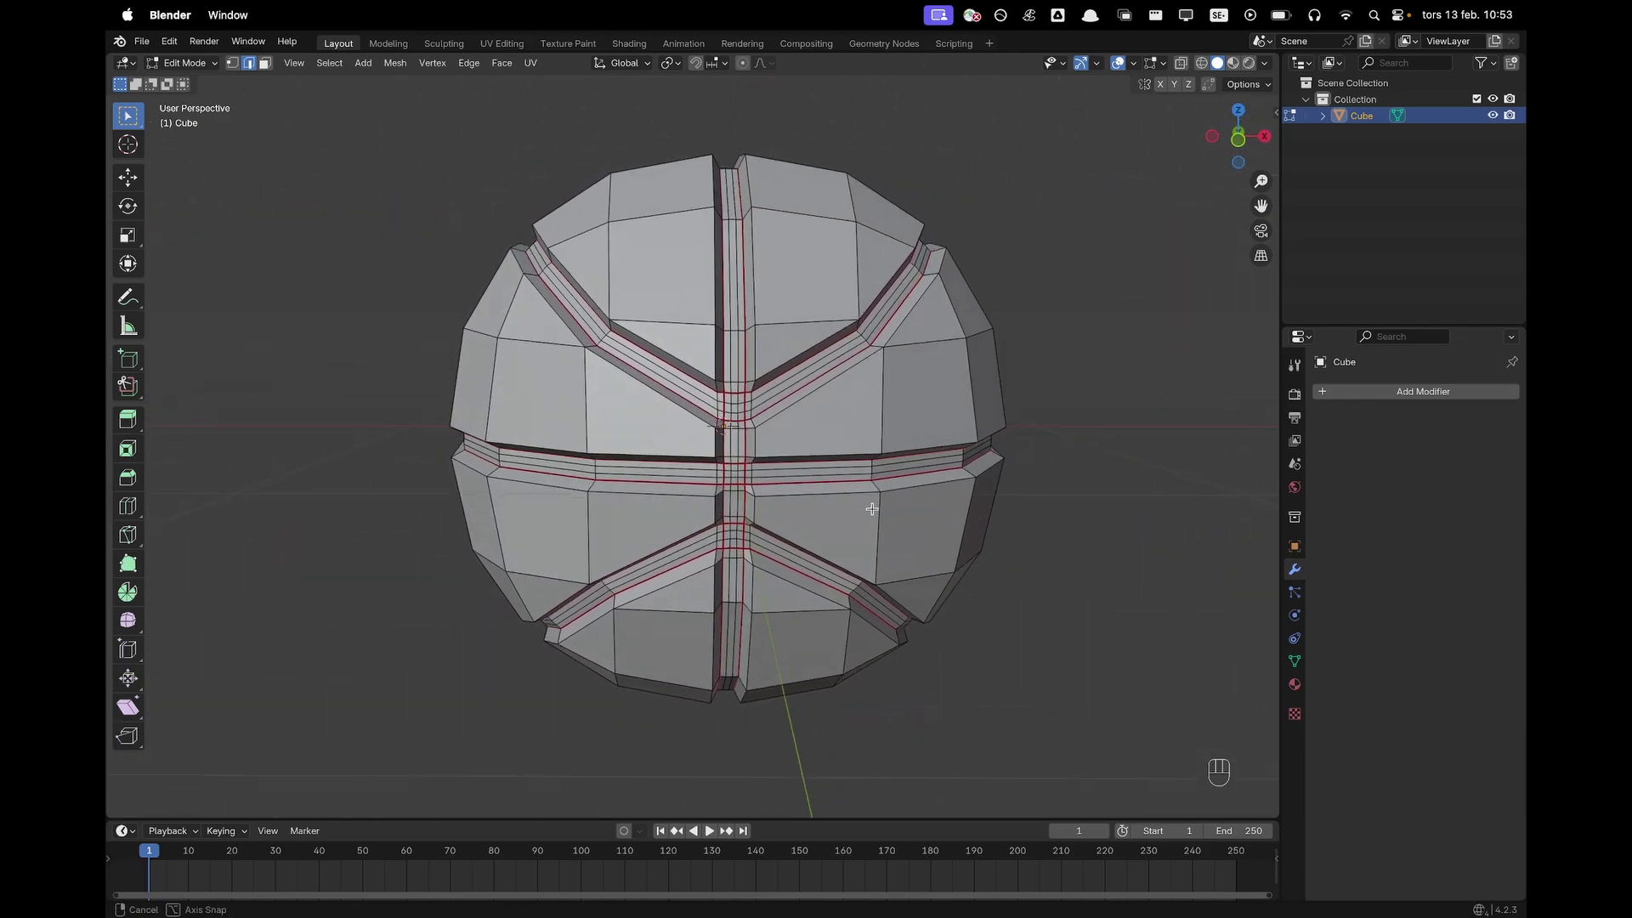
Add a level-3 Subdivision Surface and Shade Auto Smooth in Object Mode
key(Tab)
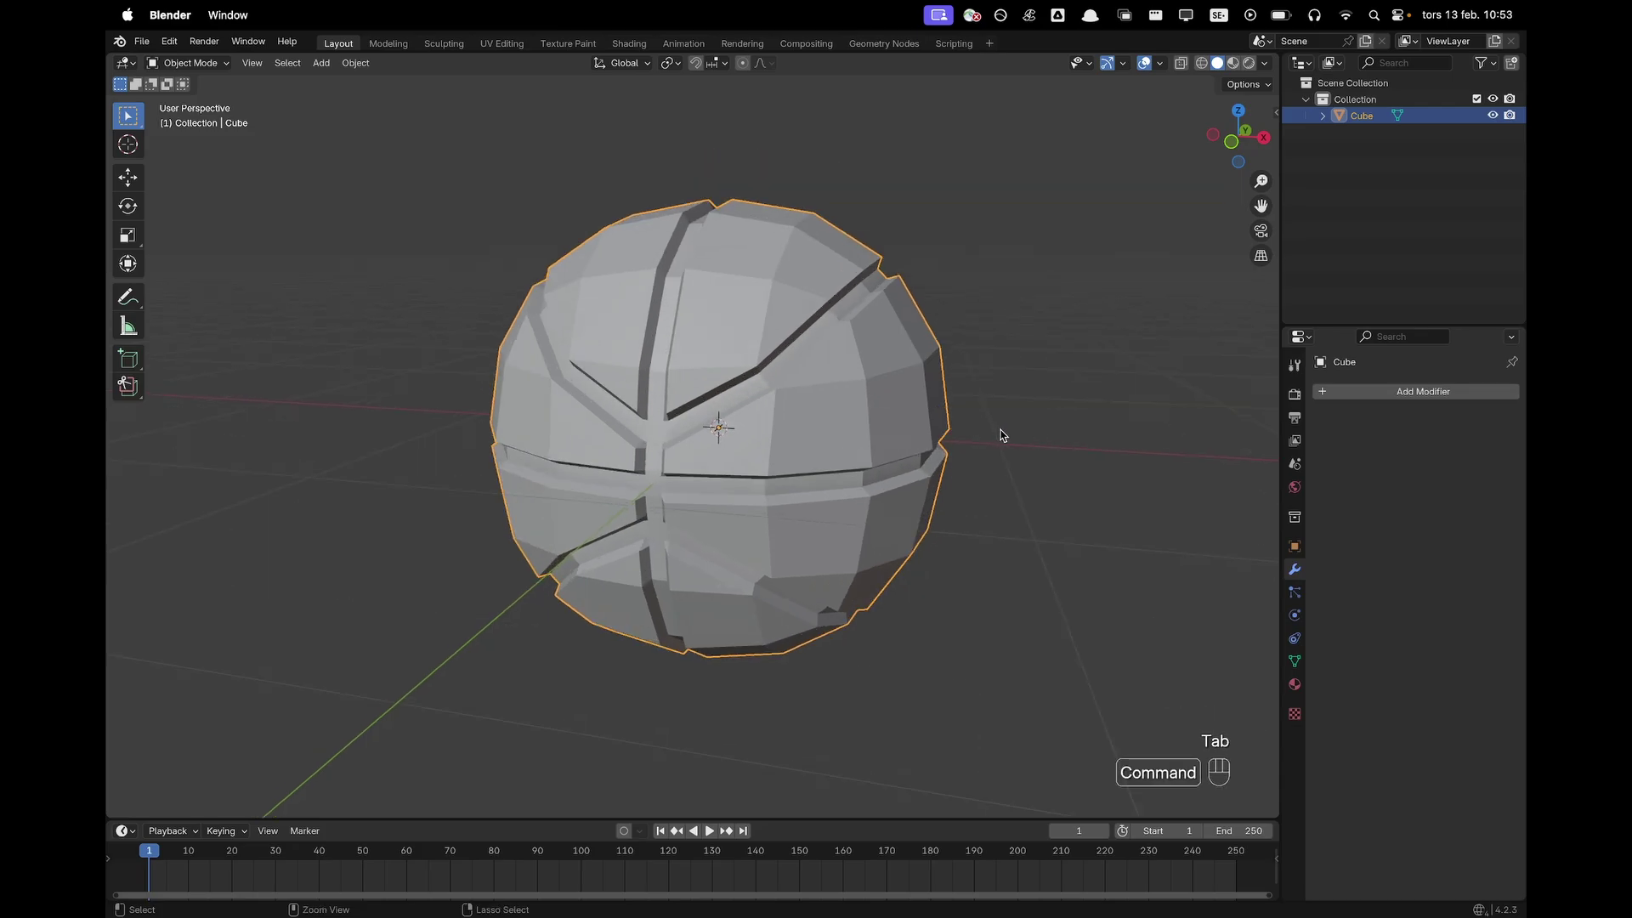
key(super+3)
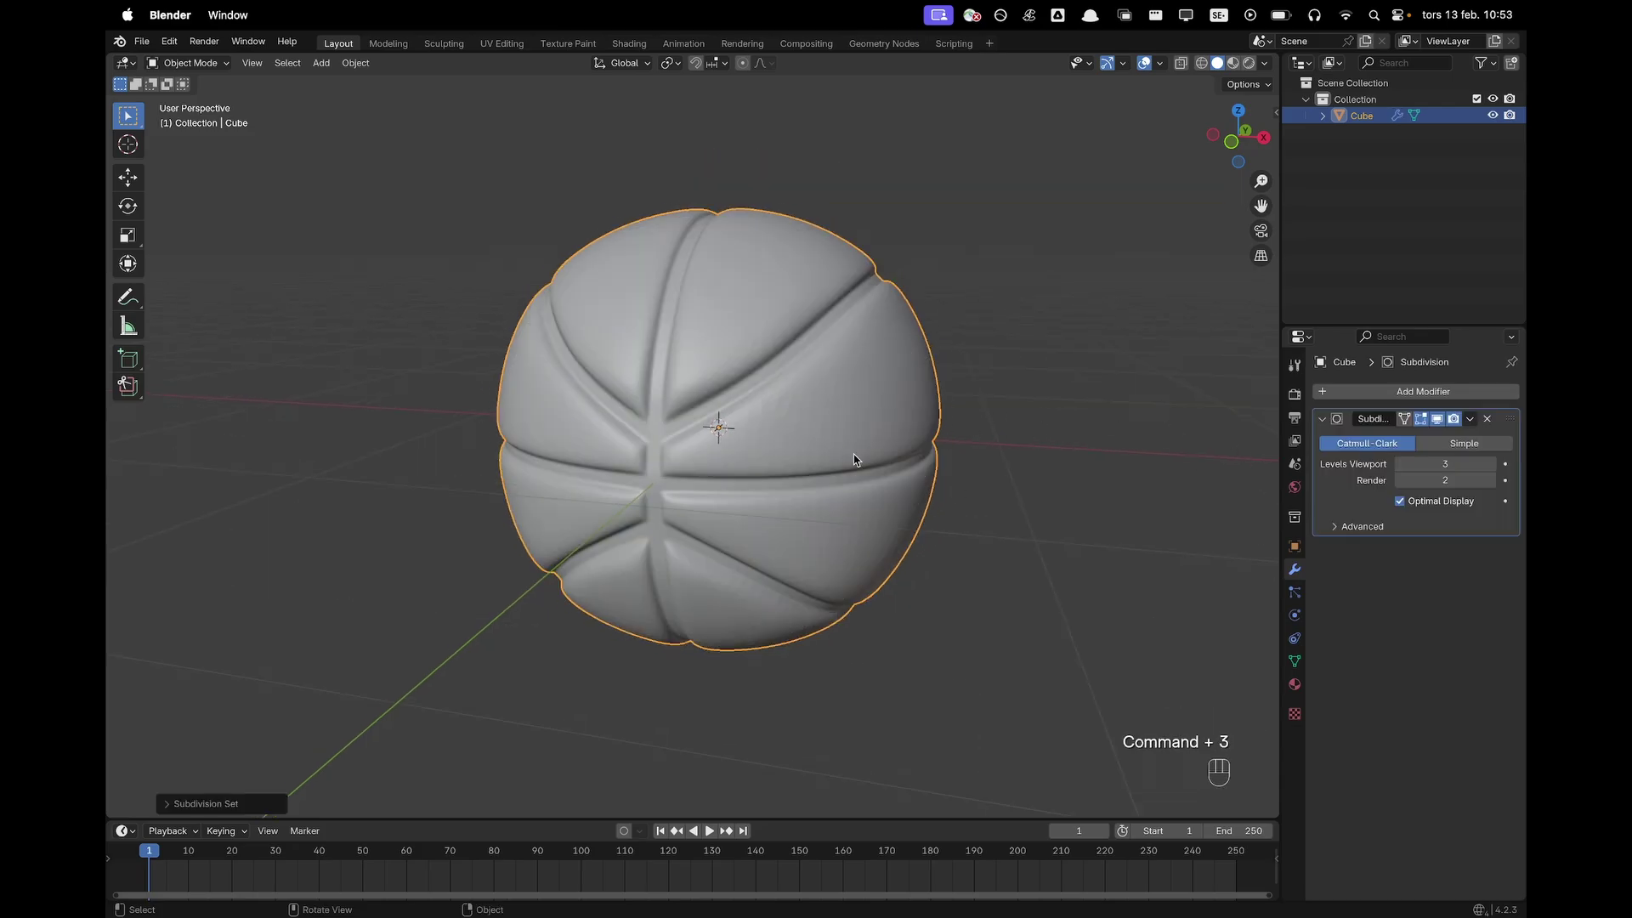
drag(741, 324, 948, 312)
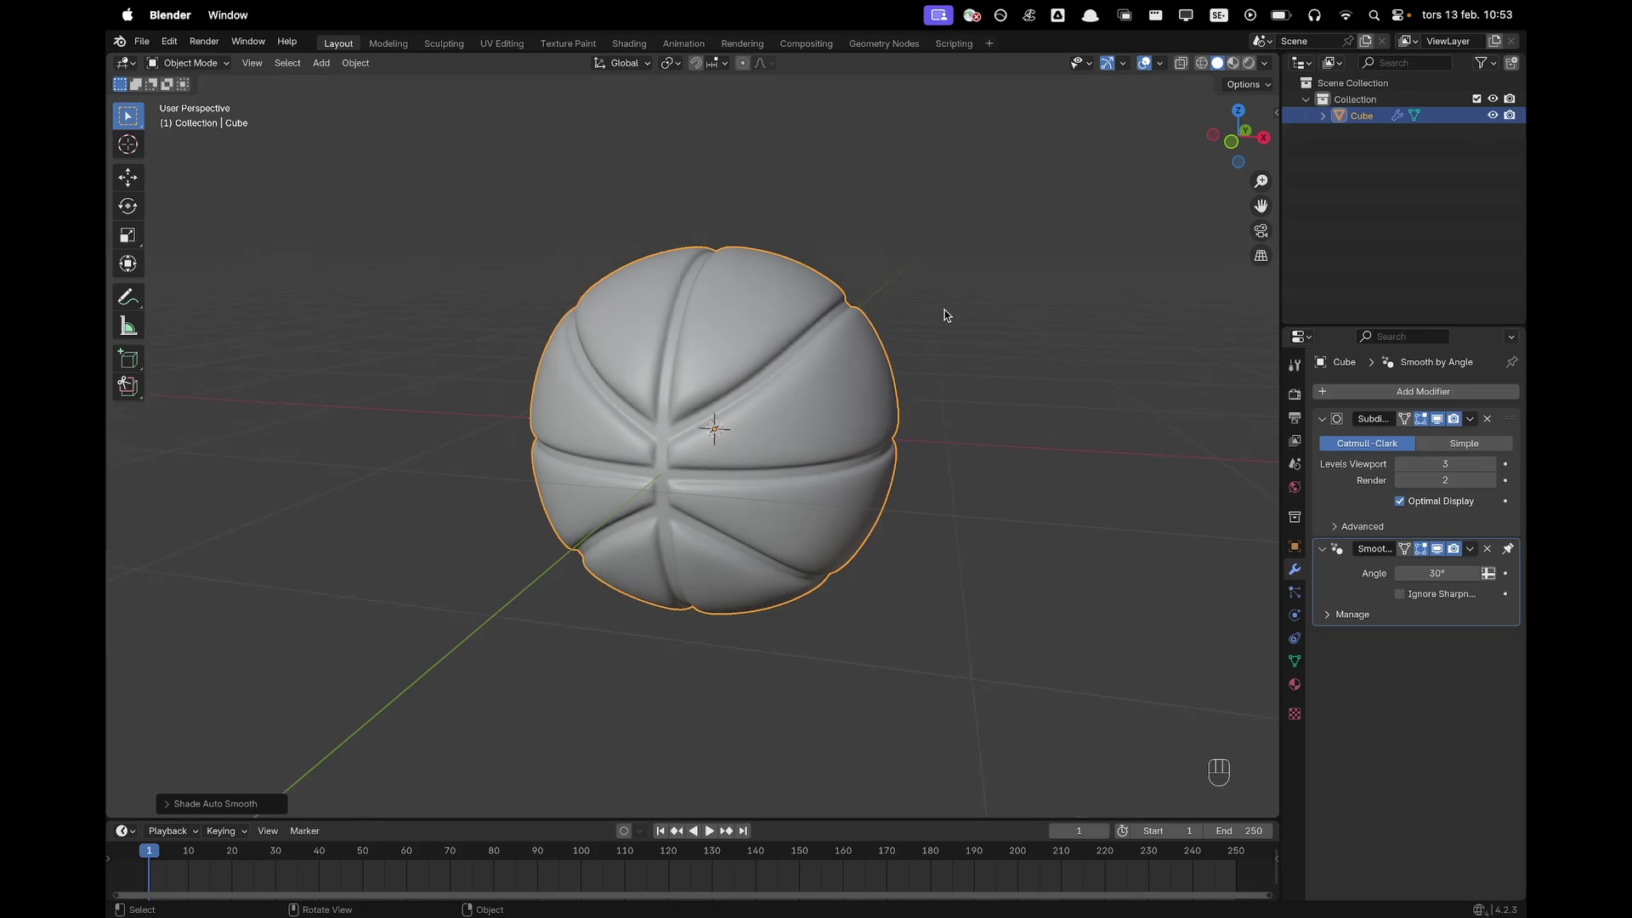
Inspect the smoothed mesh in Edit Mode face select, then return to Object Mode
key(Tab)
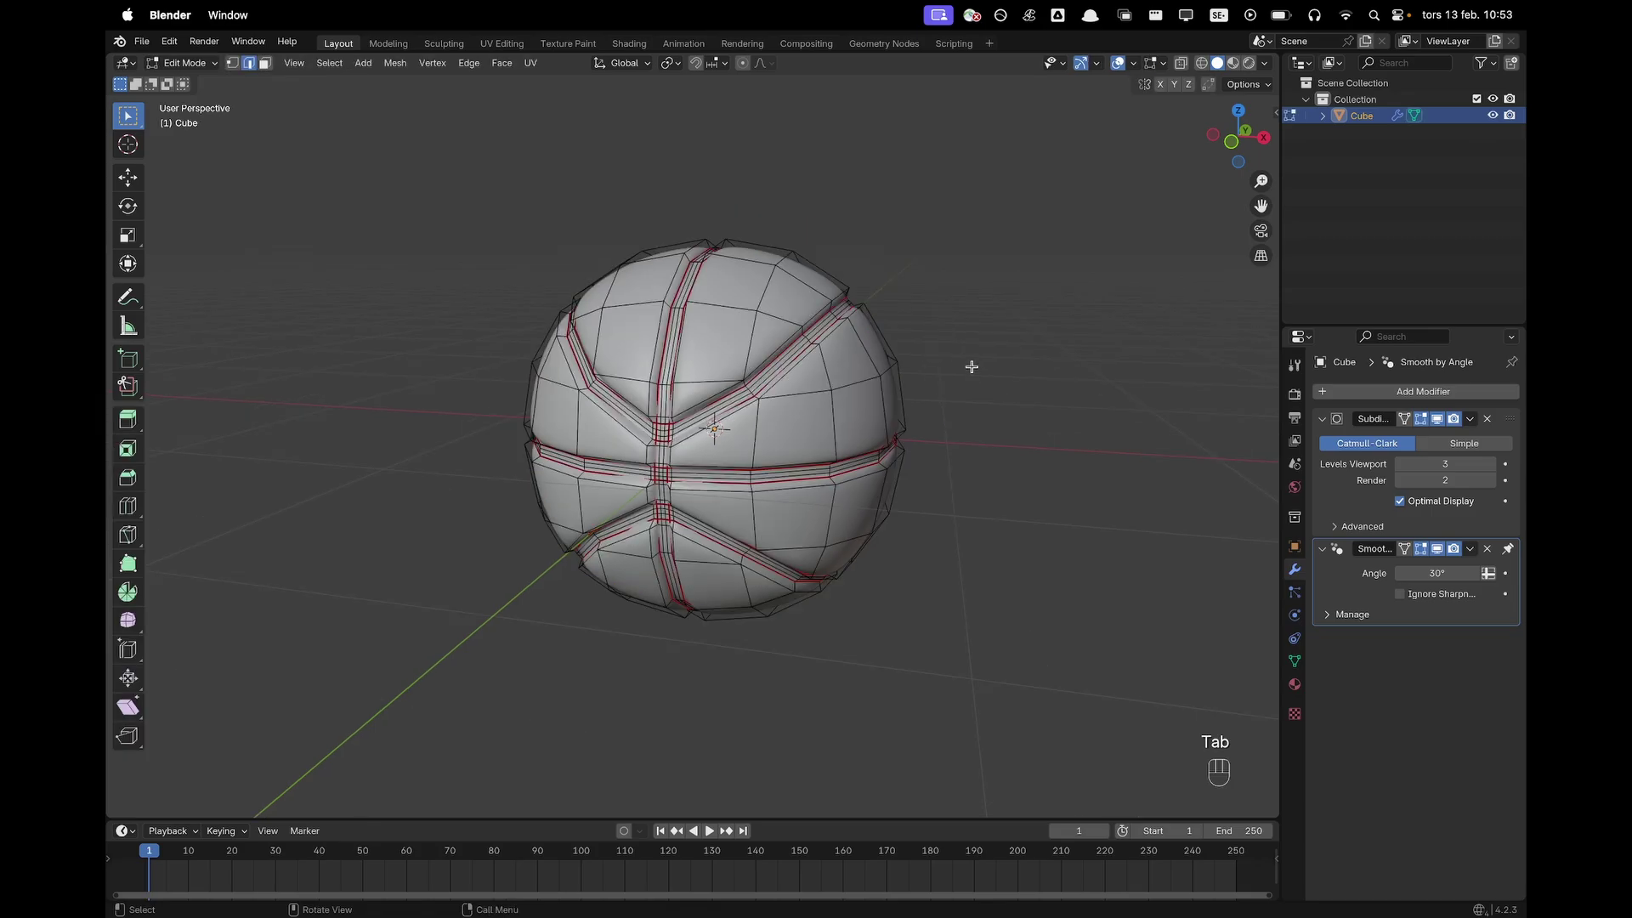
key(a)
key(3)
drag(797, 317, 885, 466)
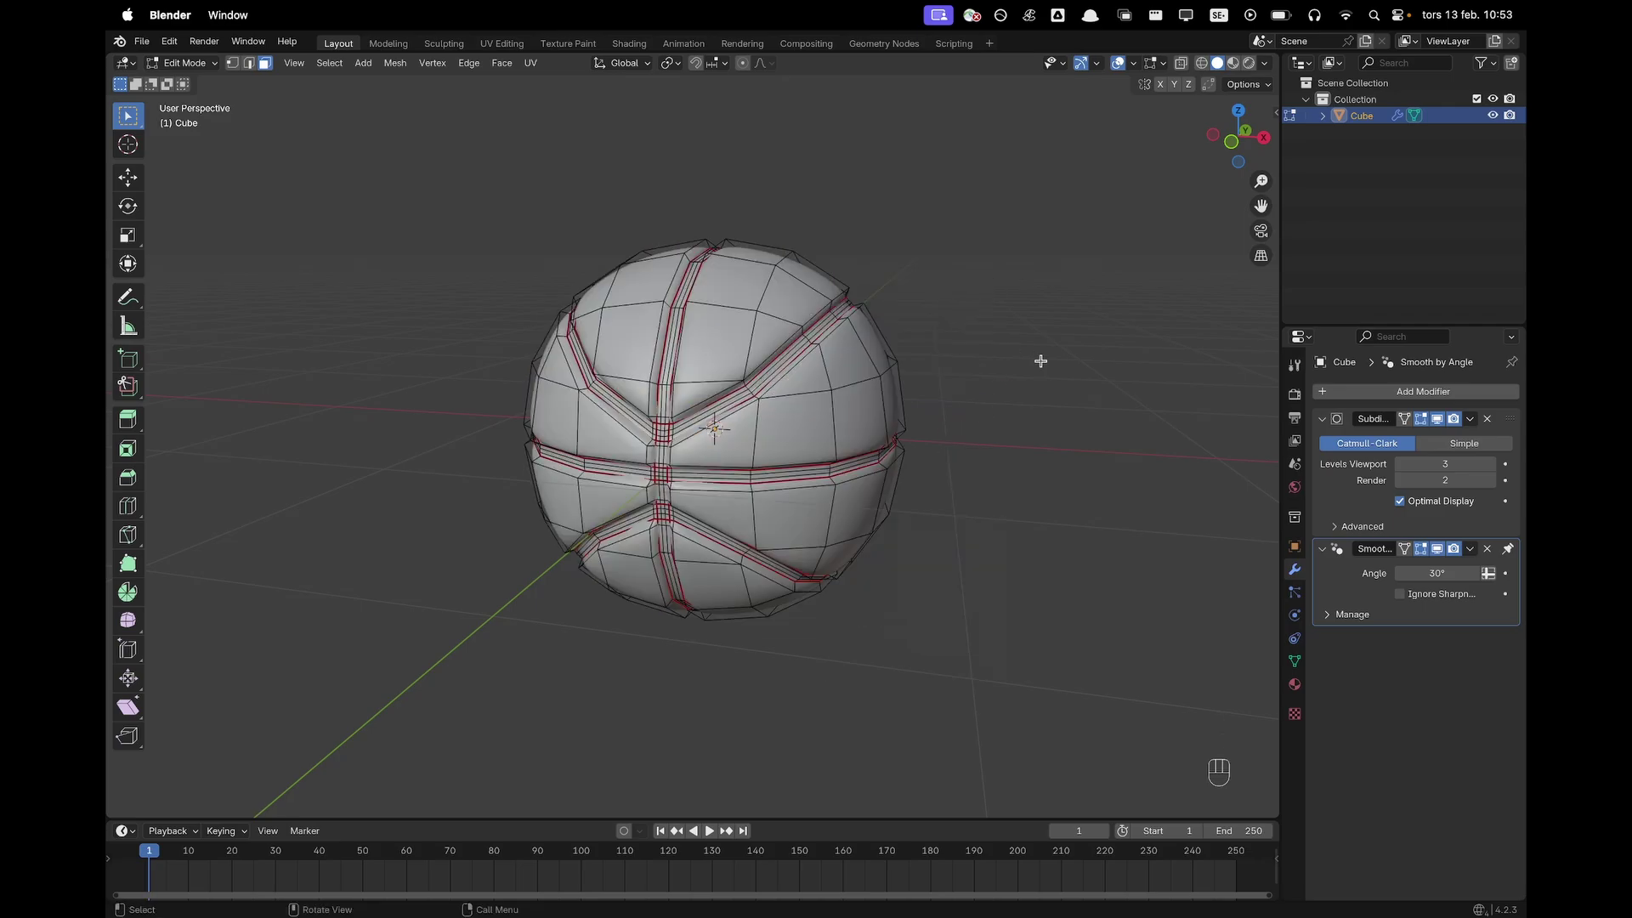
key(Tab)
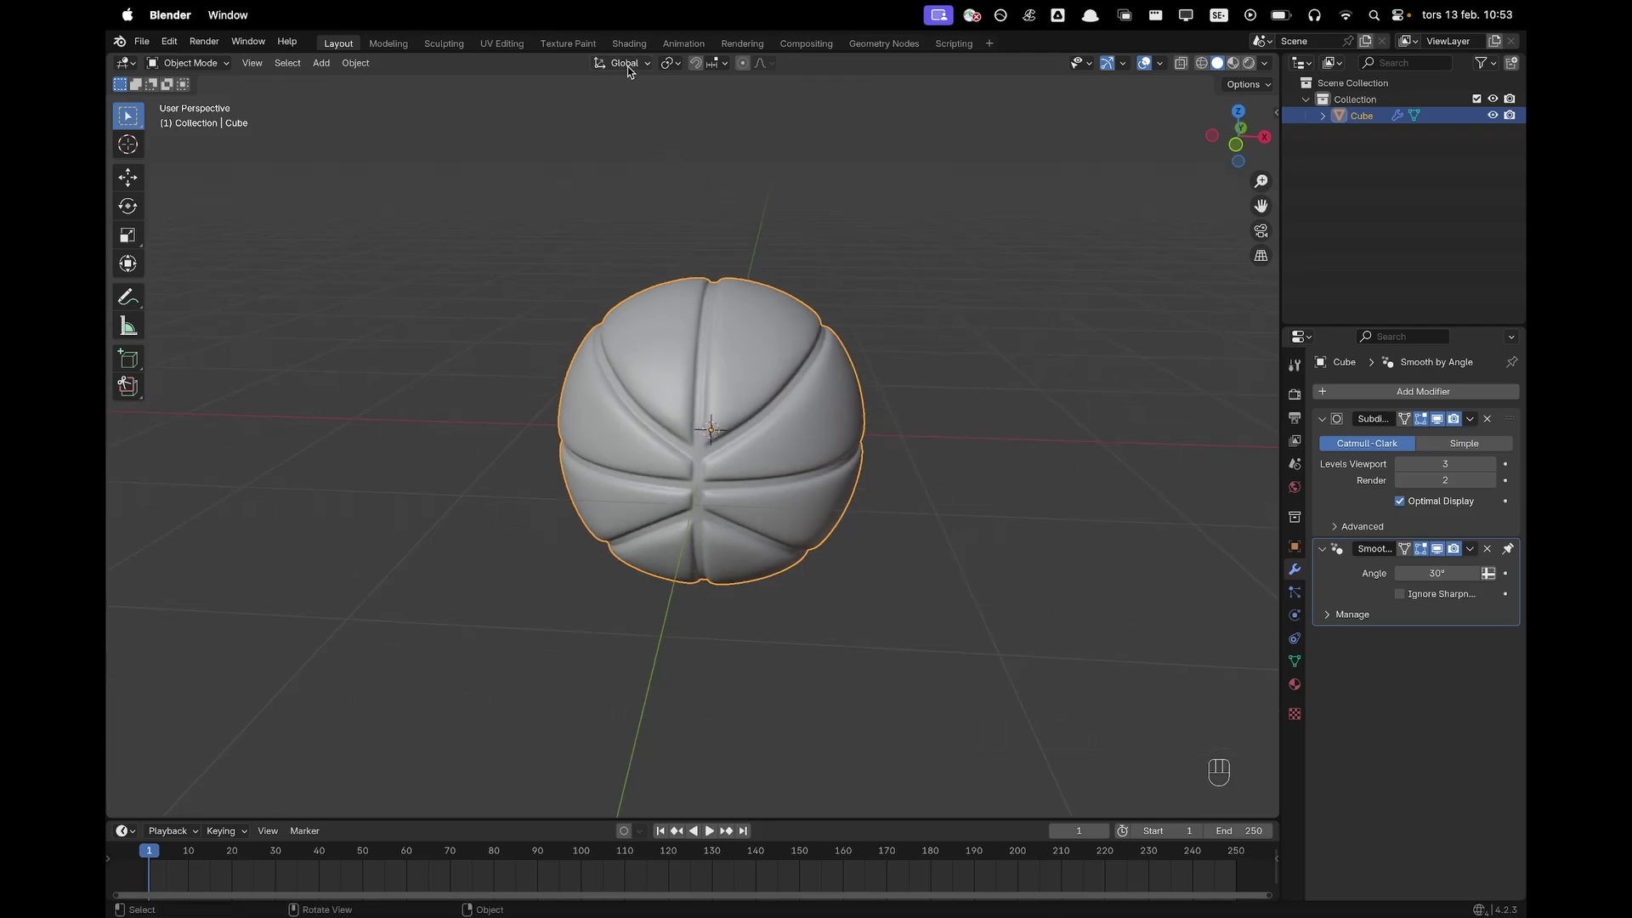
In the Shading workspace create a material named Orange and open the Add menu for a Voronoi Texture
click(639, 48)
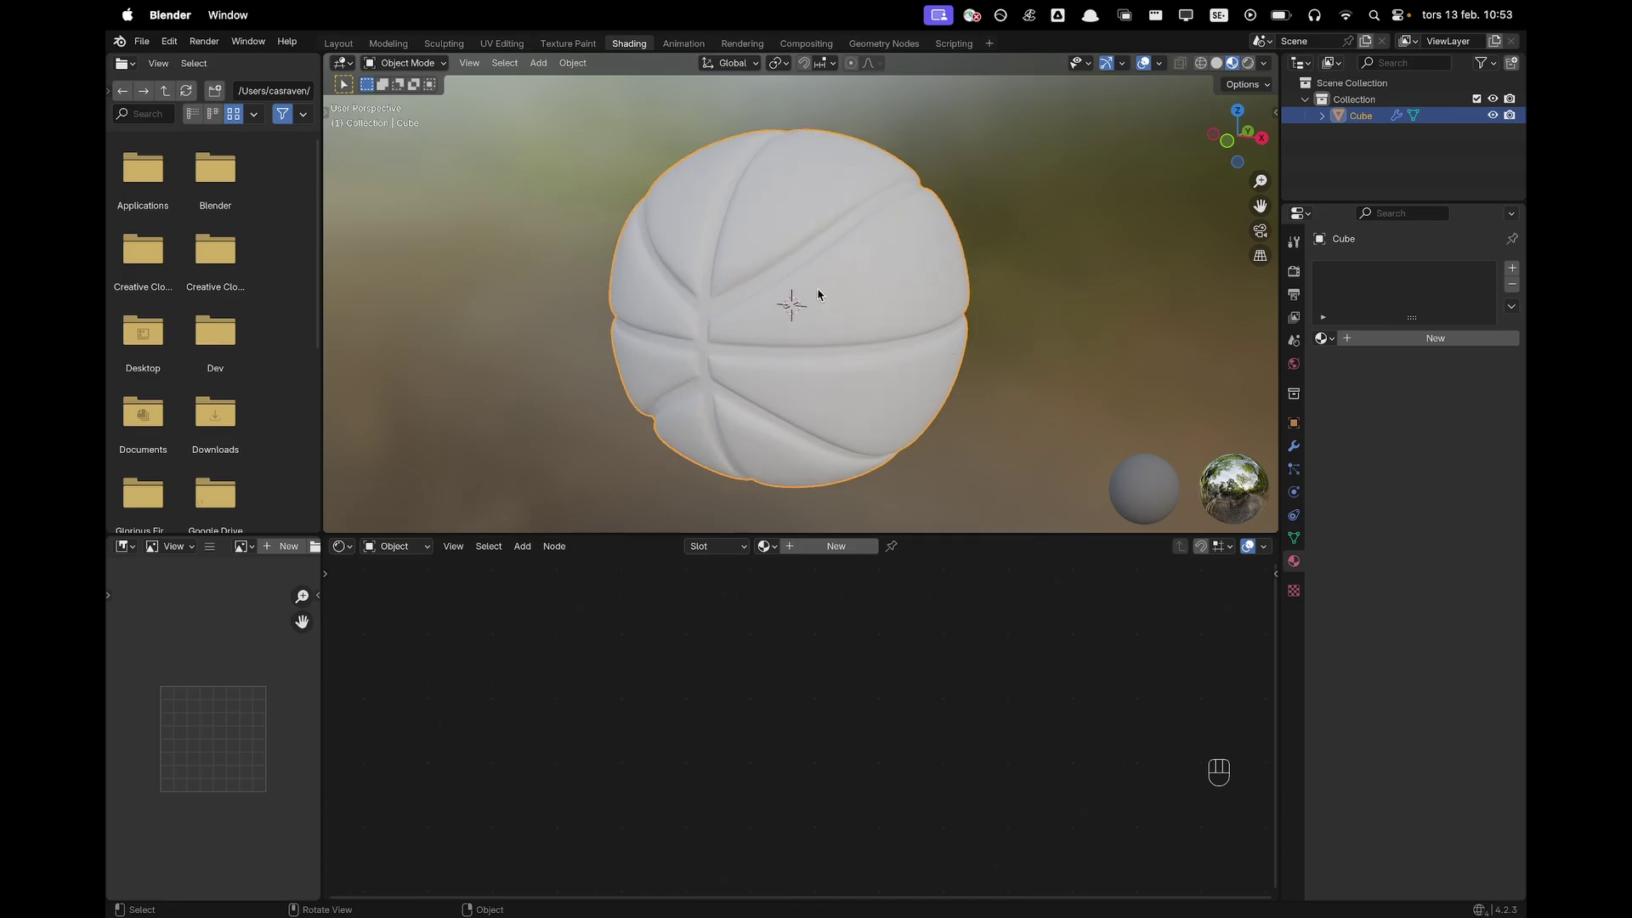
drag(828, 552, 721, 561)
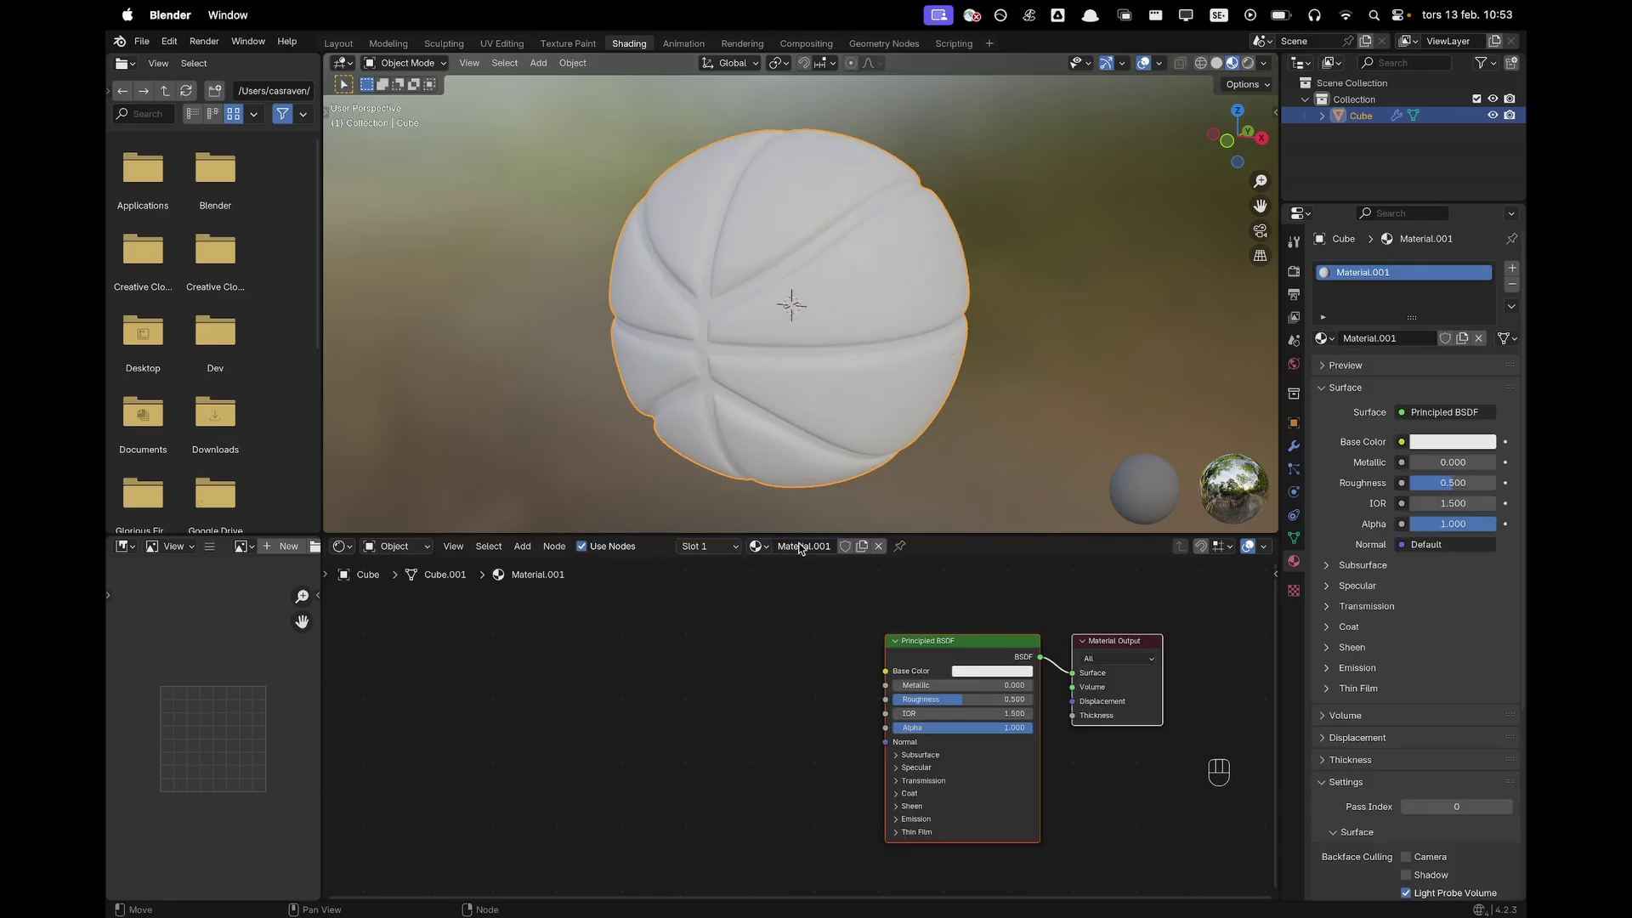
drag(818, 552, 815, 555)
click(729, 764)
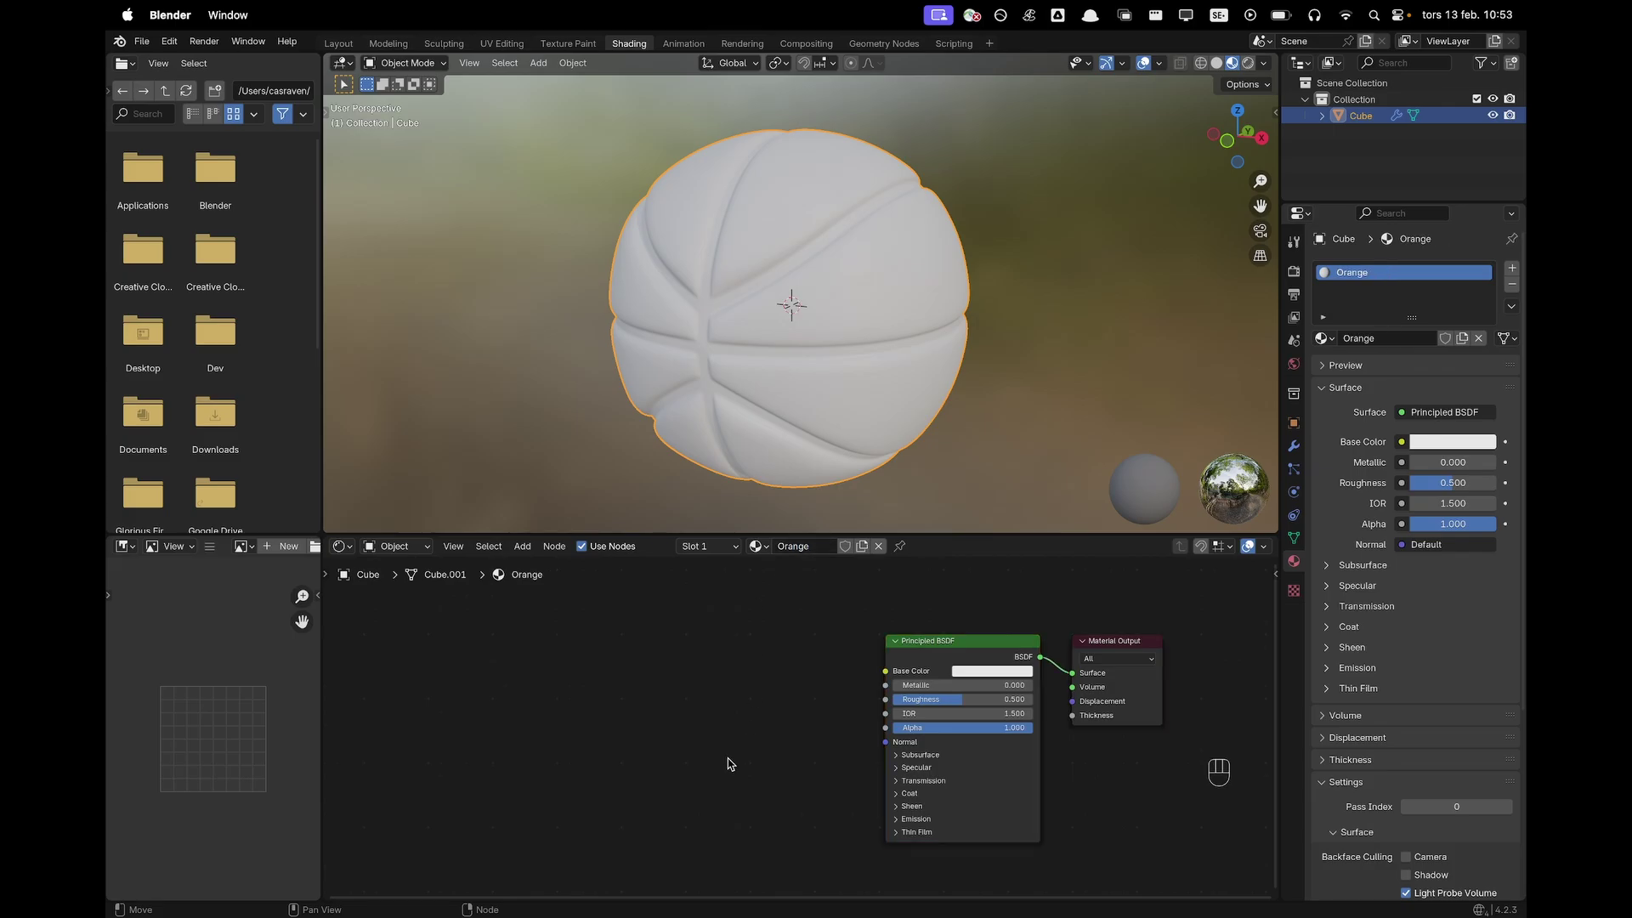
click(721, 754)
Place the Voronoi Texture and feed it UV coordinates via Texture Coordinate and Mapping nodes
key(shift+a)
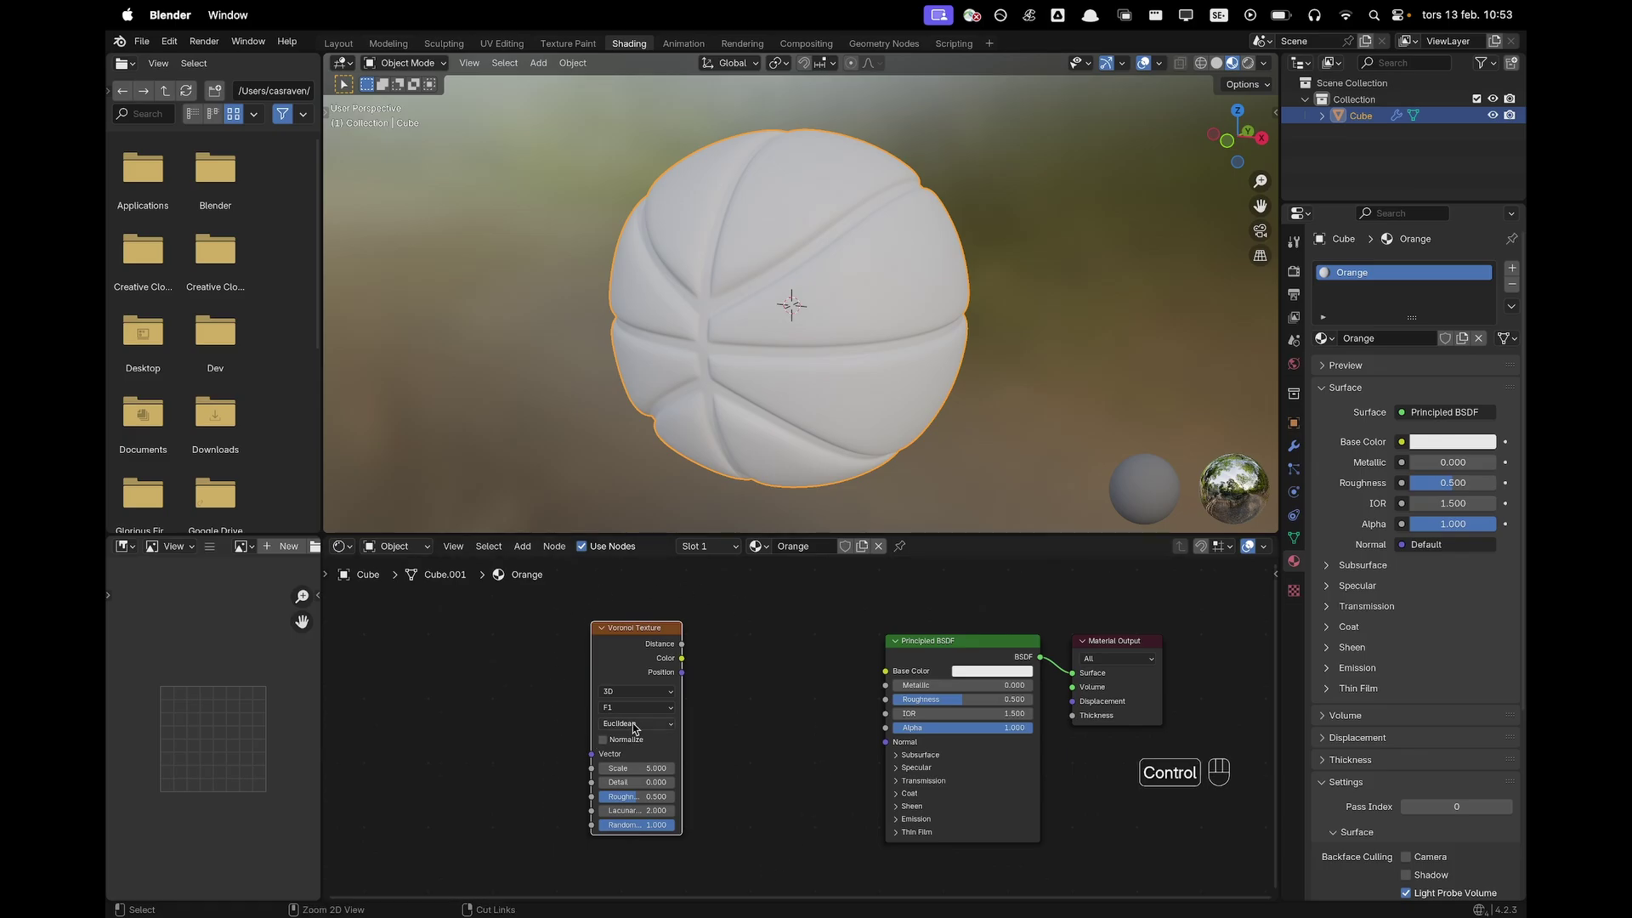
key(ctrl+t)
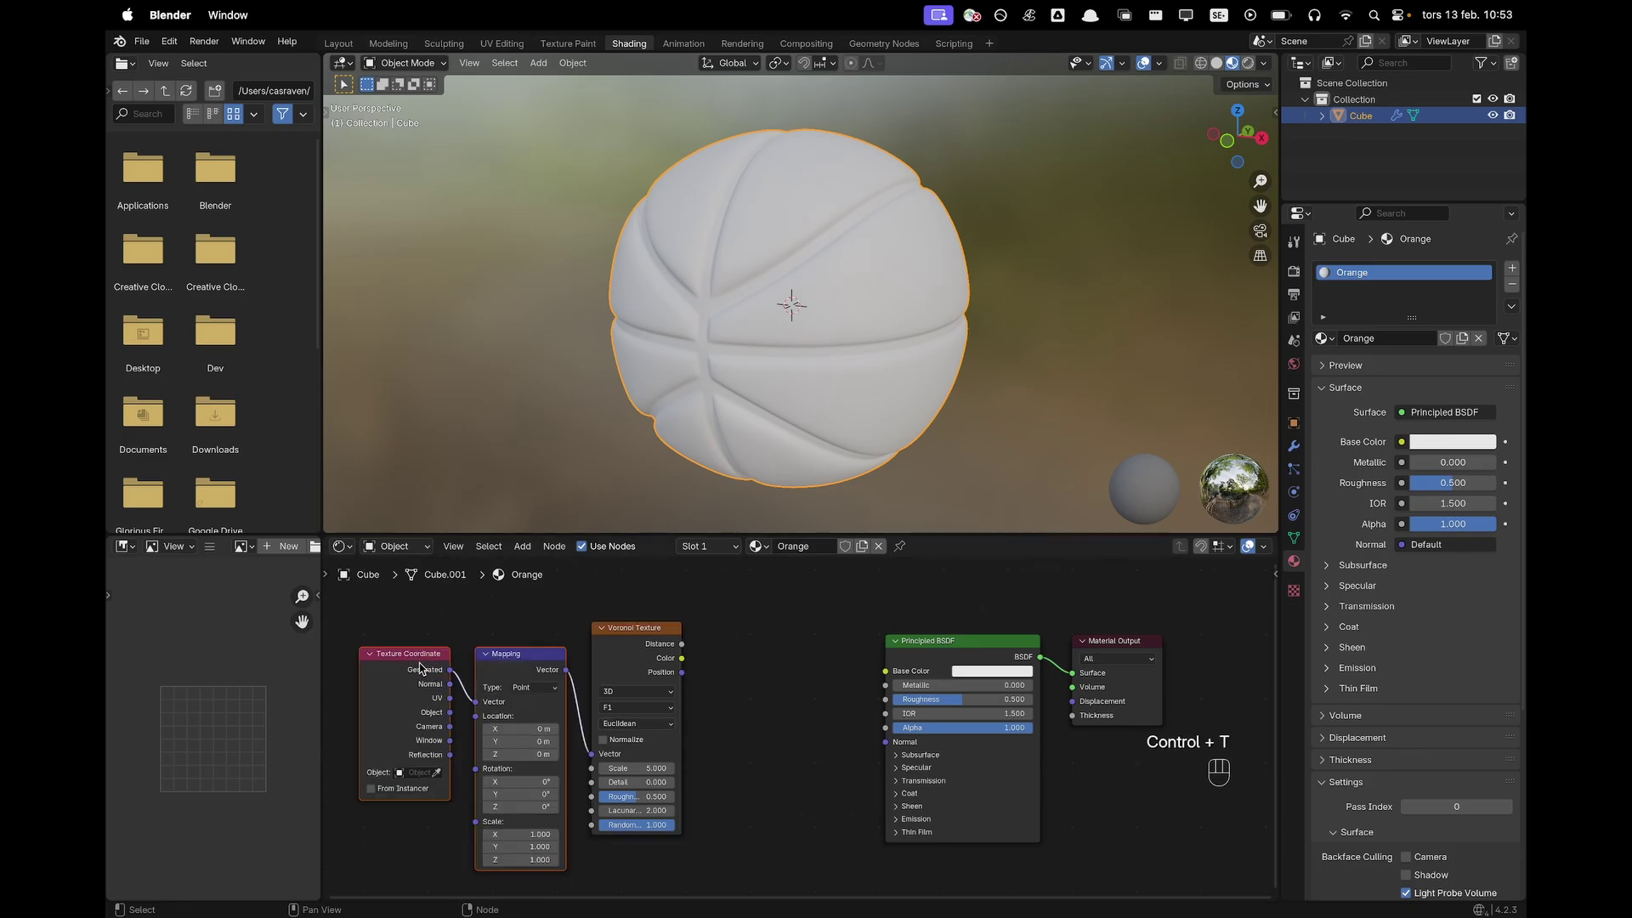
double_click(452, 707)
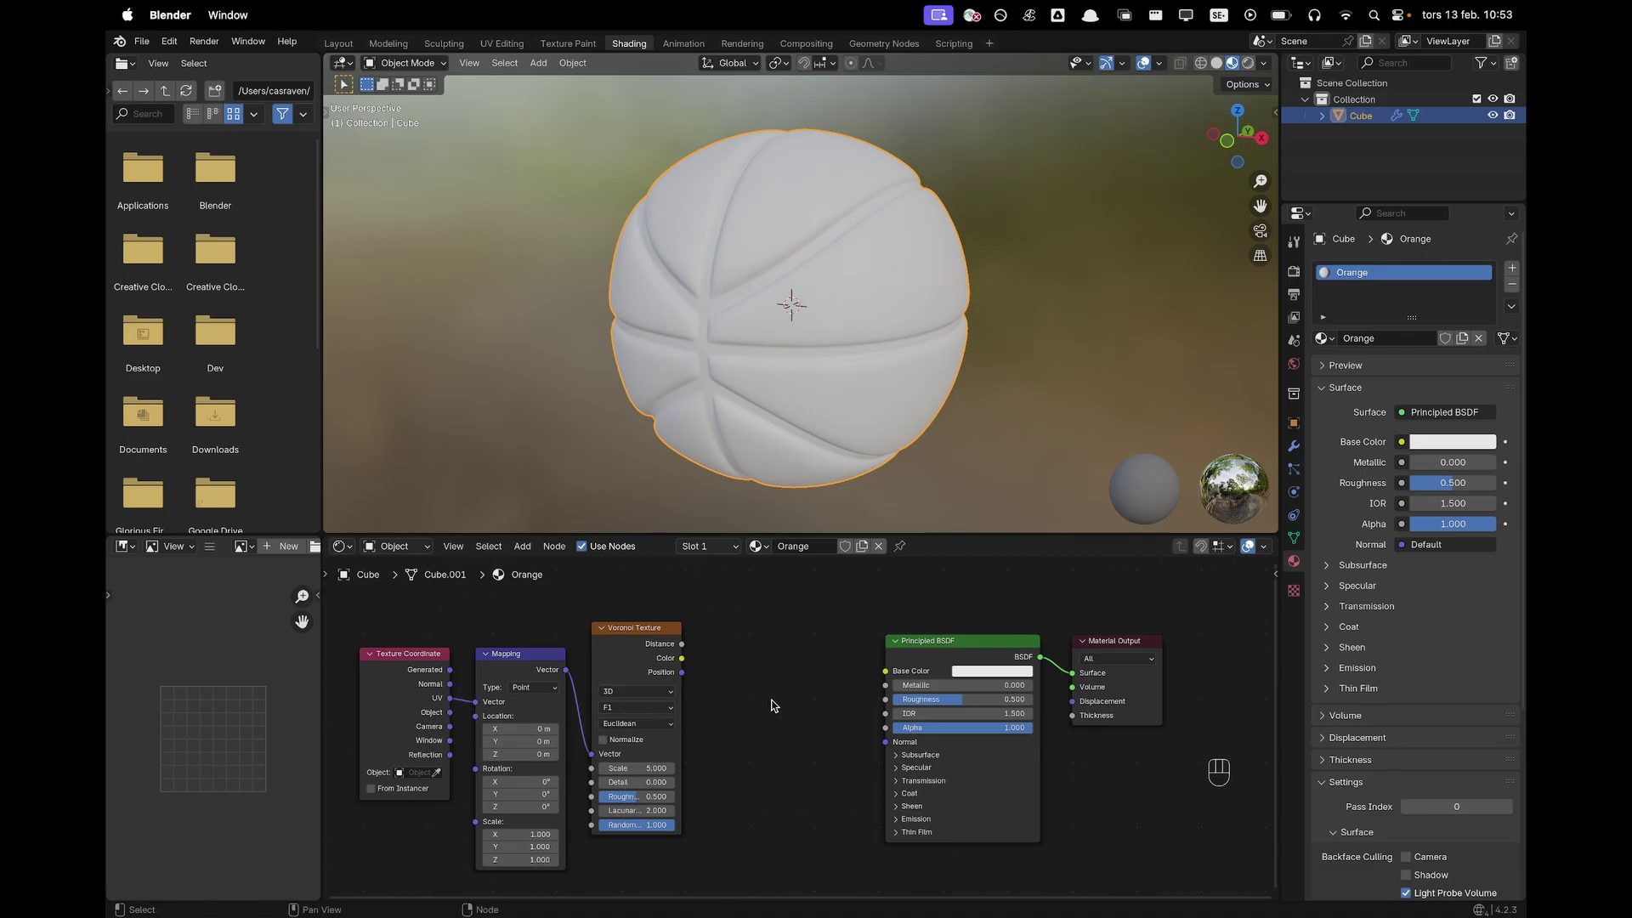
Insert a Color Ramp before the BSDF and link Voronoi Distance into its Fac
key(shift+a)
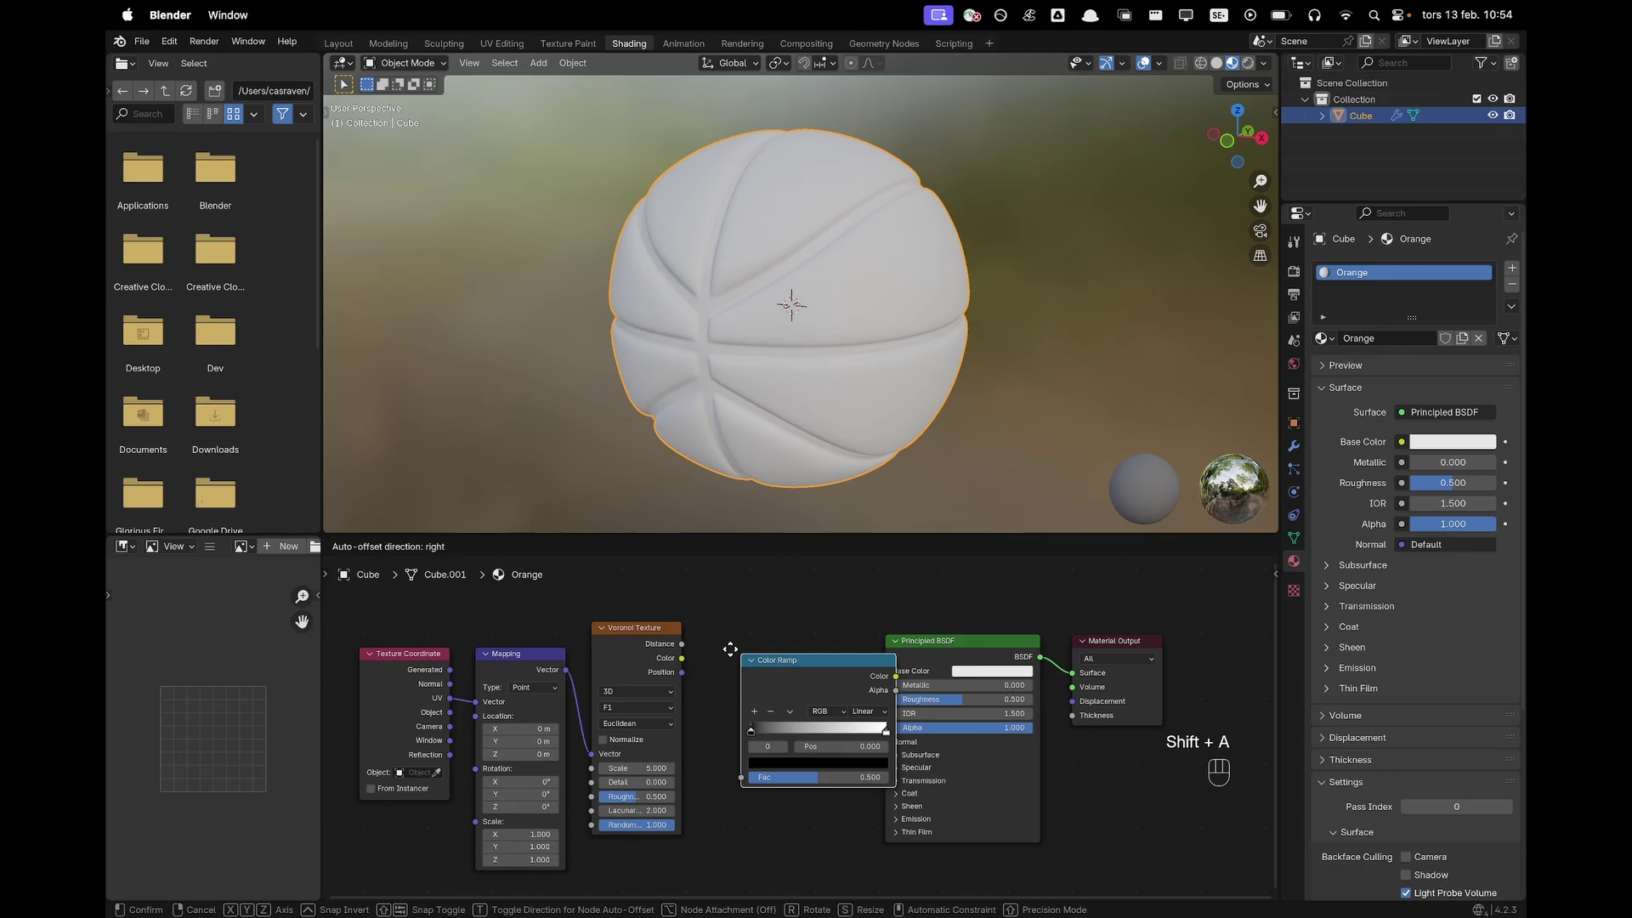
click(708, 637)
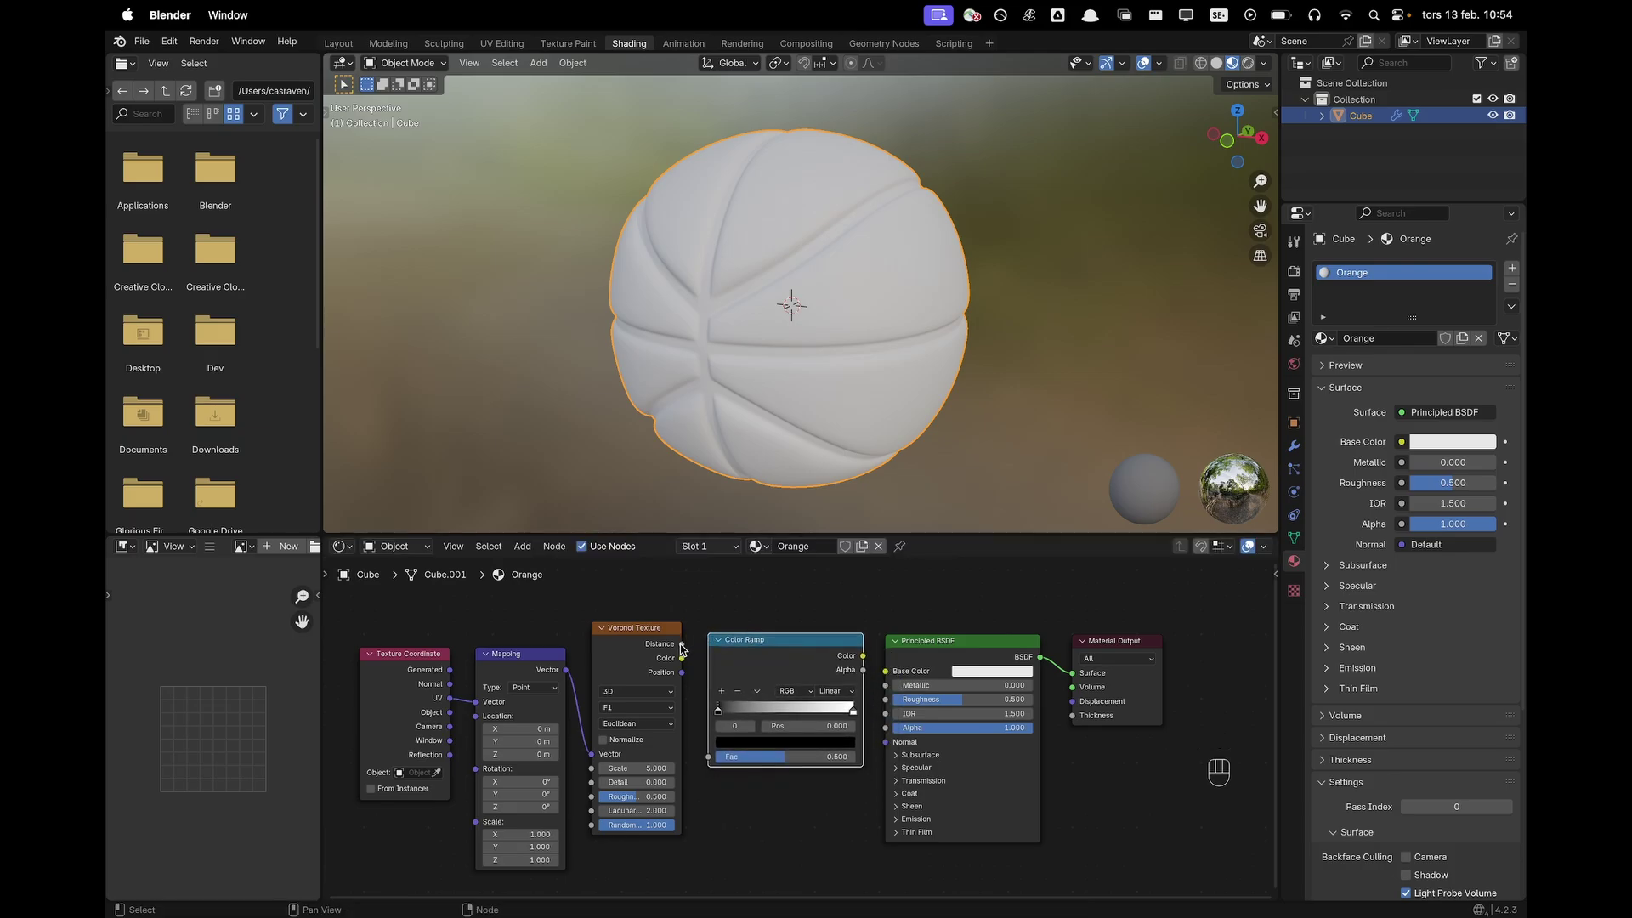
double_click(687, 647)
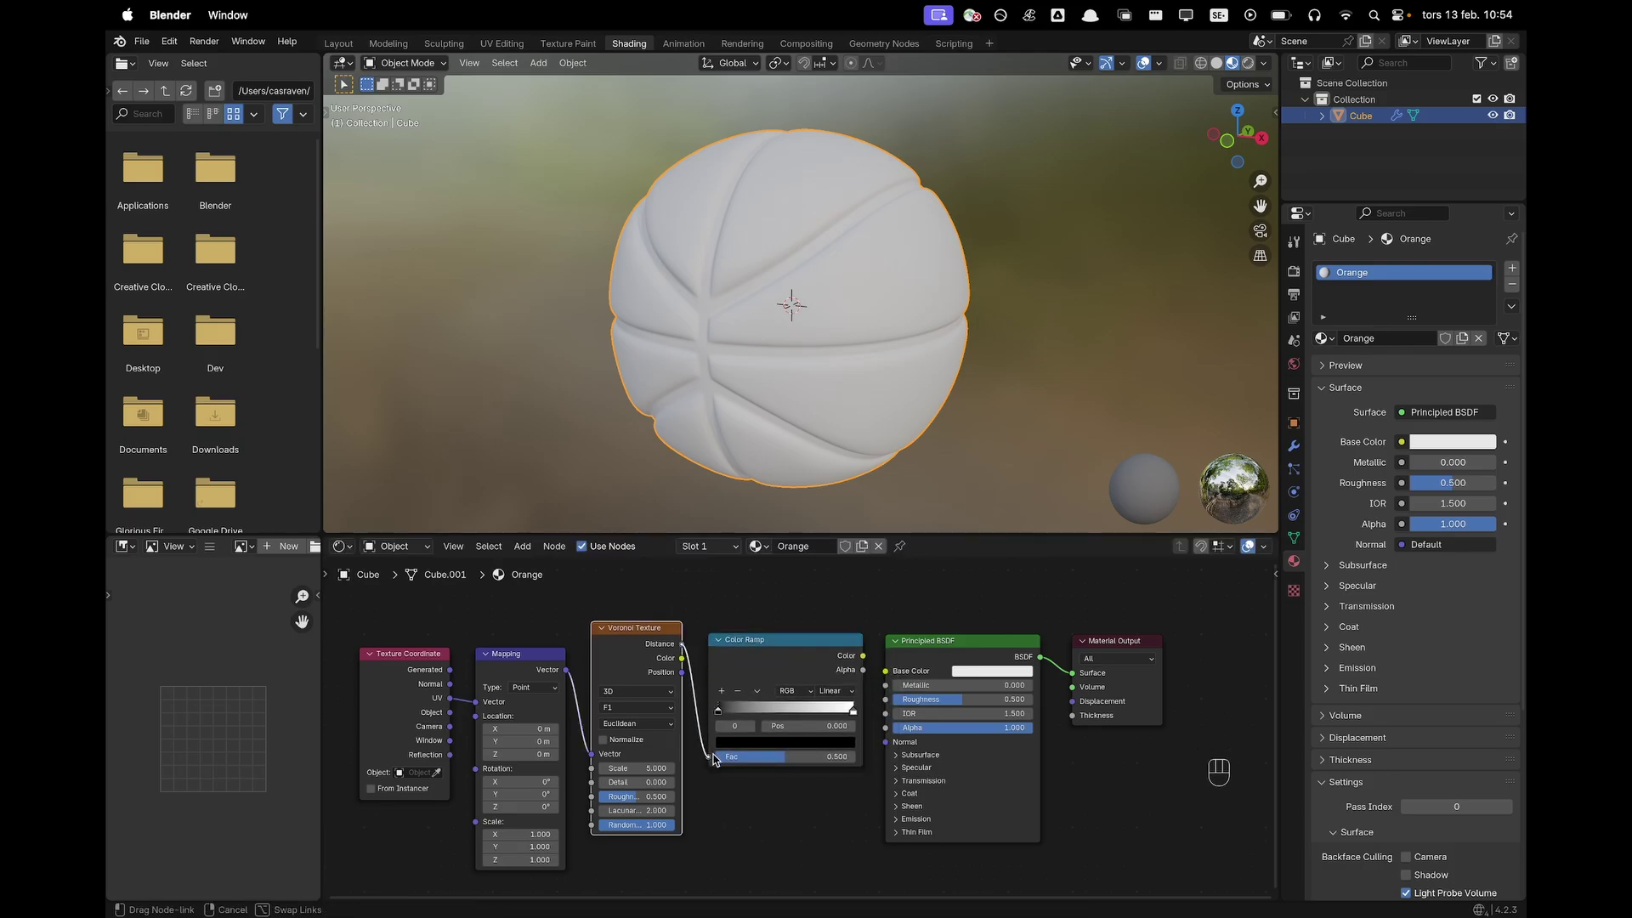
Link the Color Ramp to Base Color, set Voronoi Randomness 0 and Scale 150, and tighten the ramp stops
click(870, 658)
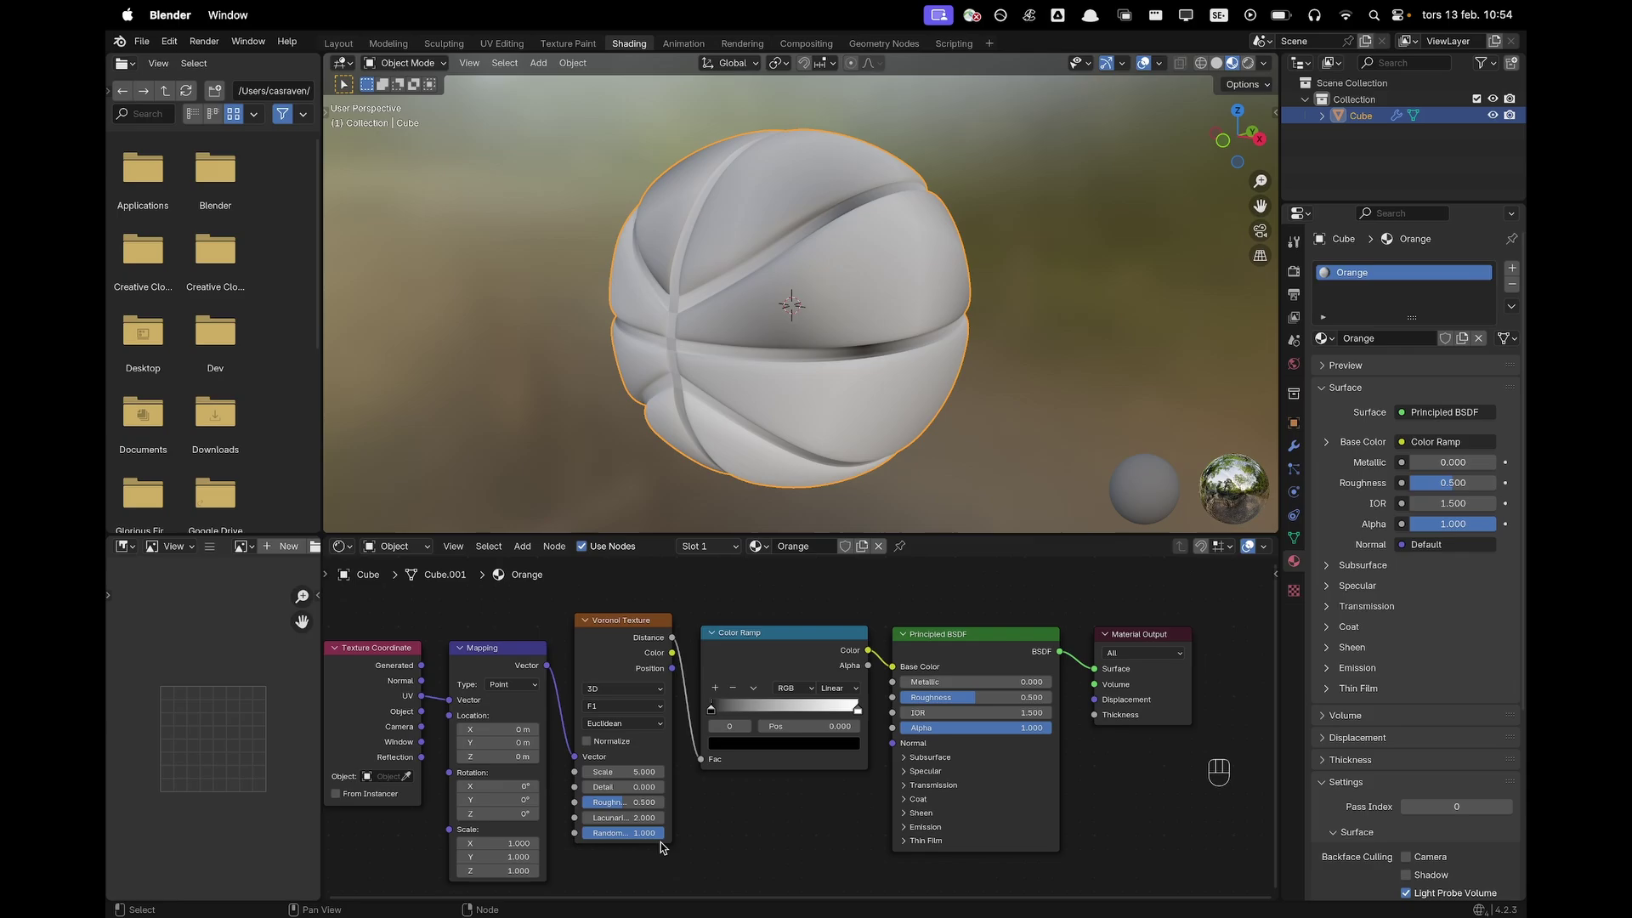
drag(649, 838, 645, 836)
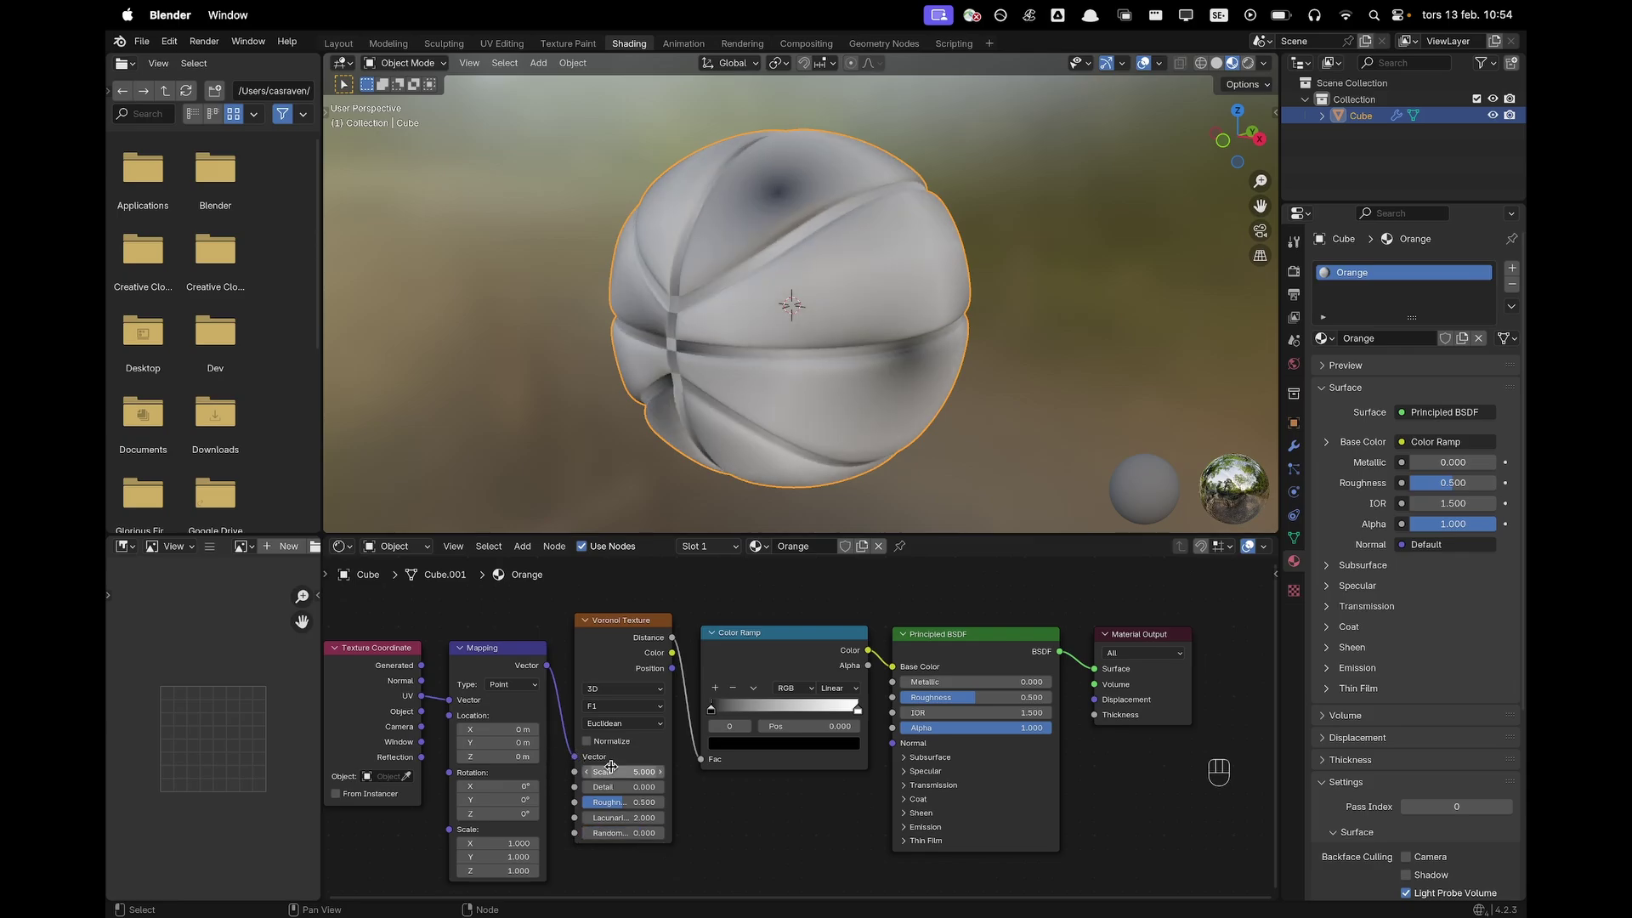
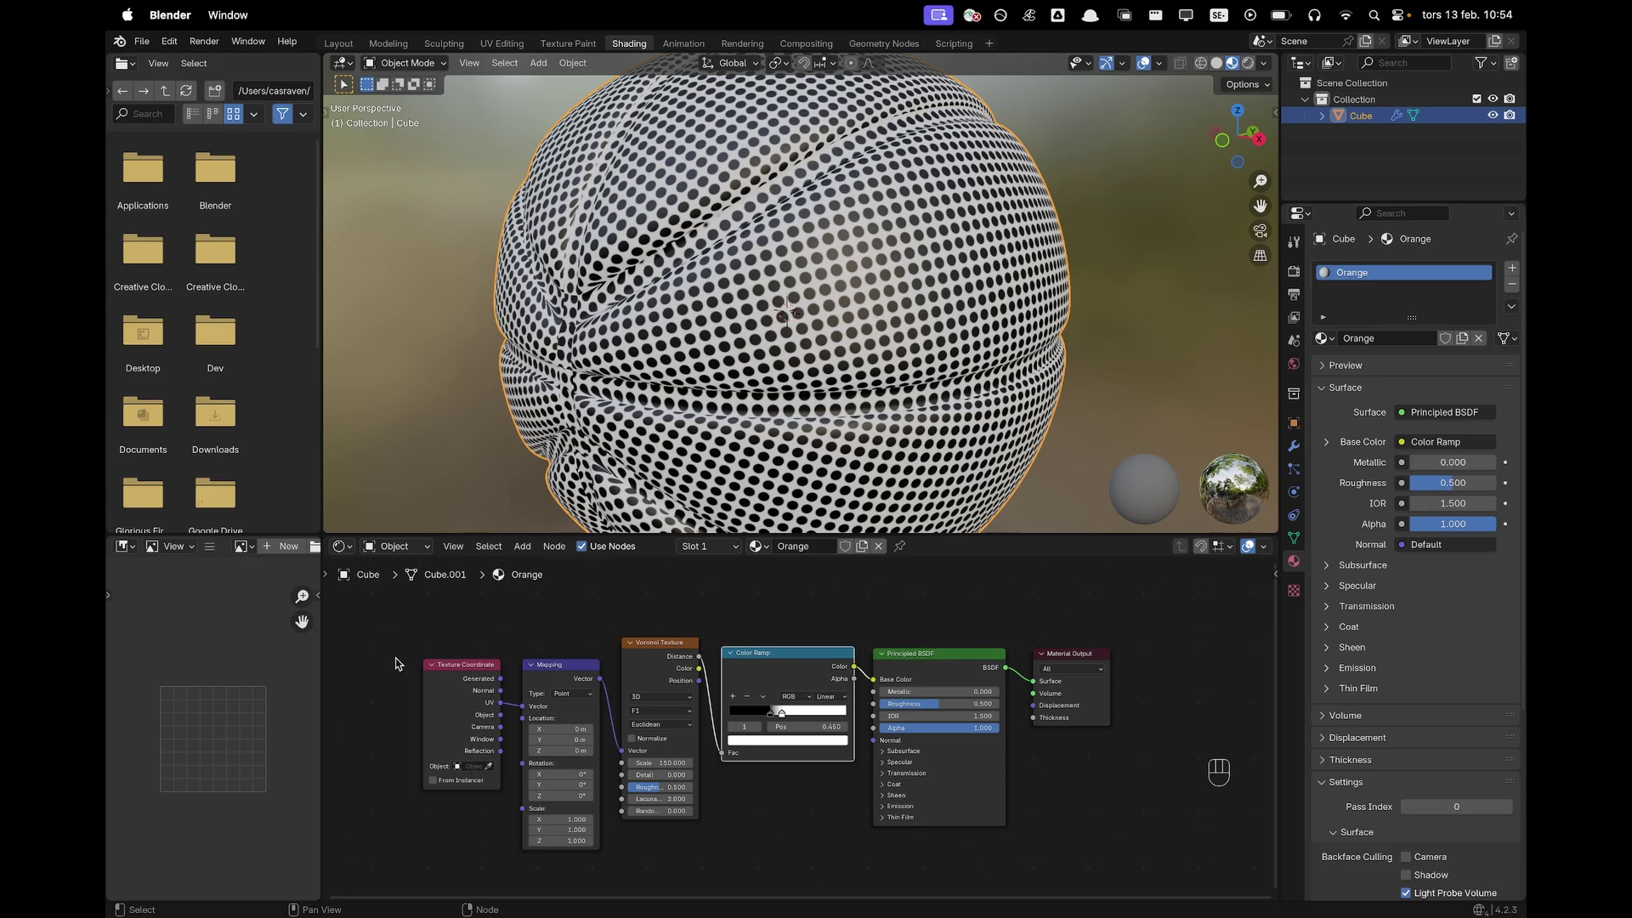
click(405, 644)
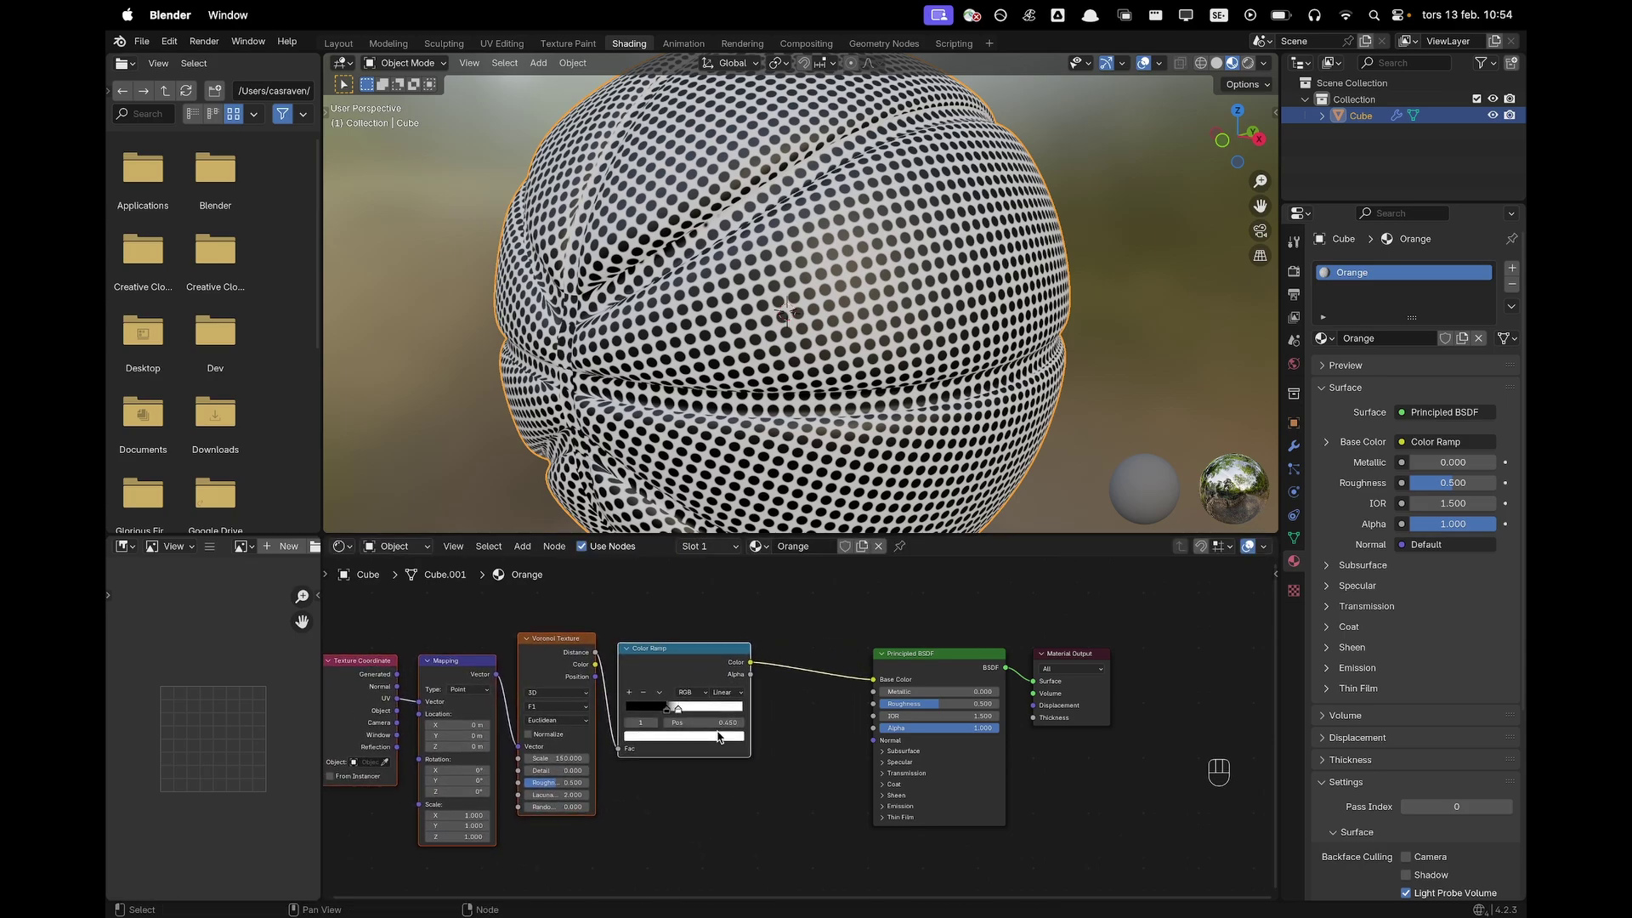
click(795, 836)
Add an inverted Bump node fed by the Color Ramp and connect it to the BSDF Normal
key(shift+a)
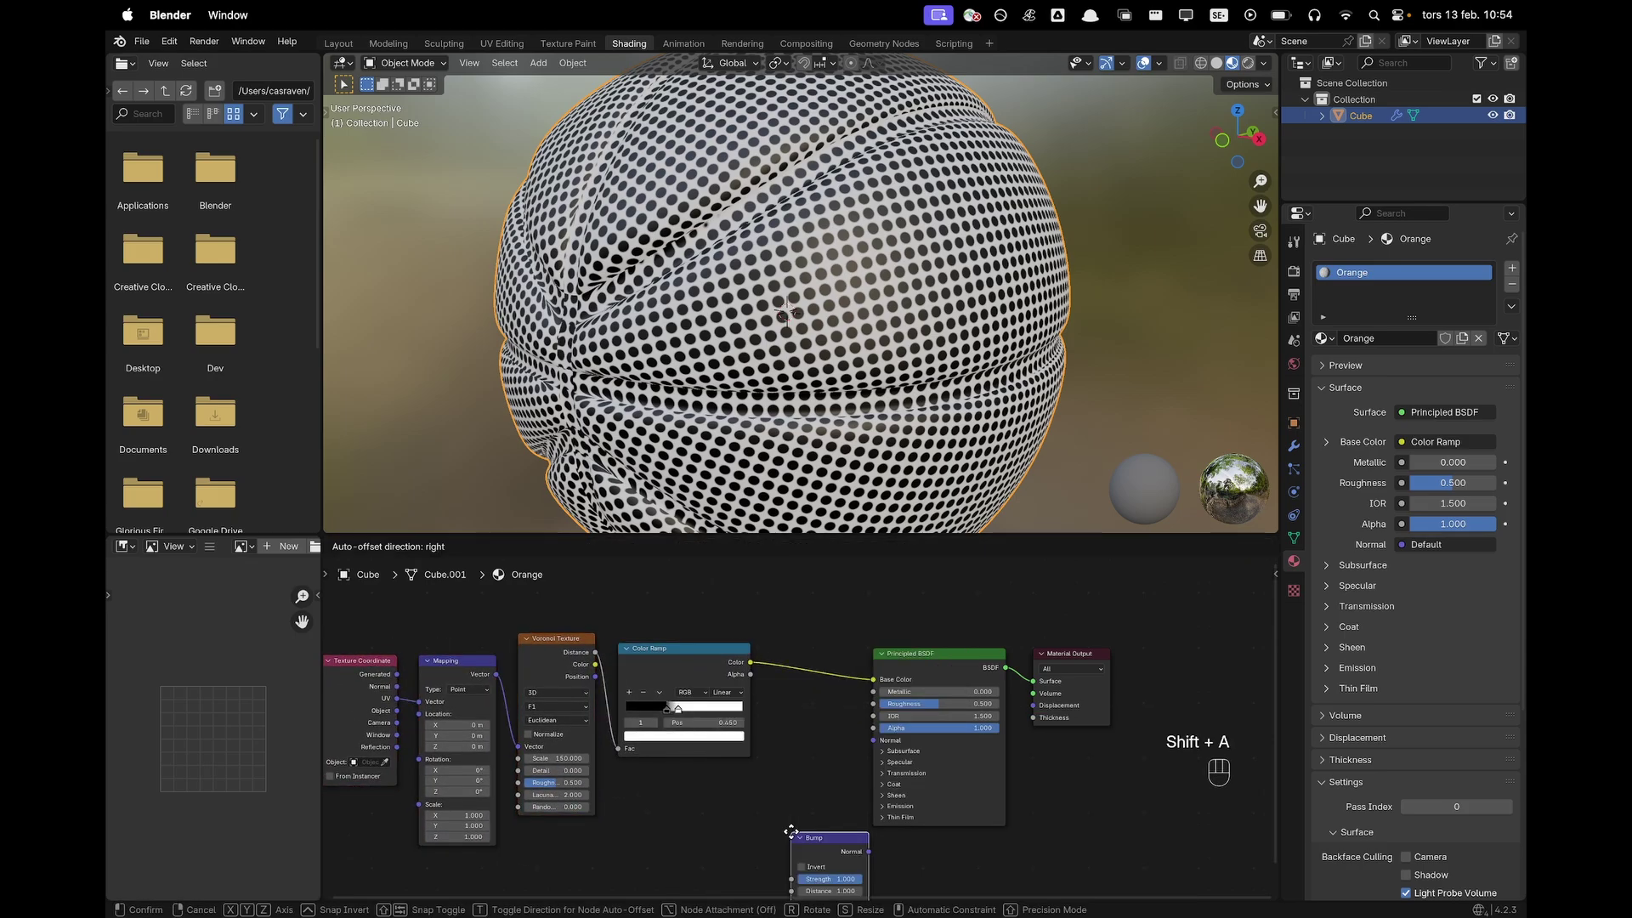
click(756, 798)
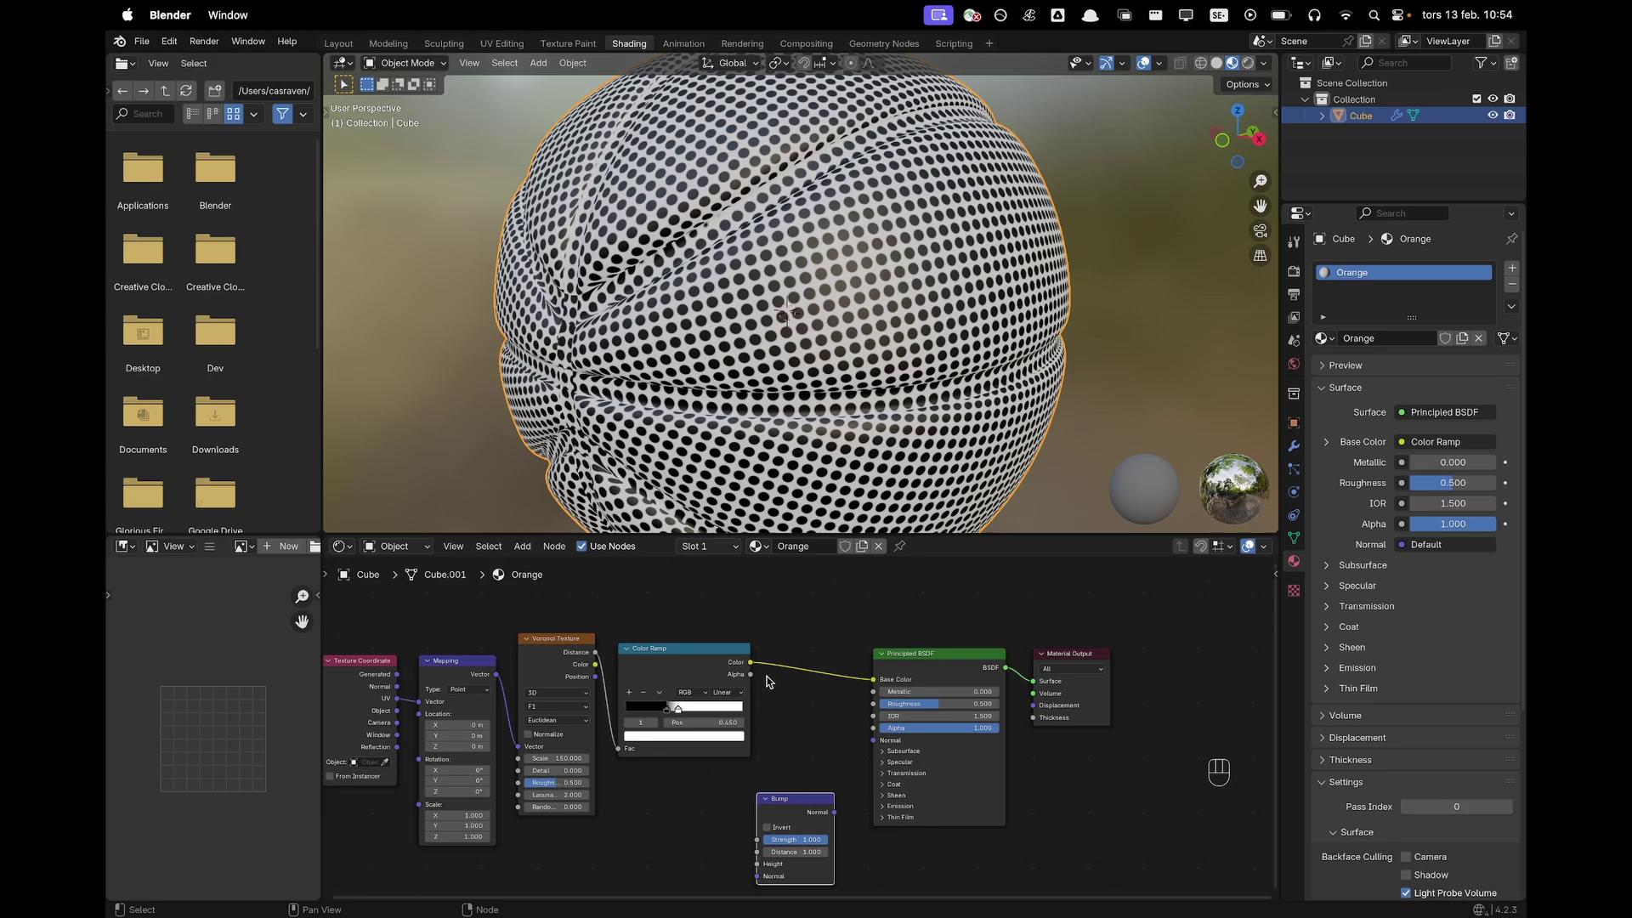
click(753, 668)
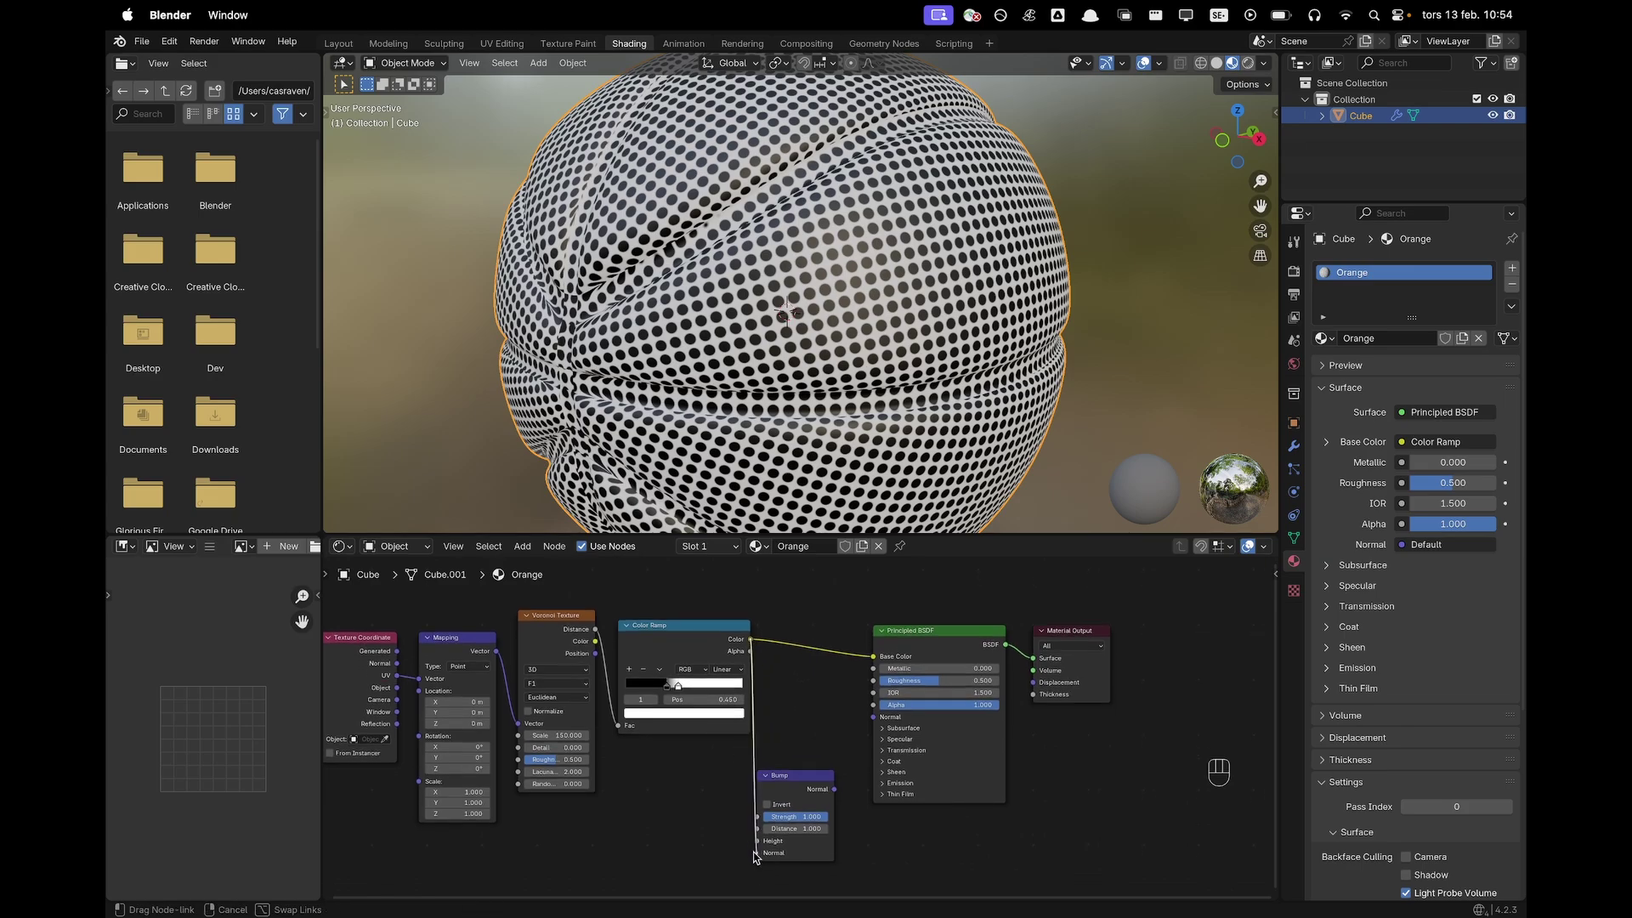
click(843, 785)
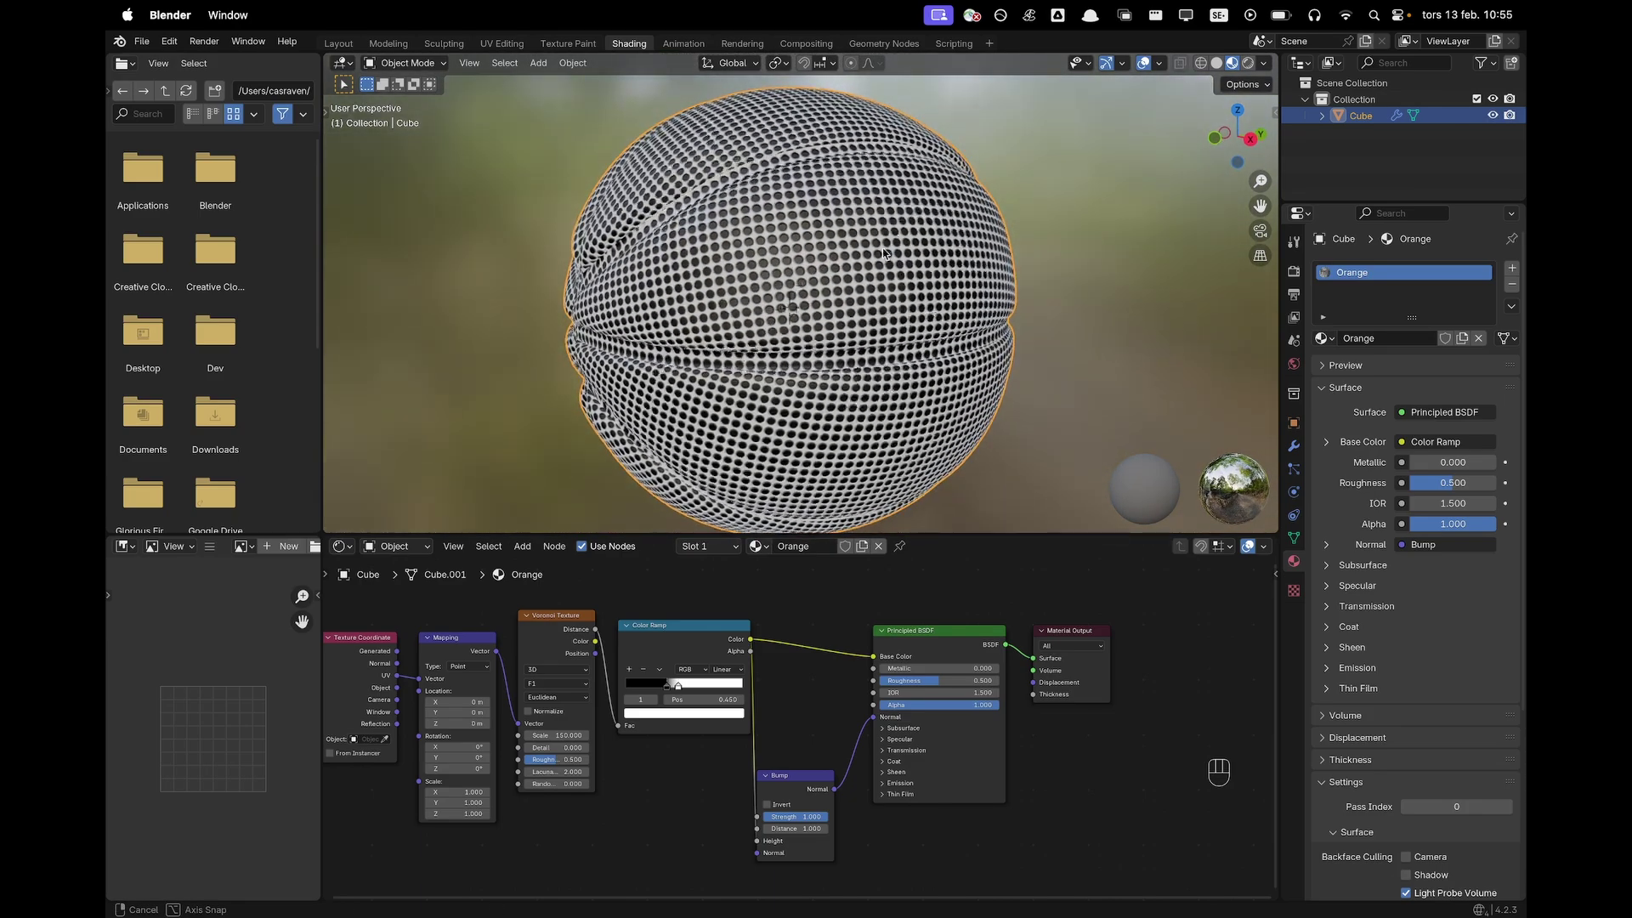
click(770, 809)
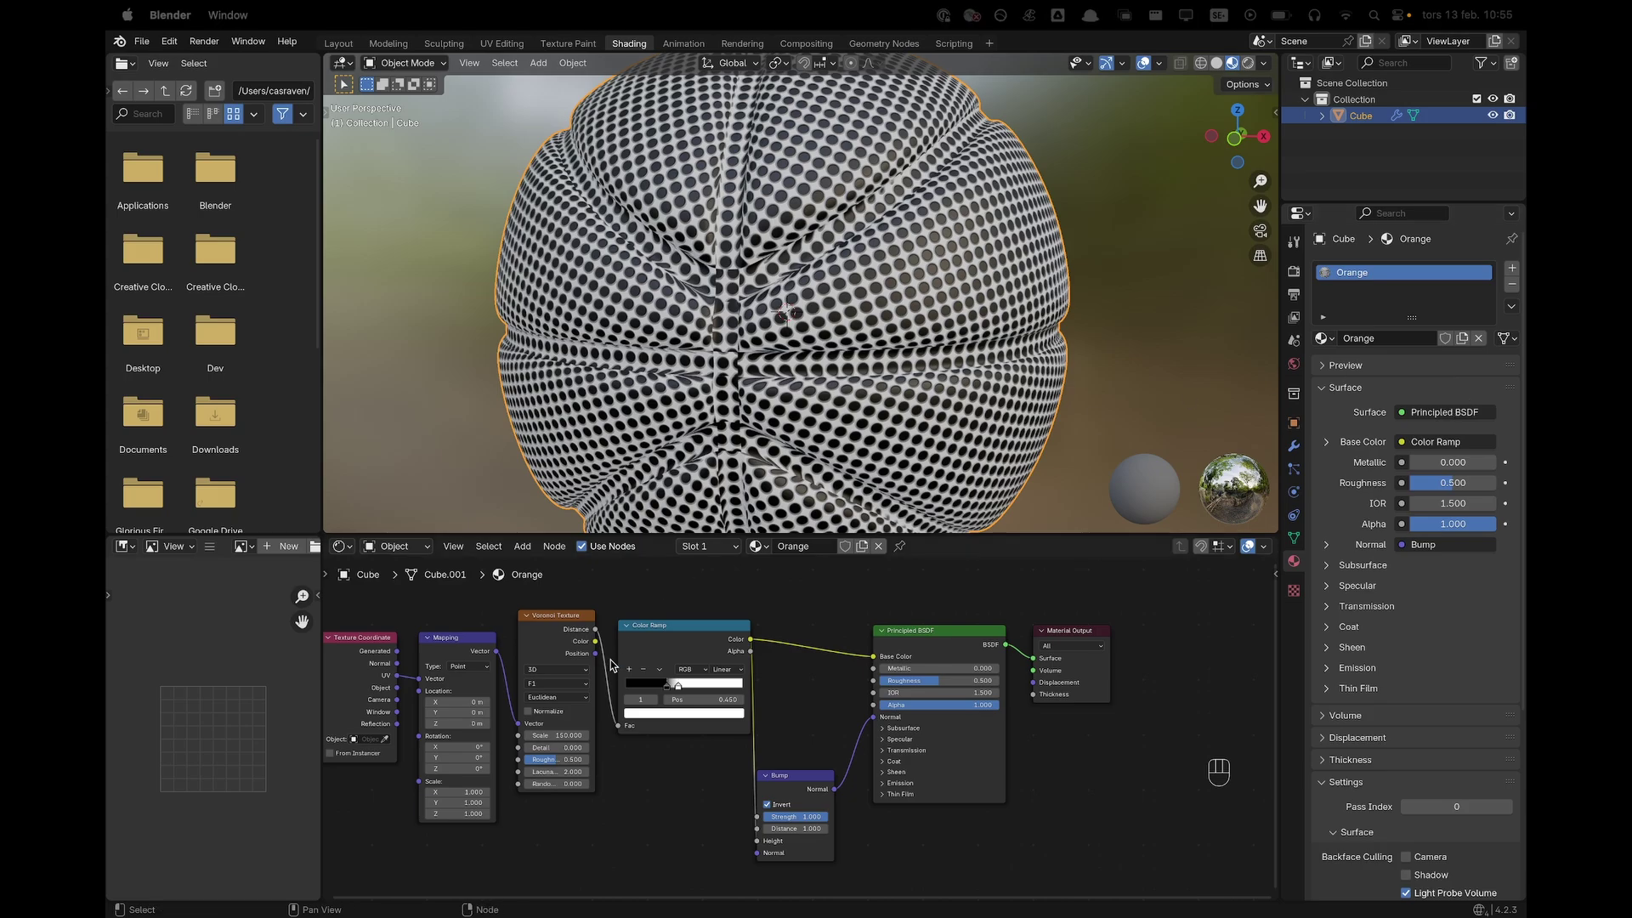
Set both Color Ramp stops to orange hex shades so the ball reads as an orange pebbled basketball
click(646, 691)
click(665, 717)
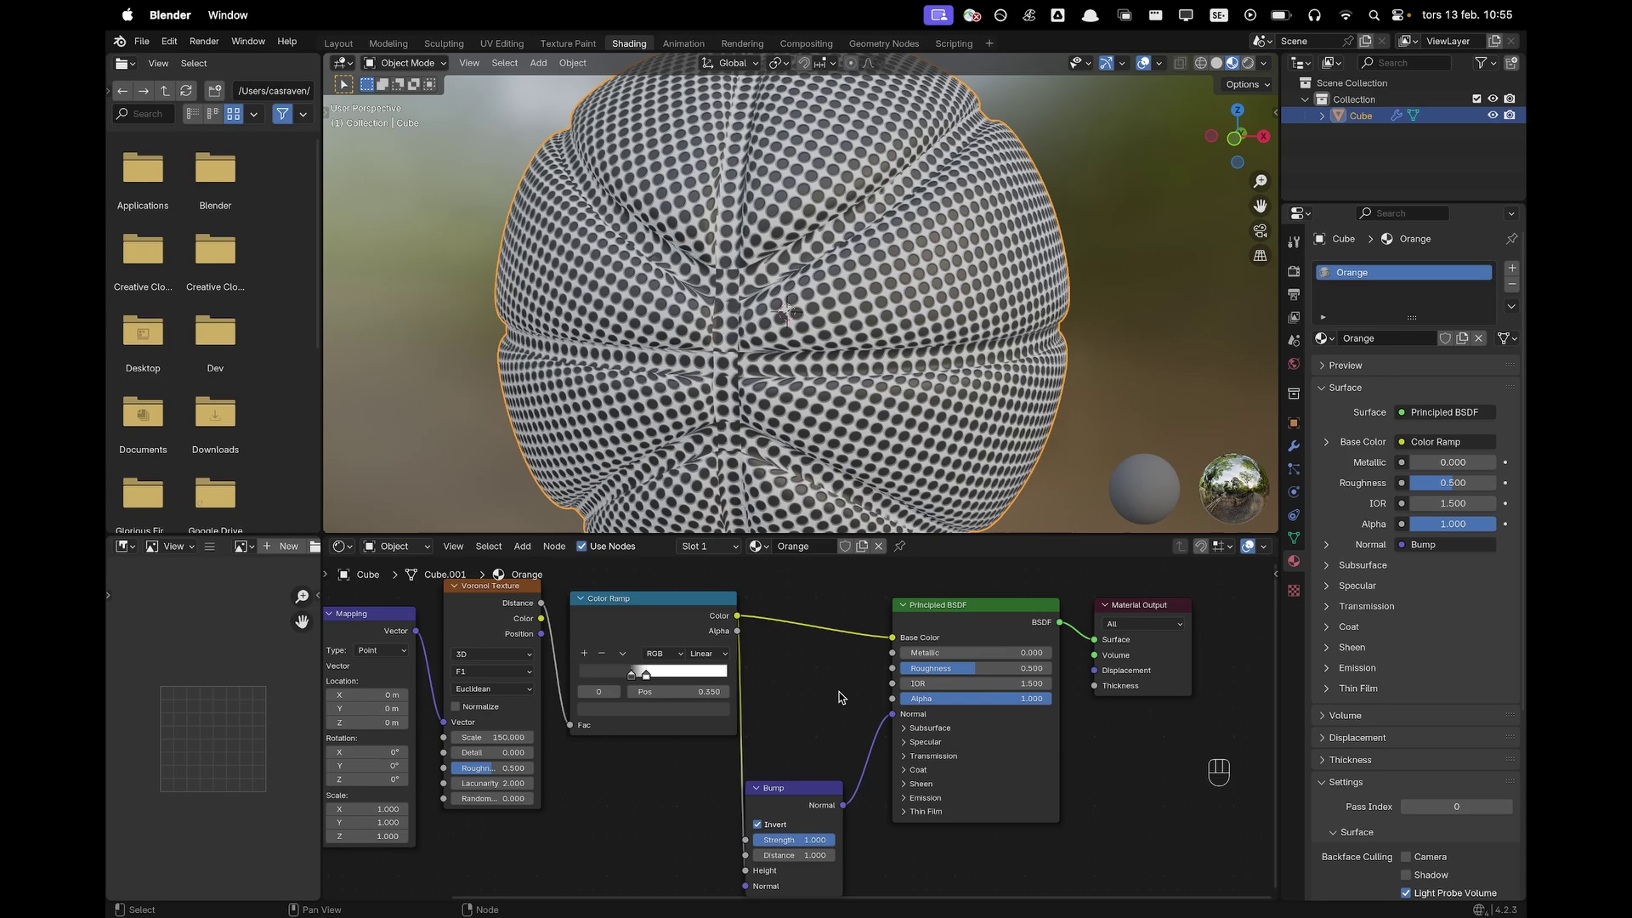
click(662, 712)
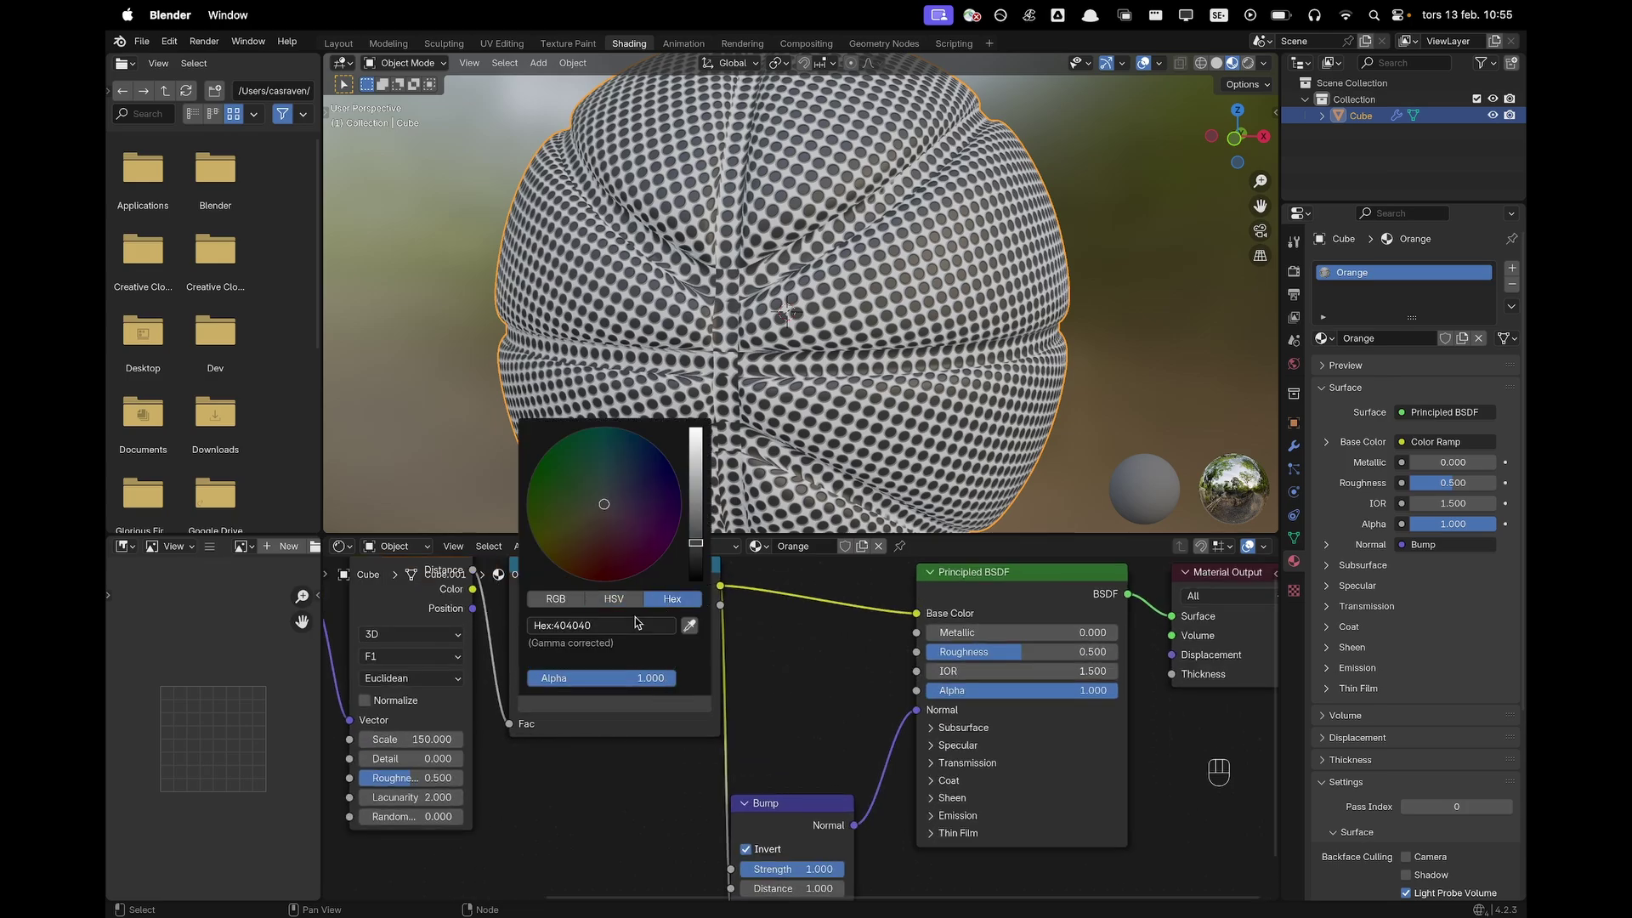
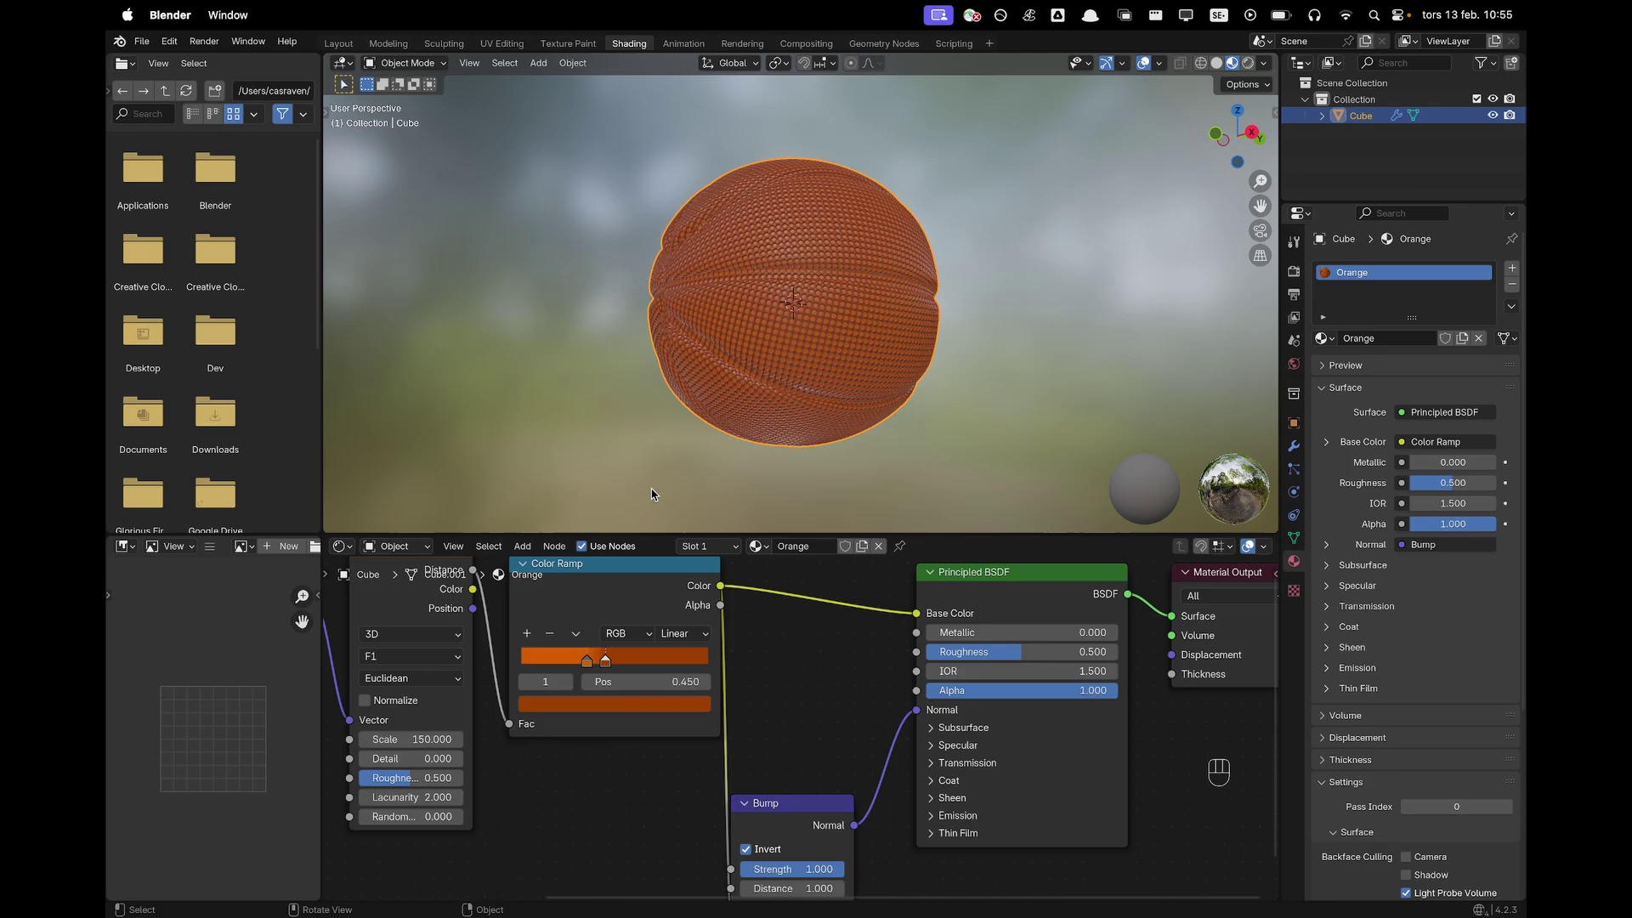
drag(607, 668, 622, 653)
Enter Edit Mode in face select and pick a row of panel faces between the seam grooves
key(super+z)
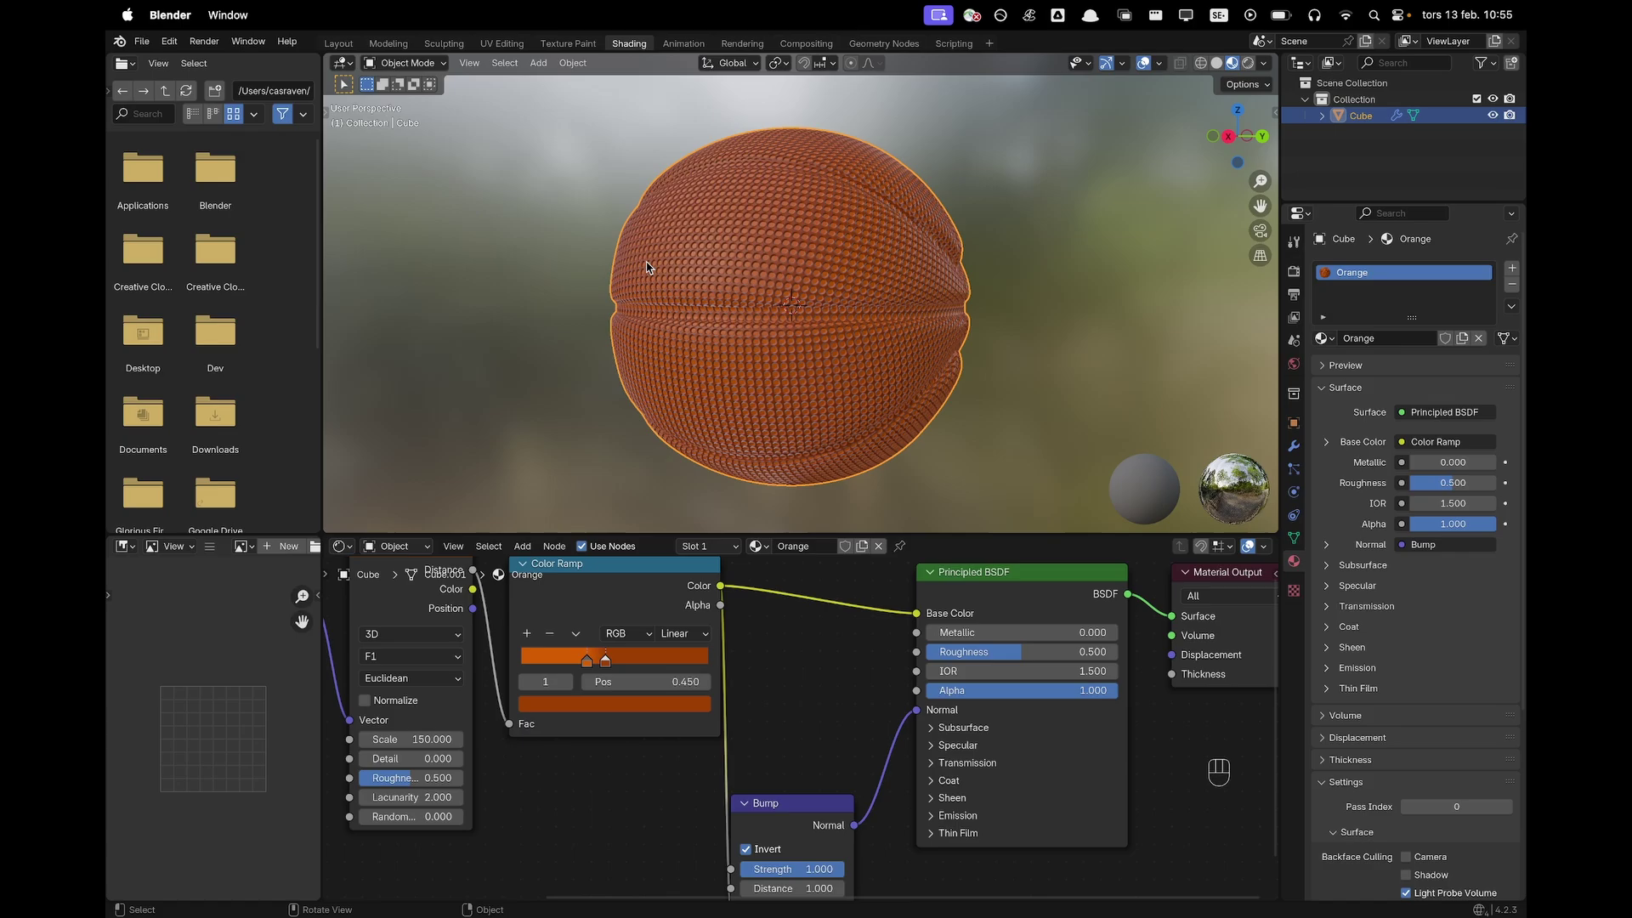
key(Tab)
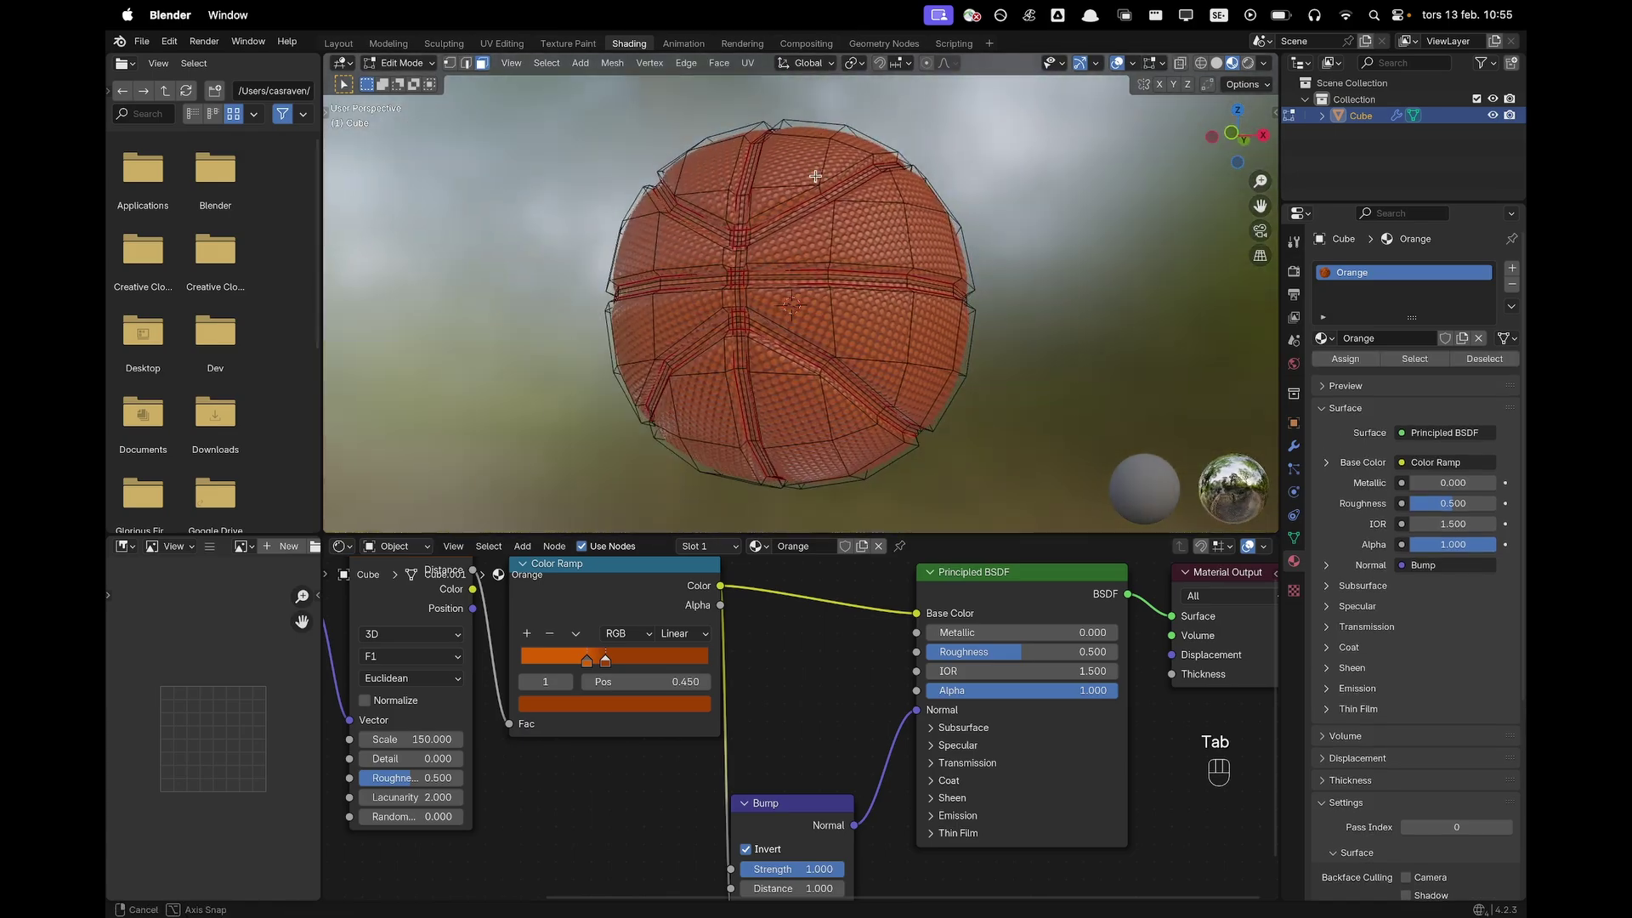
key(3)
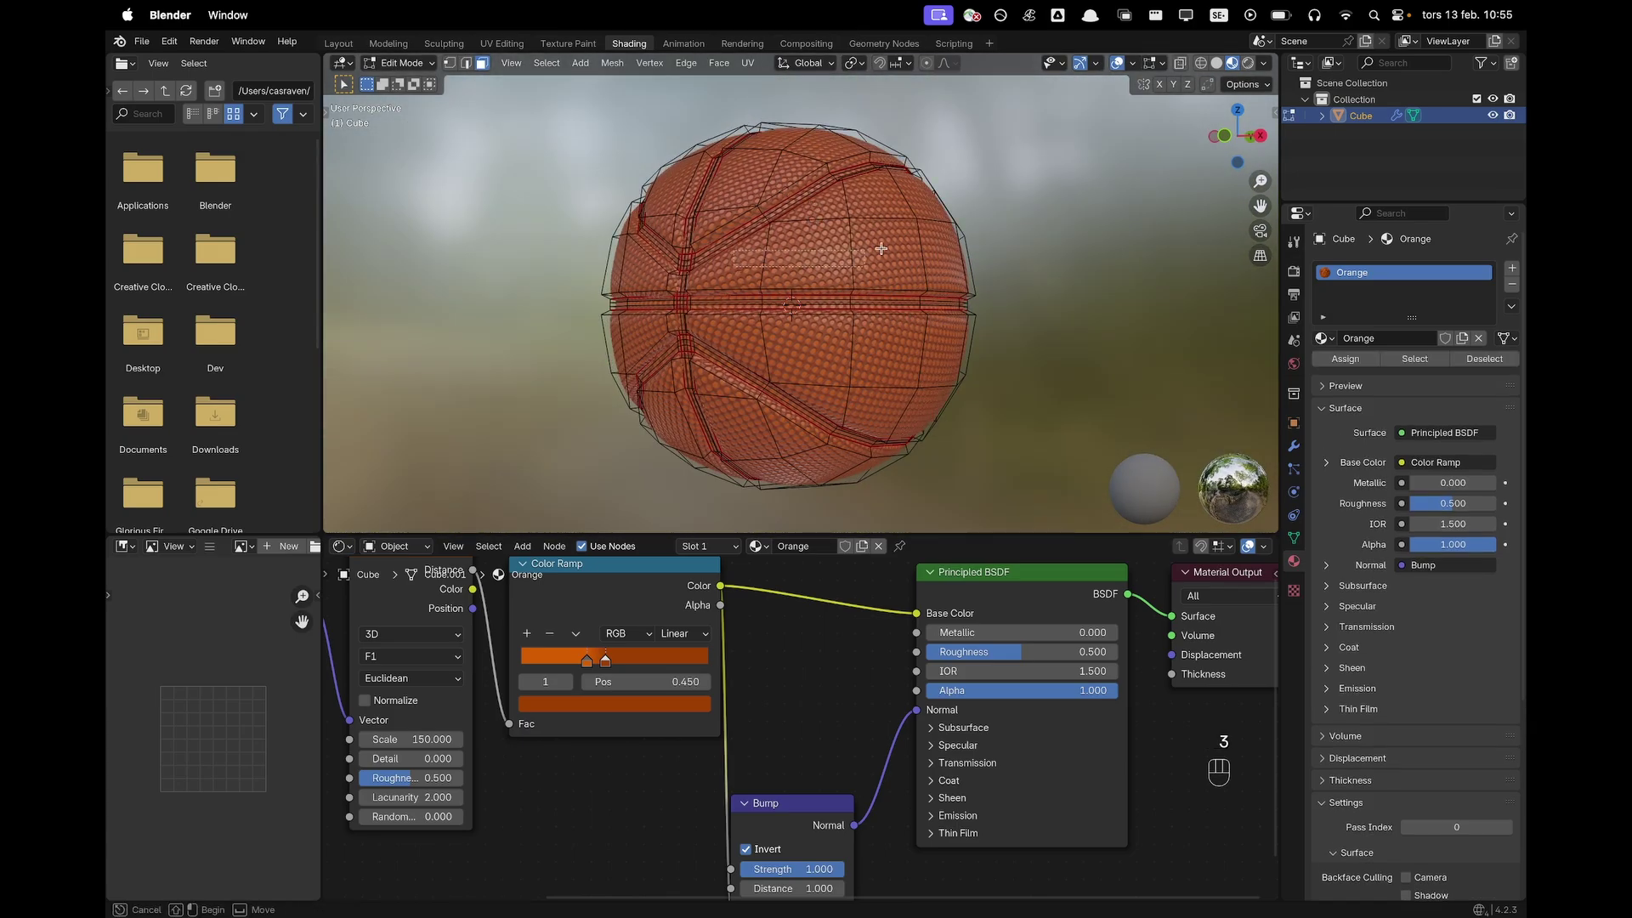
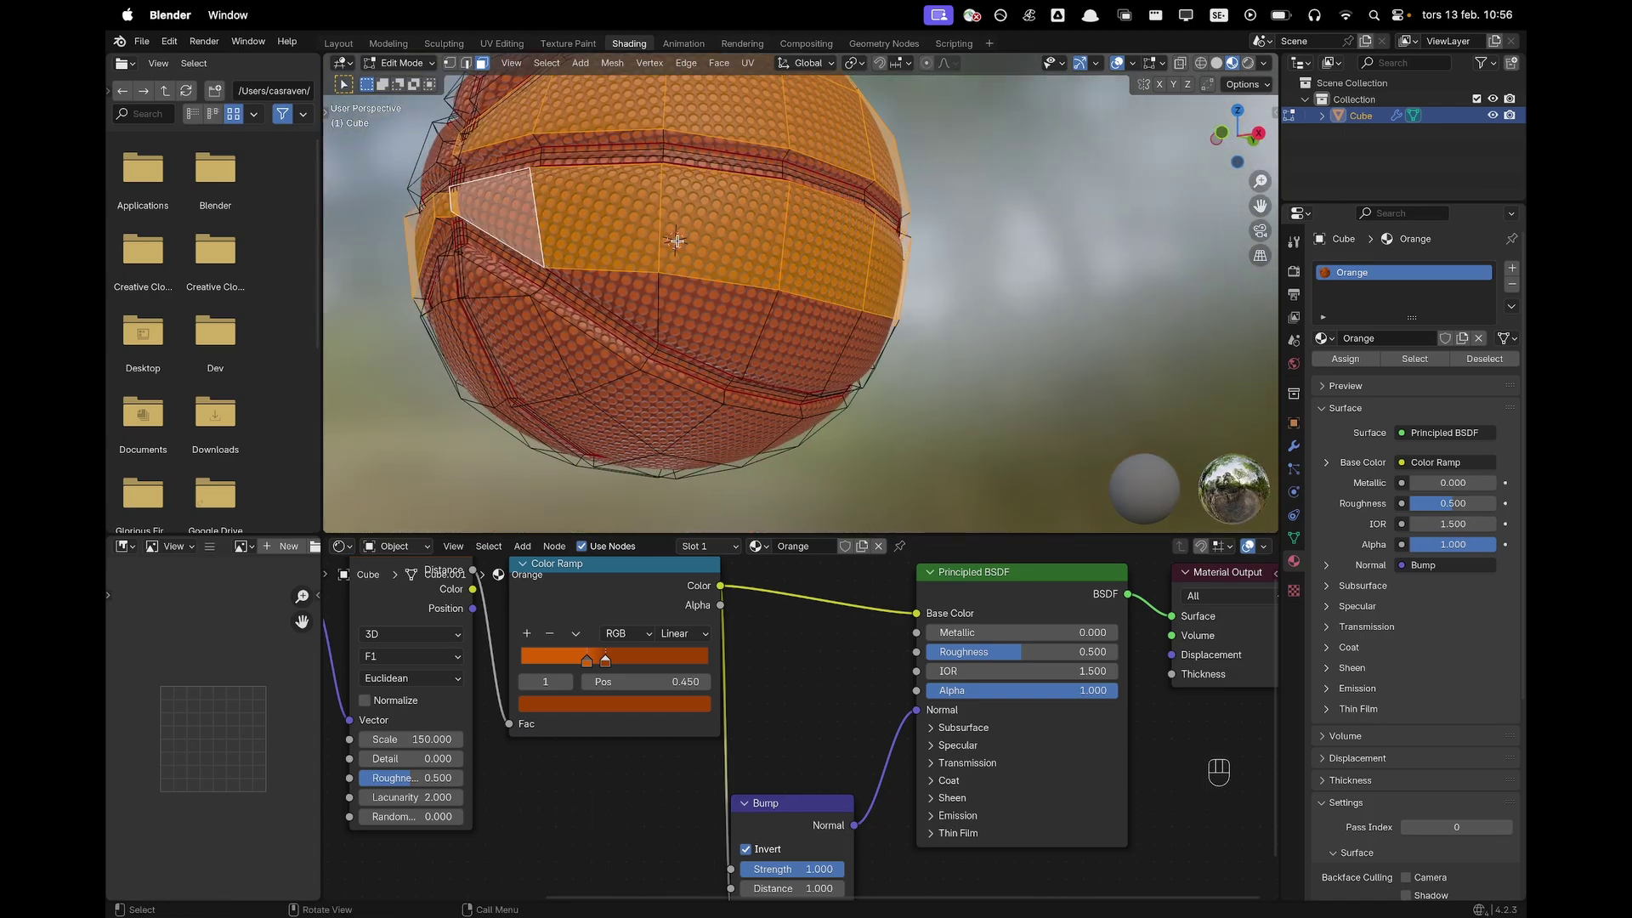
key(super+z)
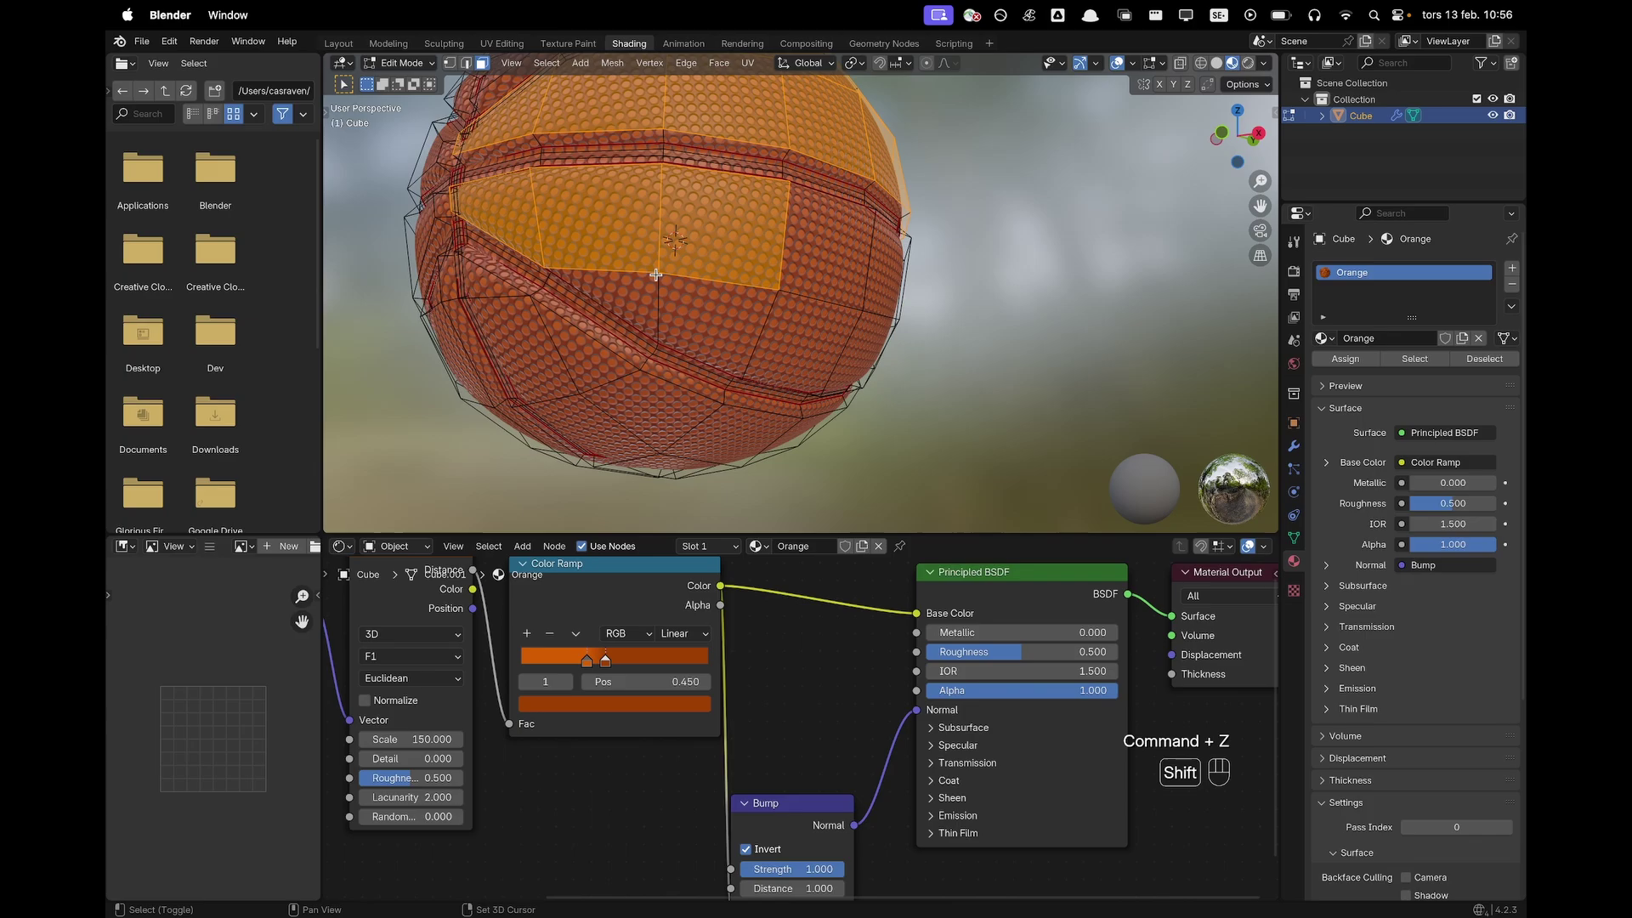
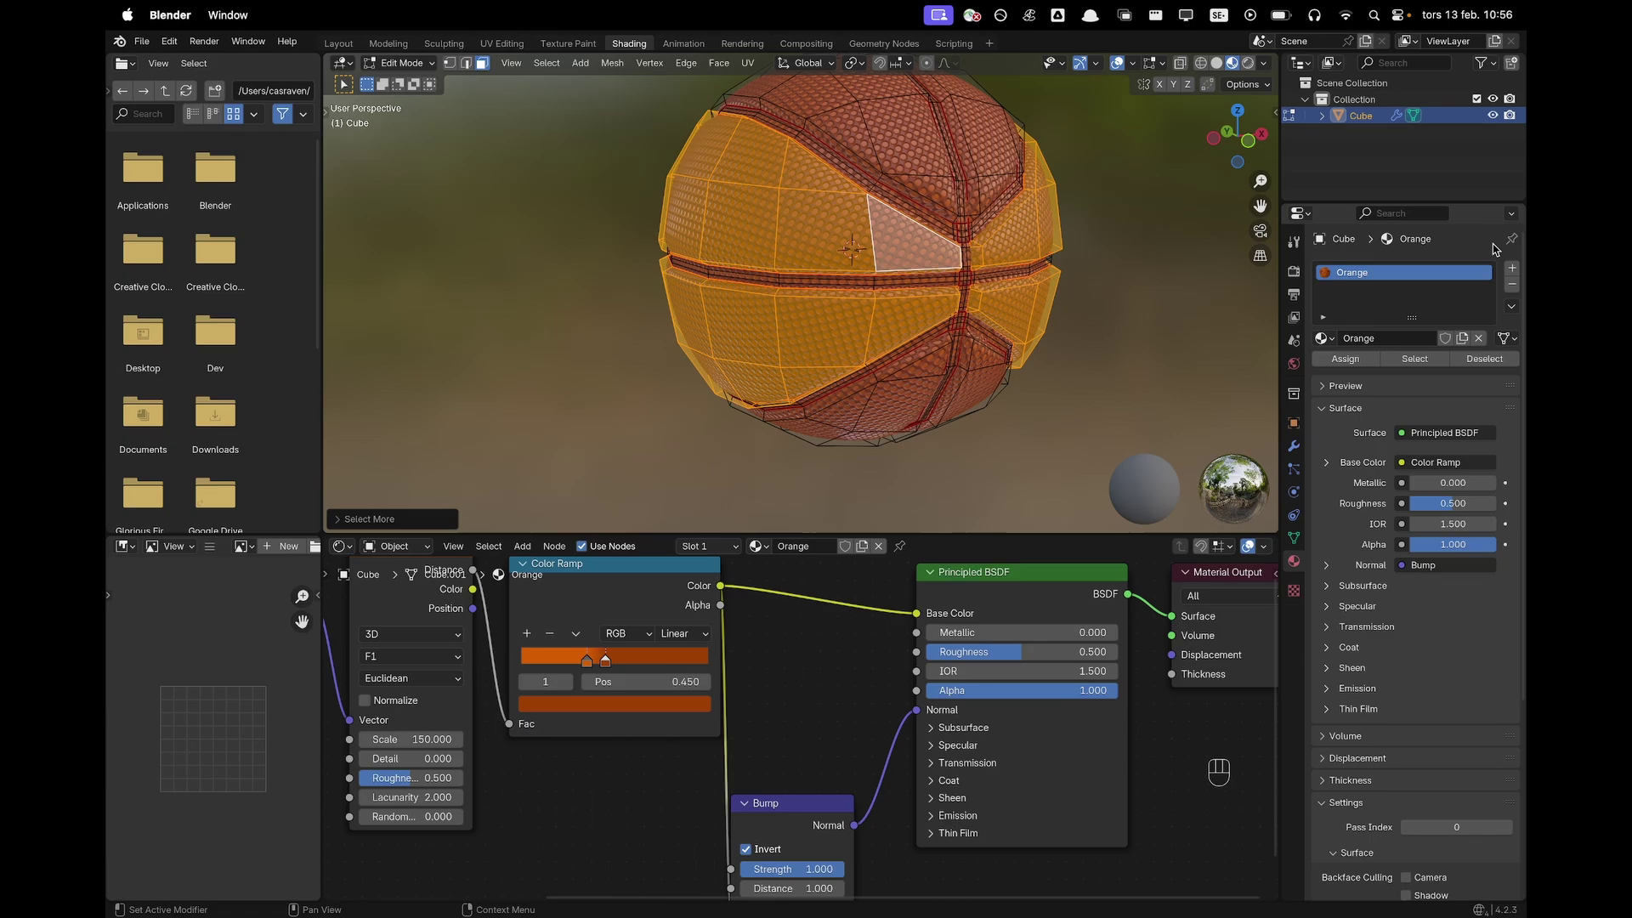
Add a second material slot, create the White material and assign it to the selected panels
click(1517, 274)
click(1398, 375)
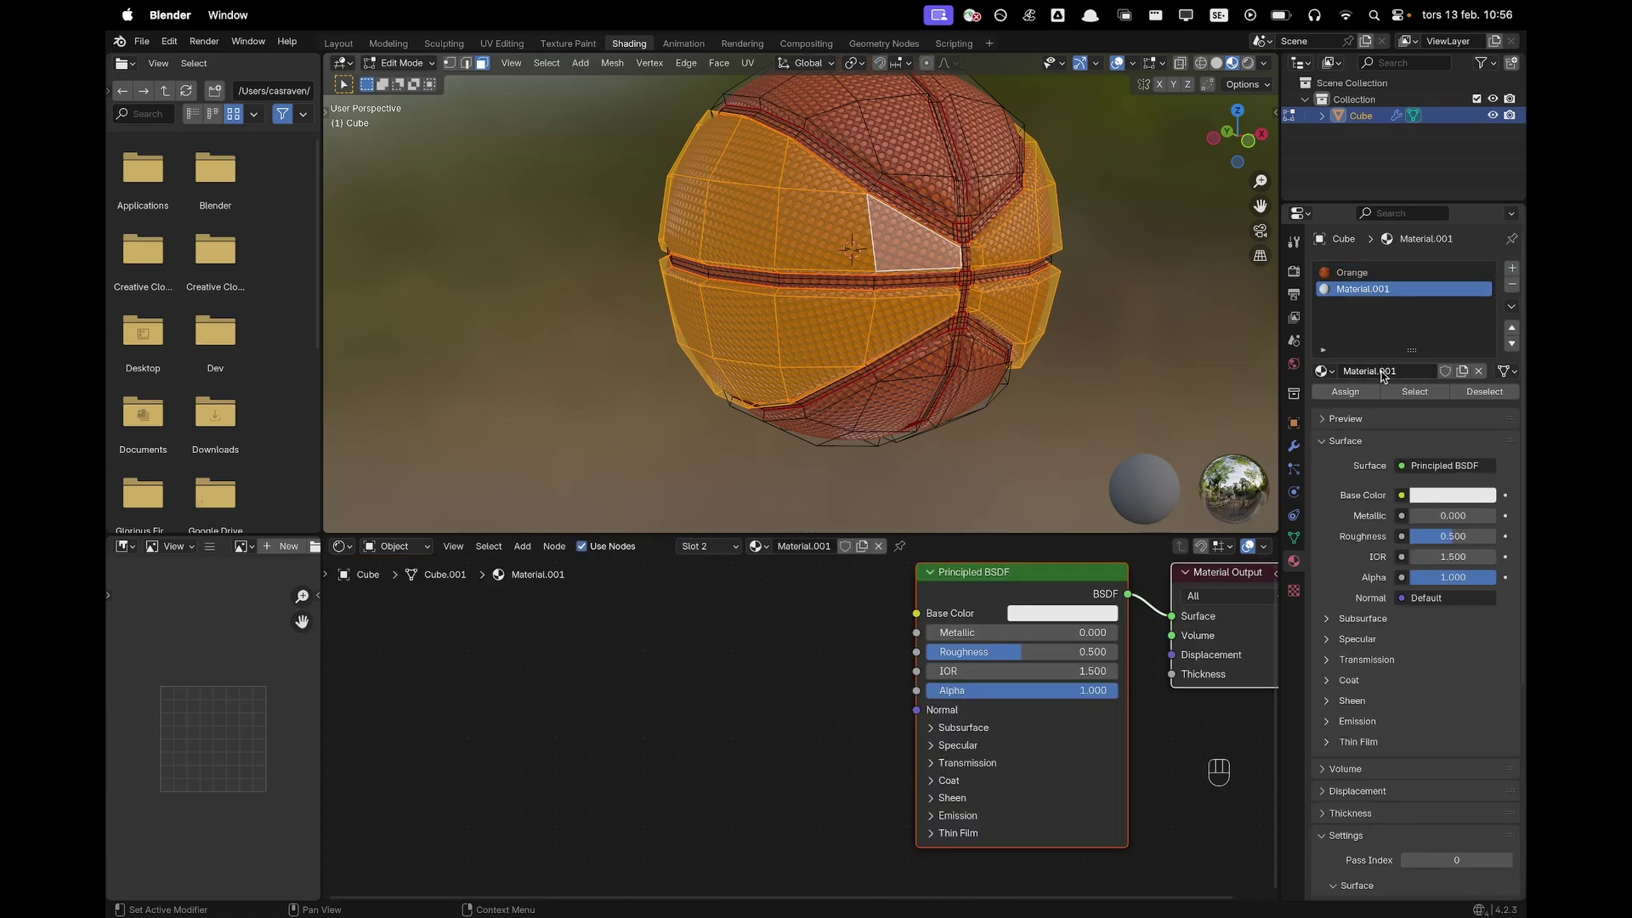
click(1345, 394)
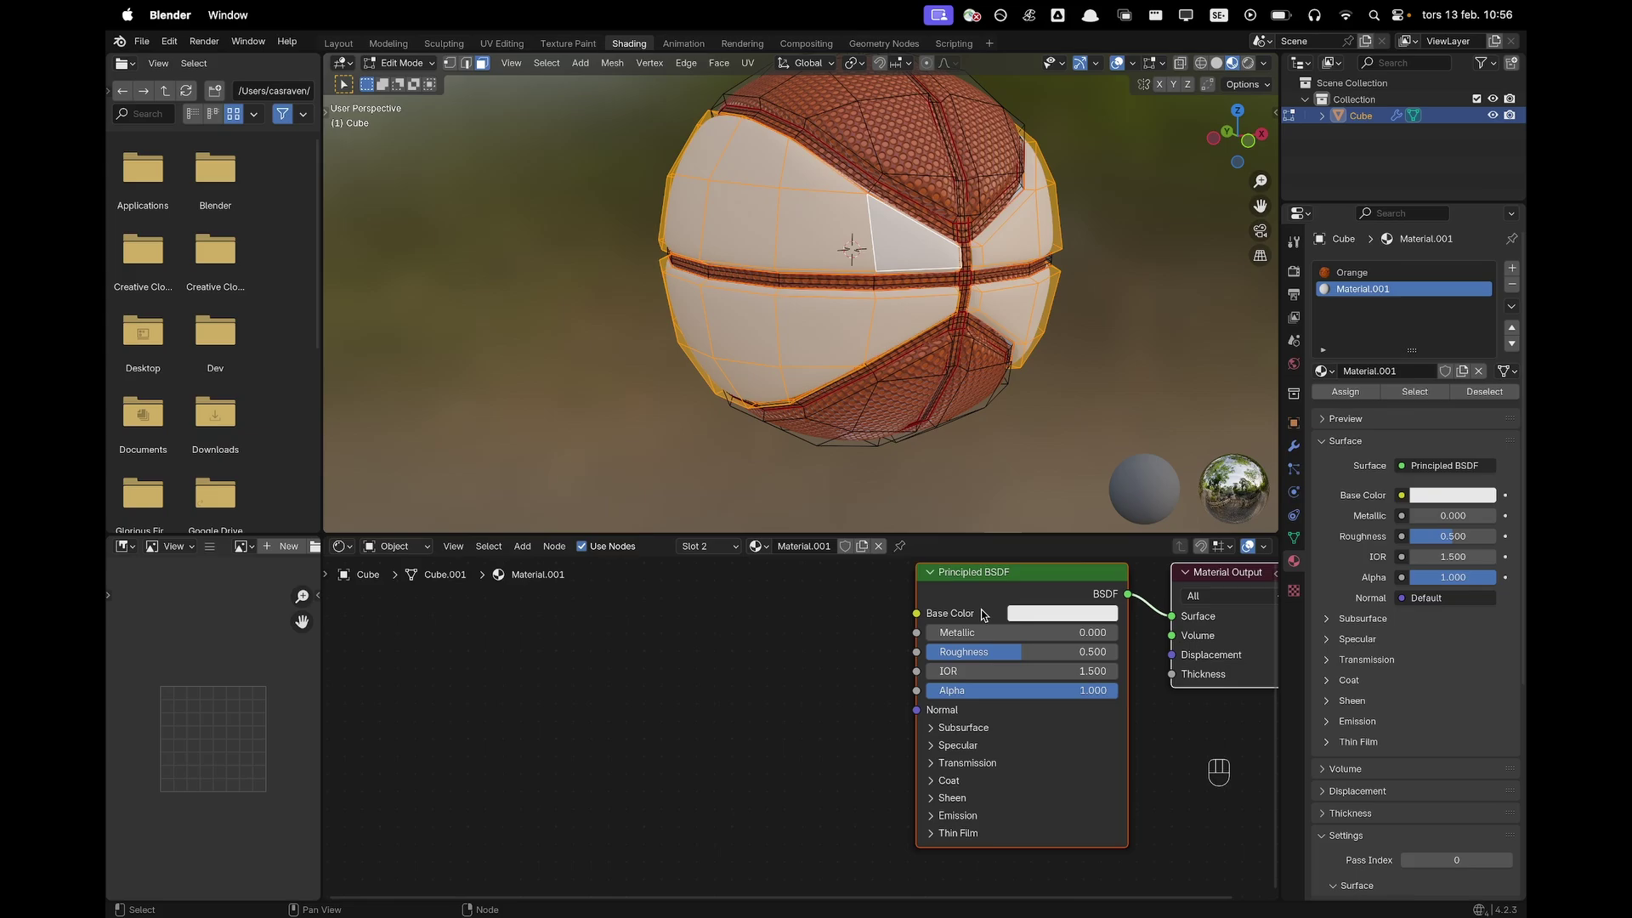
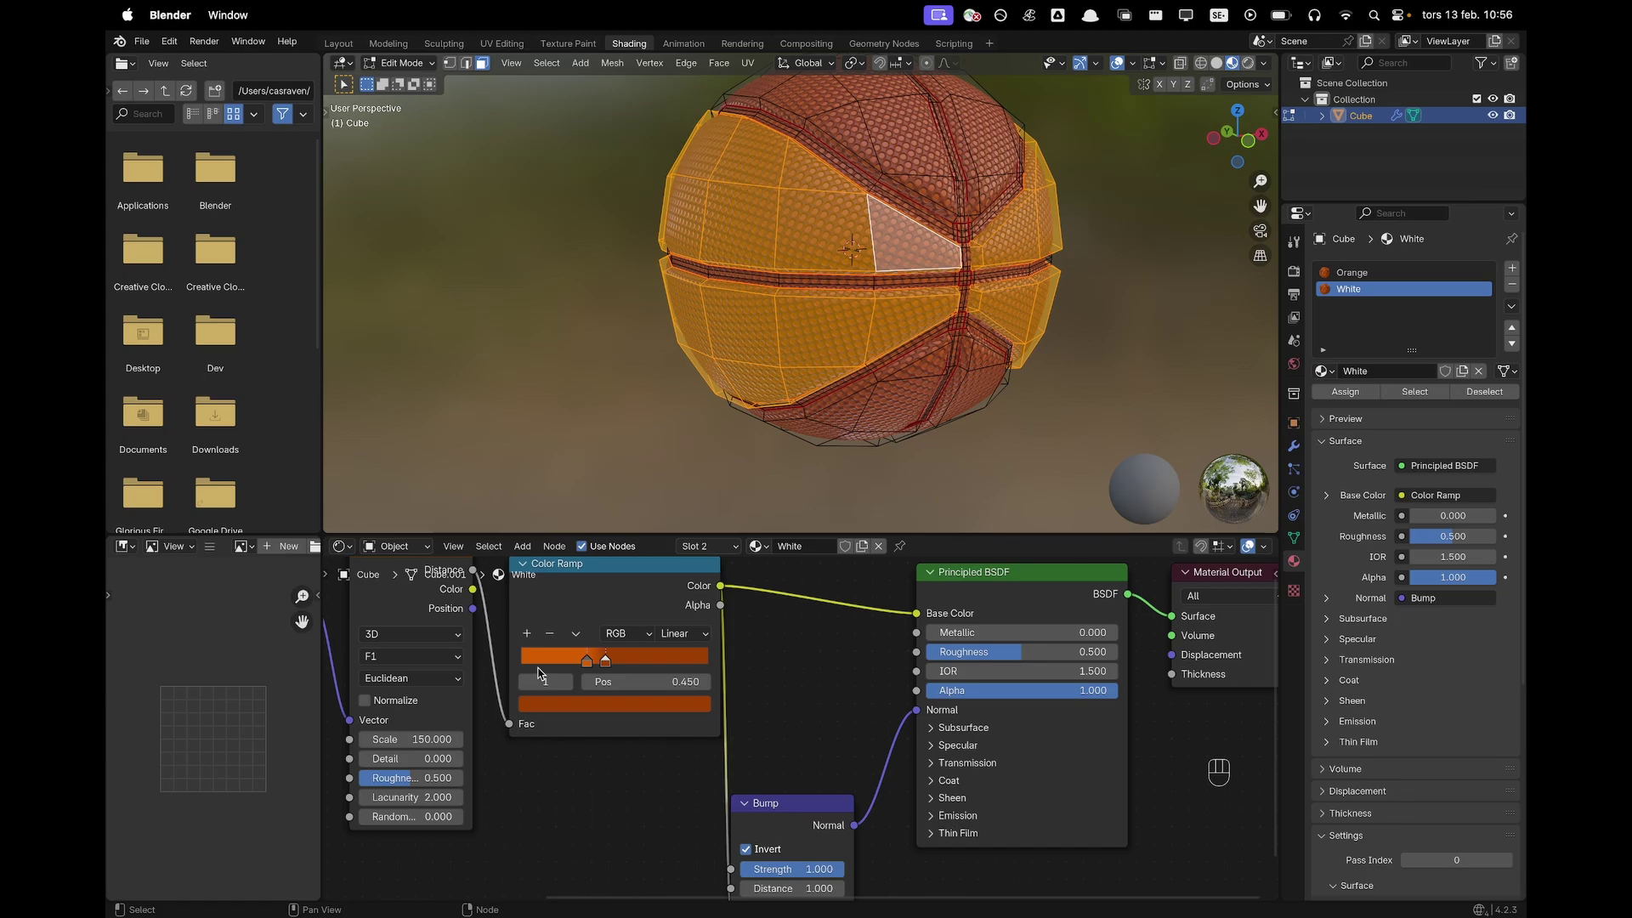
Set the first stop of White's Color Ramp to pure white
click(535, 666)
click(543, 659)
click(584, 666)
click(588, 708)
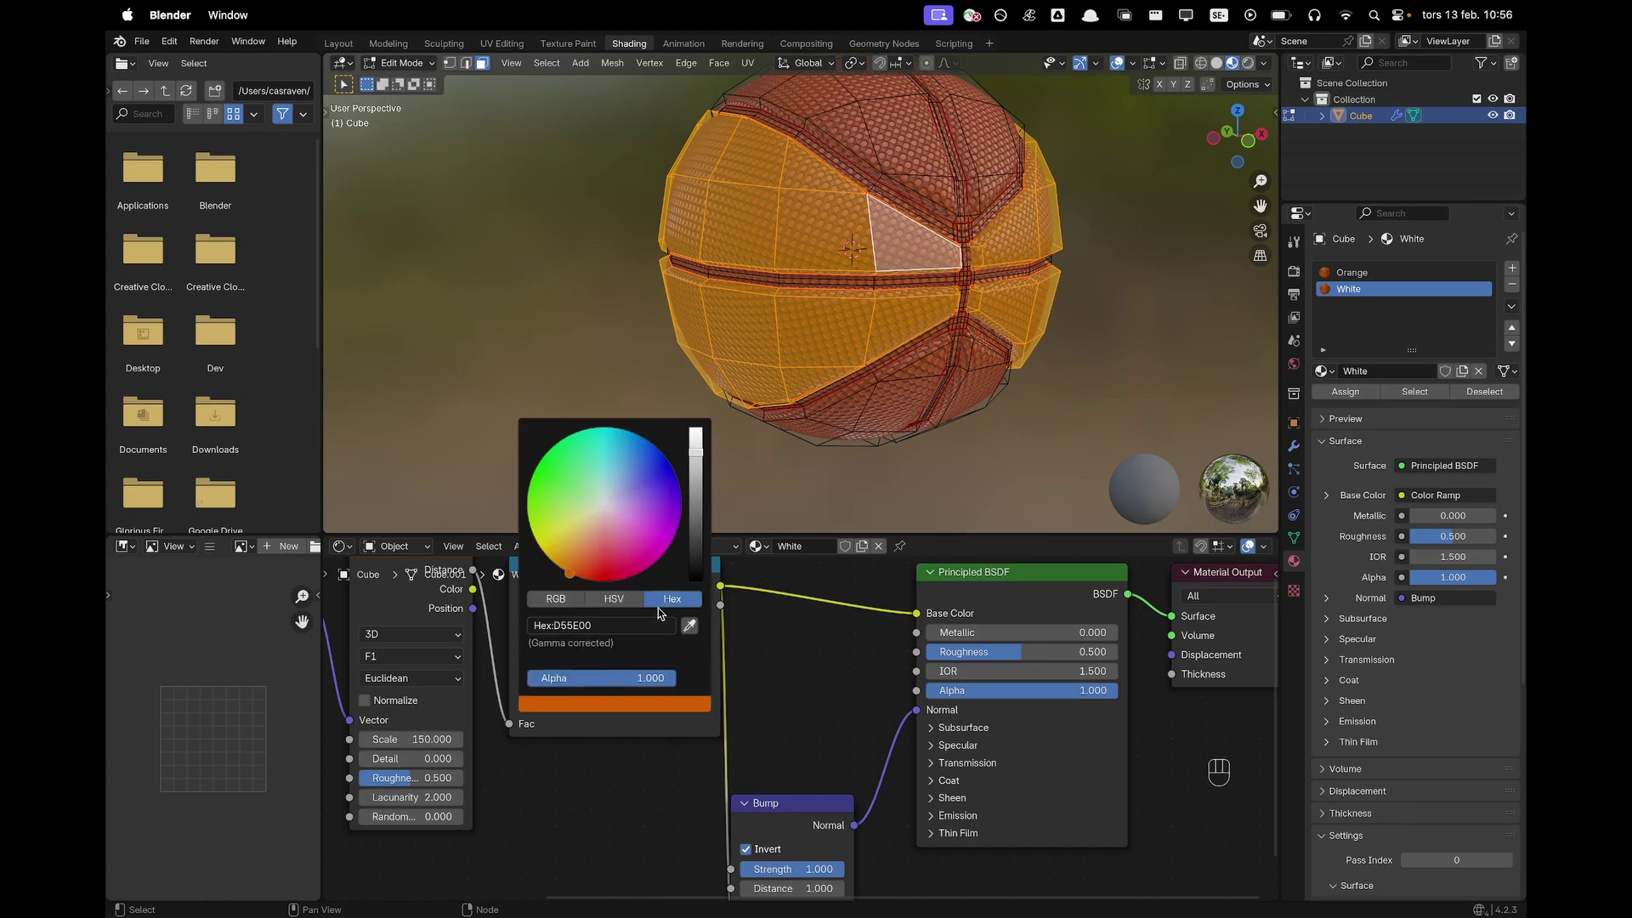
key(shift+f)
key(shift+f)
key(shift+f)
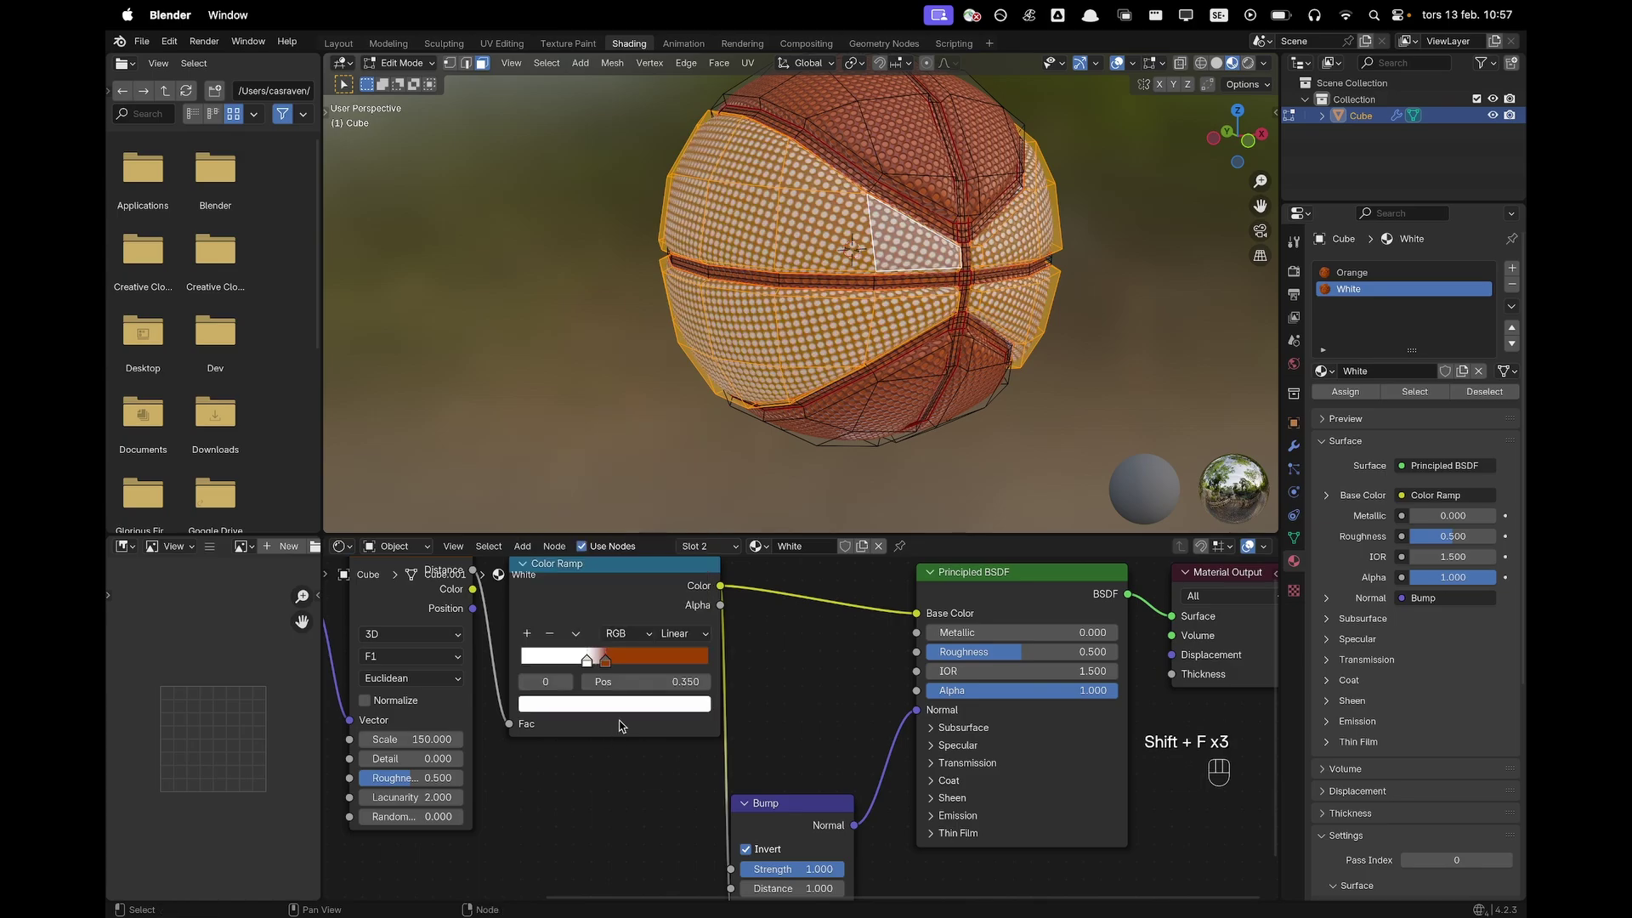
Set the second ramp stop to light grey and return to Object Mode to preview the panels
click(612, 661)
click(610, 712)
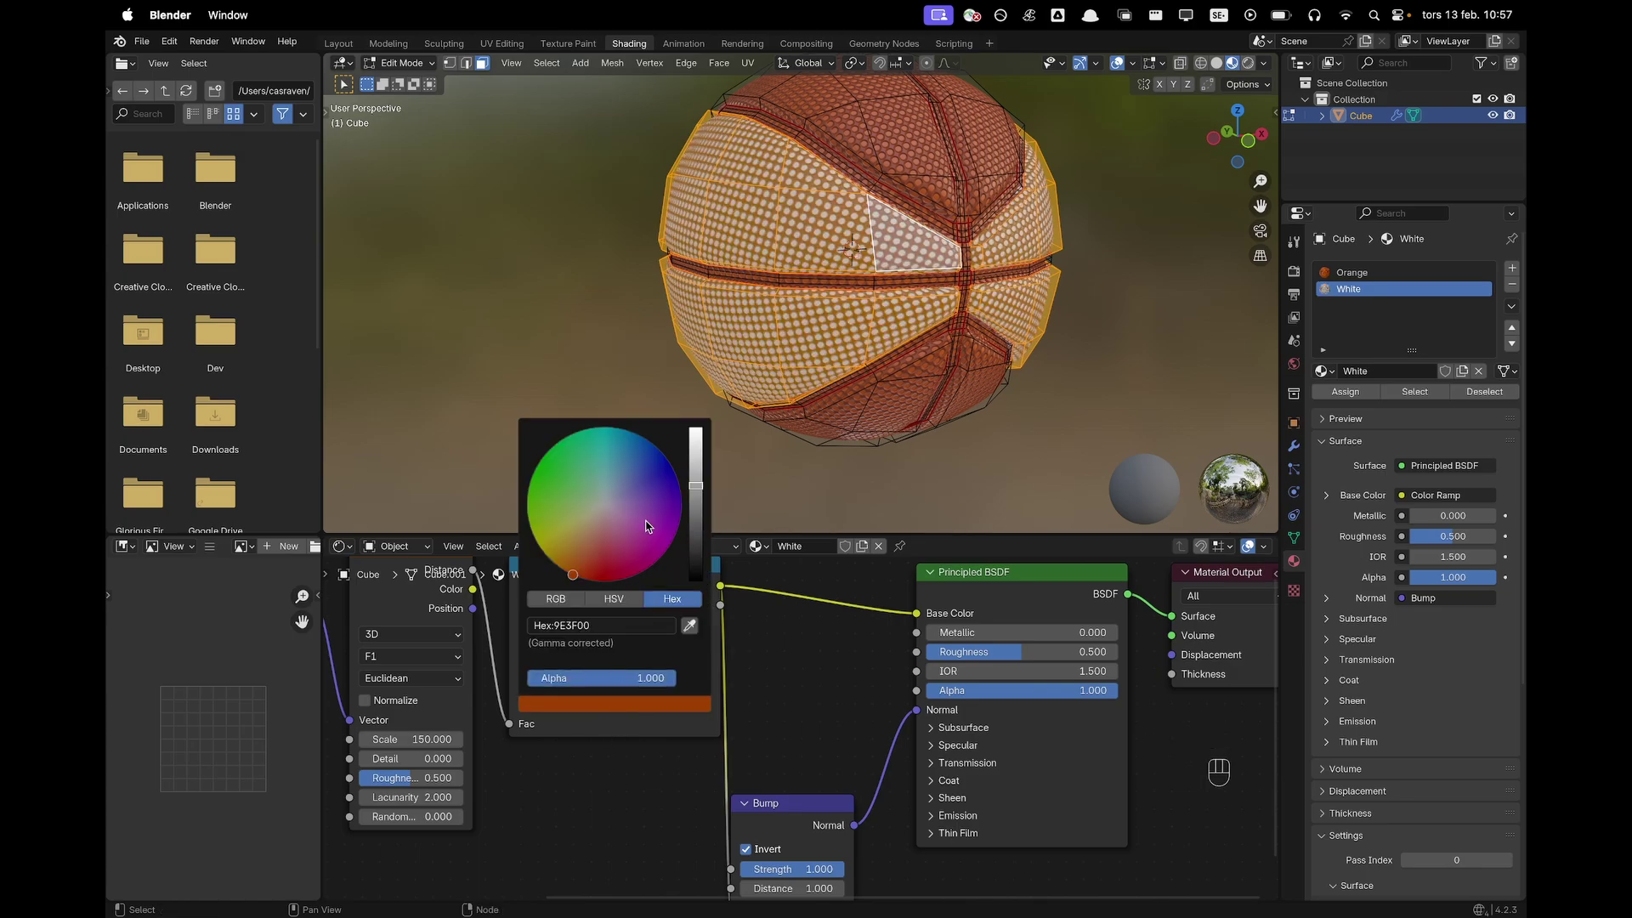
key(shift+f)
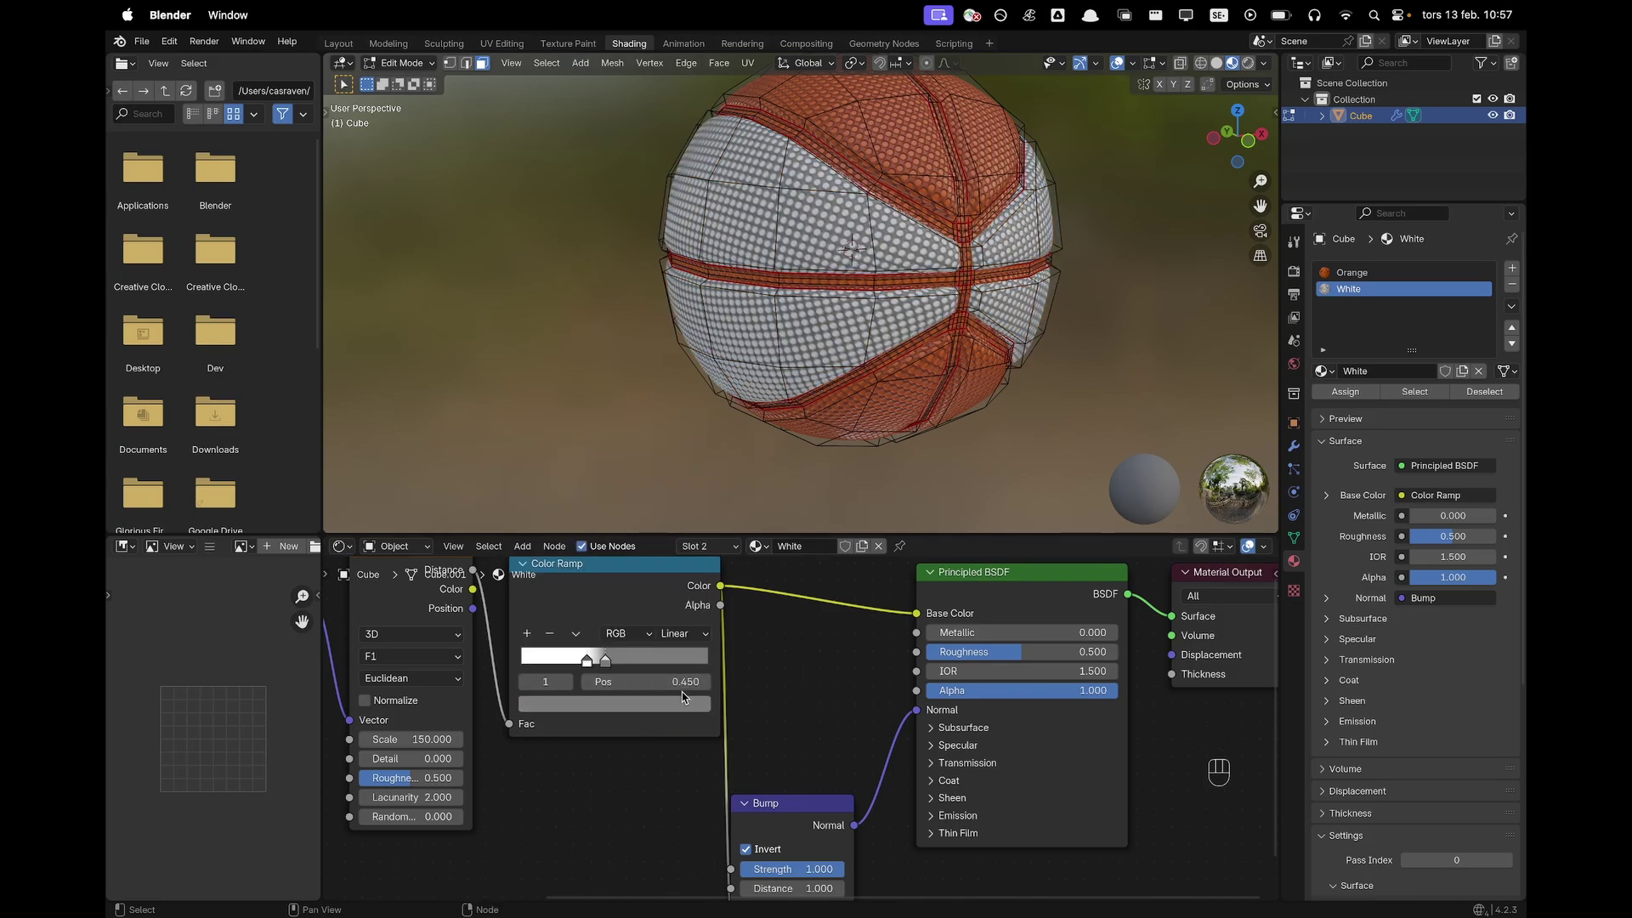
click(617, 708)
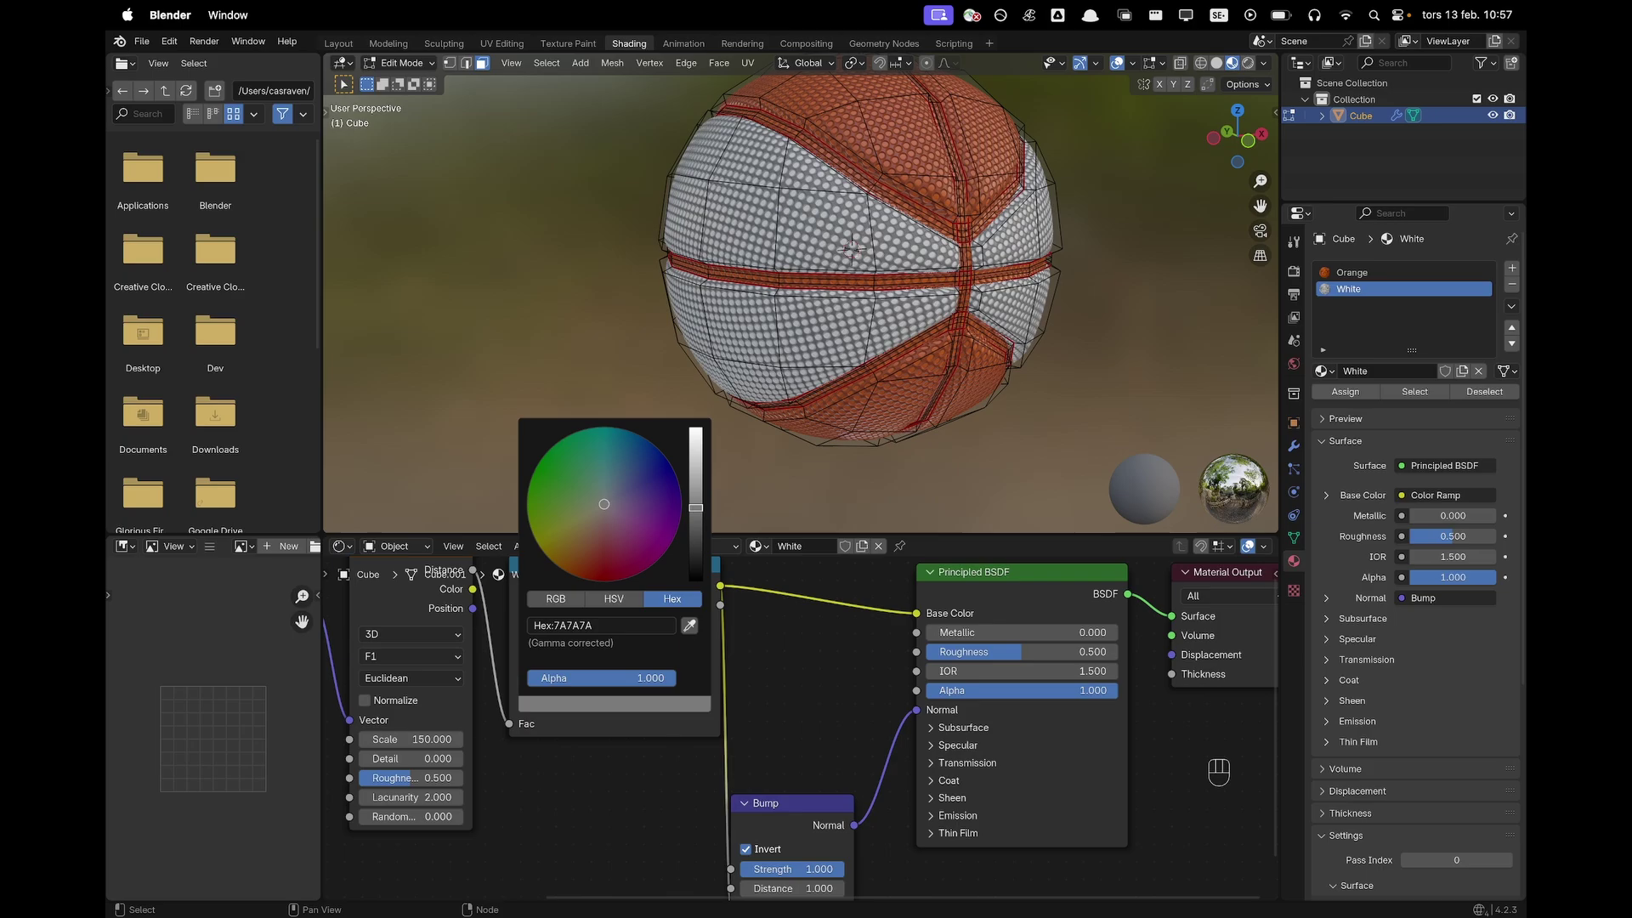
key(Tab)
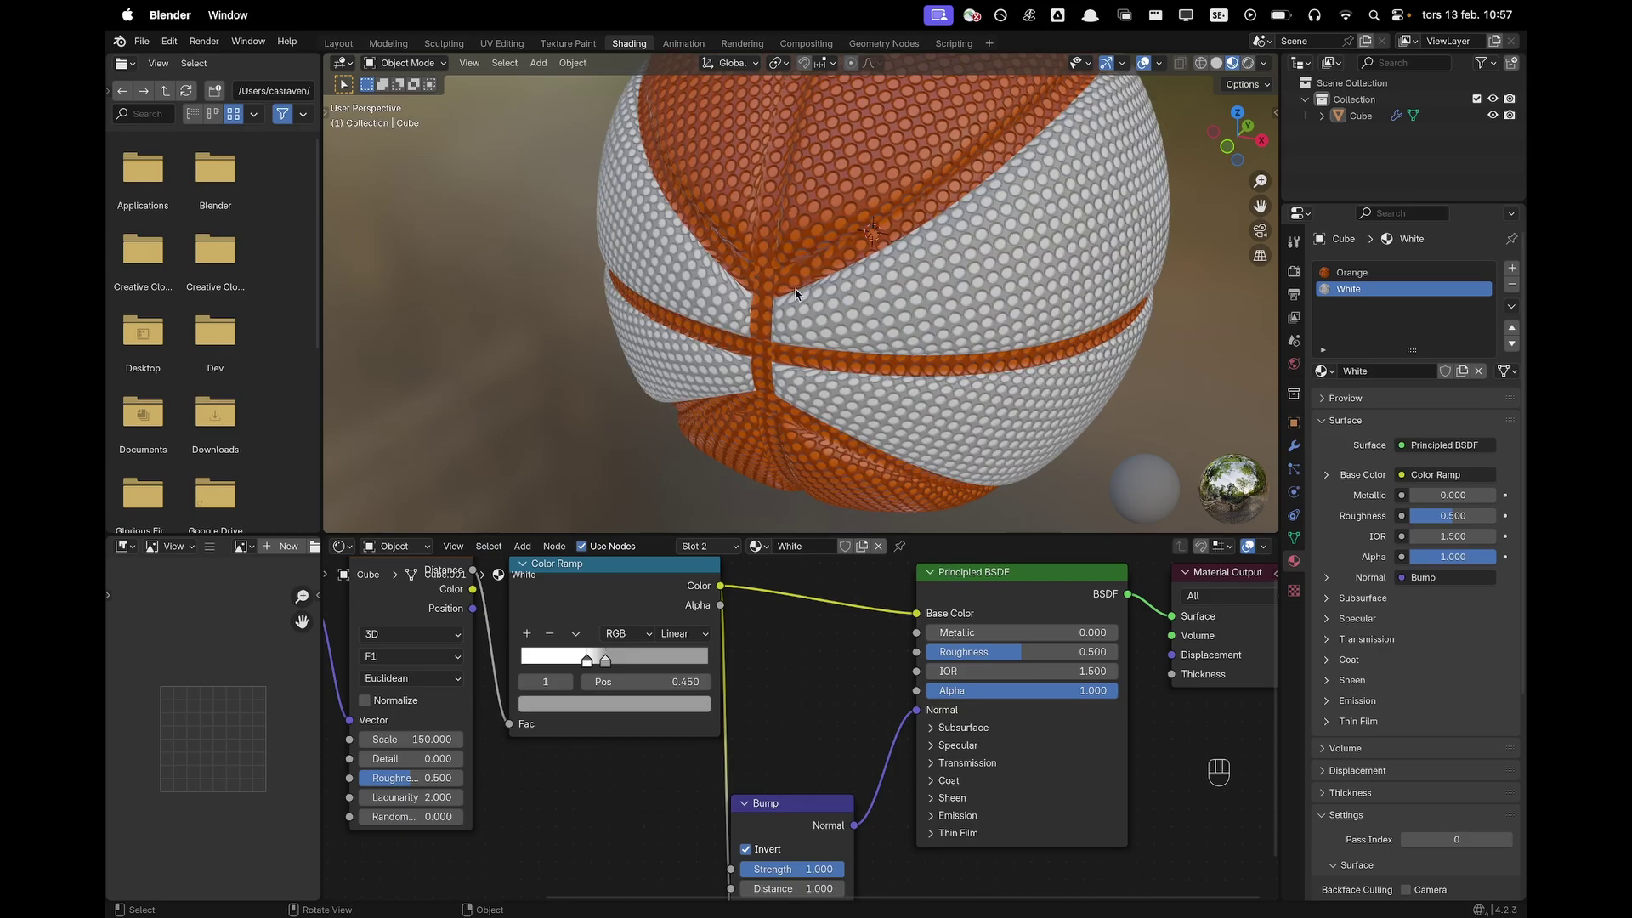
Back in Edit Mode with the seam faces selected, add an empty third material slot for Dark
key(Tab)
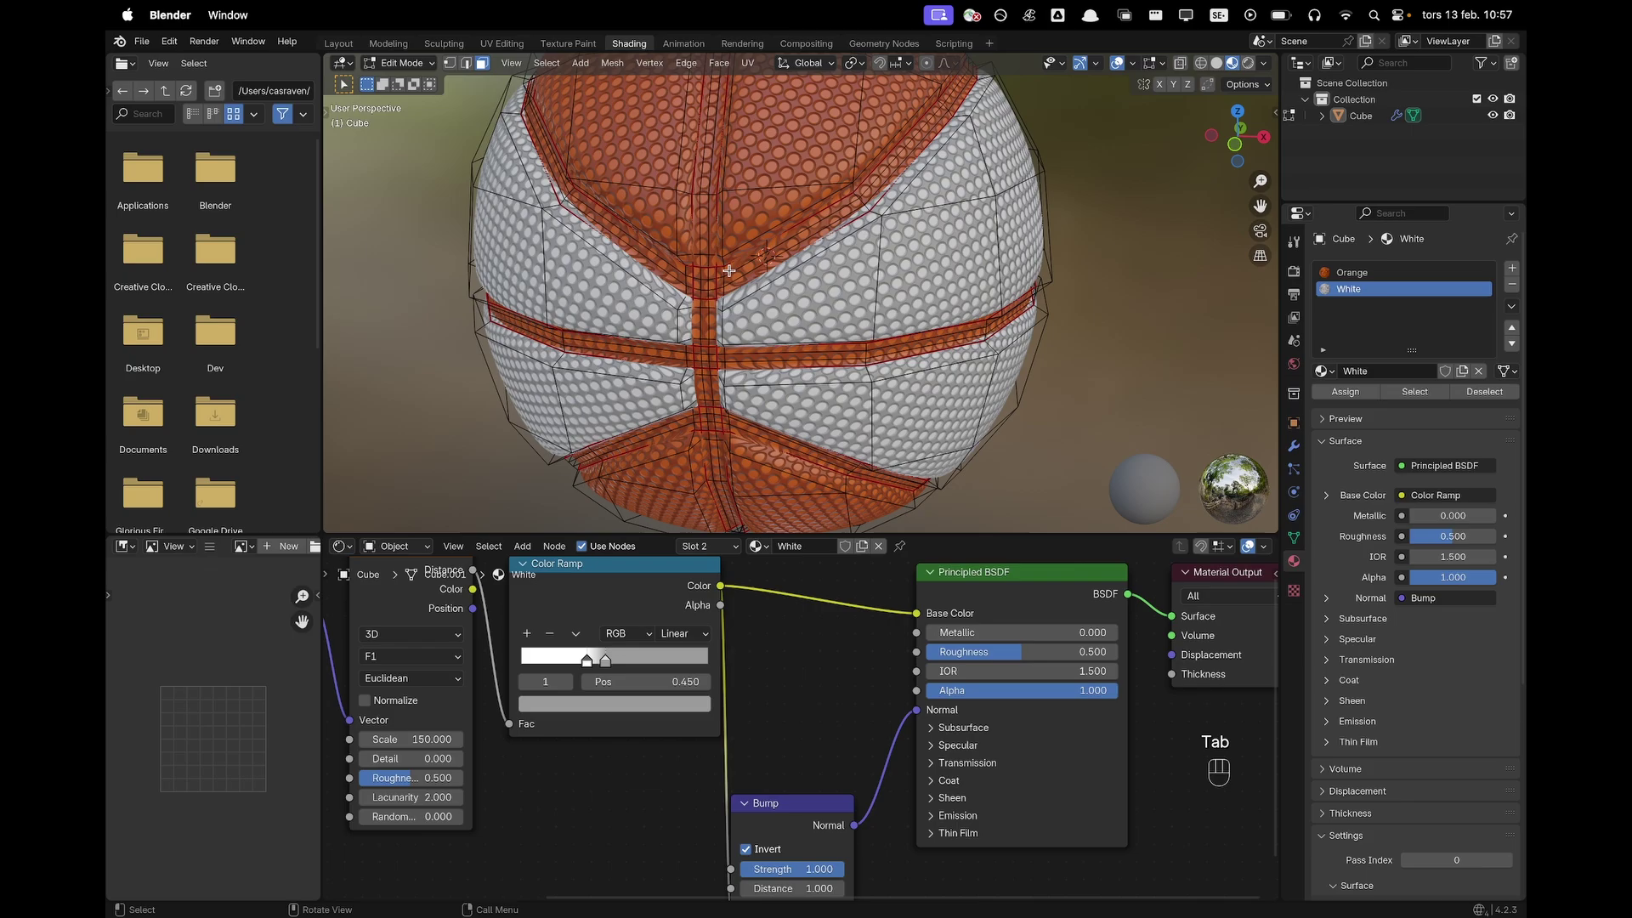
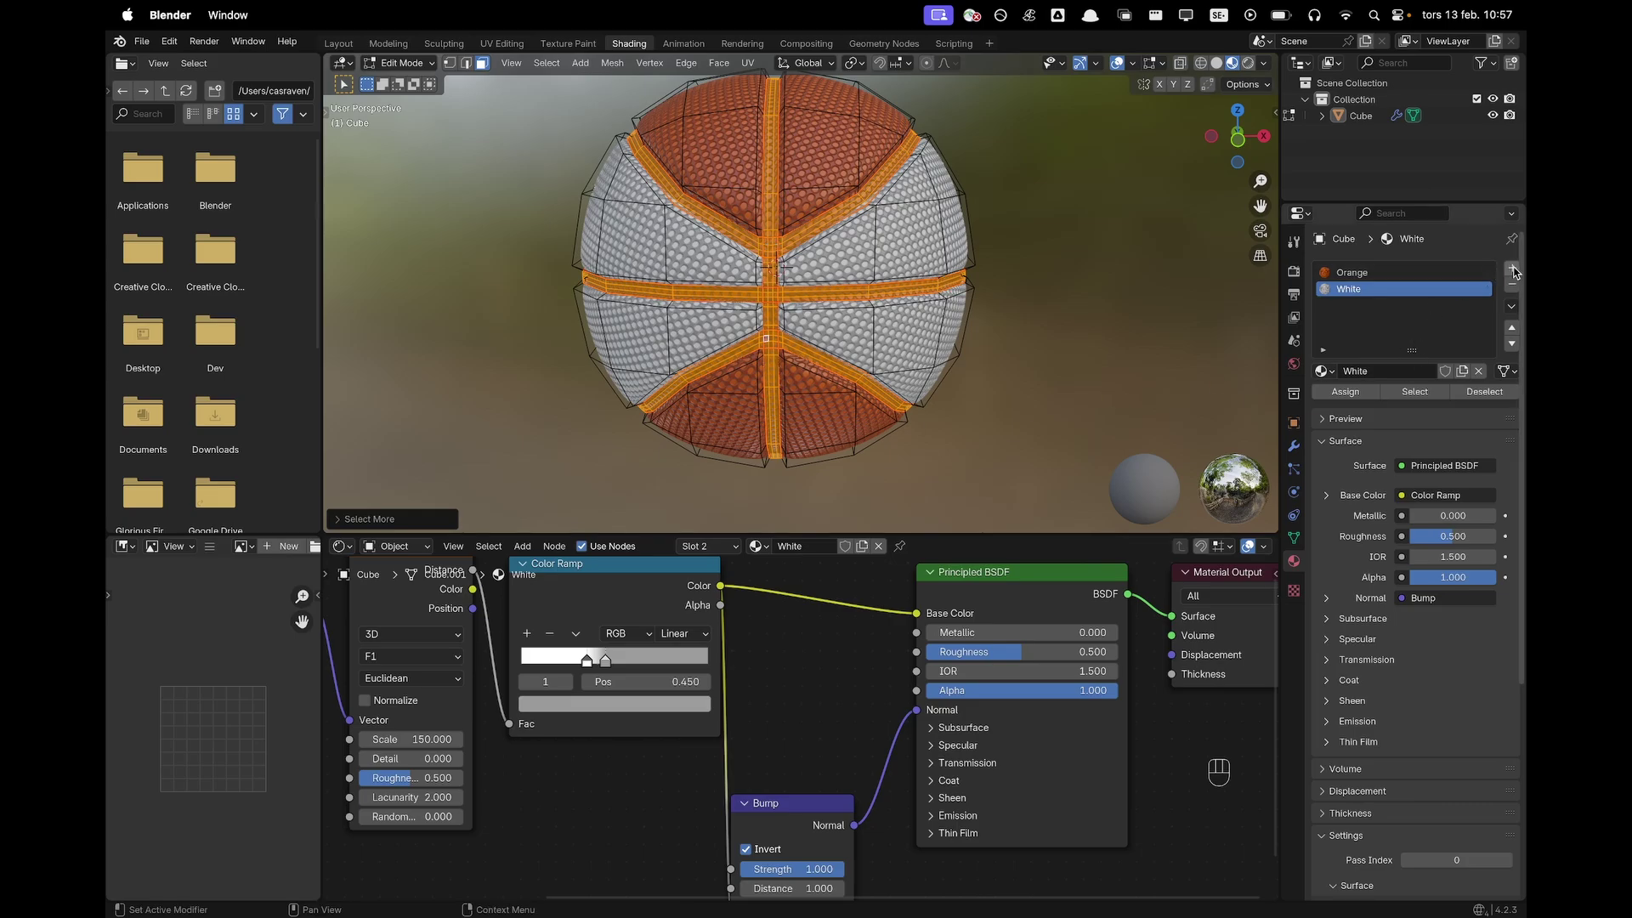
click(1516, 272)
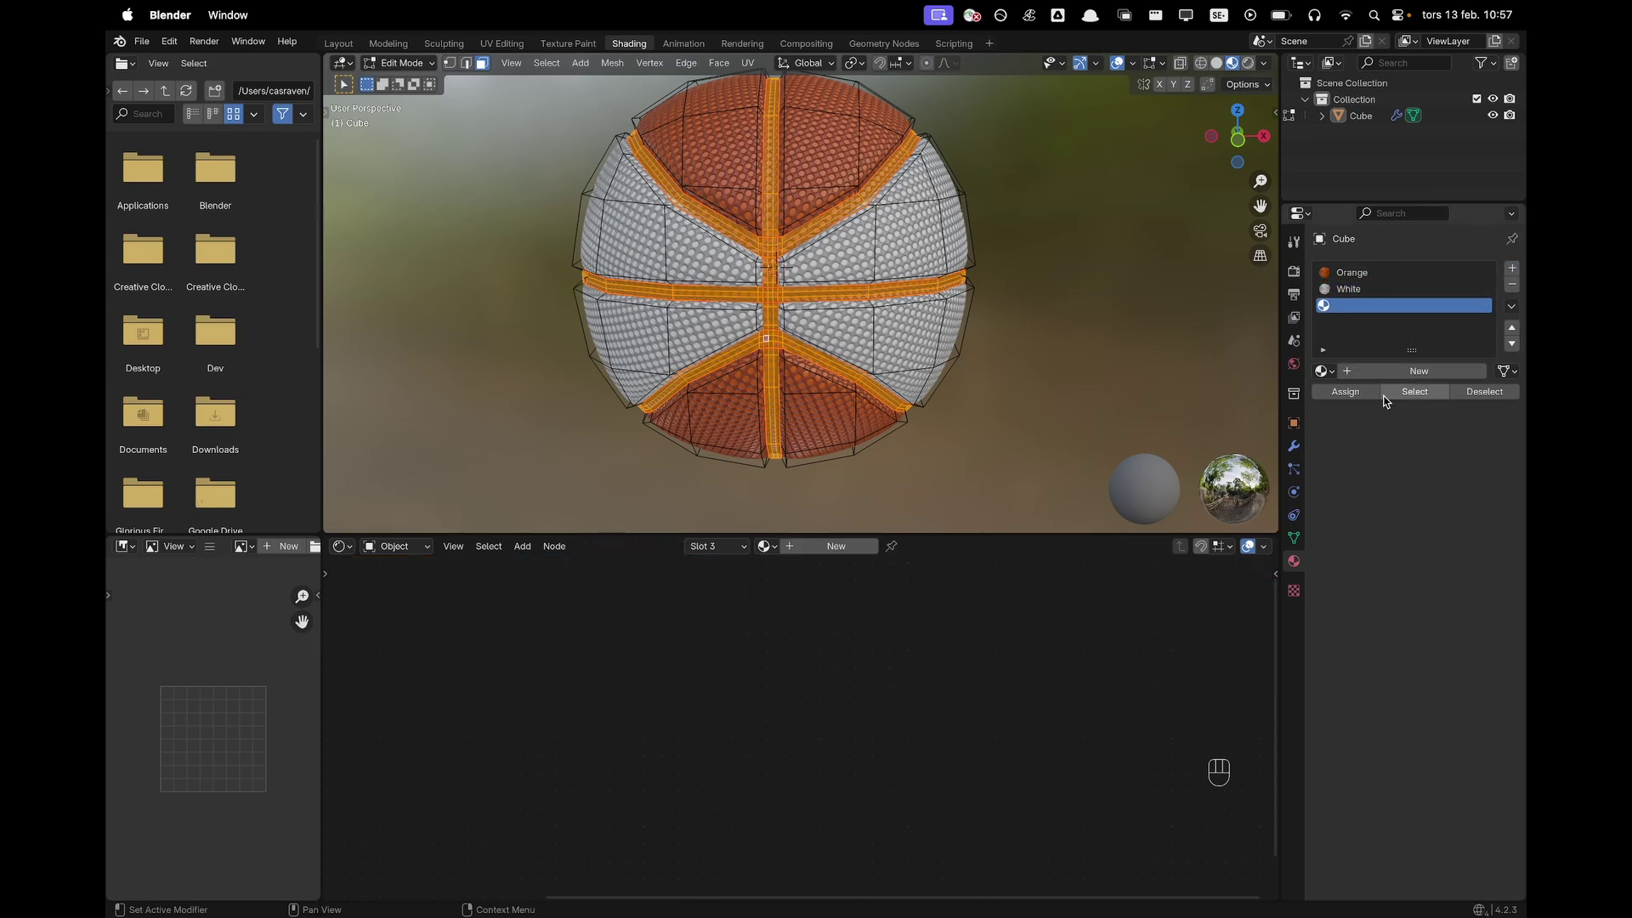
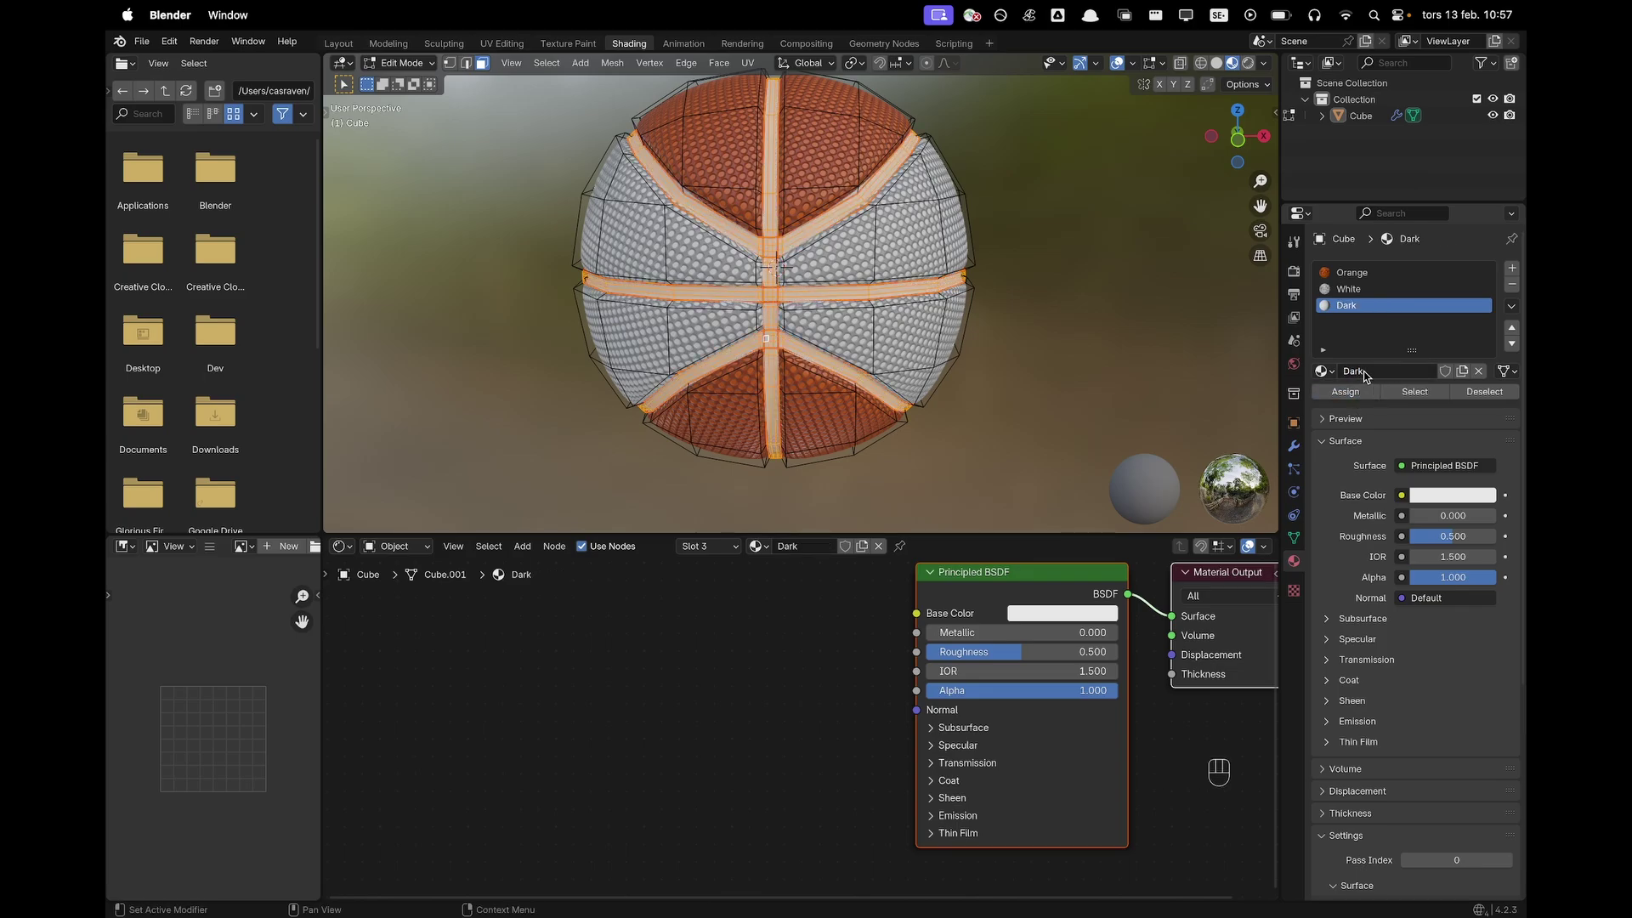
Assign the Dark material to the seam faces and leave Edit Mode to see the seams
click(799, 676)
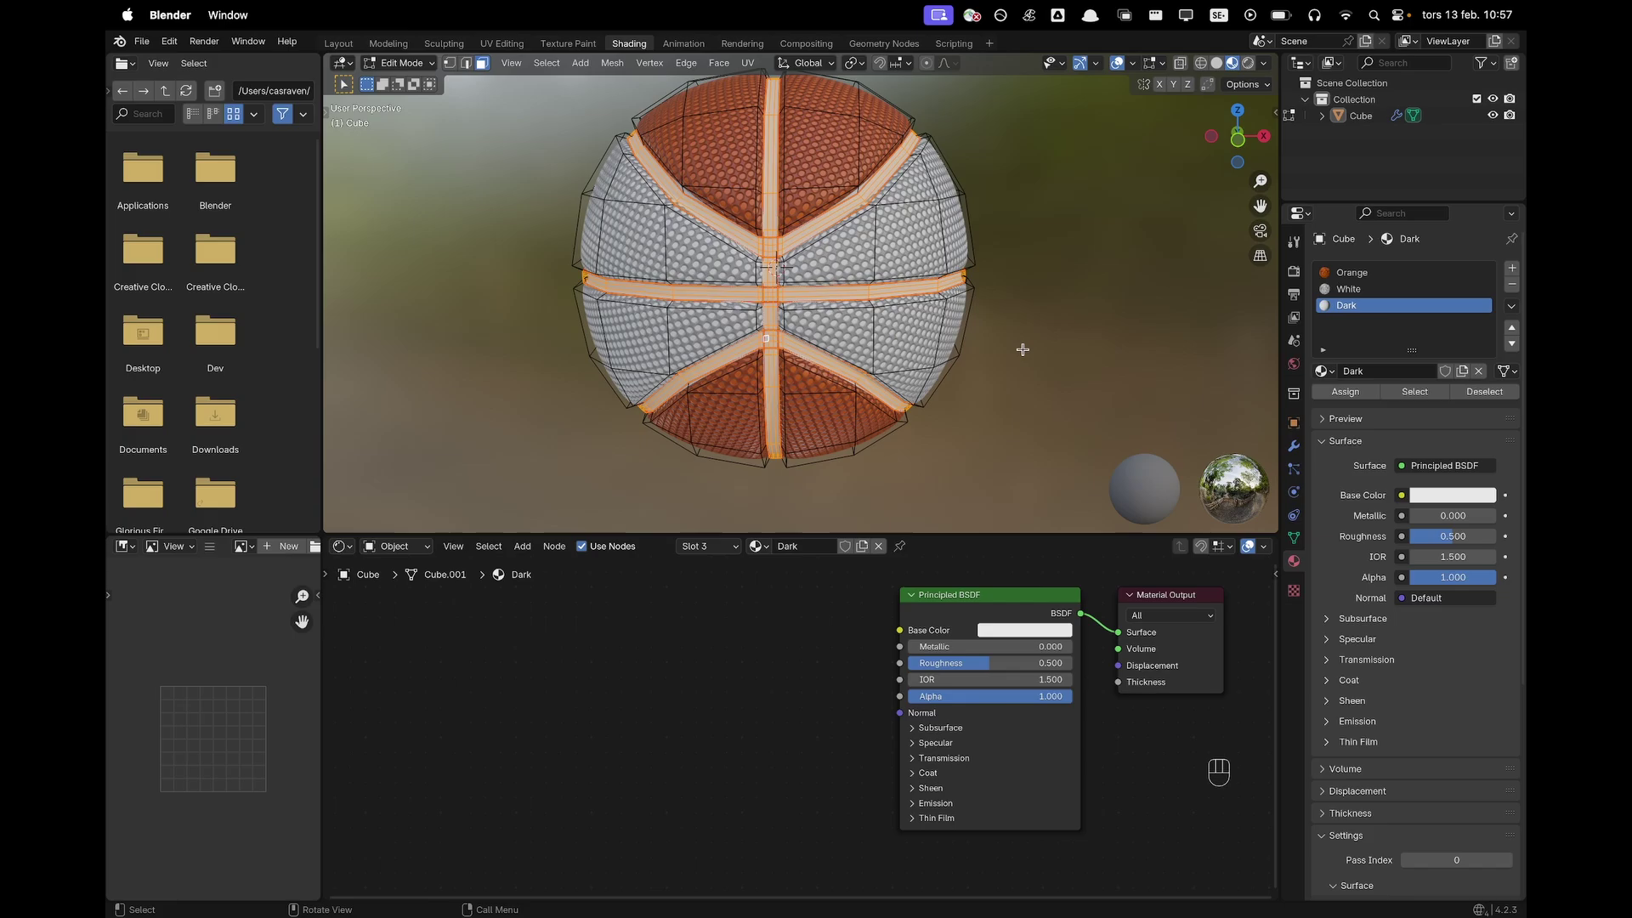
key(Tab)
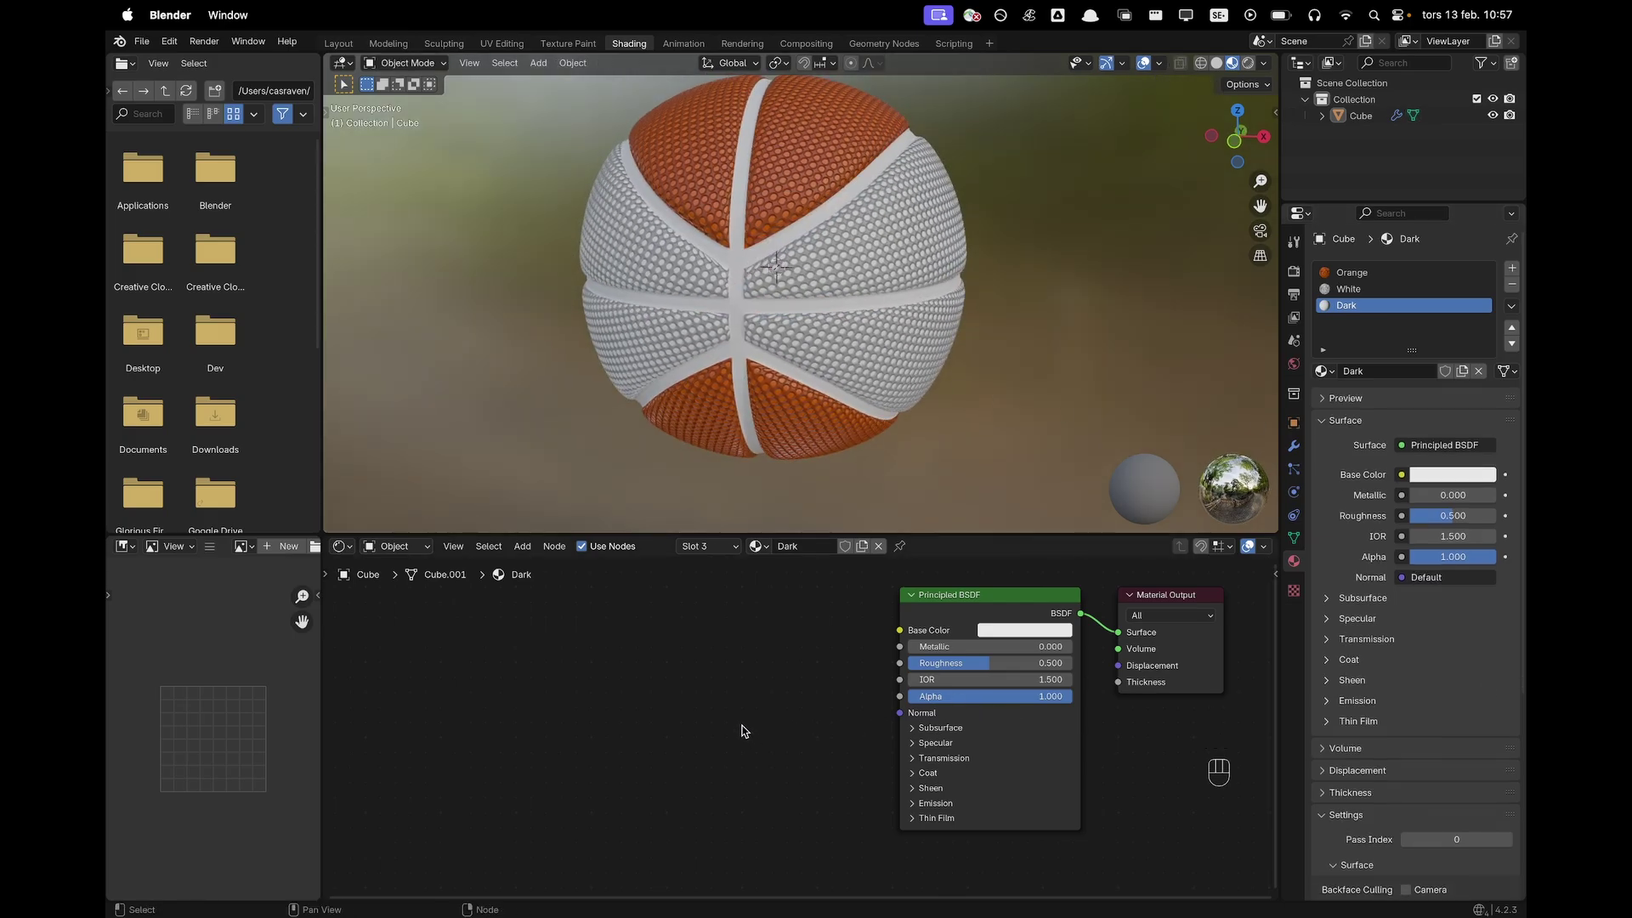
Add a Noise Texture feeding a Color Ramp into Dark's Base Color and darken its stops to black
key(shift+a)
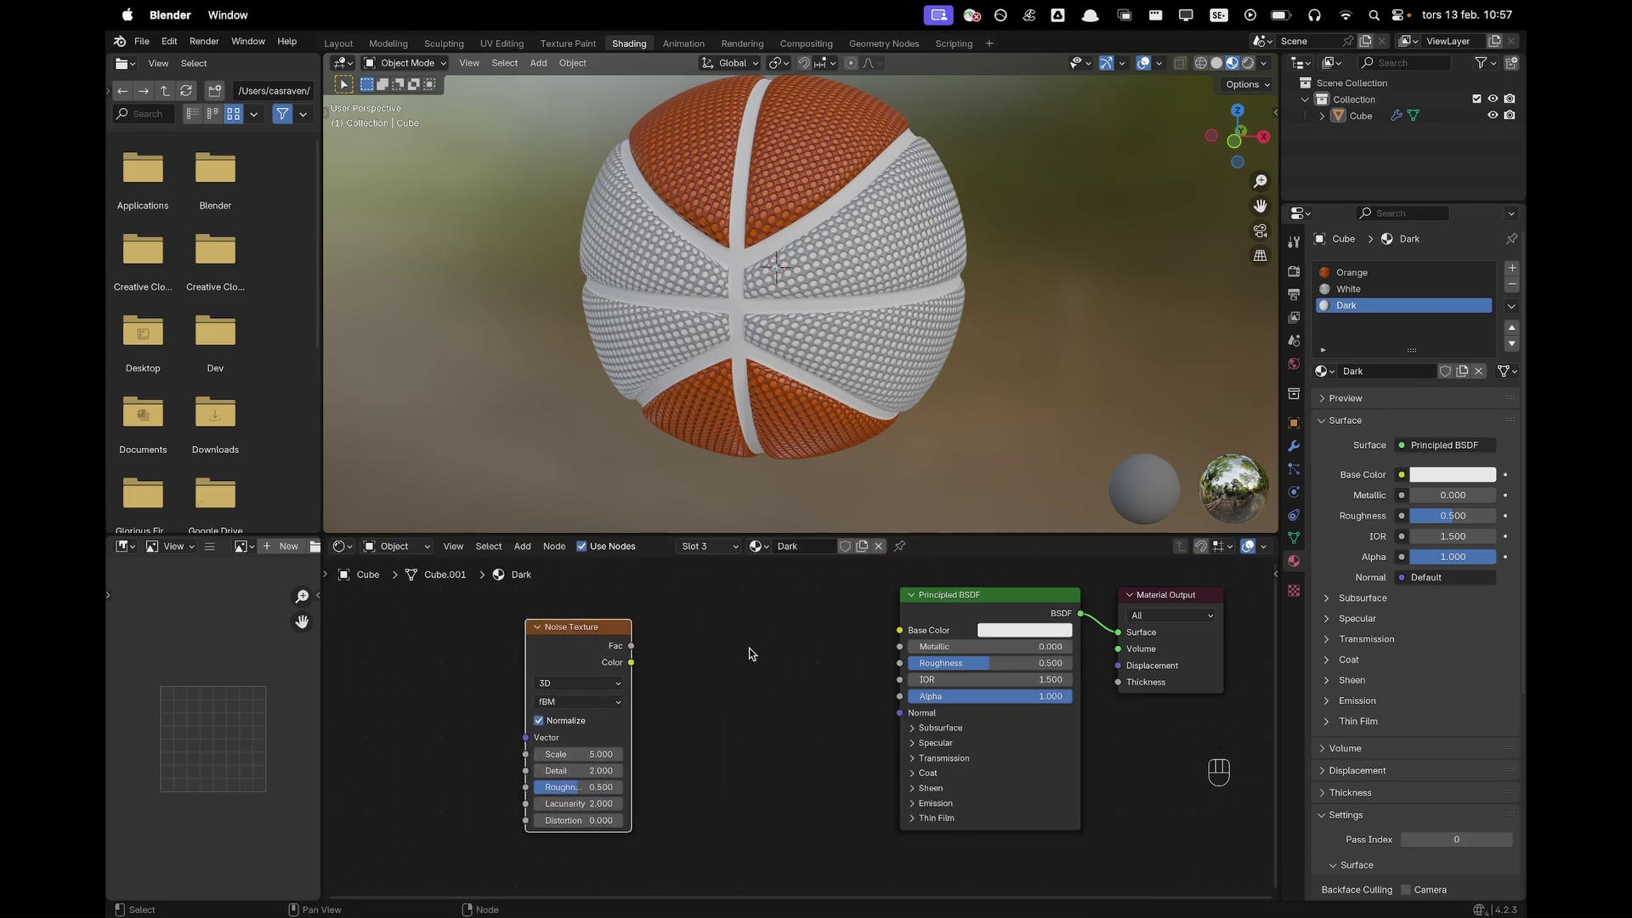
key(shift+a)
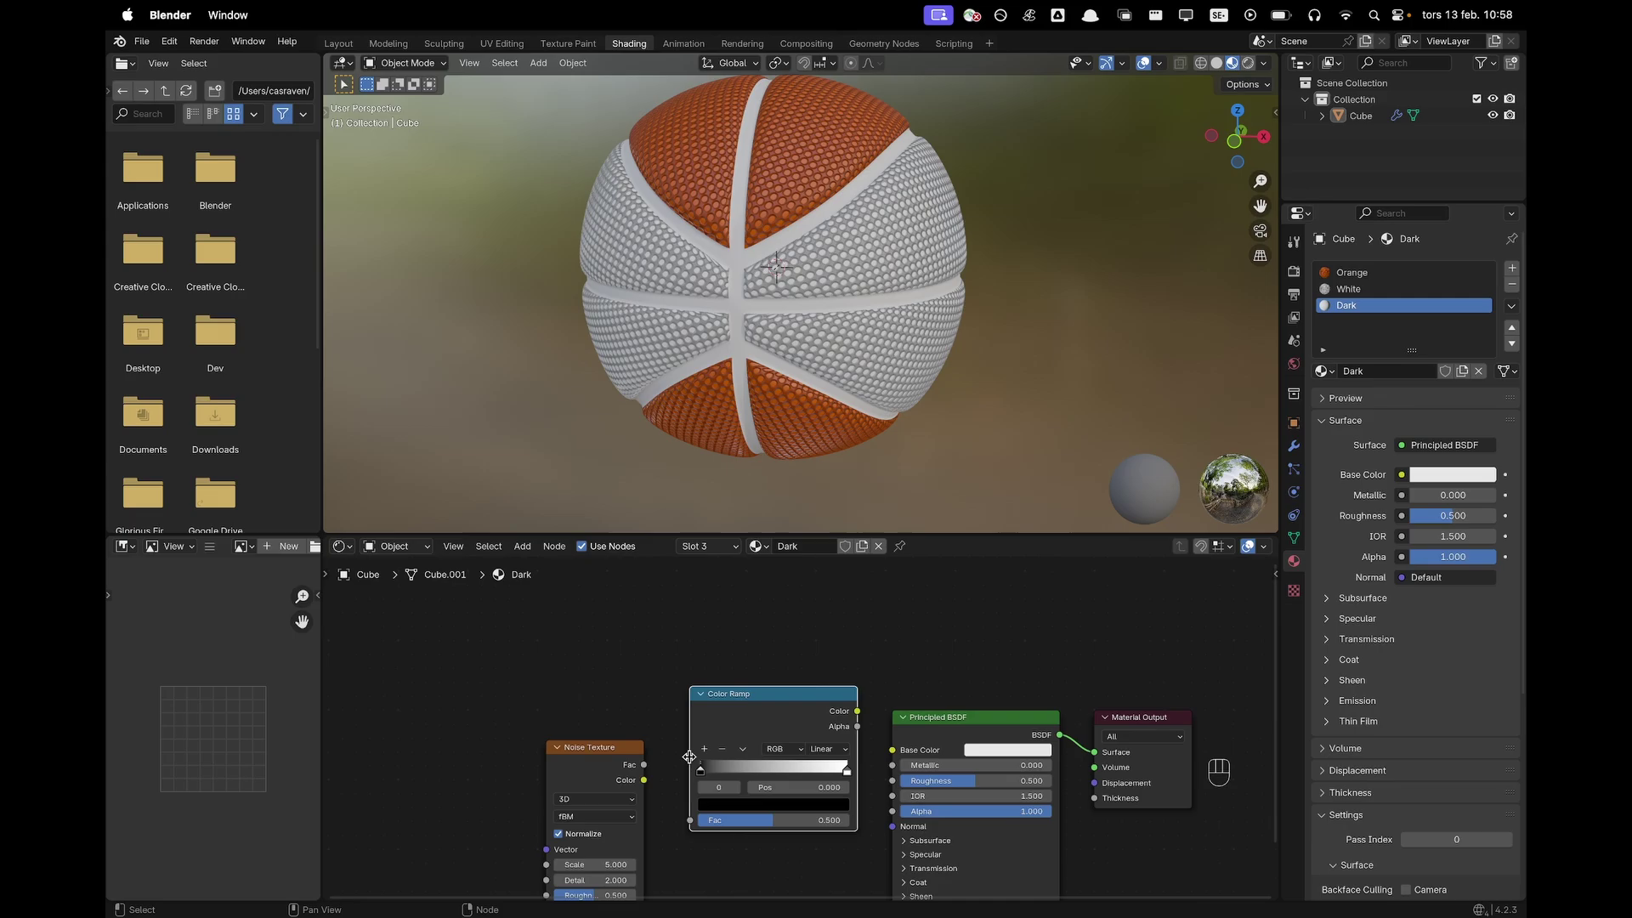
click(654, 770)
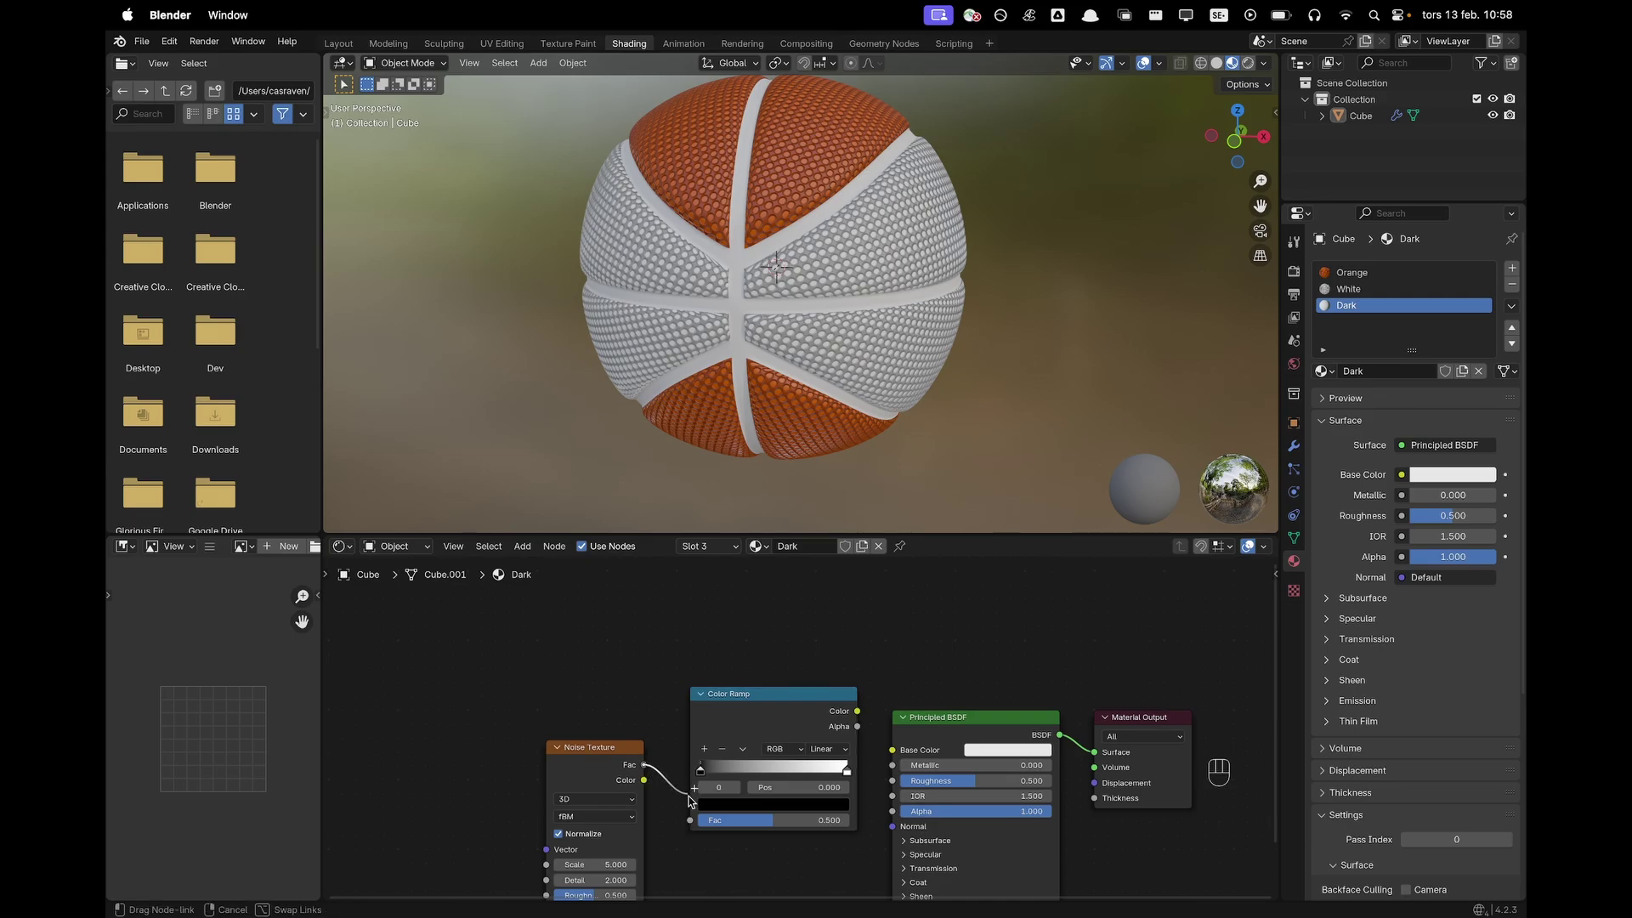
click(867, 718)
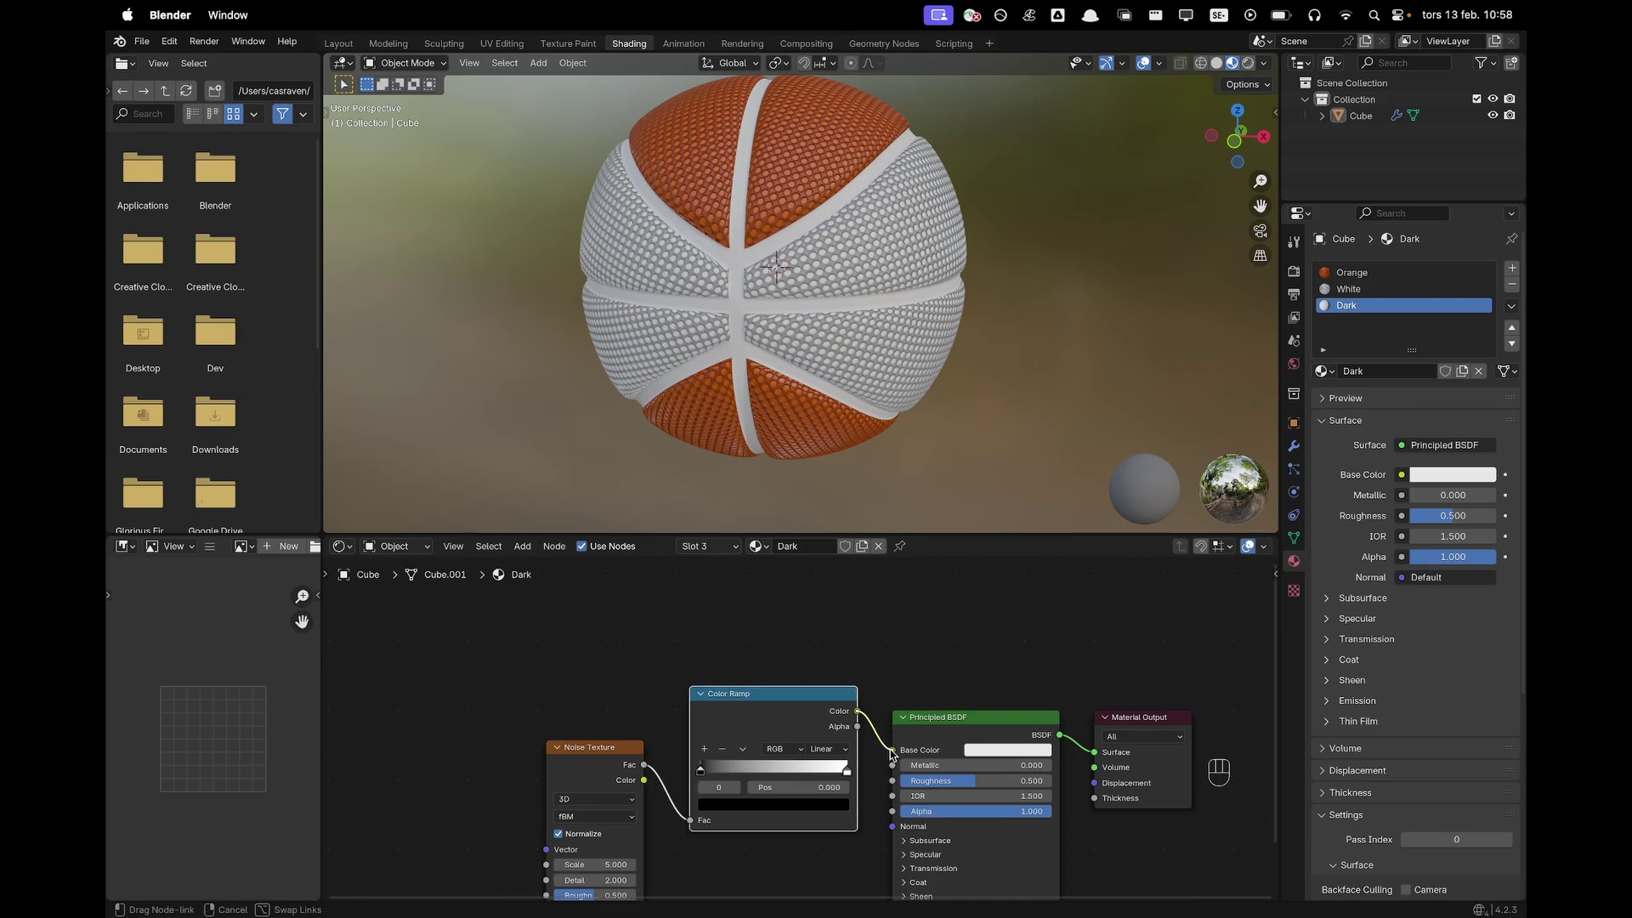
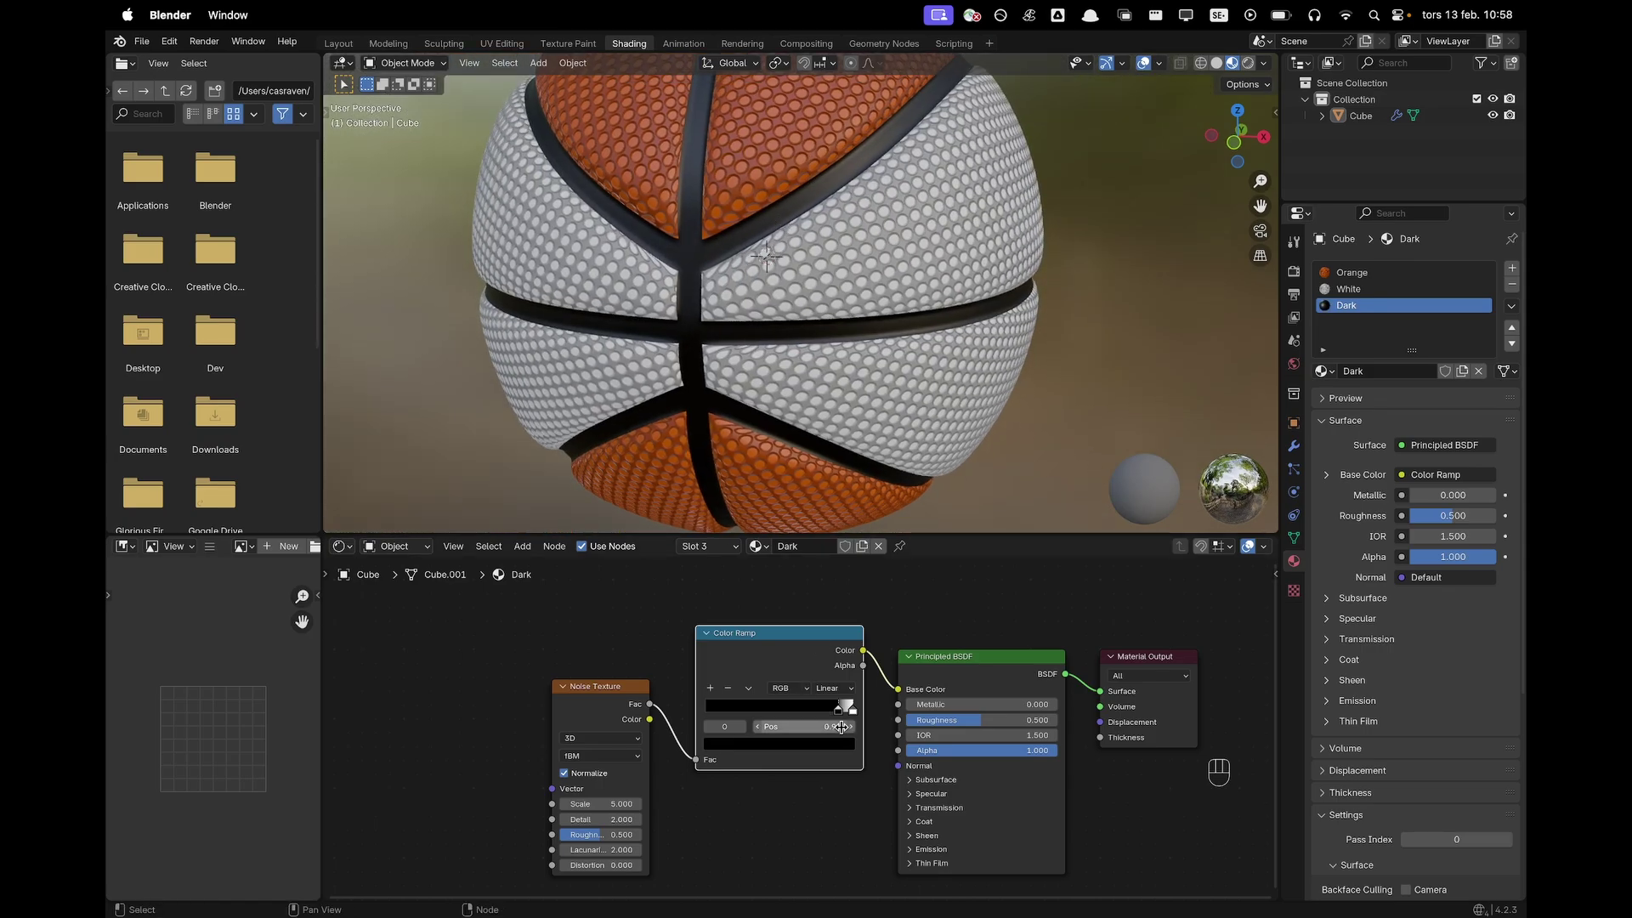
click(857, 711)
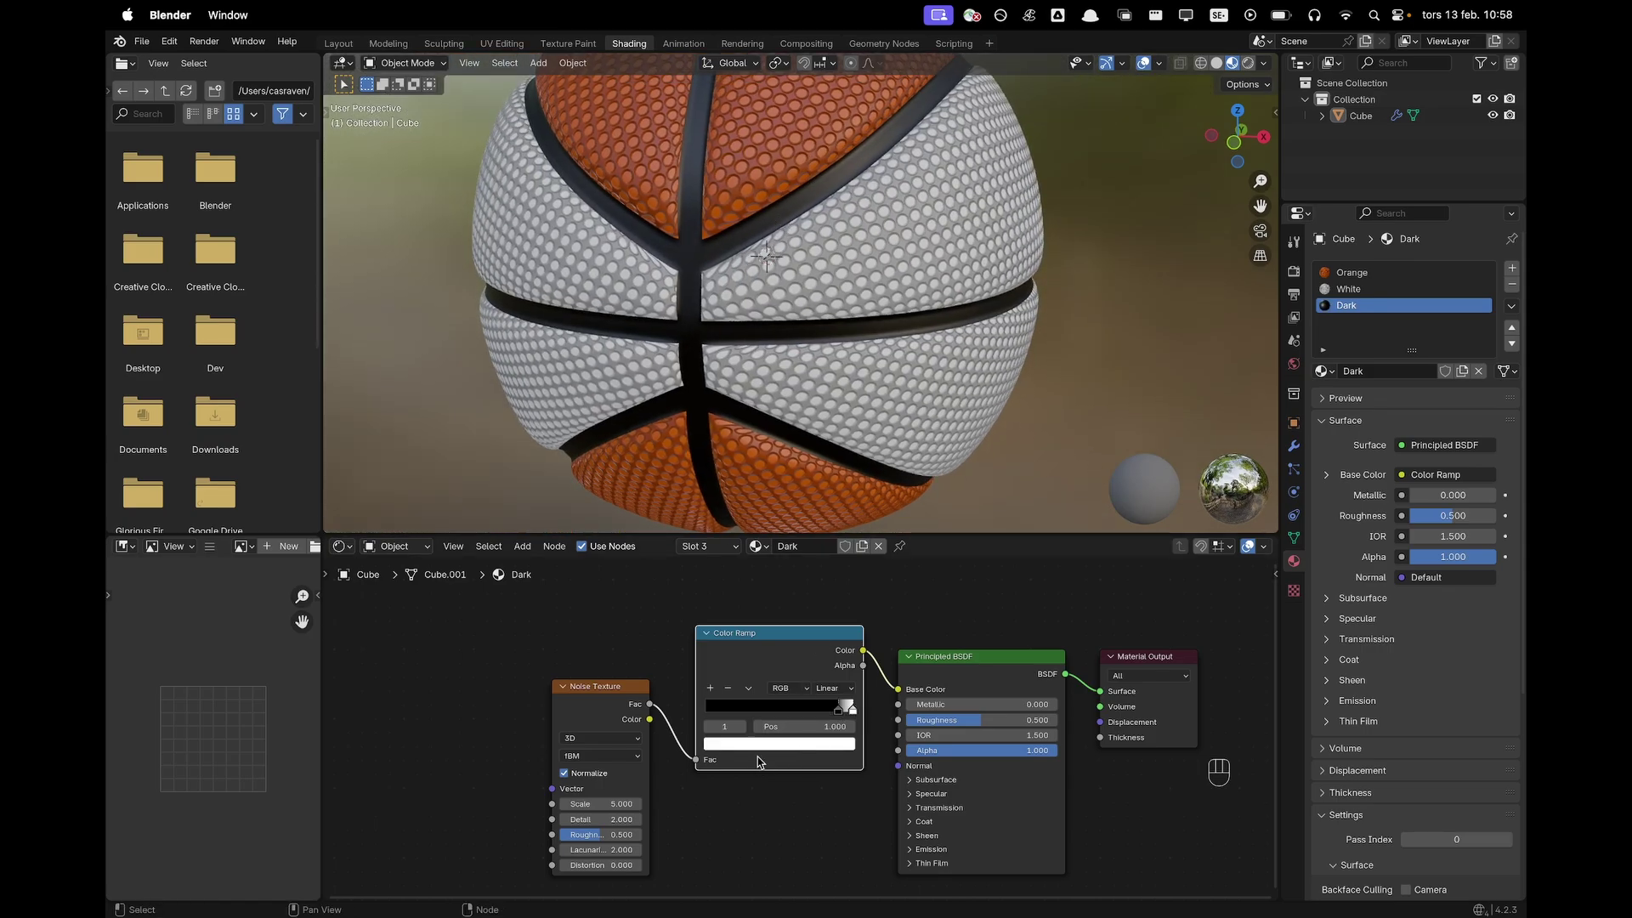
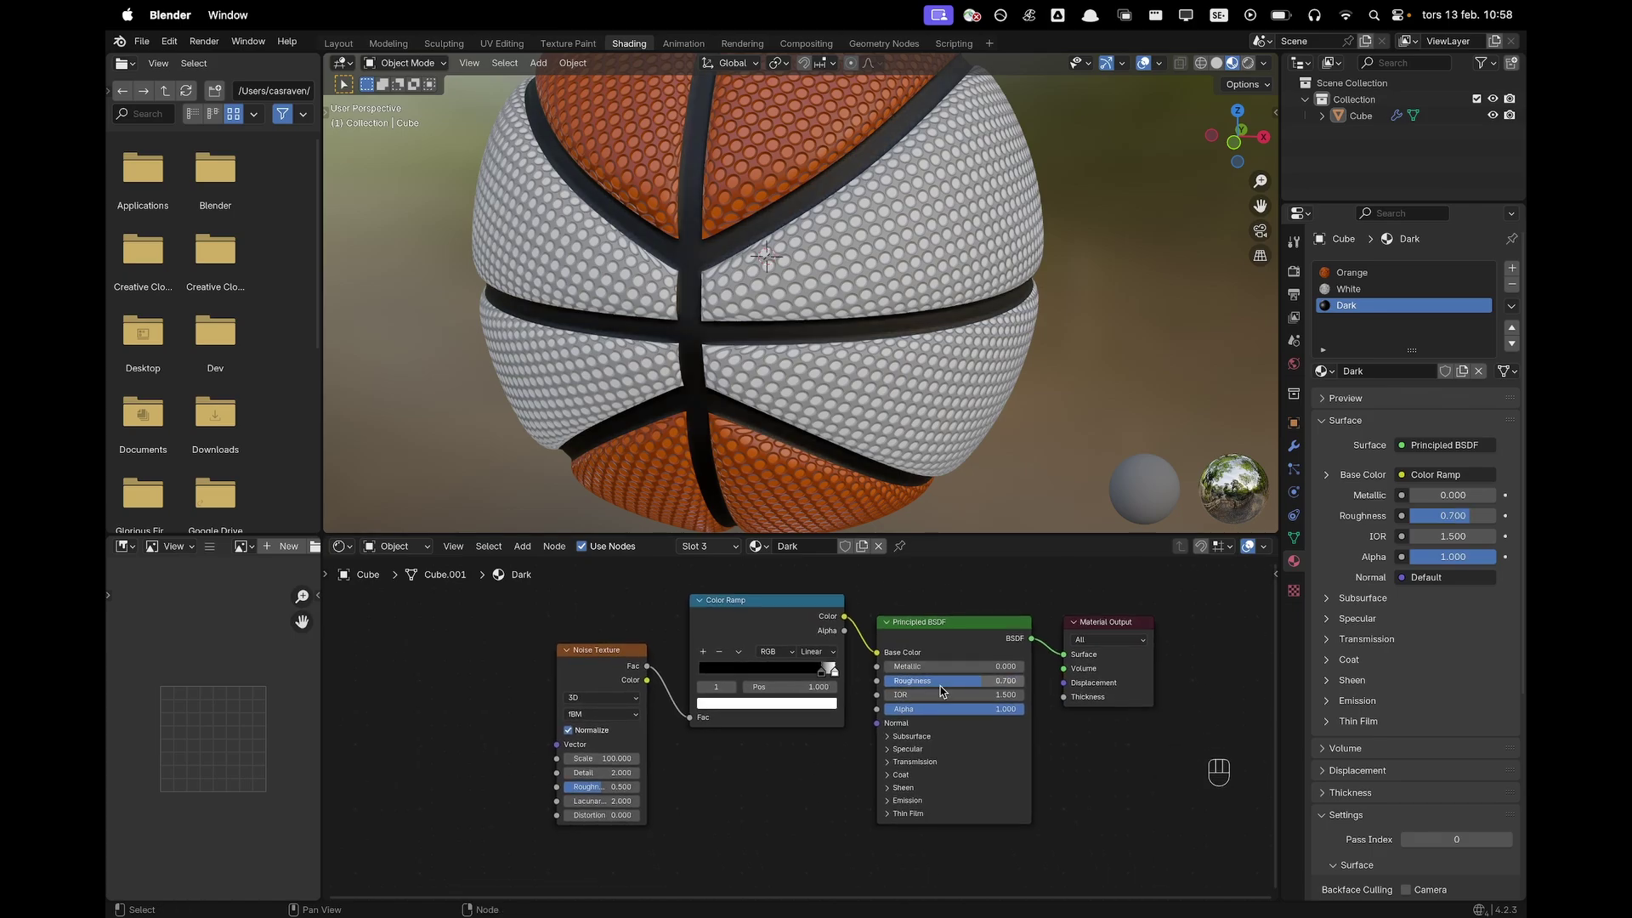
Add a Bump node driven by the noise Fac into the BSDF normal at strength 0.1, then go to Layout
key(shift+a)
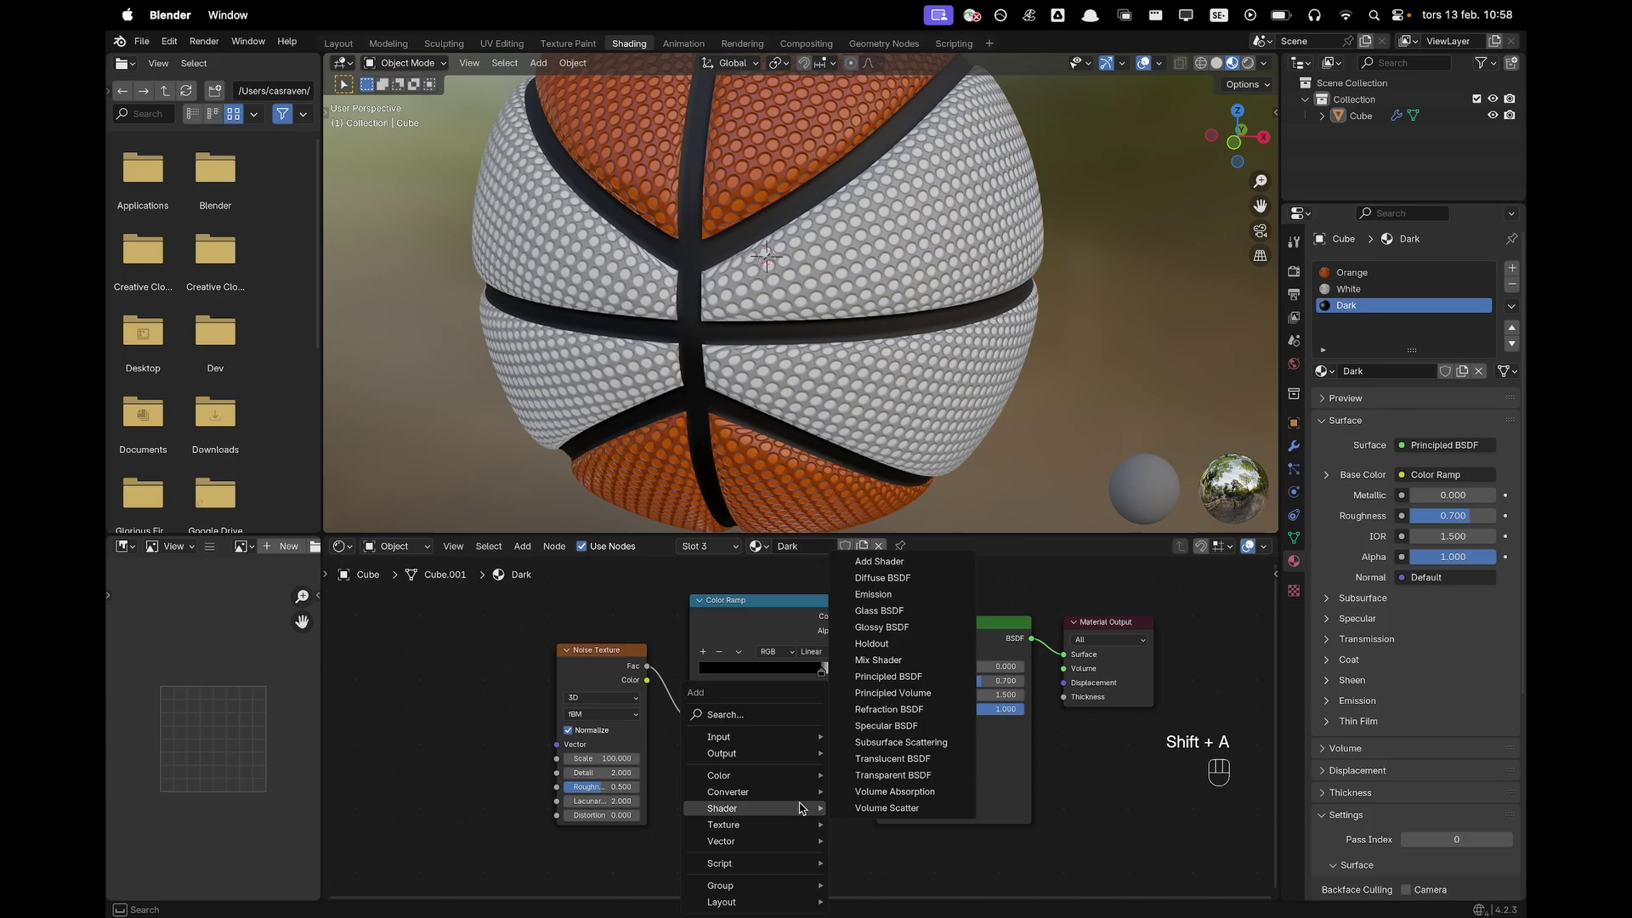
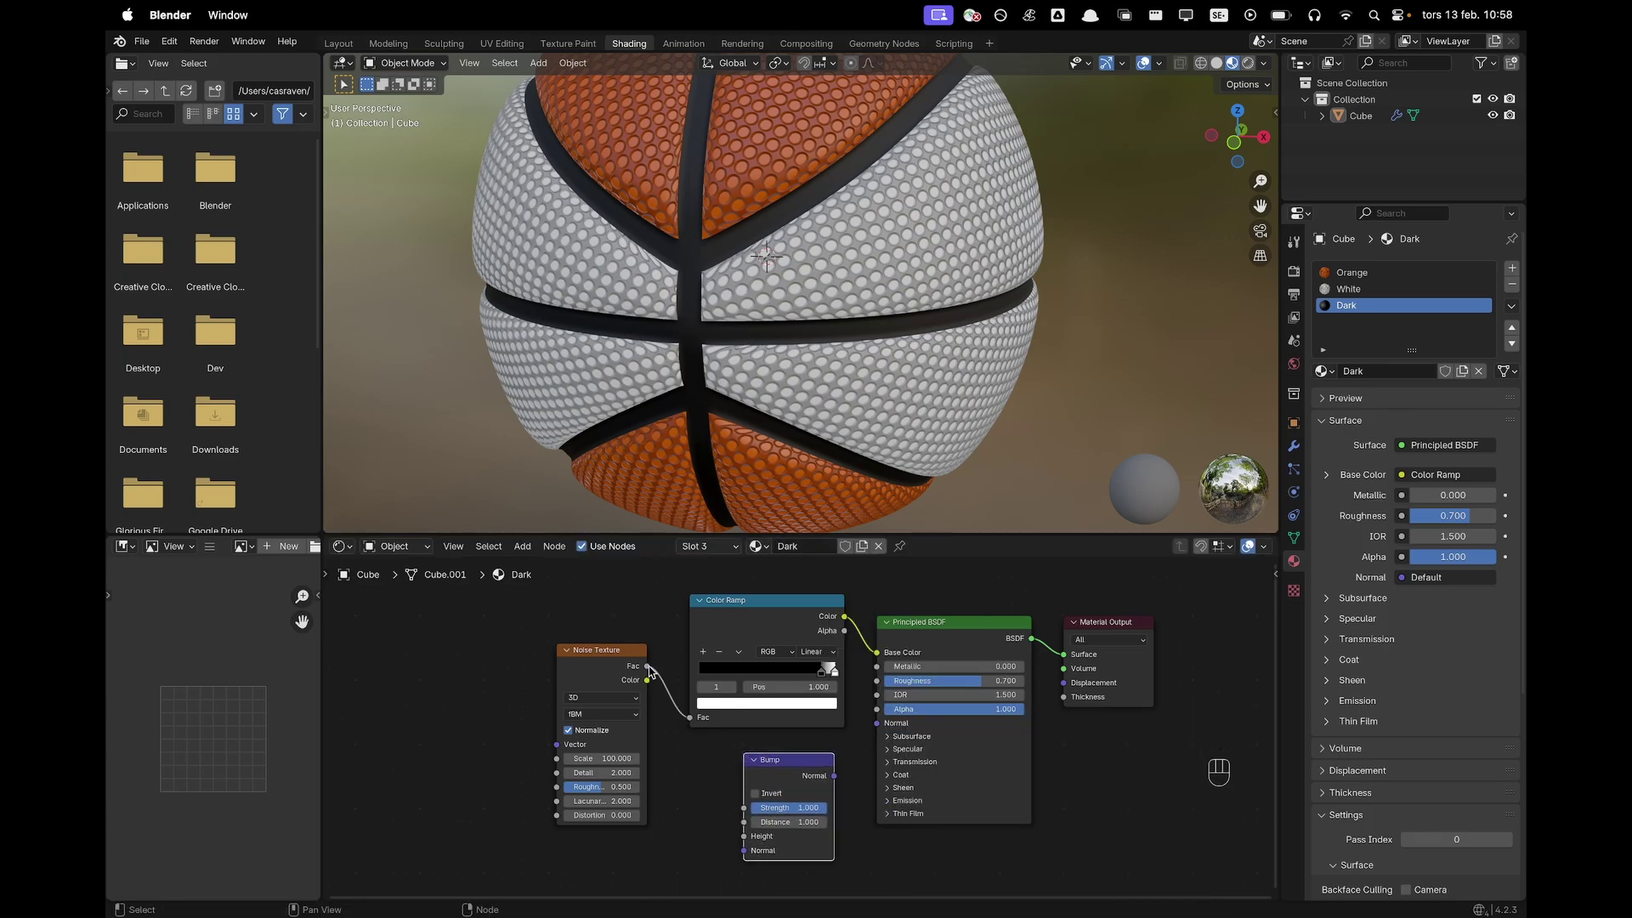
click(652, 668)
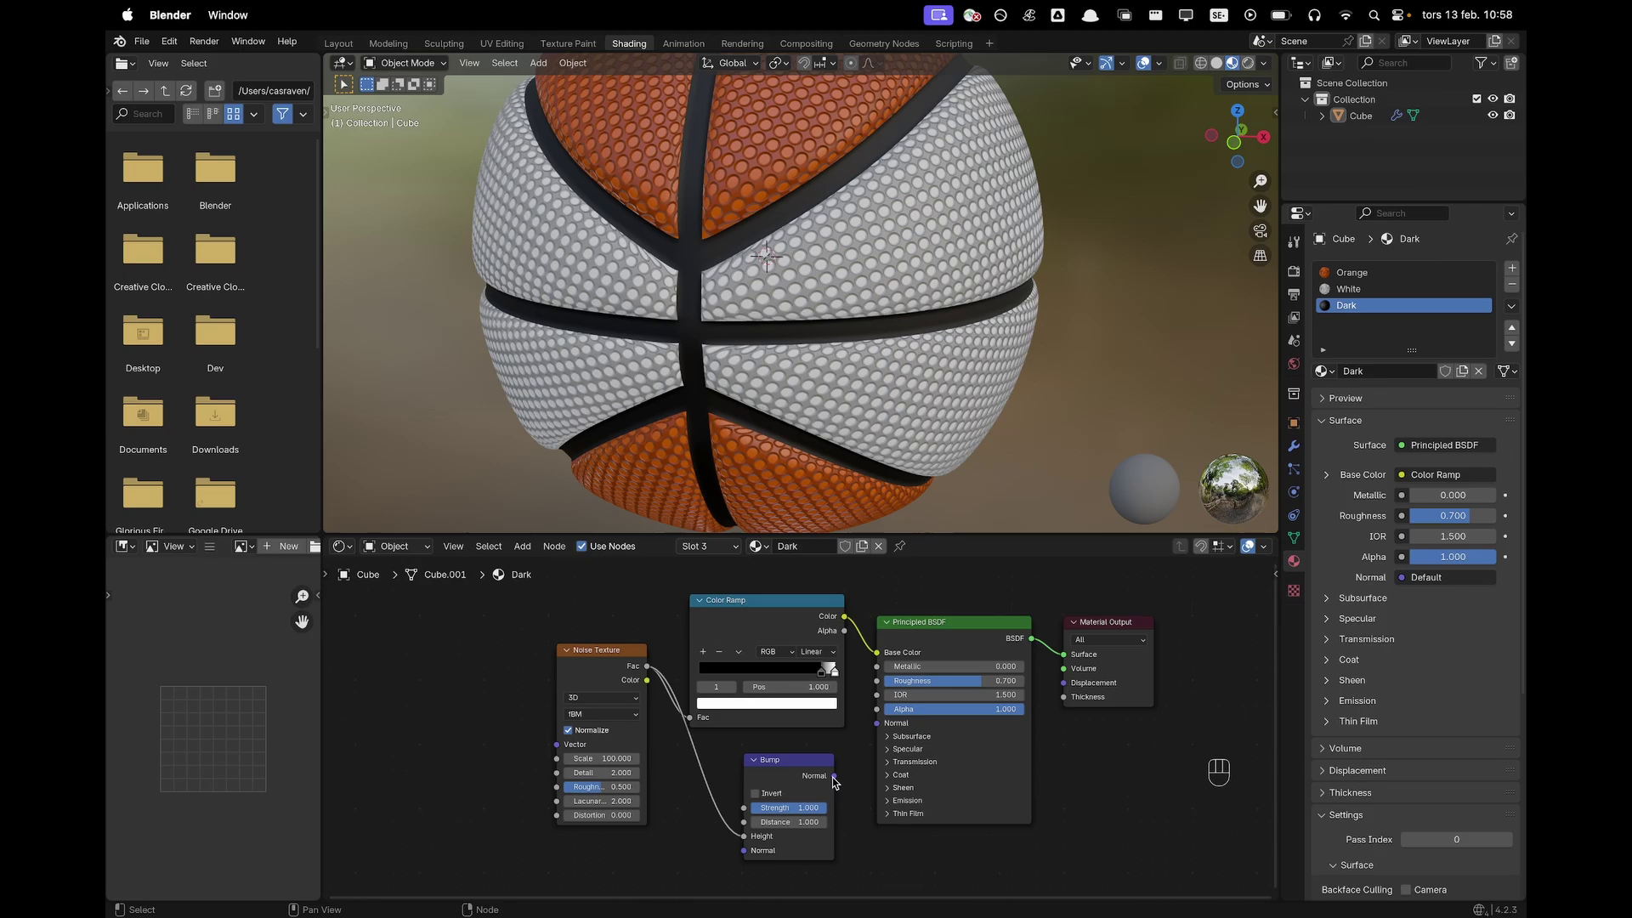
click(840, 778)
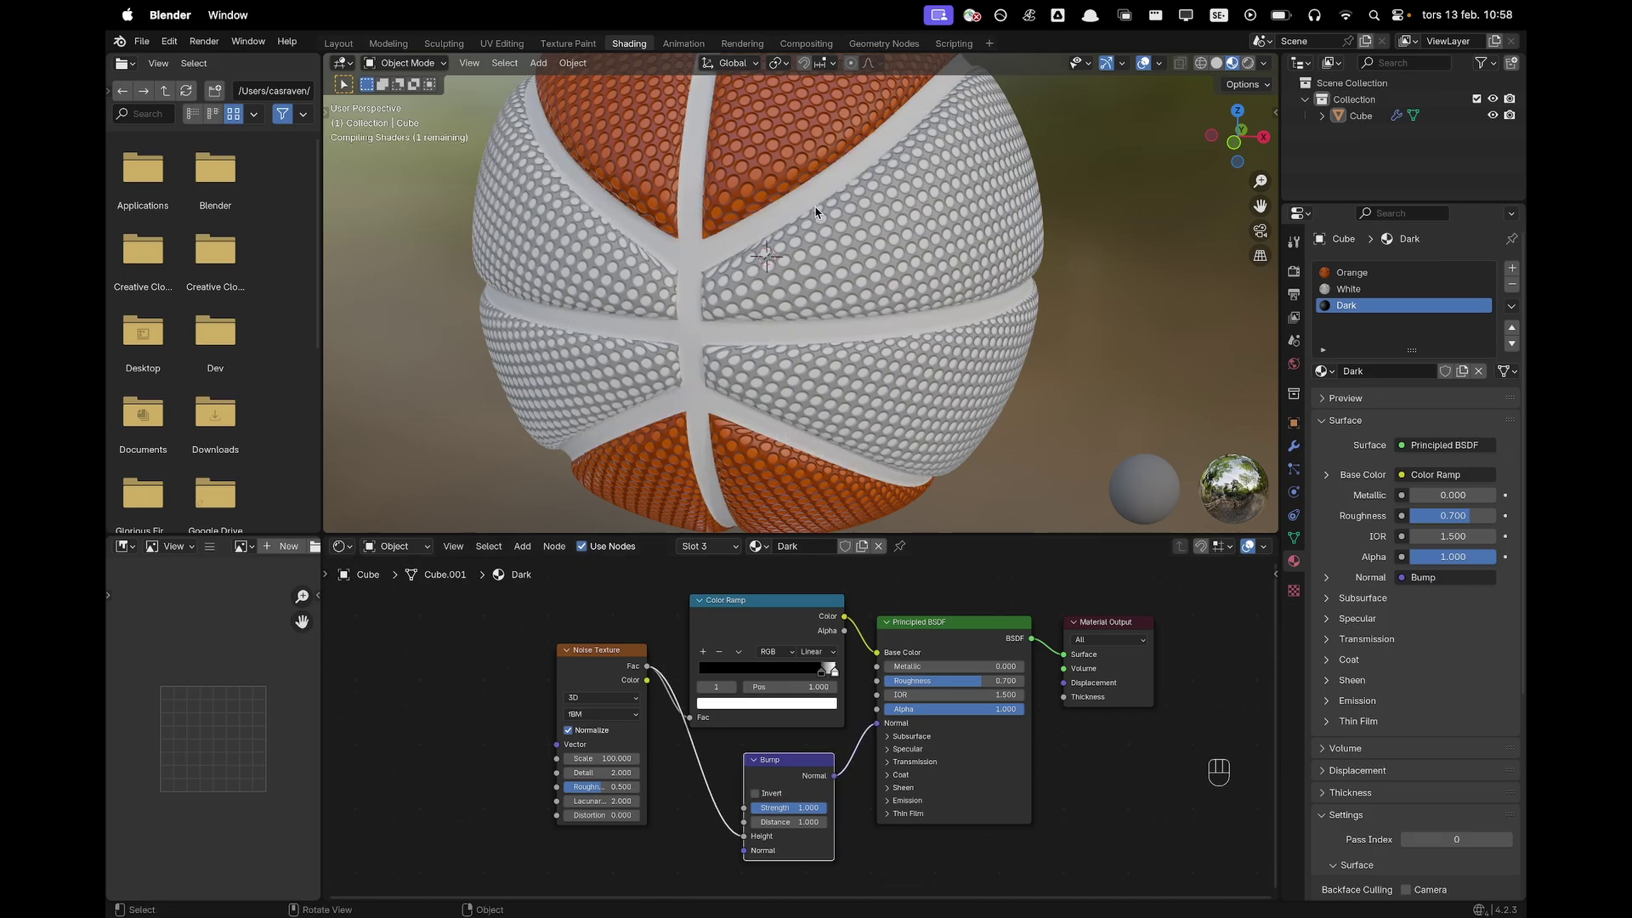
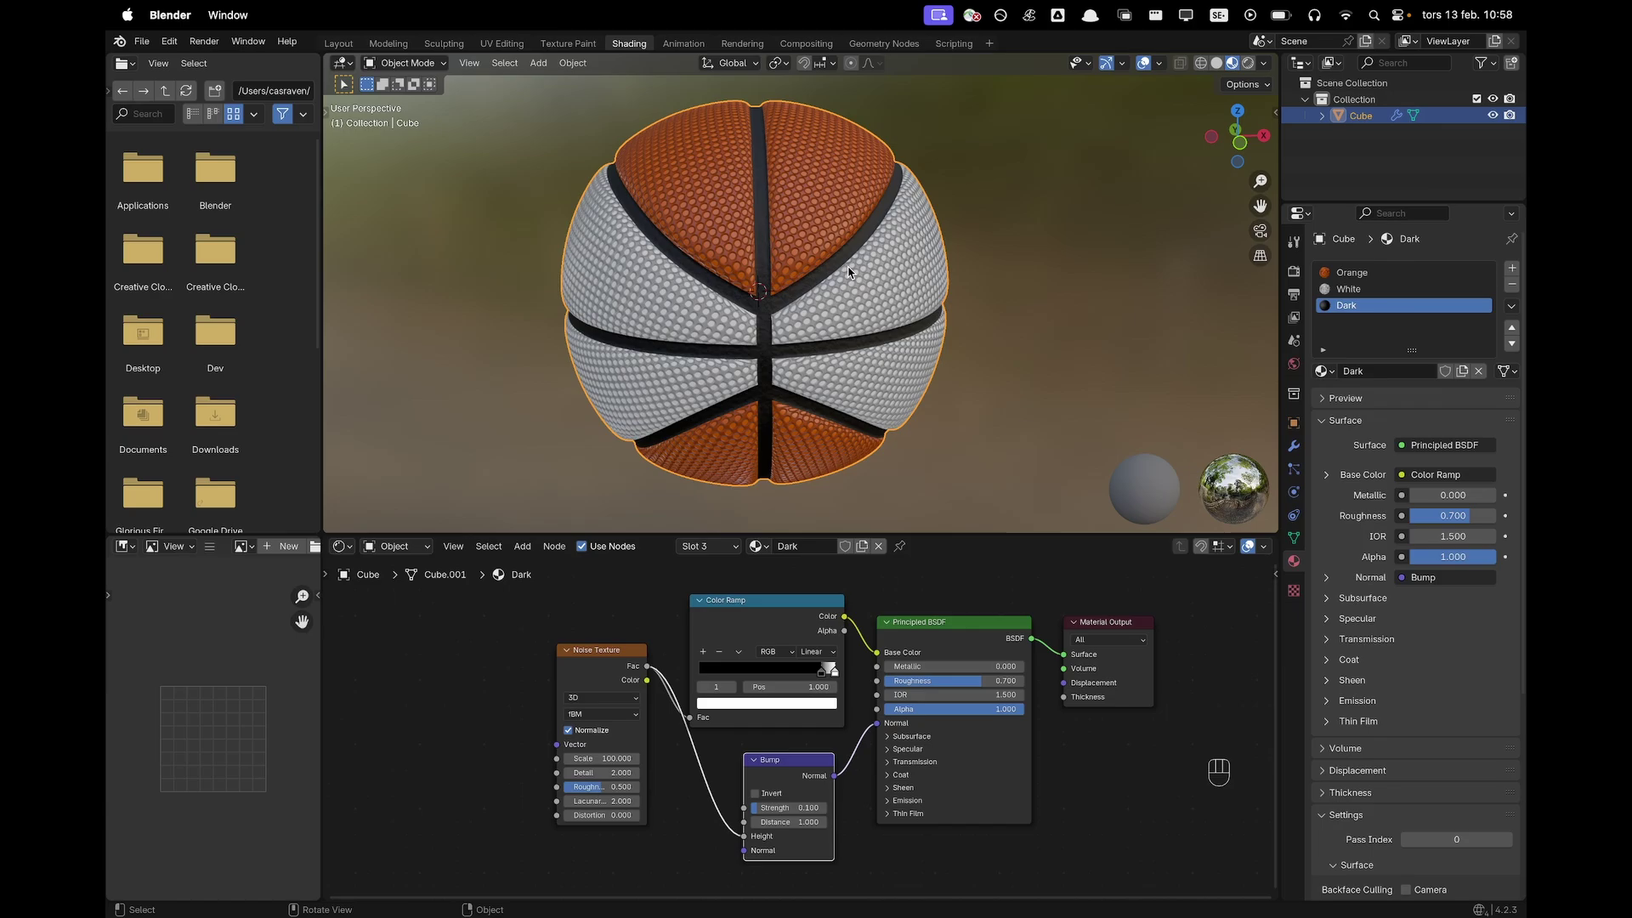
click(335, 48)
Switch to Material Preview, view the ball from the front and add a camera
key(`)
key(z)
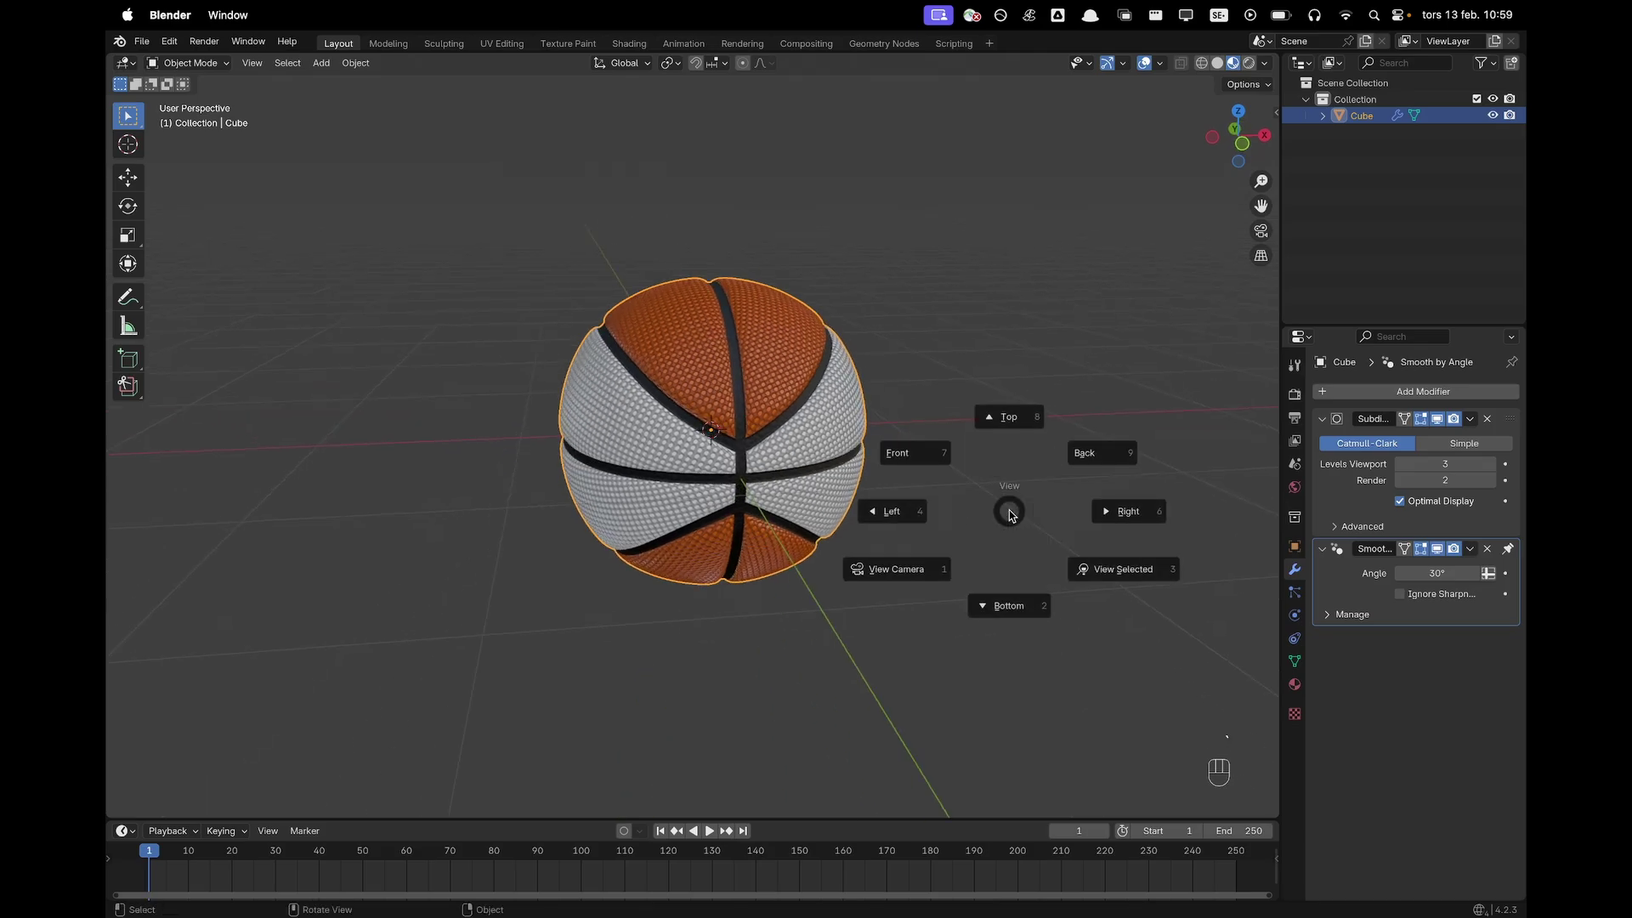
key(`)
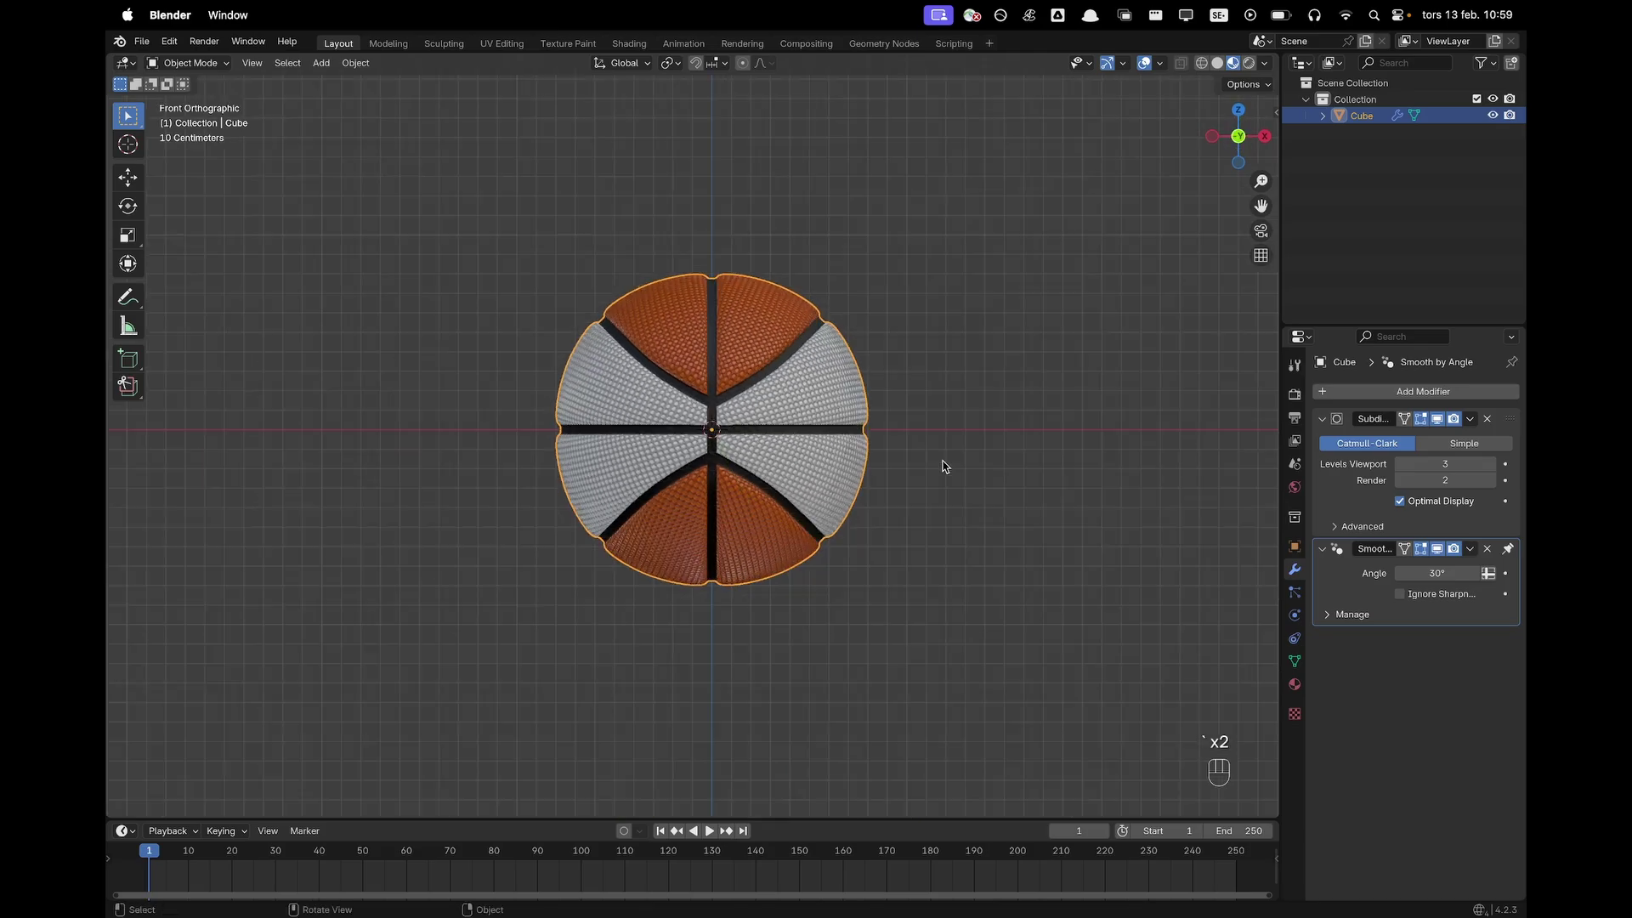
key(shift+a)
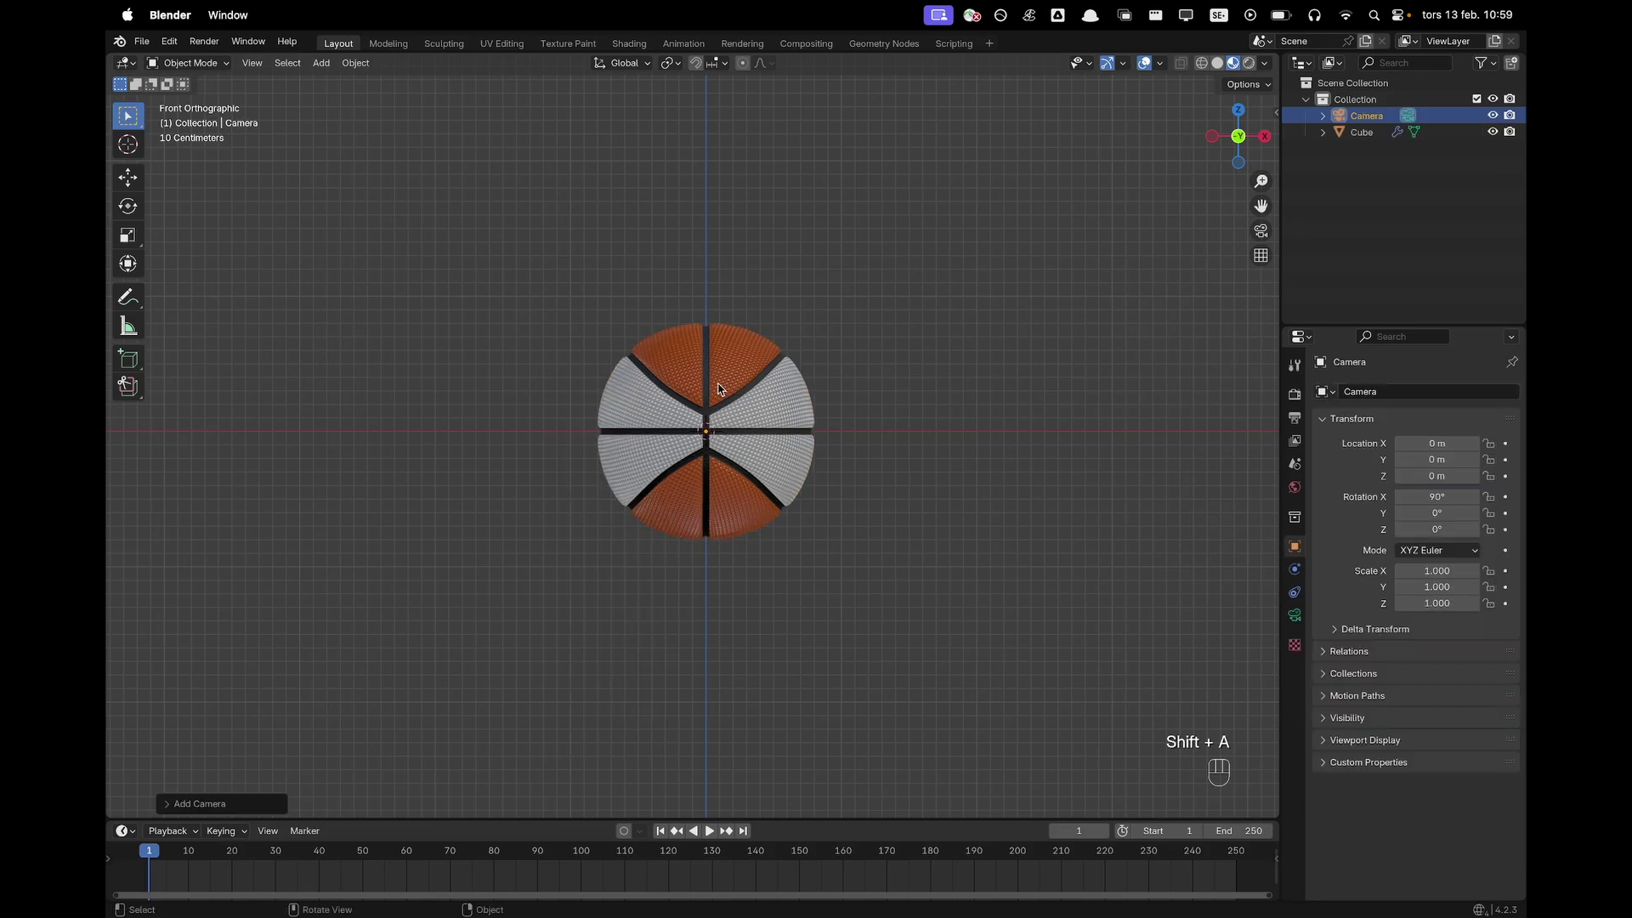
click(782, 425)
Move the camera back along Y and adjust its depth through the camera view to frame the whole ball
key(g)
key(y)
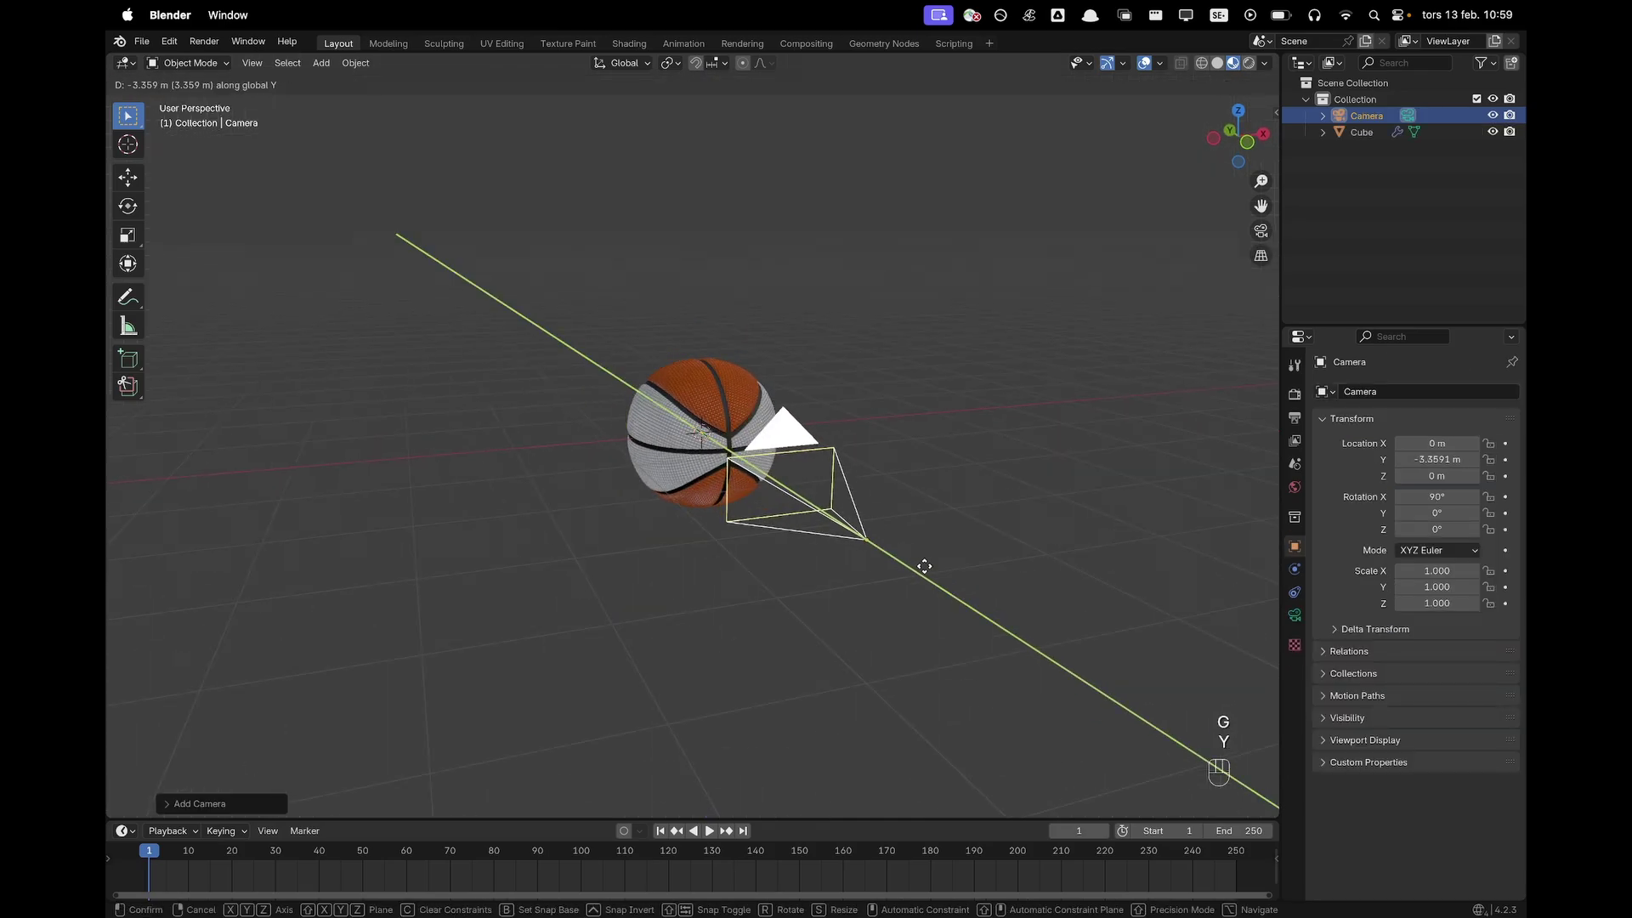
click(990, 605)
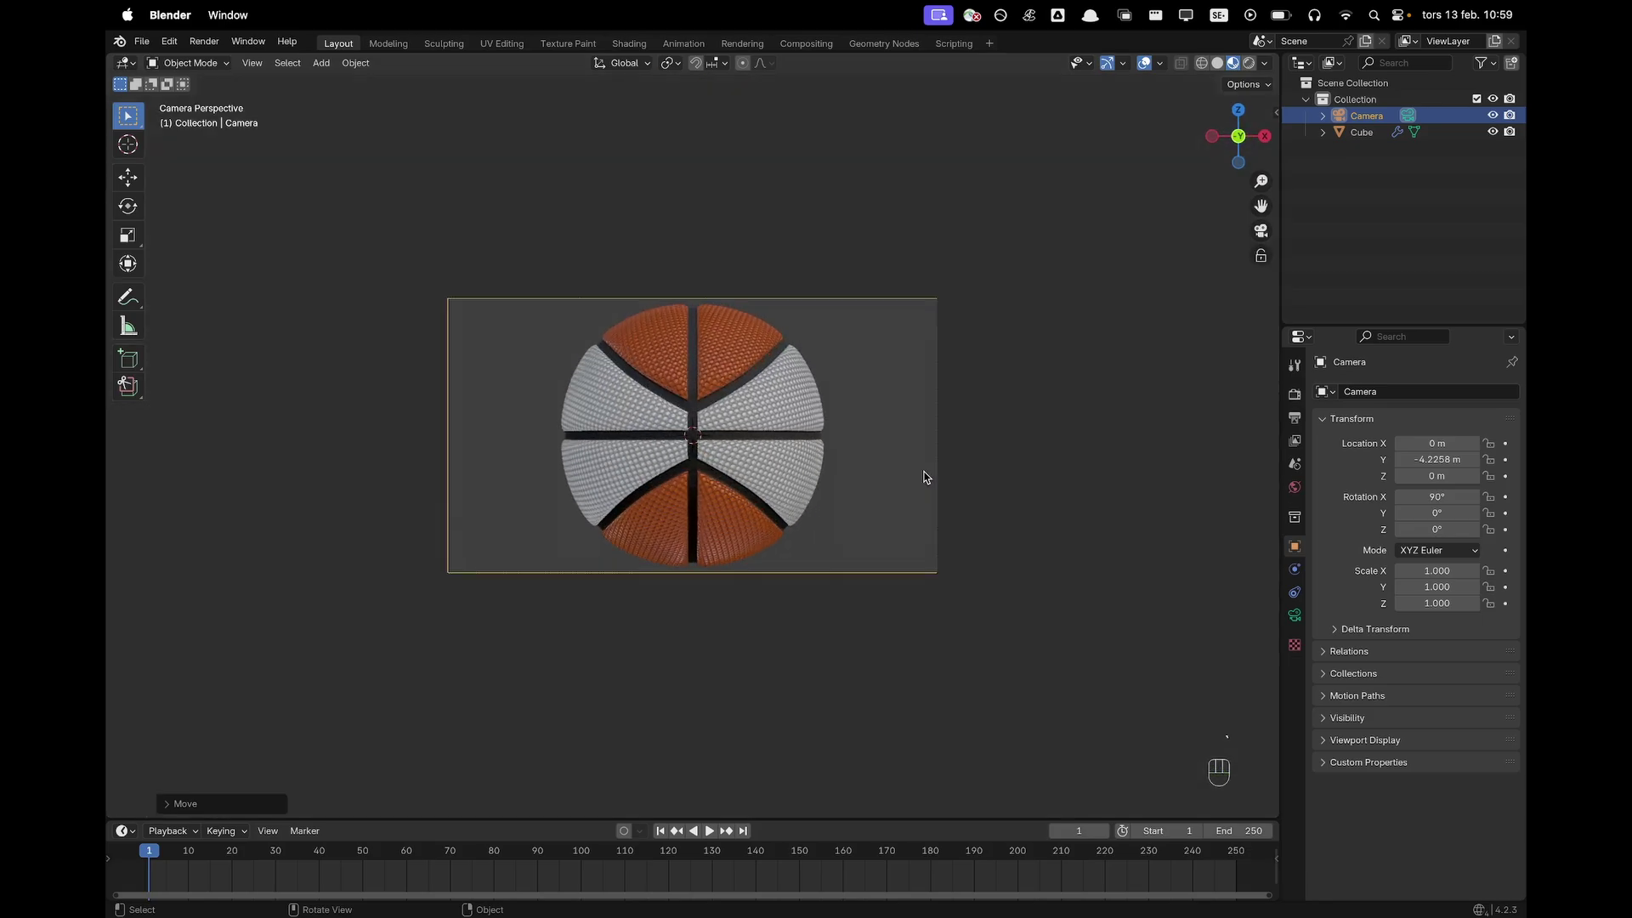
key(g)
key(z)
key(z)
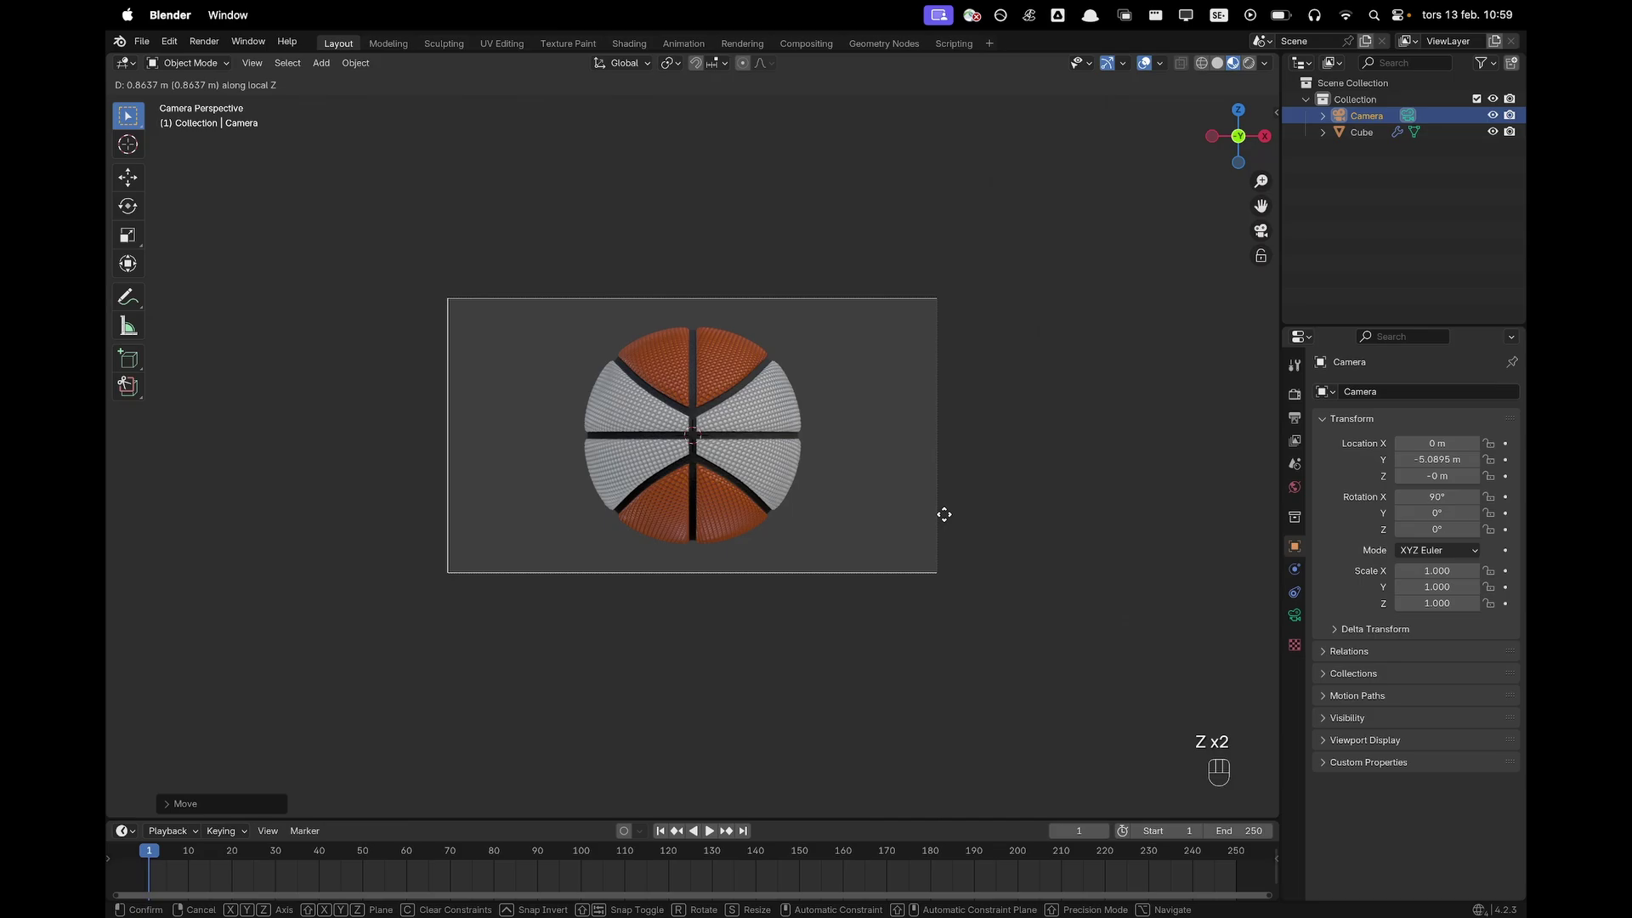
click(952, 517)
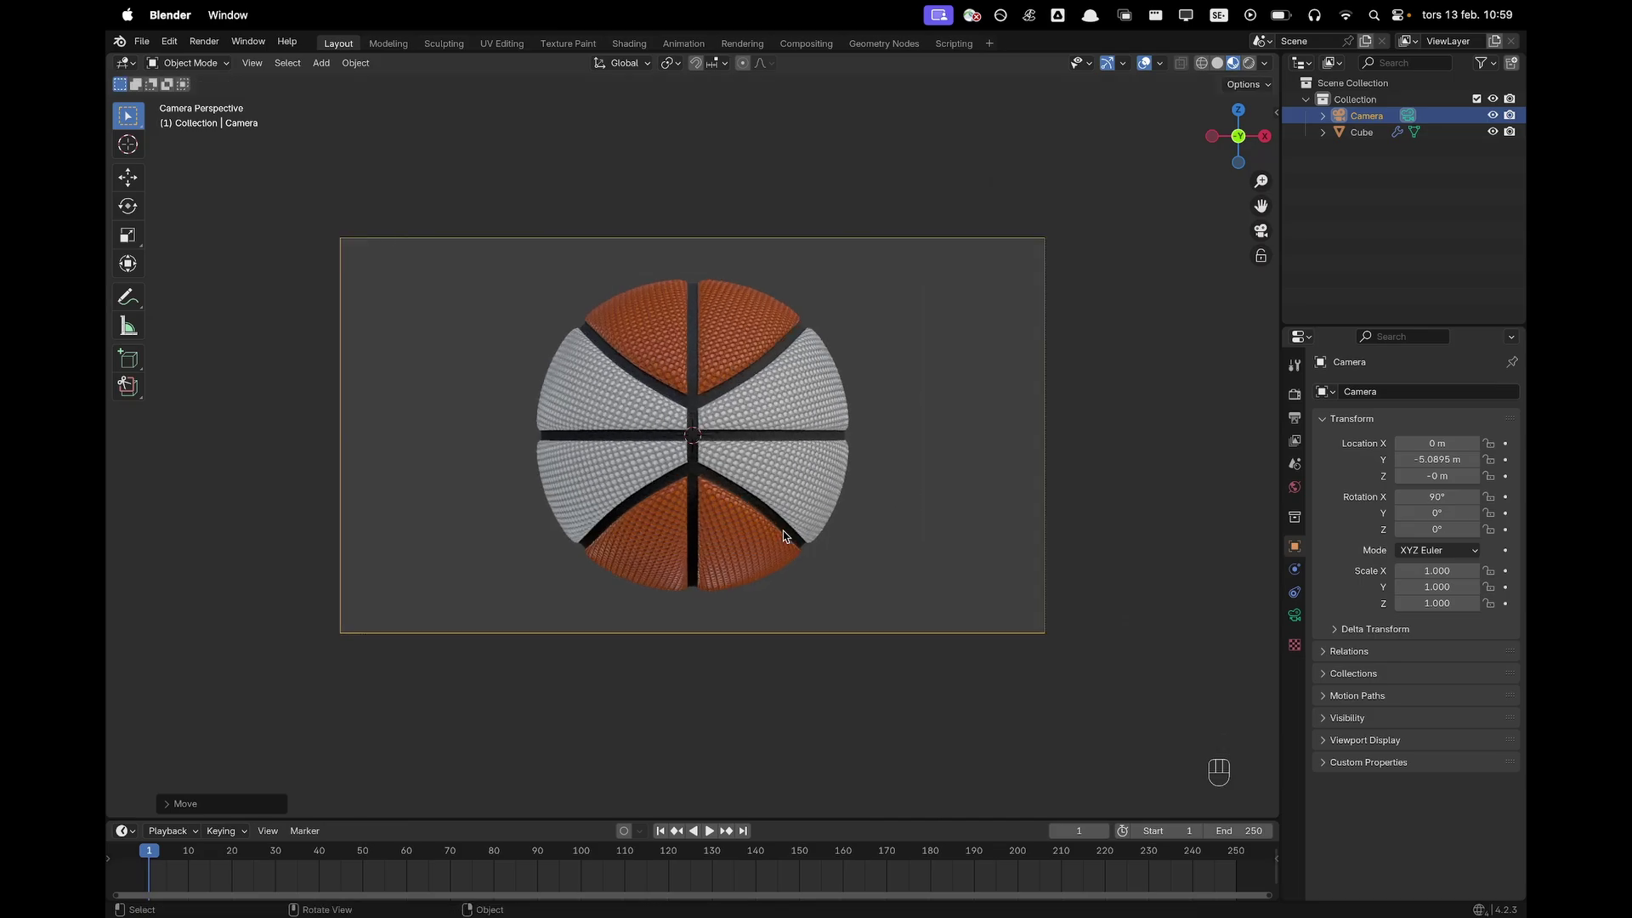
Select the basketball and trackball-rotate it twice so its seams curve diagonally across the frame
click(751, 406)
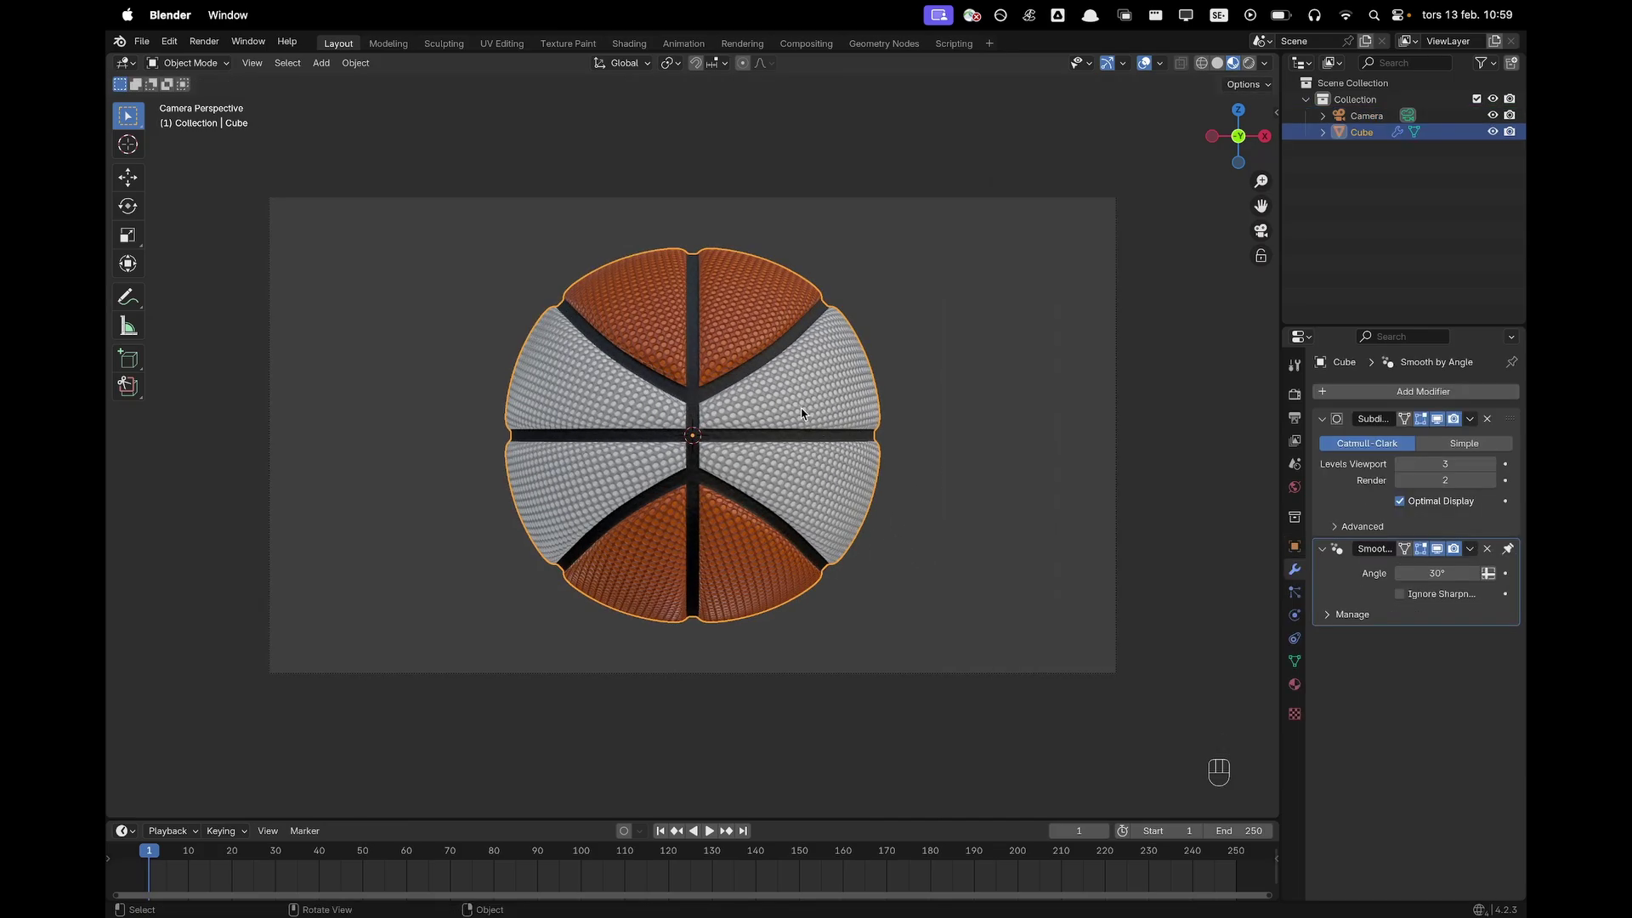
key(r)
key(r)
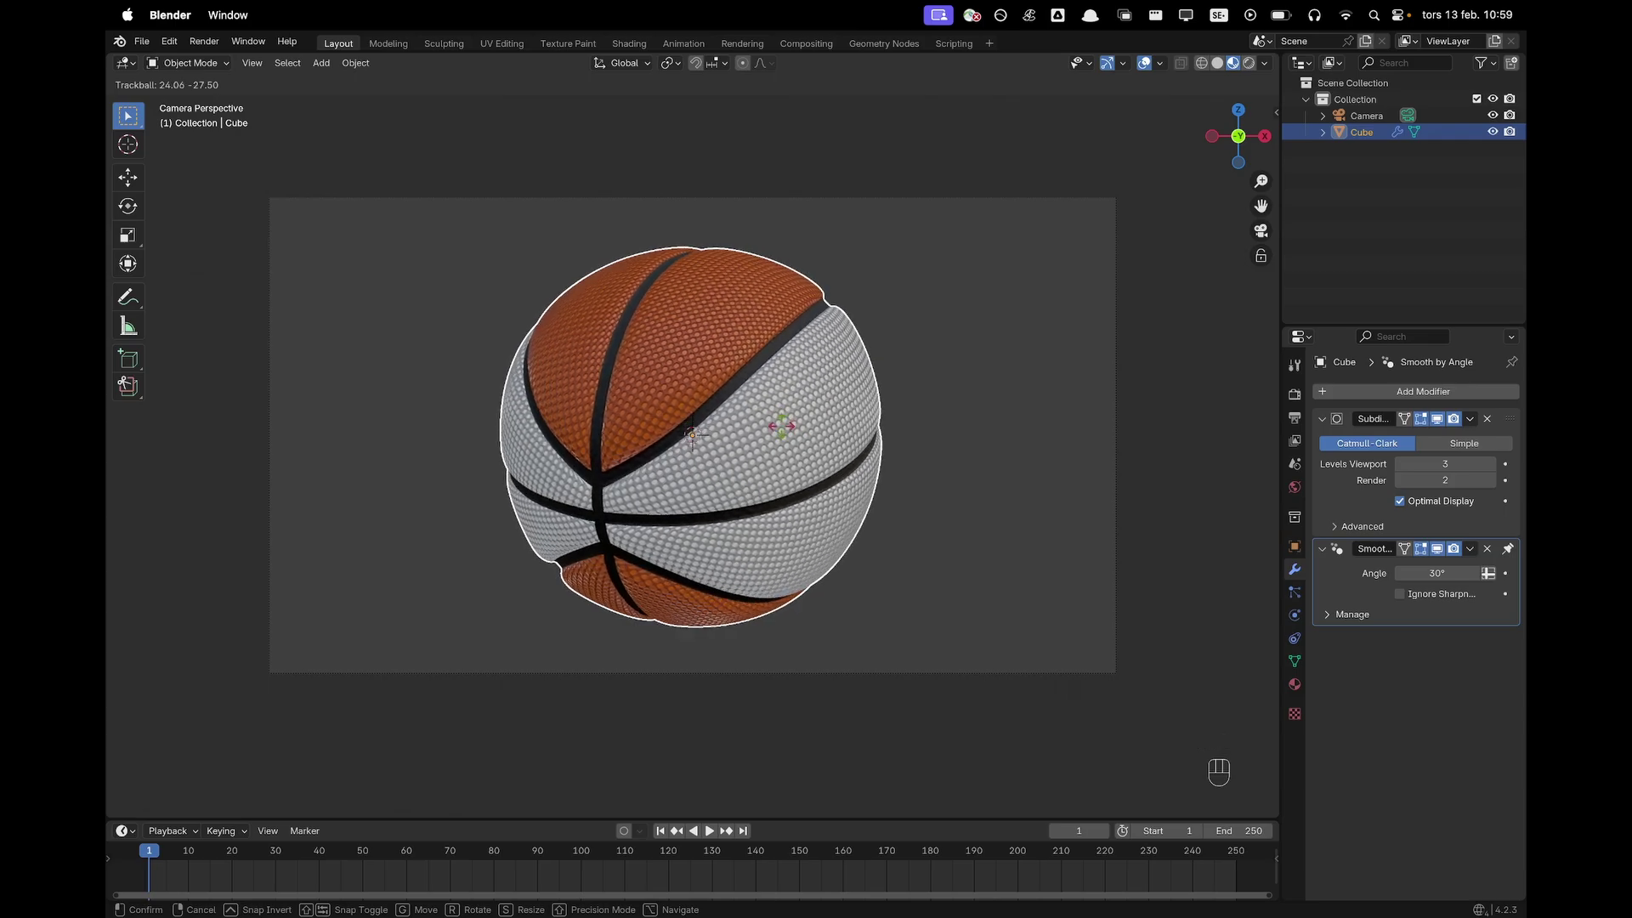
click(783, 431)
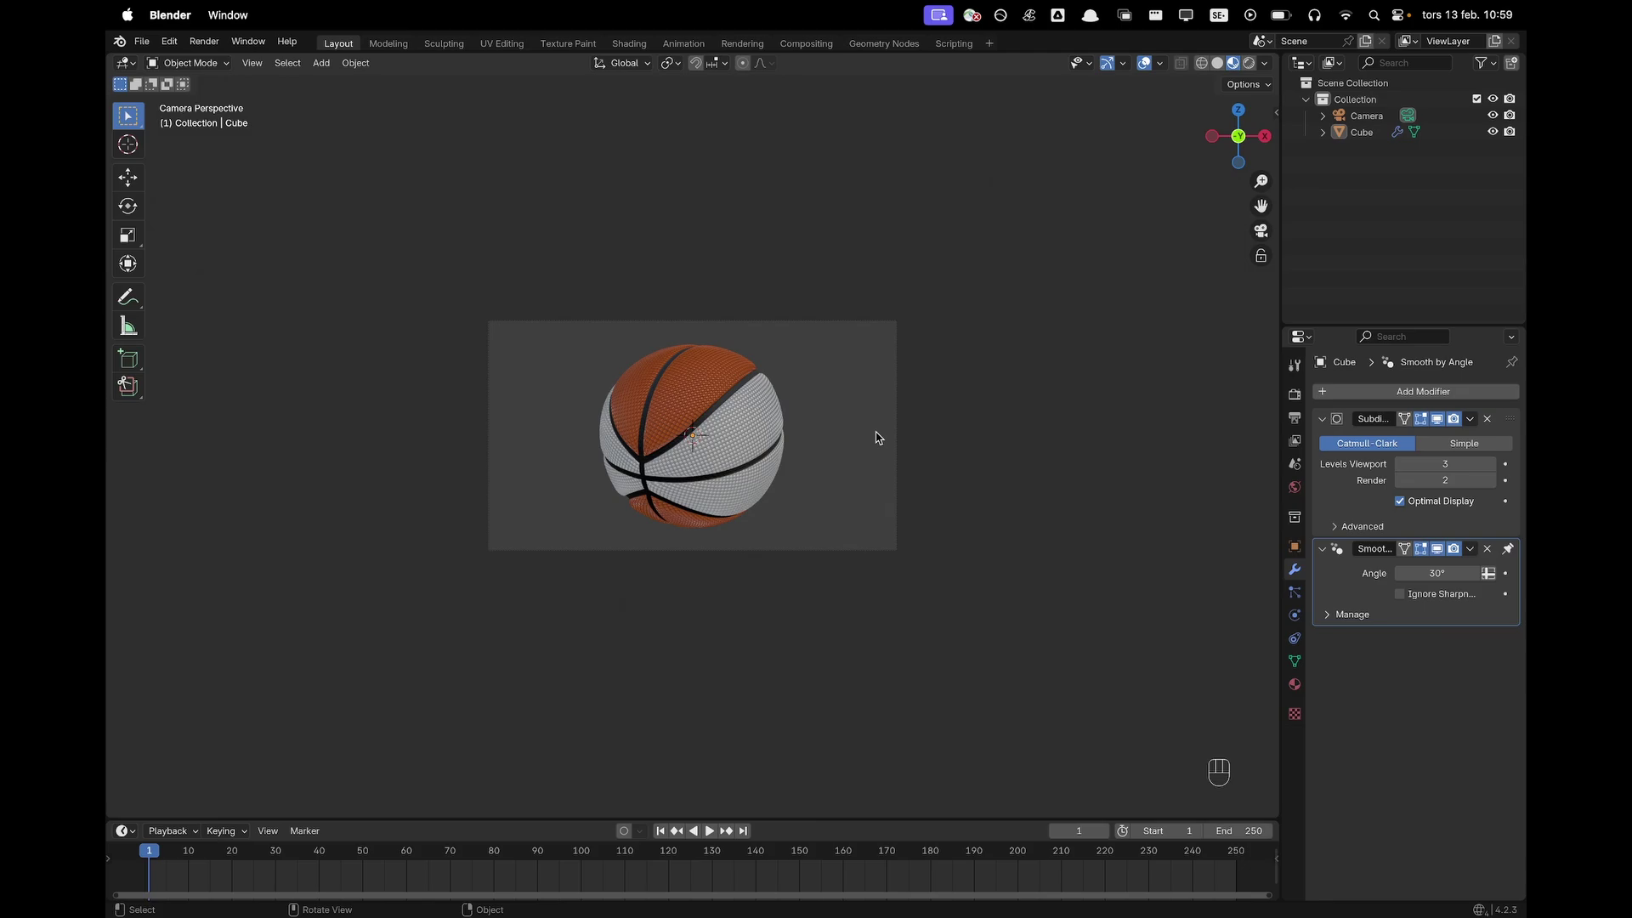
key(r)
key(r)
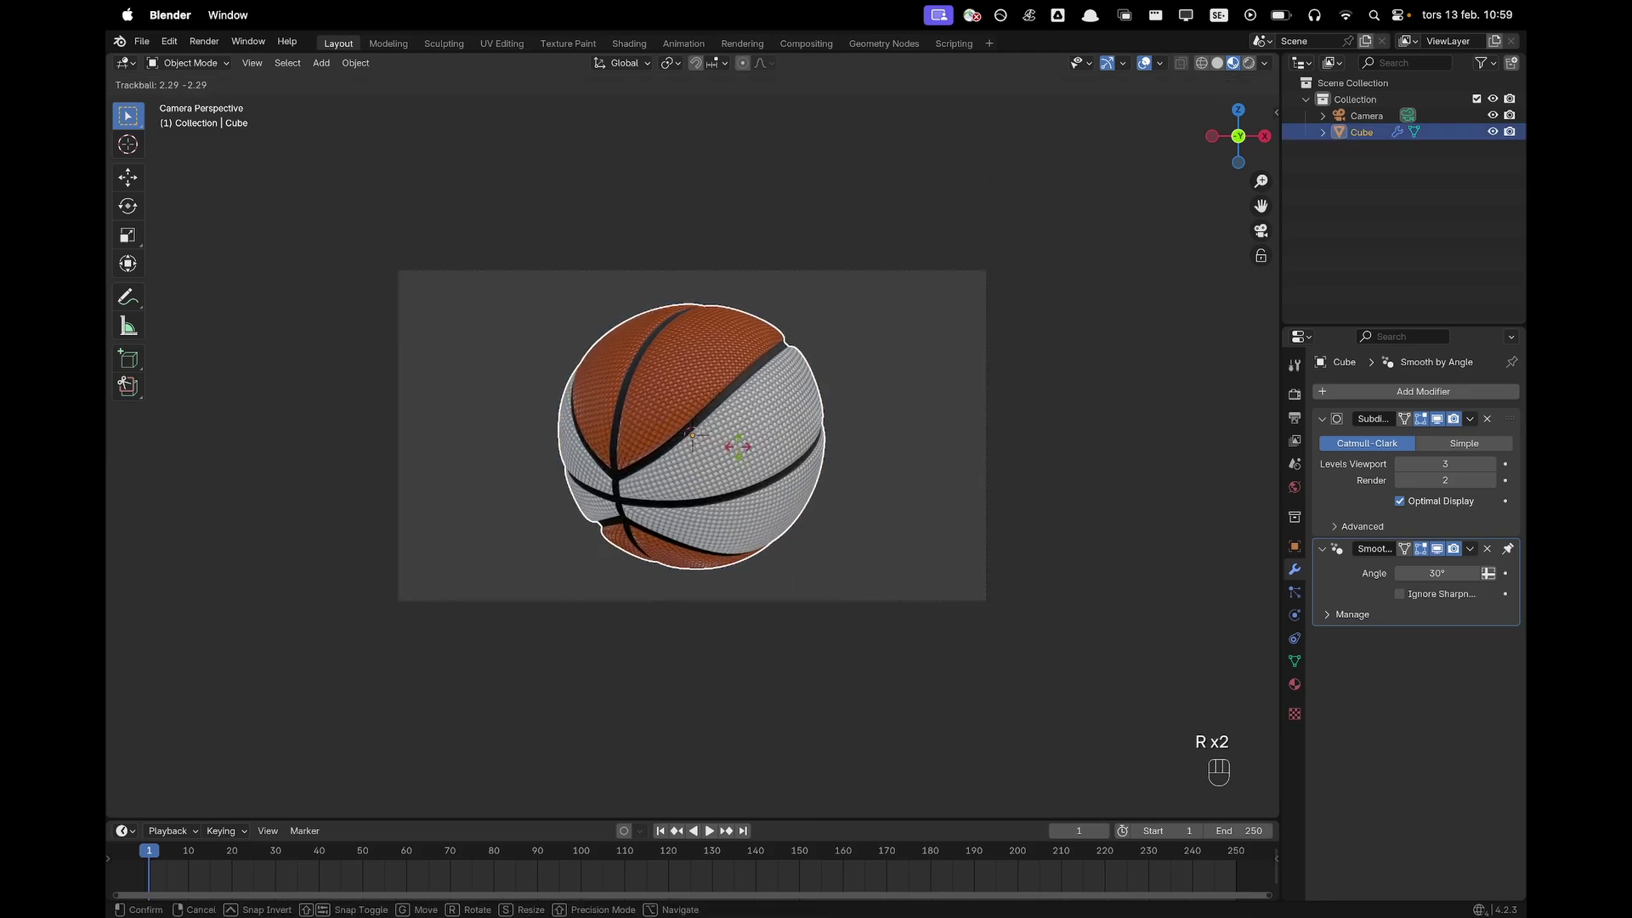
click(742, 449)
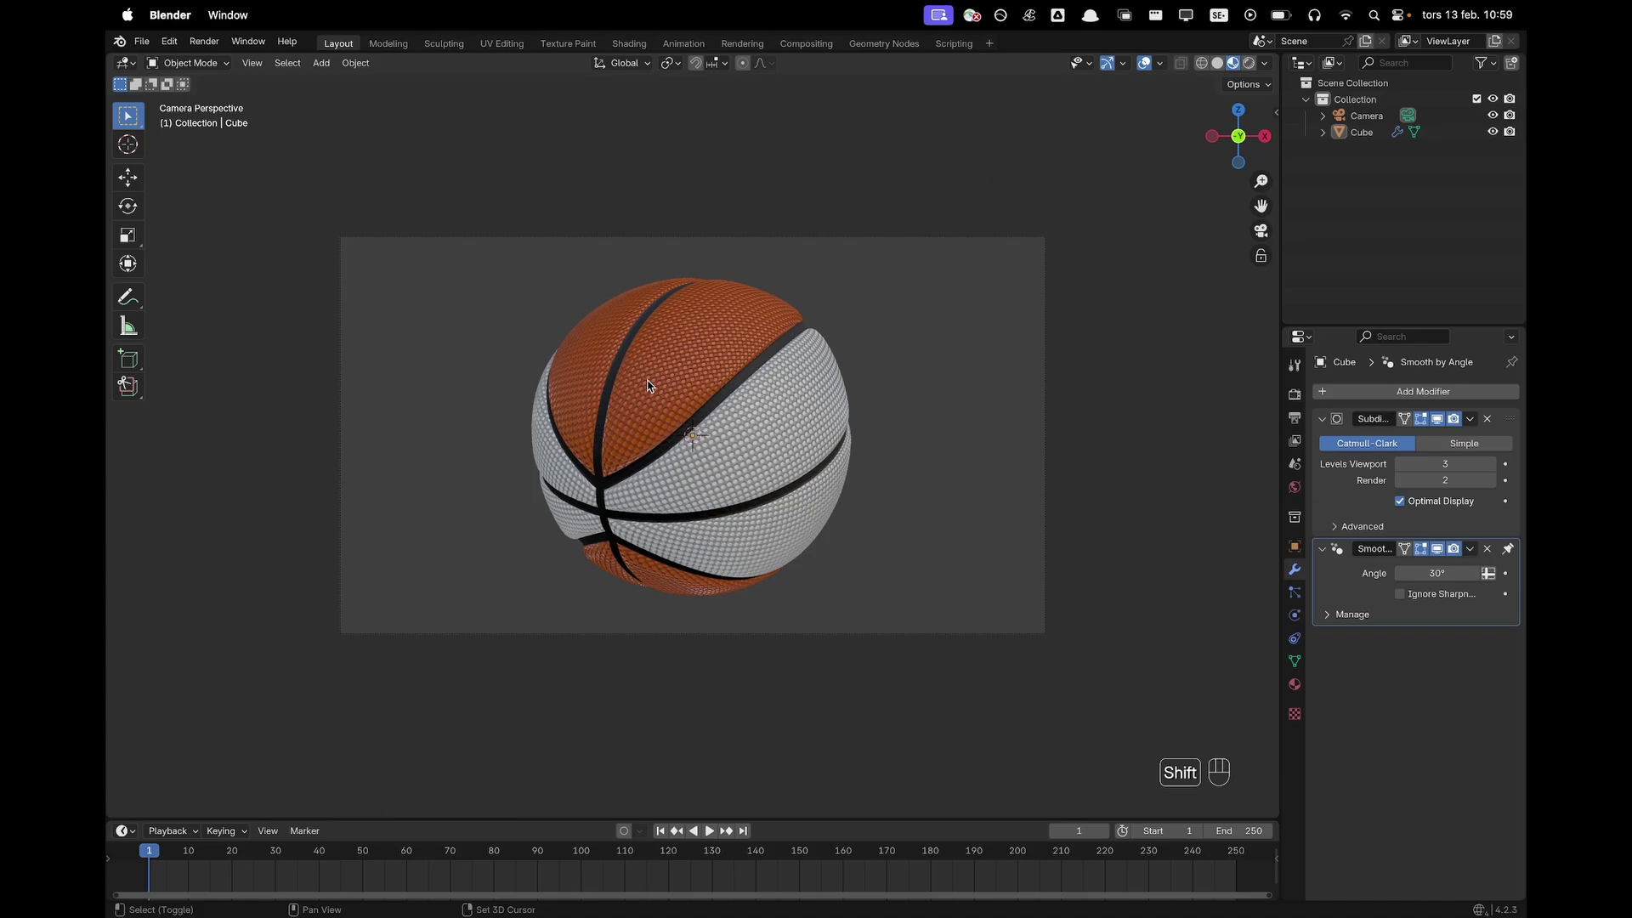
Add a plane, rotate it 90 degrees about X to stand upright and push it back along Y behind the ball
key(shift+a)
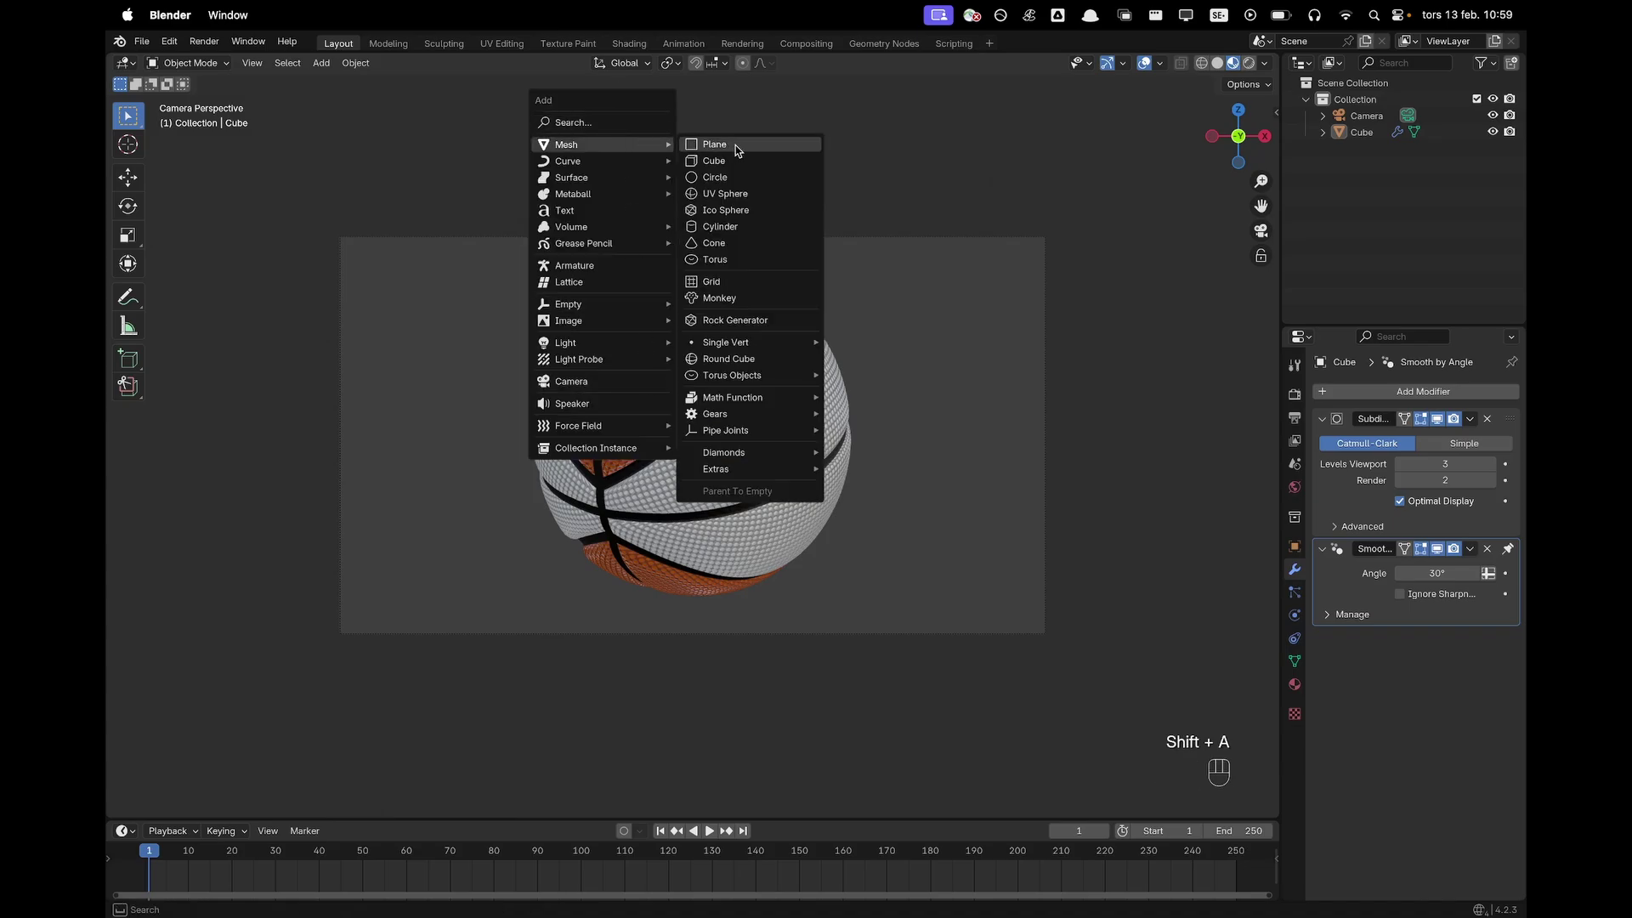
key(r)
key(x)
key(9)
key(0)
key(Return)
key(g)
key(y)
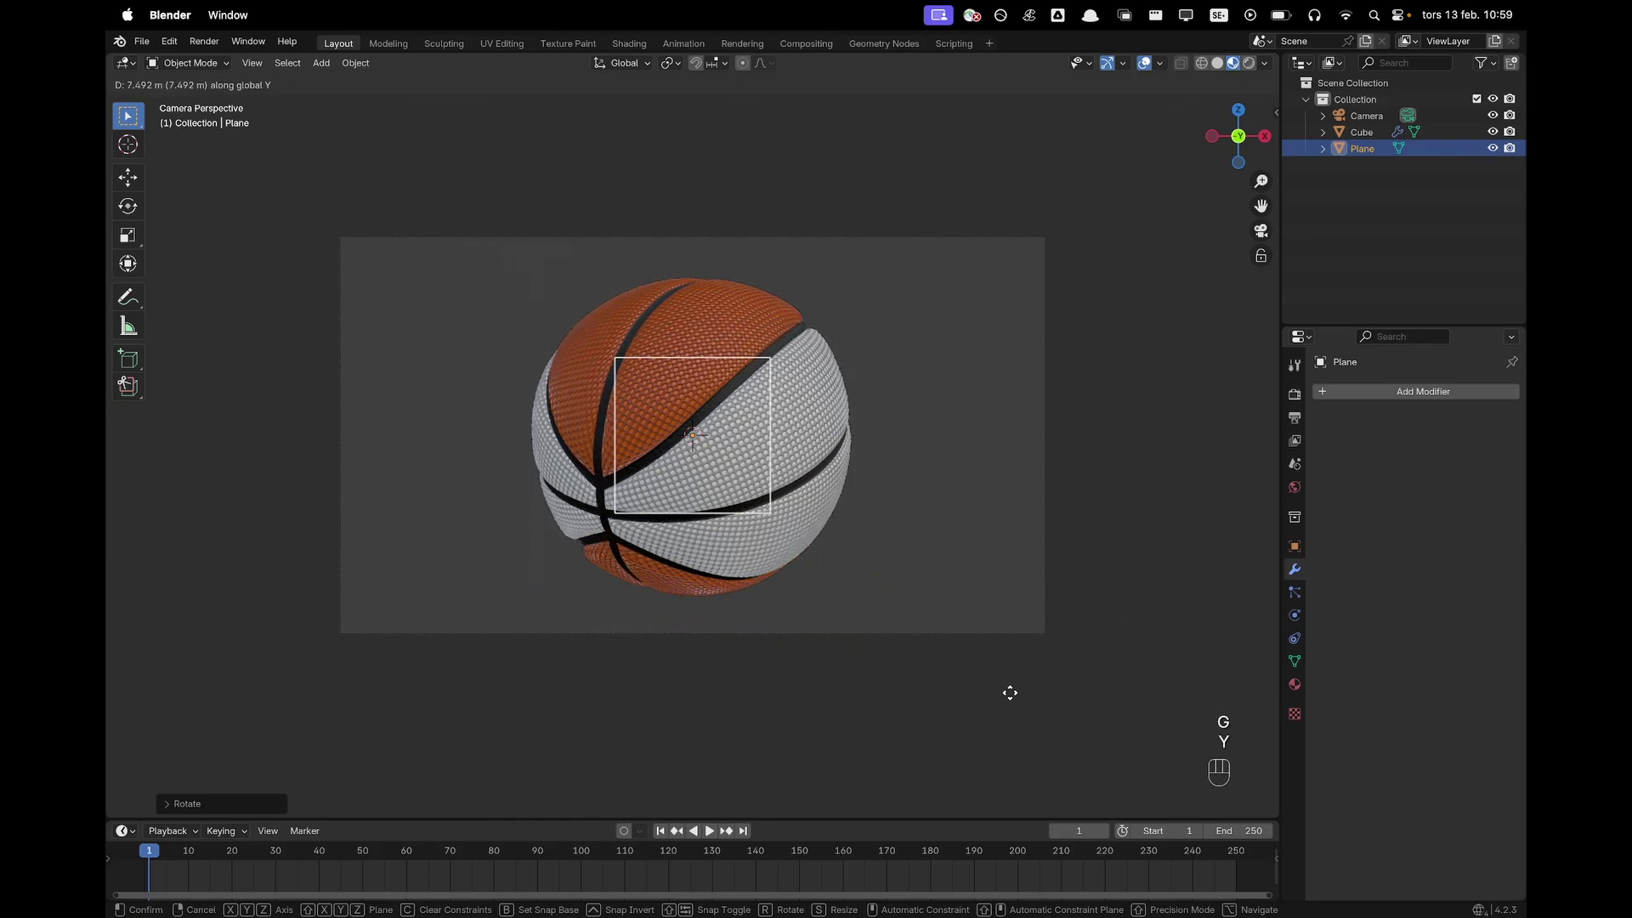
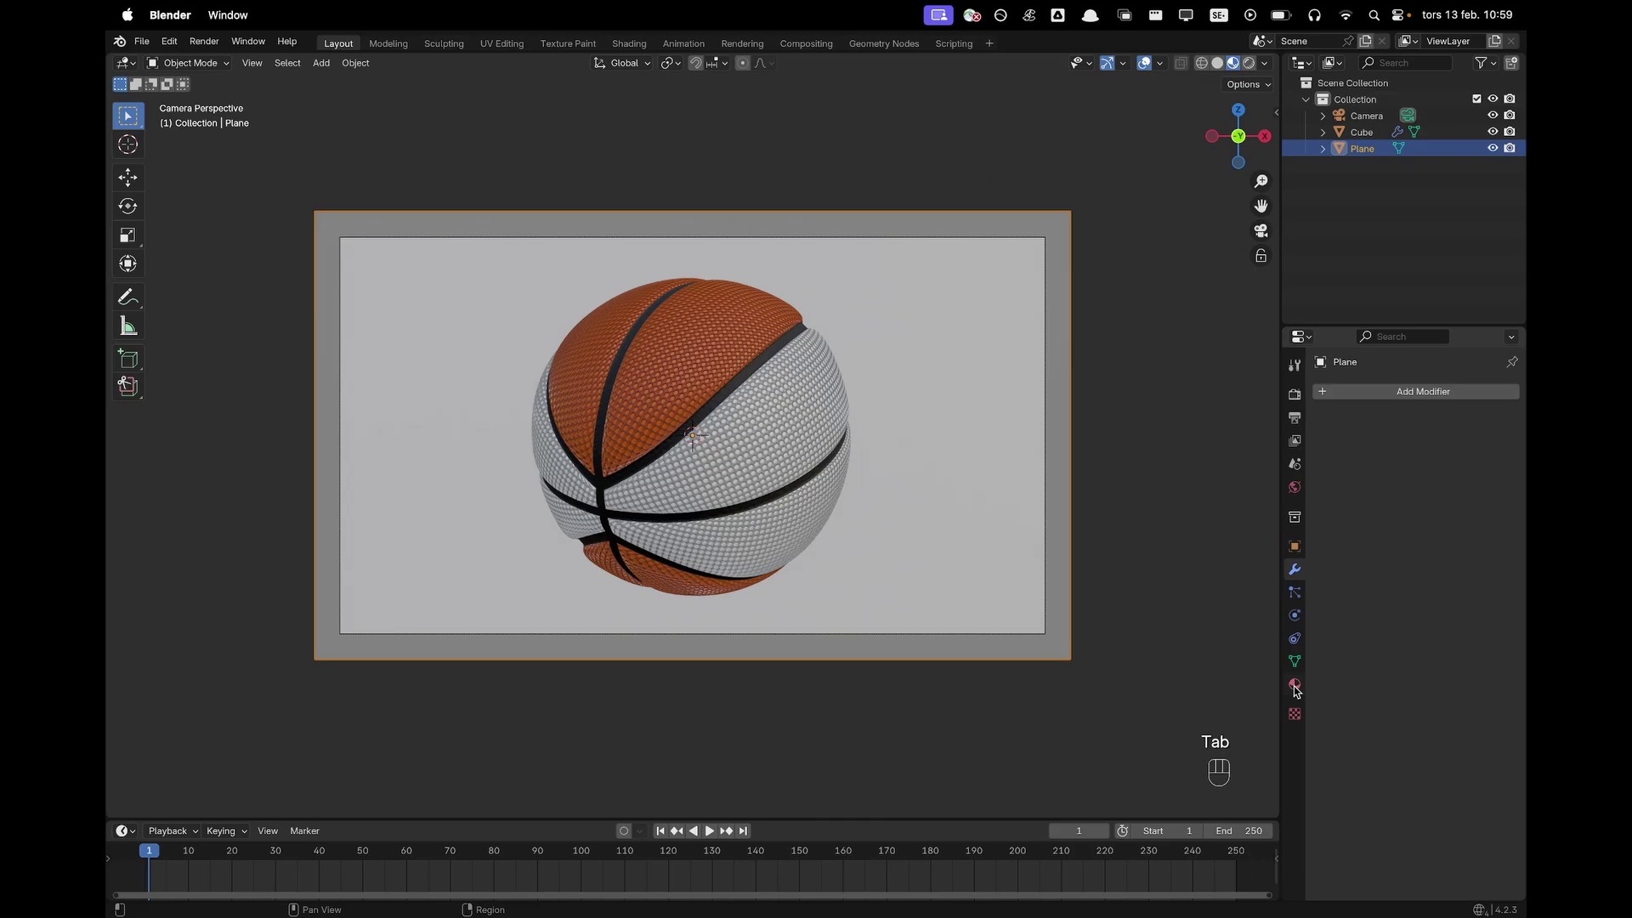
Set the World background colour to a warm orange-brown and switch to Rendered shading
click(1295, 689)
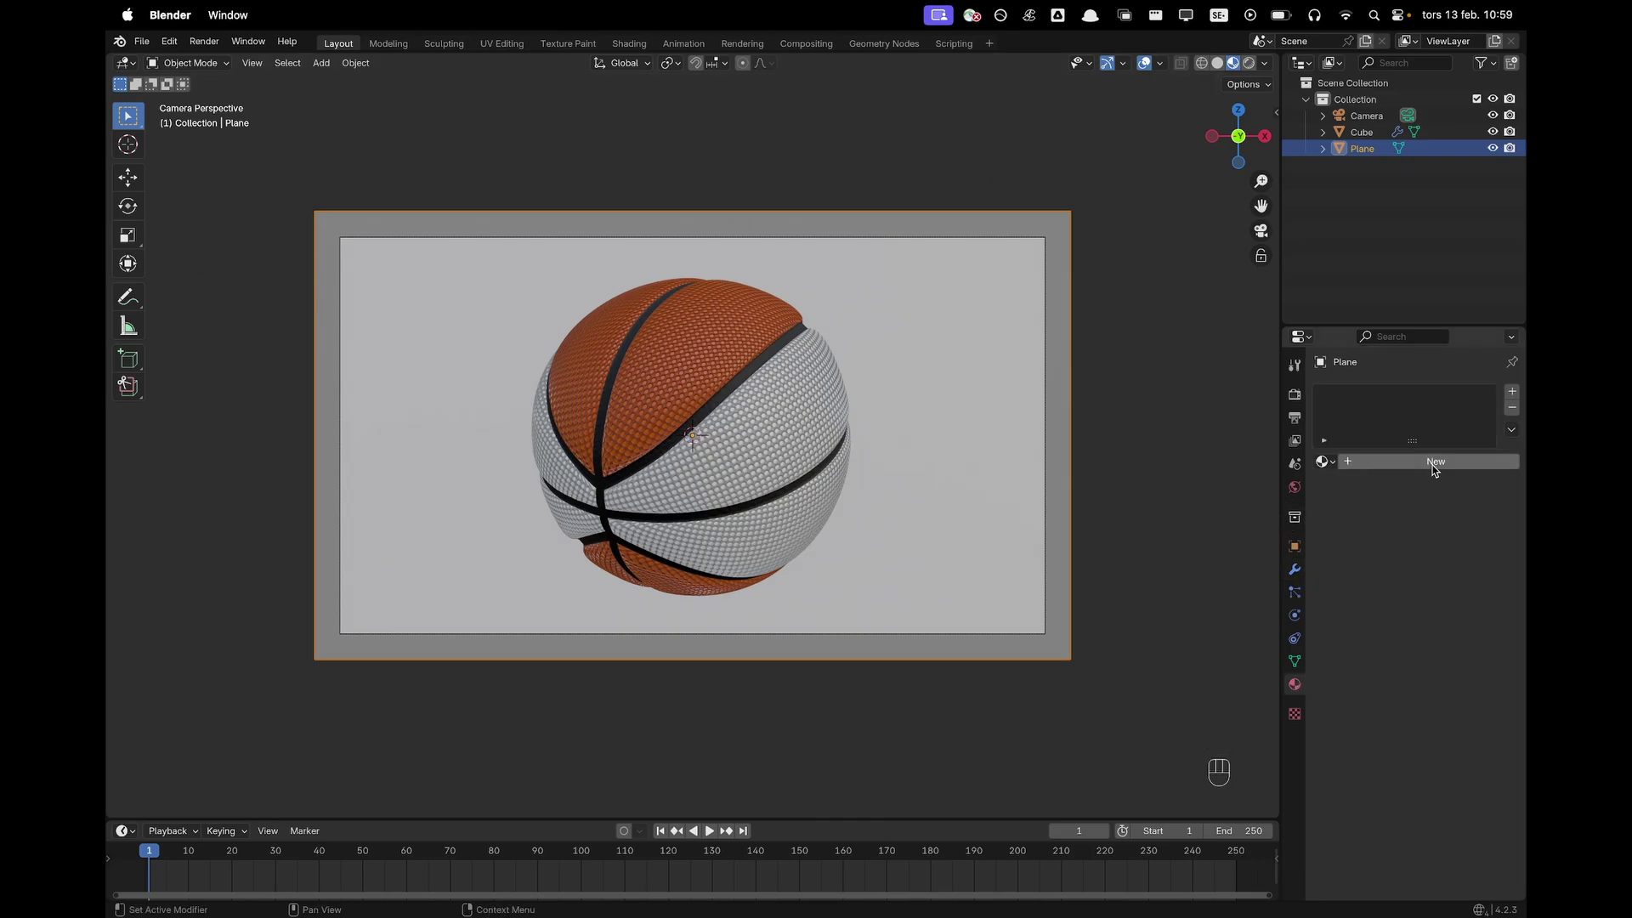
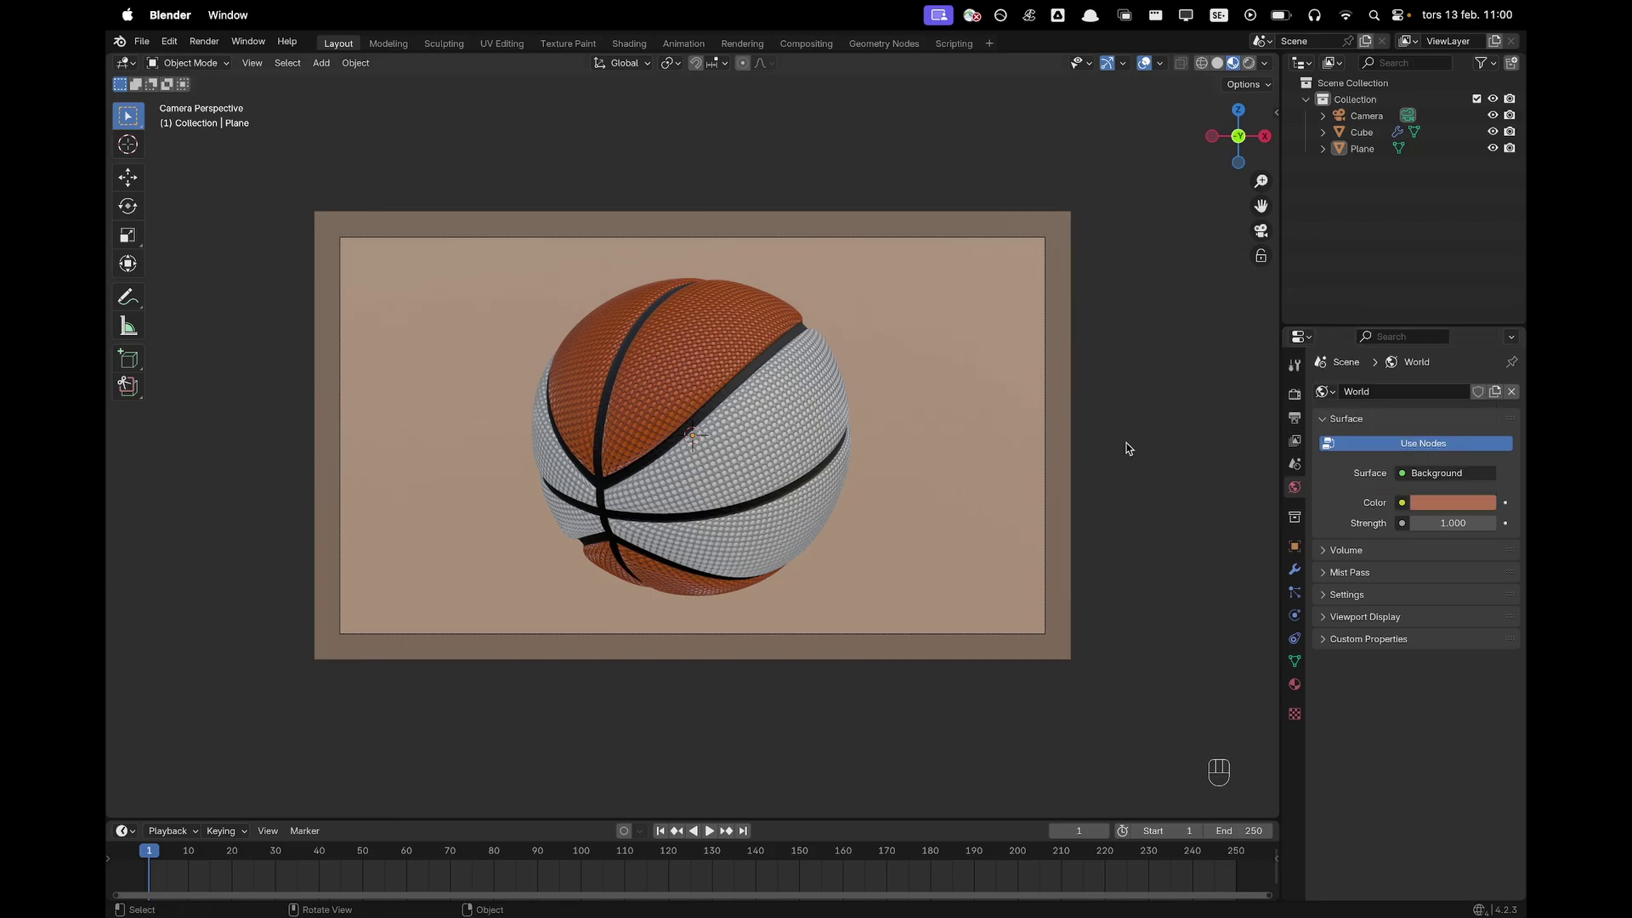
key(z)
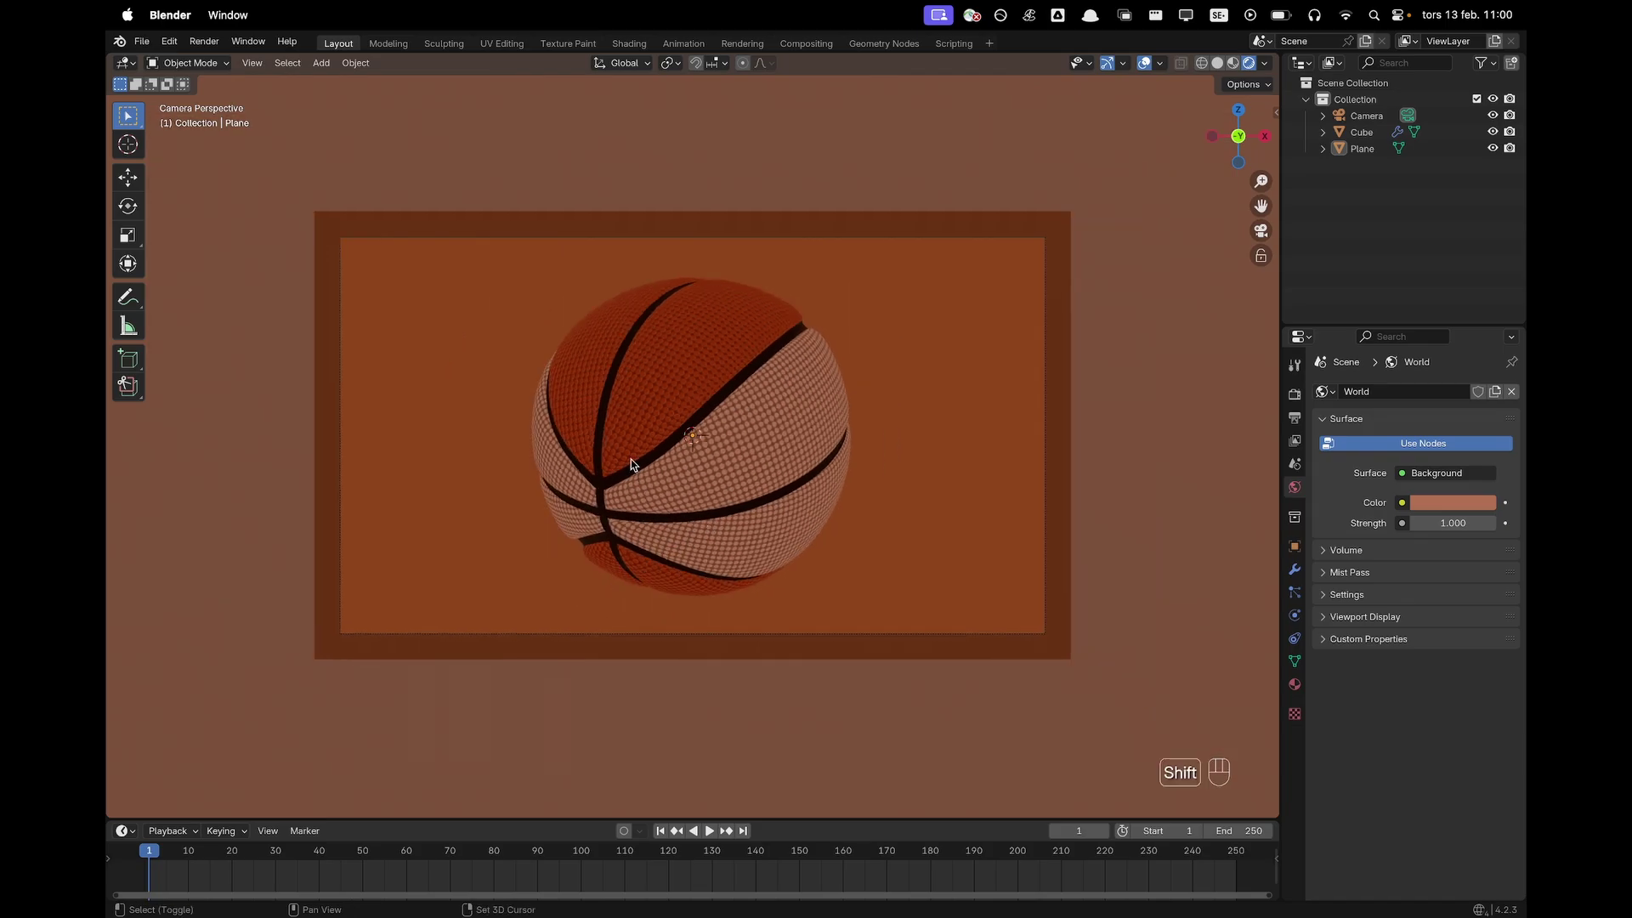
Add an Area light, raise it straight up above the basketball and show its light settings
key(shift+a)
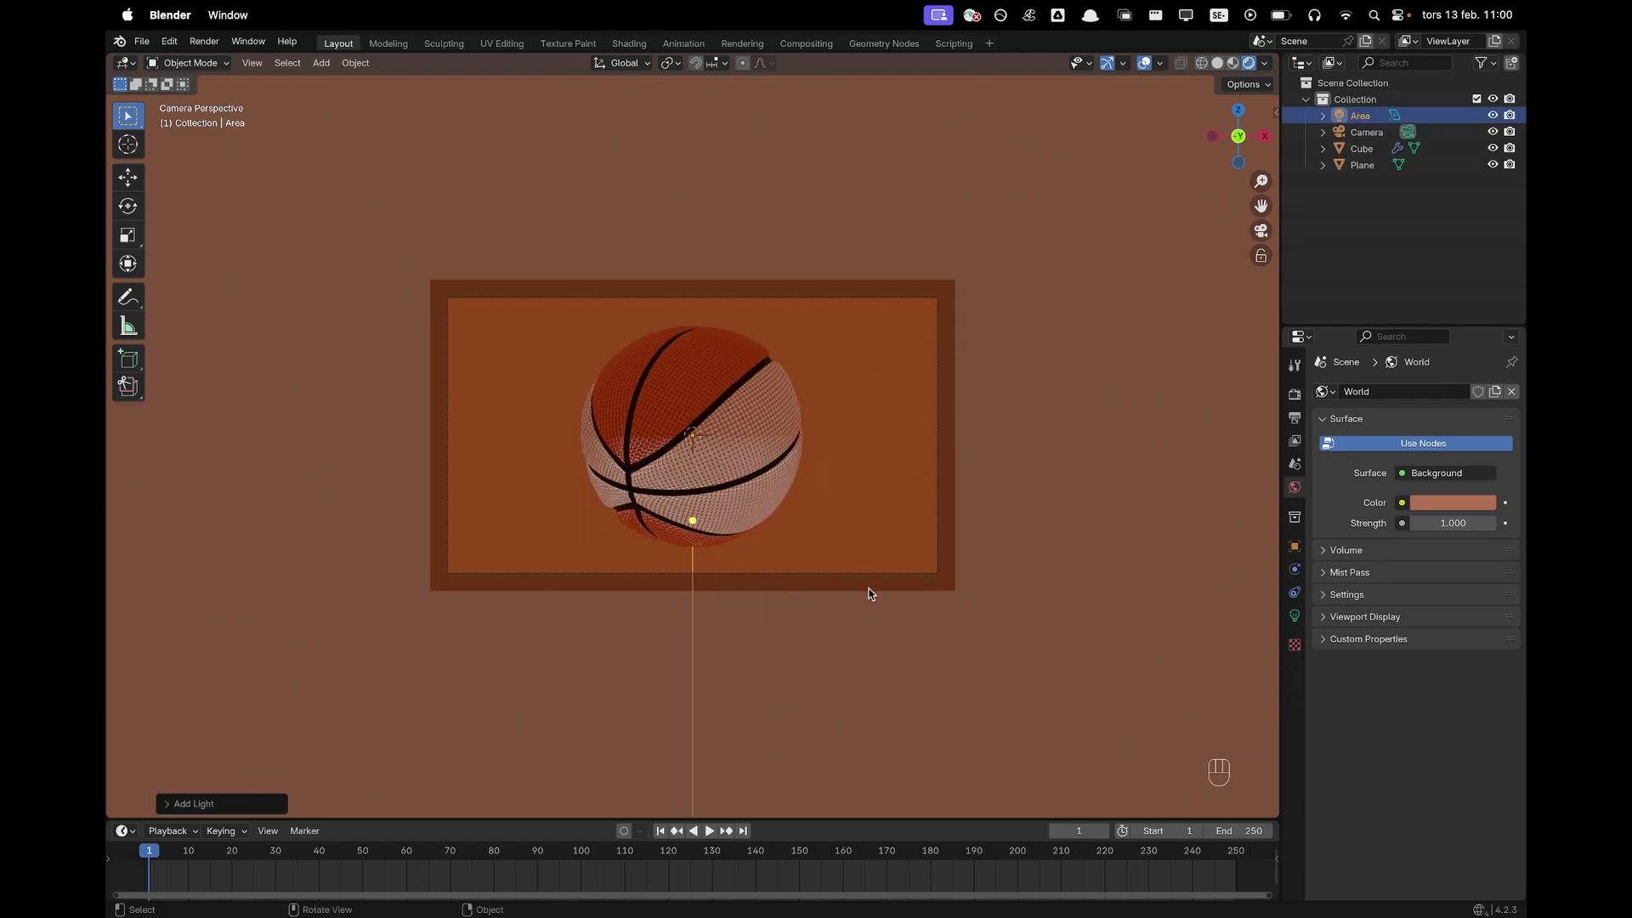
key(g)
key(z)
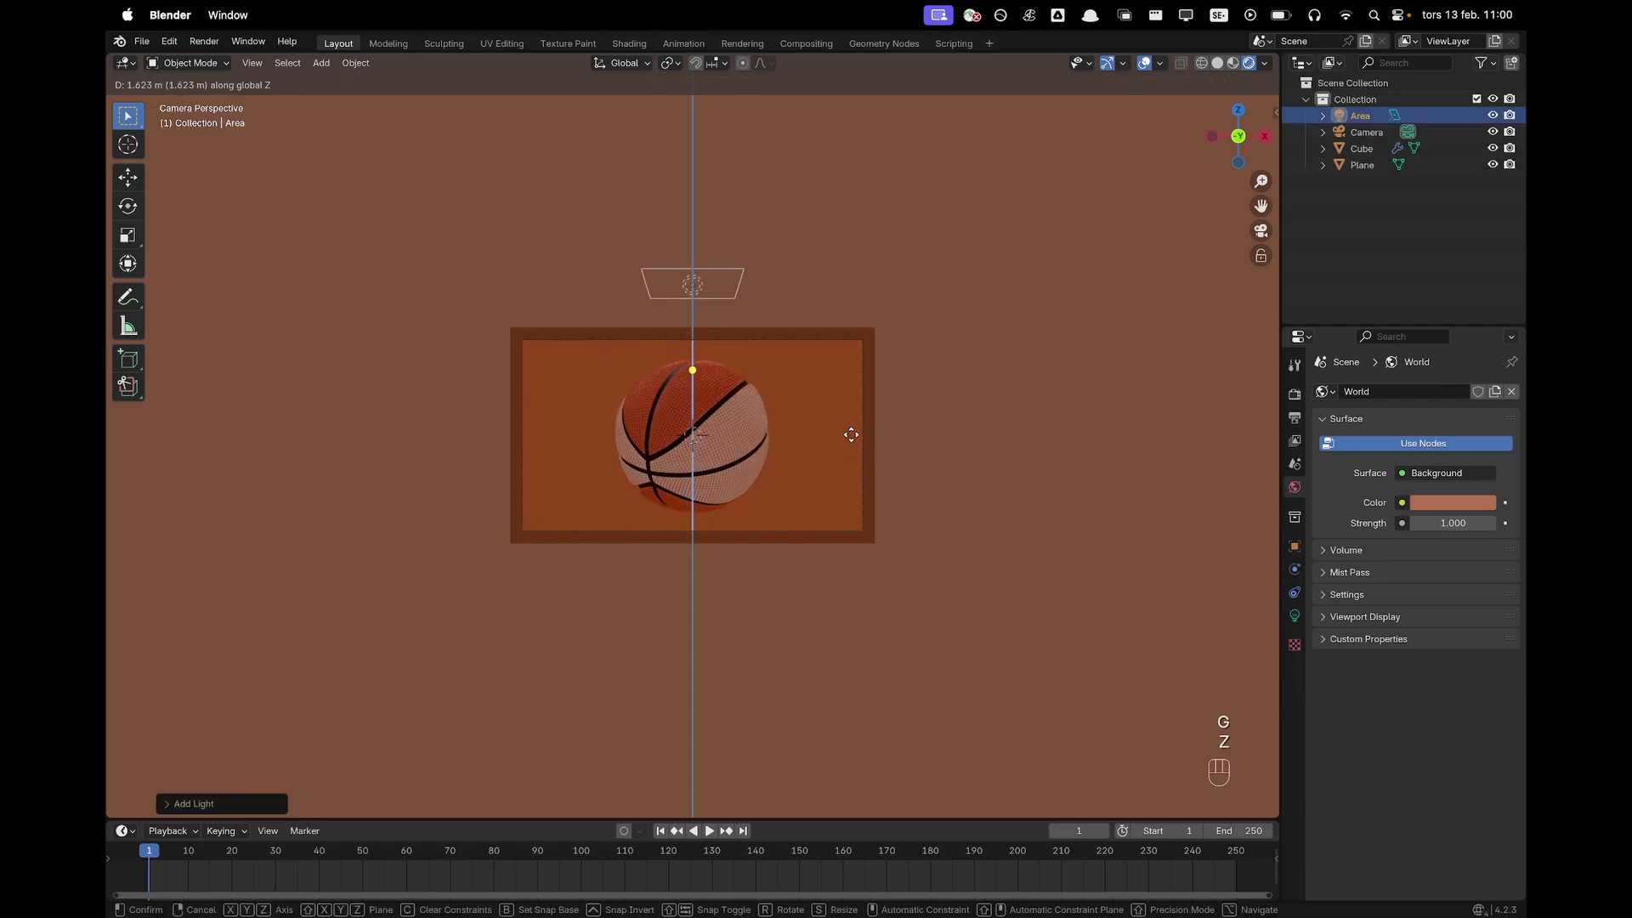
click(830, 332)
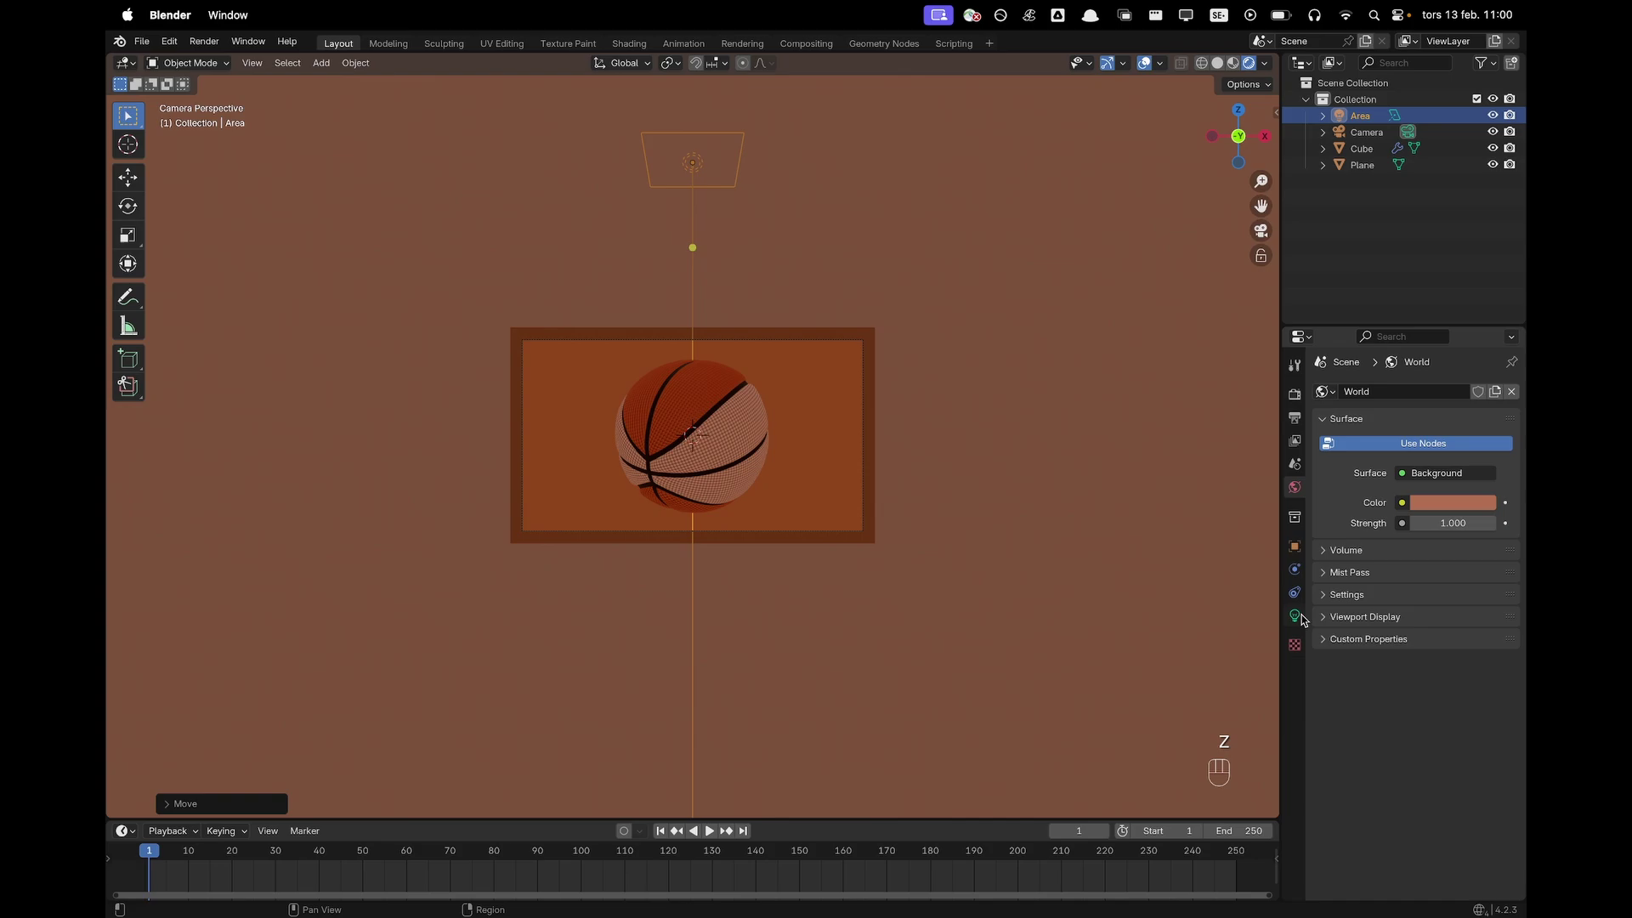
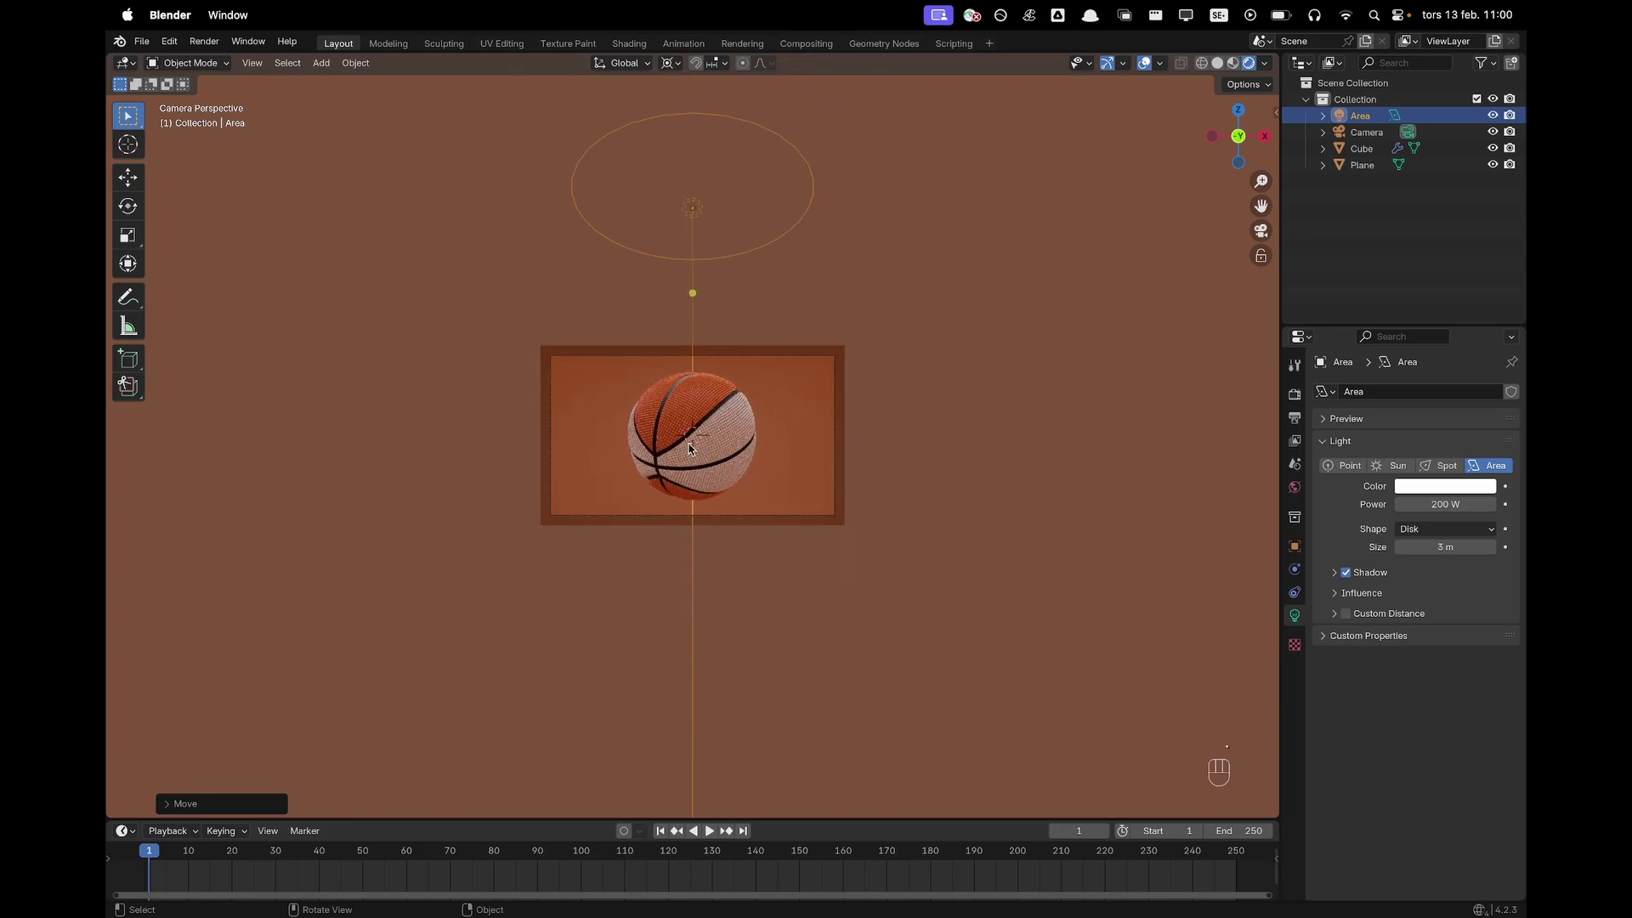
Add a second Area light raised above the ball and change its shape to Disk
key(shift+a)
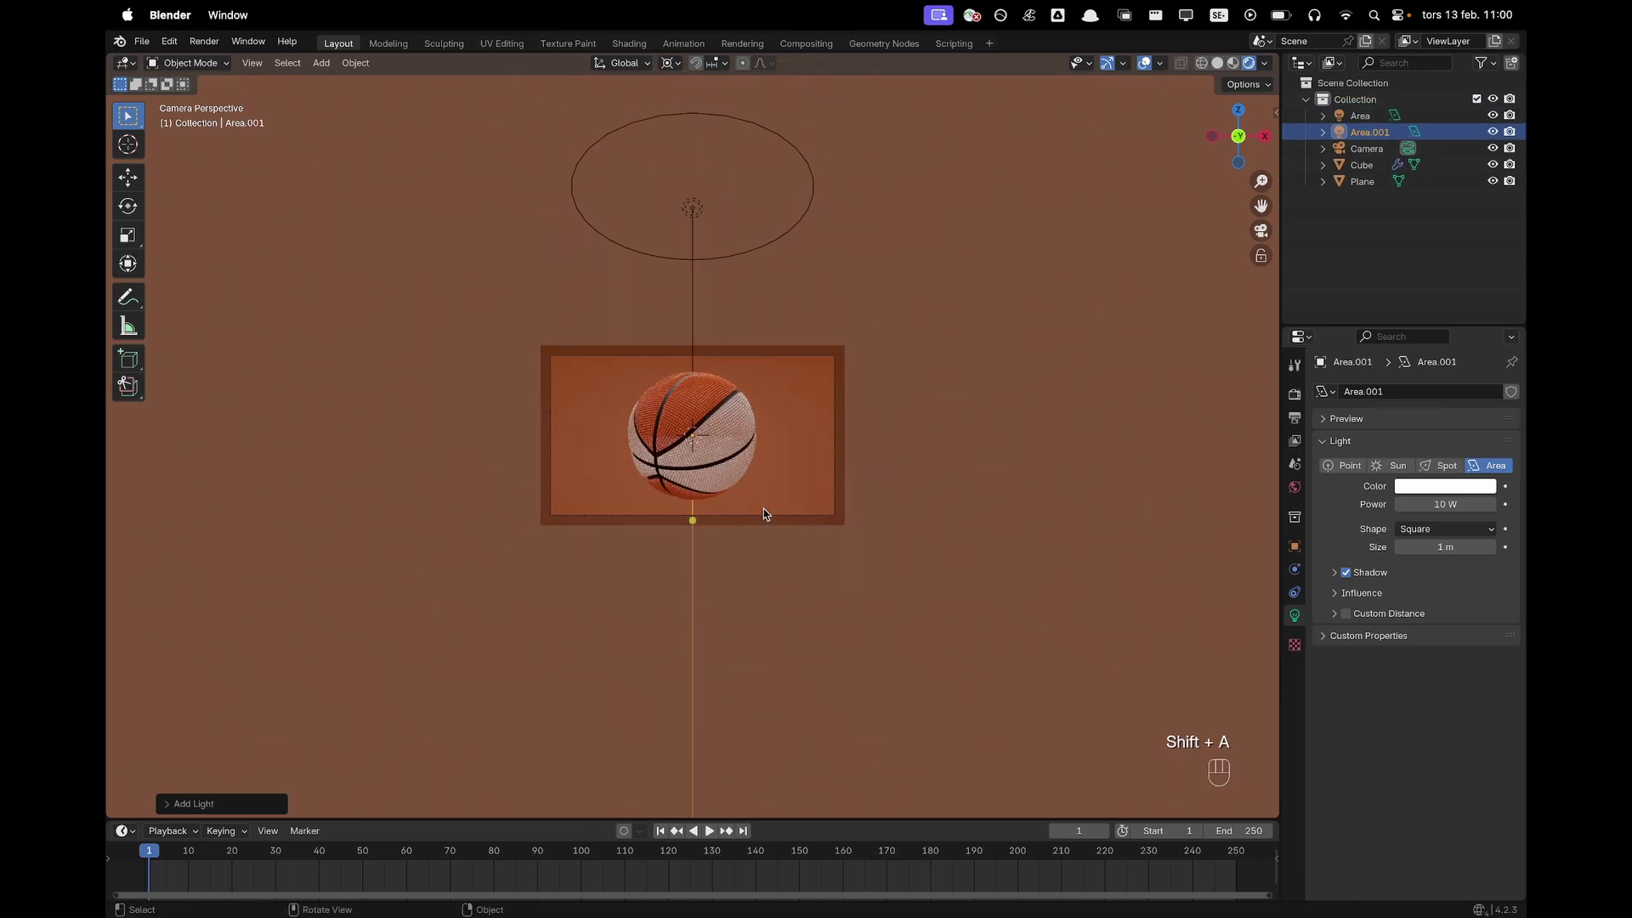
key(g)
key(z)
click(816, 380)
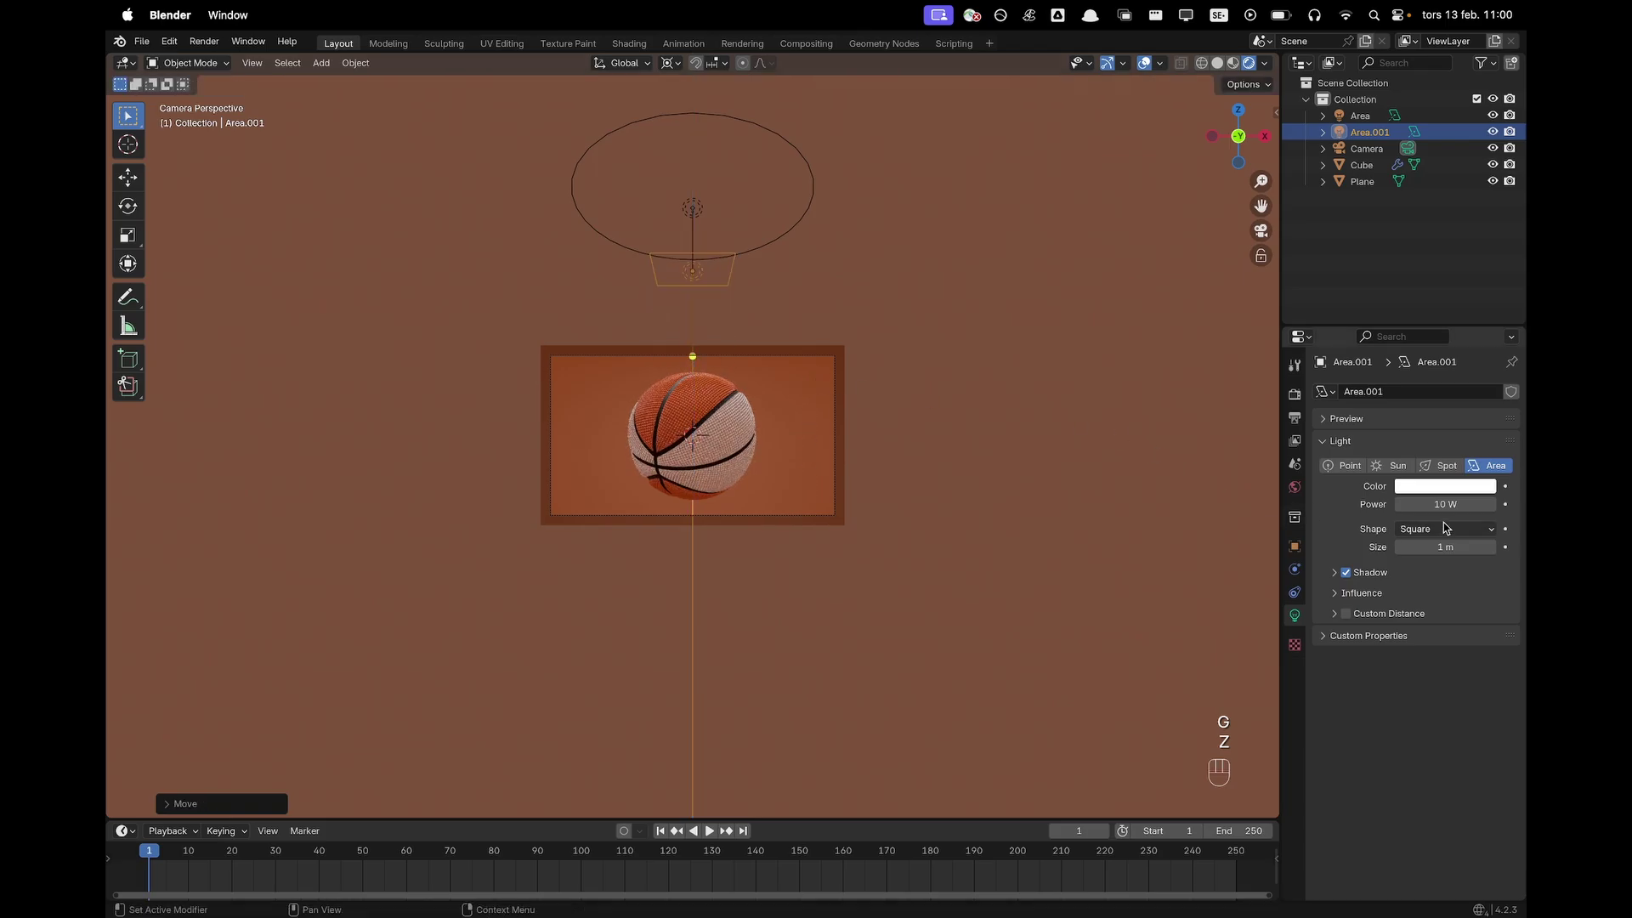
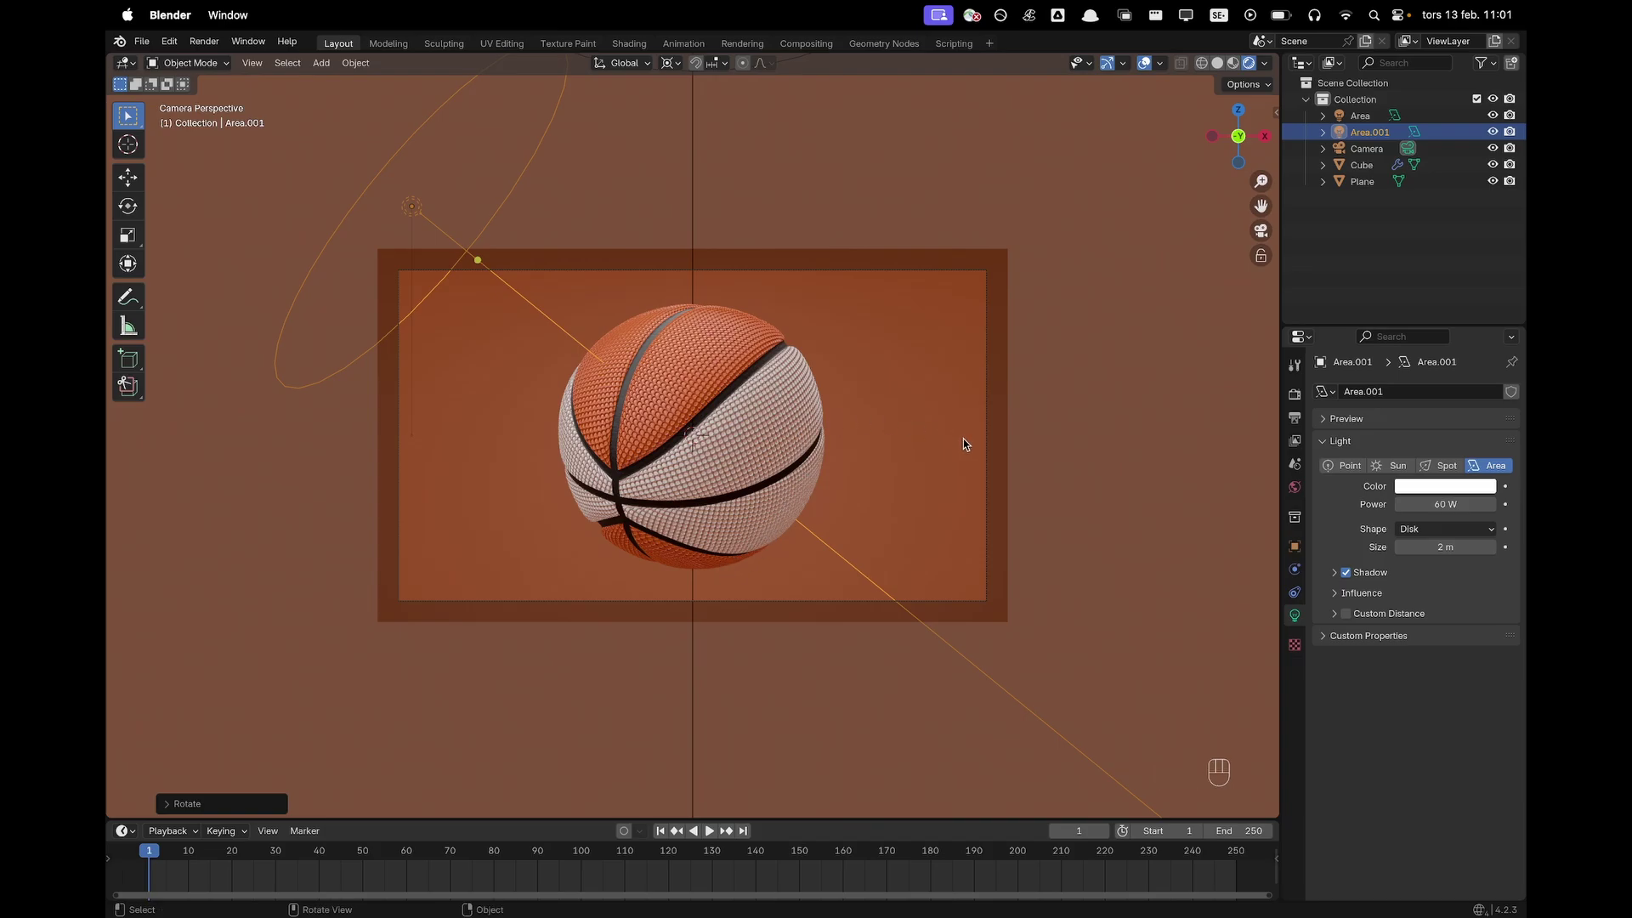
Duplicate the upper-left light and rotate the copy 120° around the vertical axis
key(shift+d)
key(r)
key(z)
key(1)
key(2)
key(0)
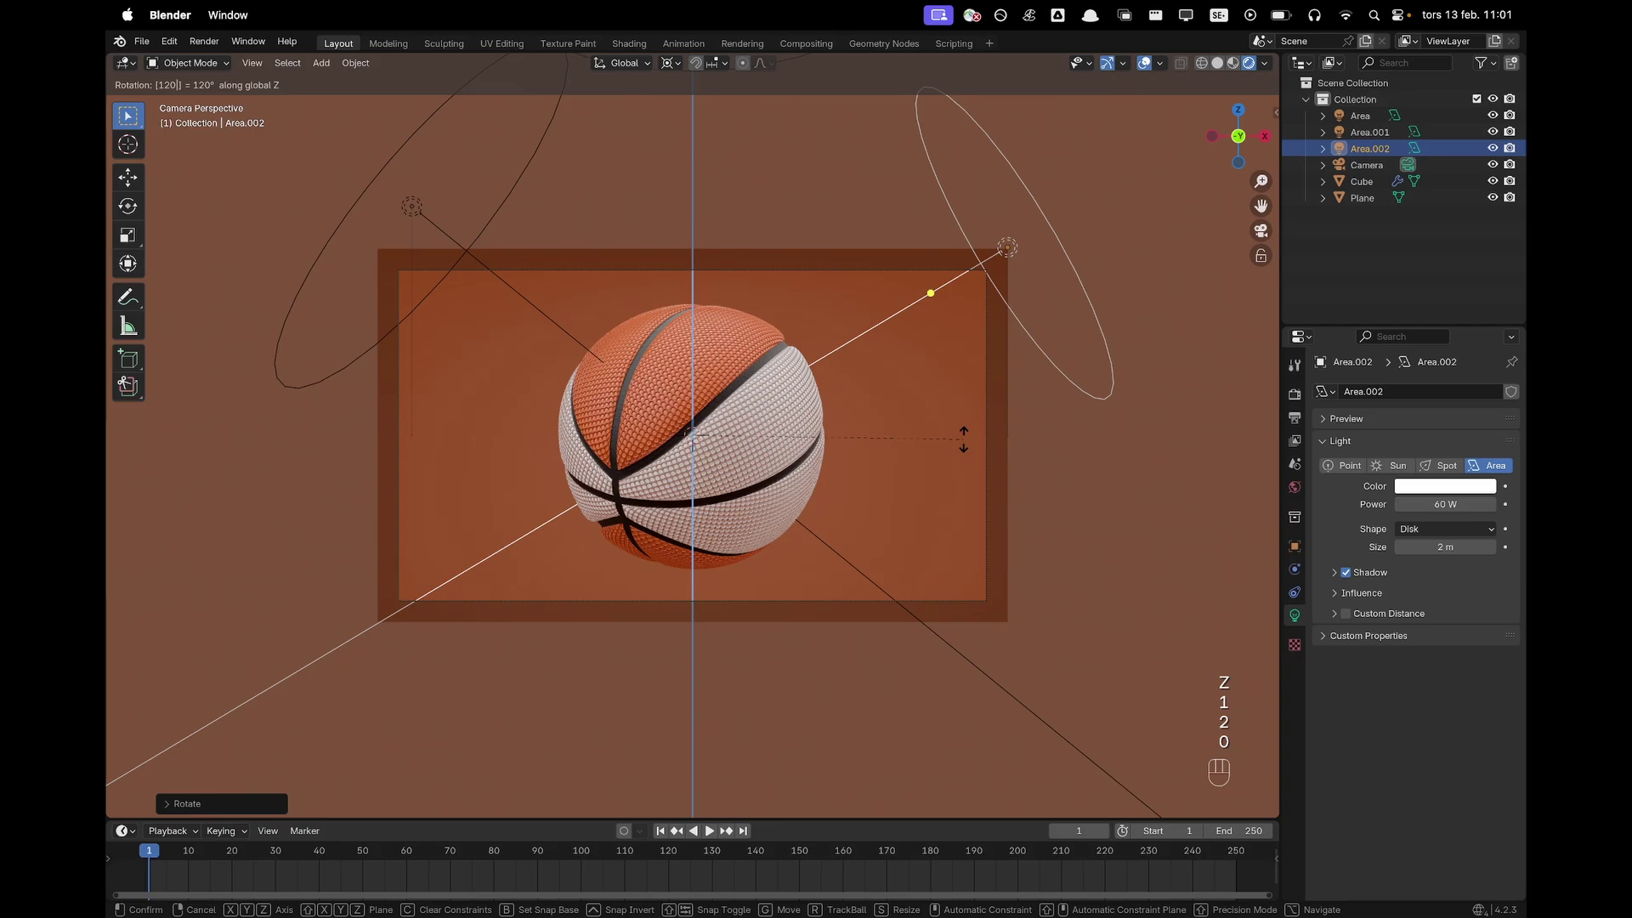
key(Return)
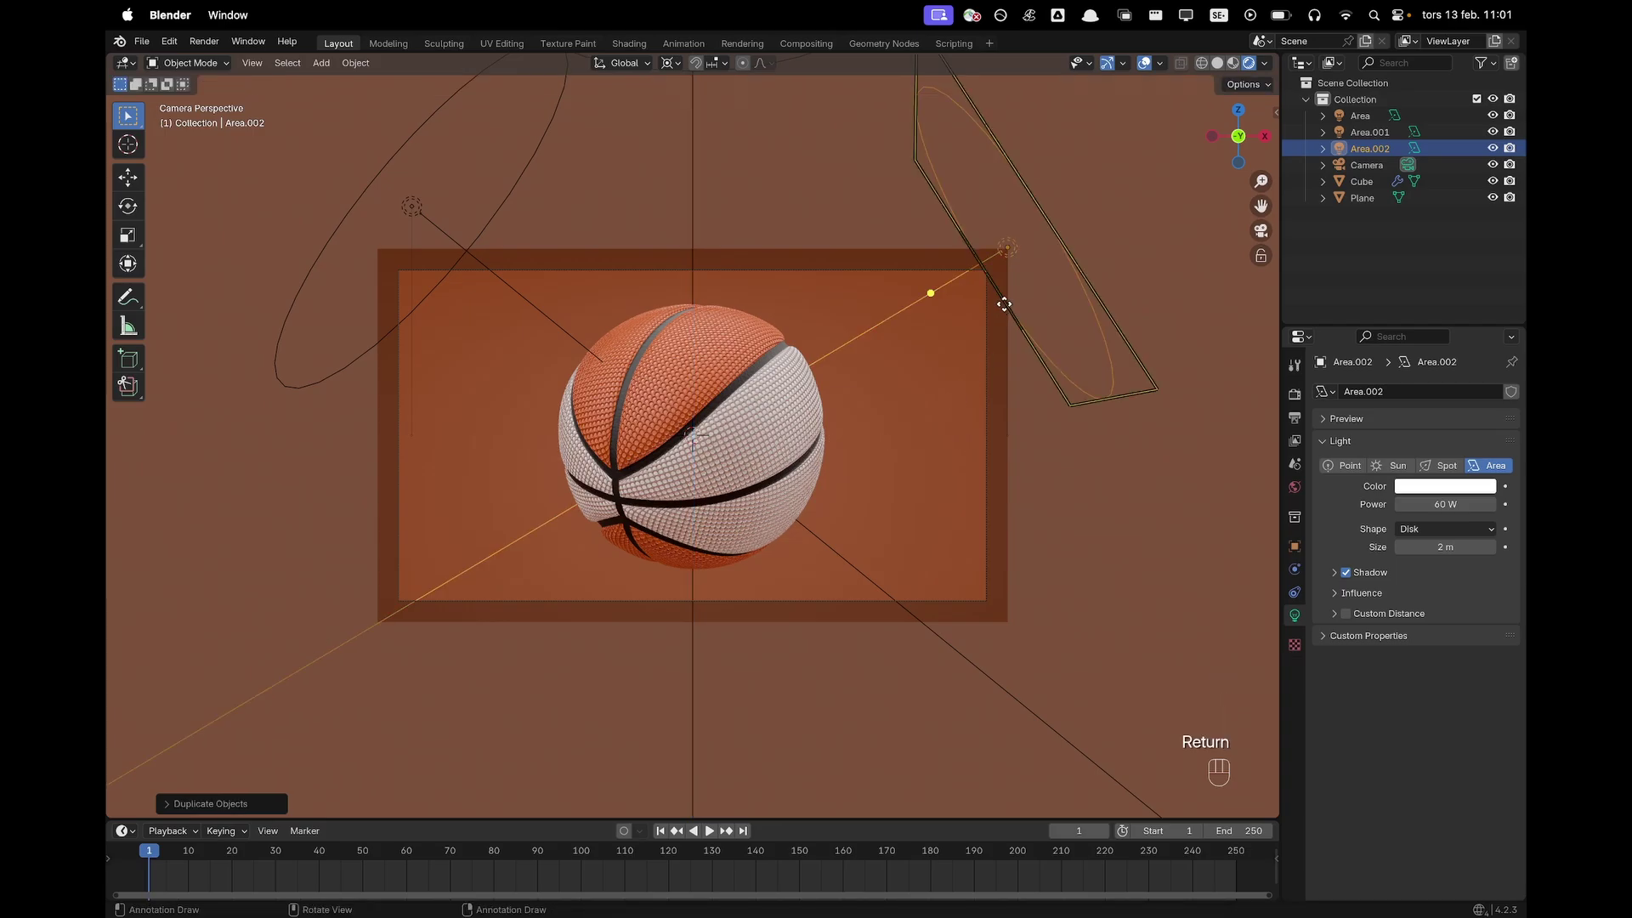
Tilt the copied light on its local X axis and slide it along its own Z to aim at the ball
key(r)
key(x)
key(x)
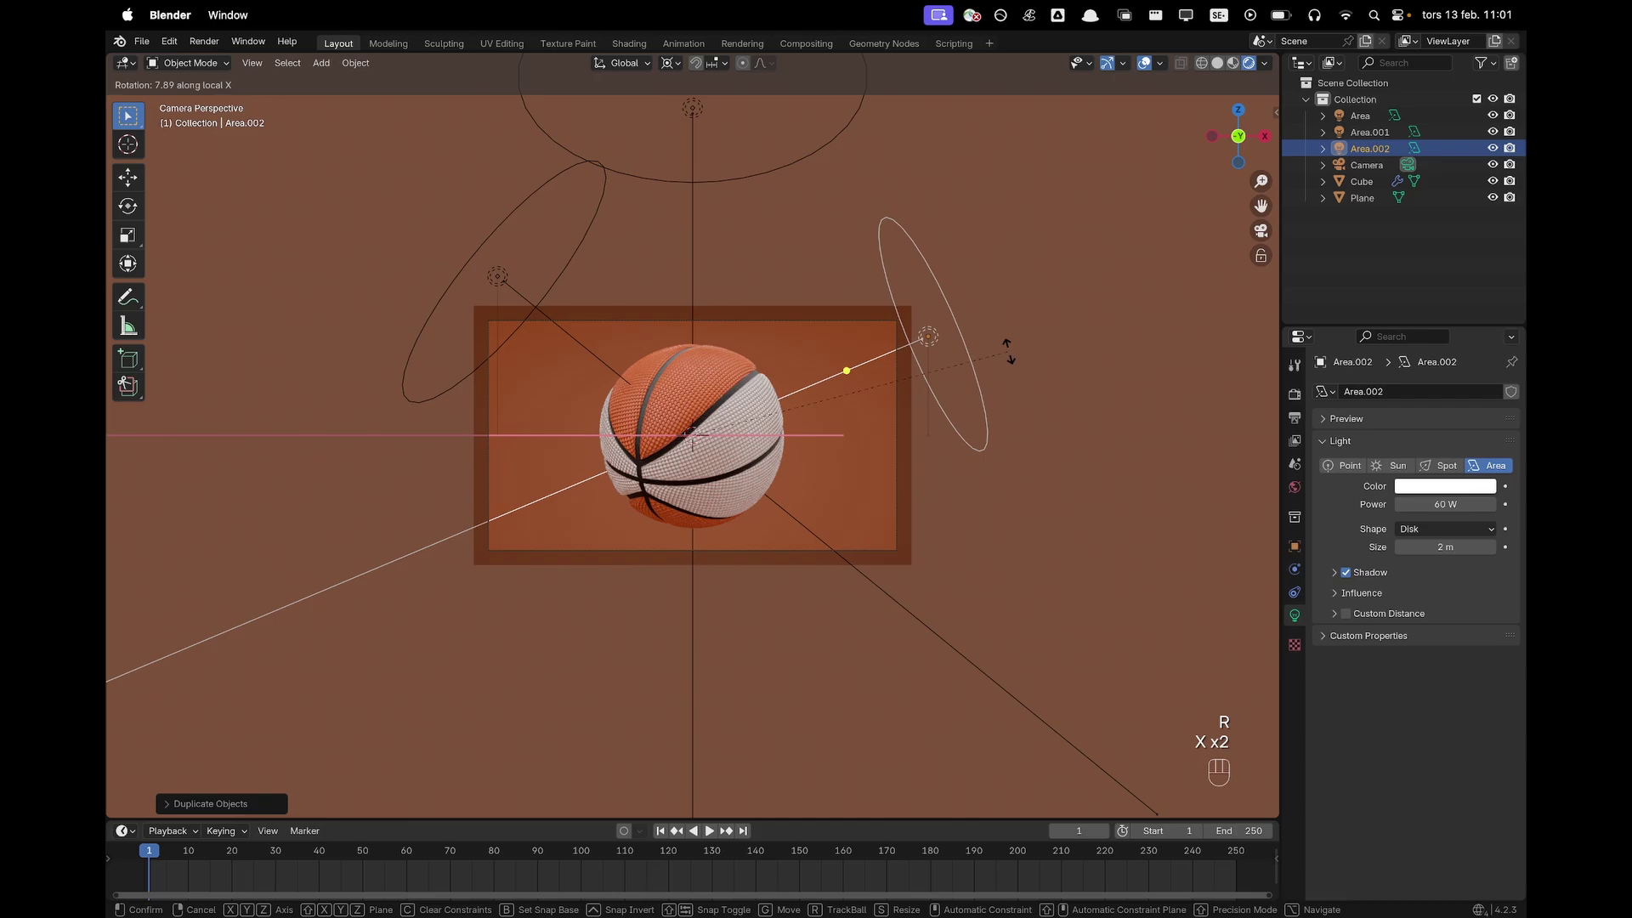
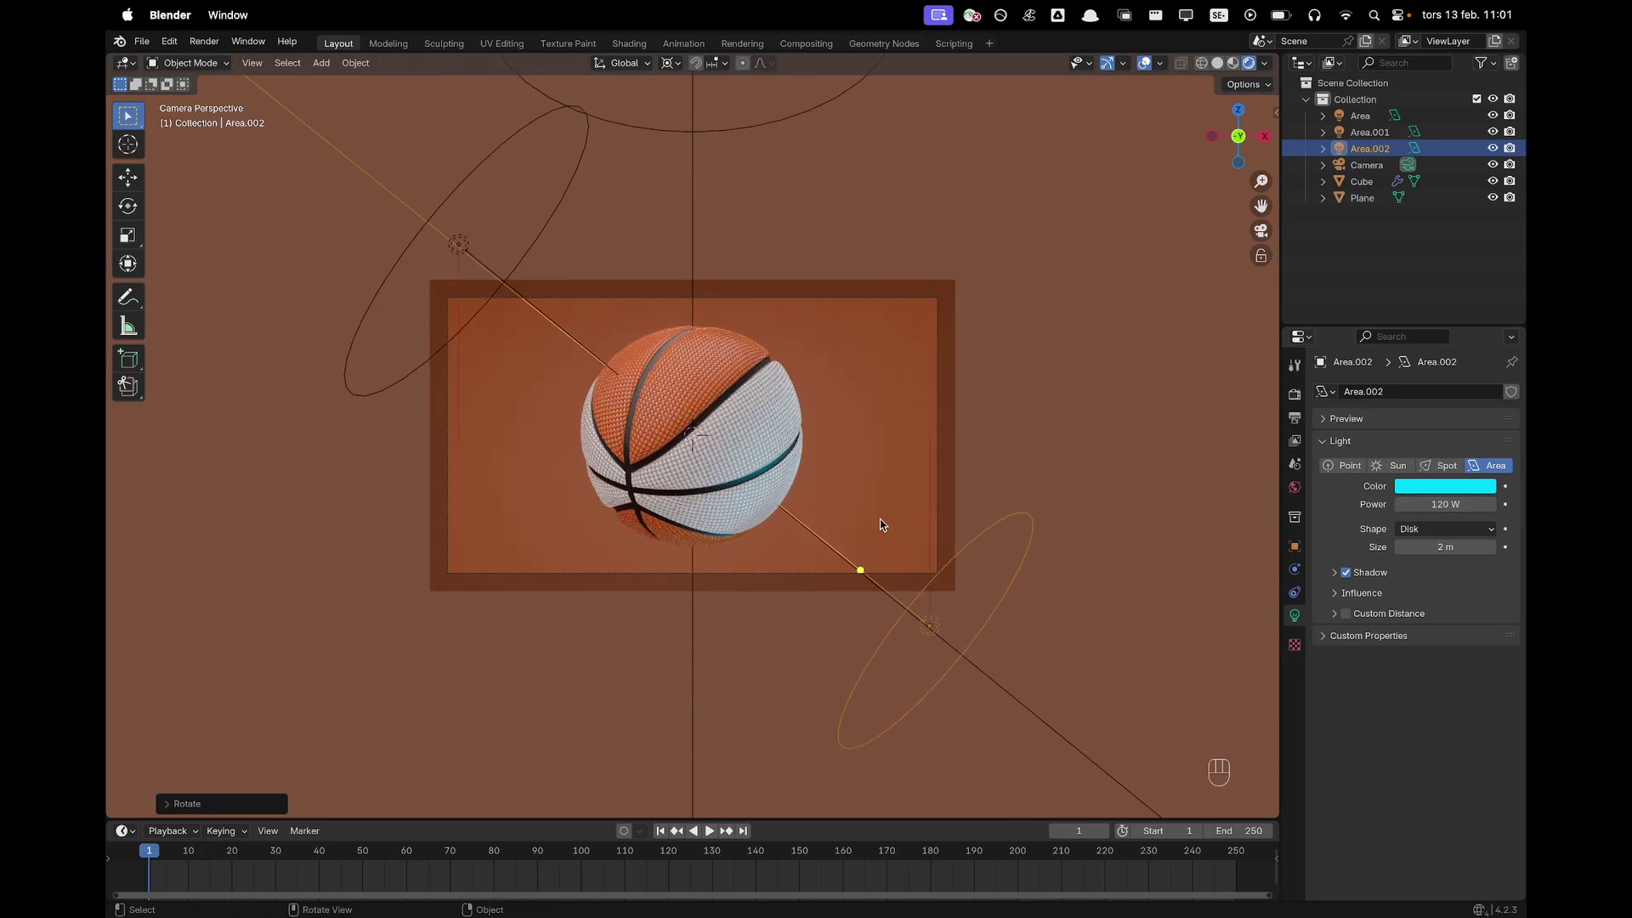
key(g)
key(z)
key(z)
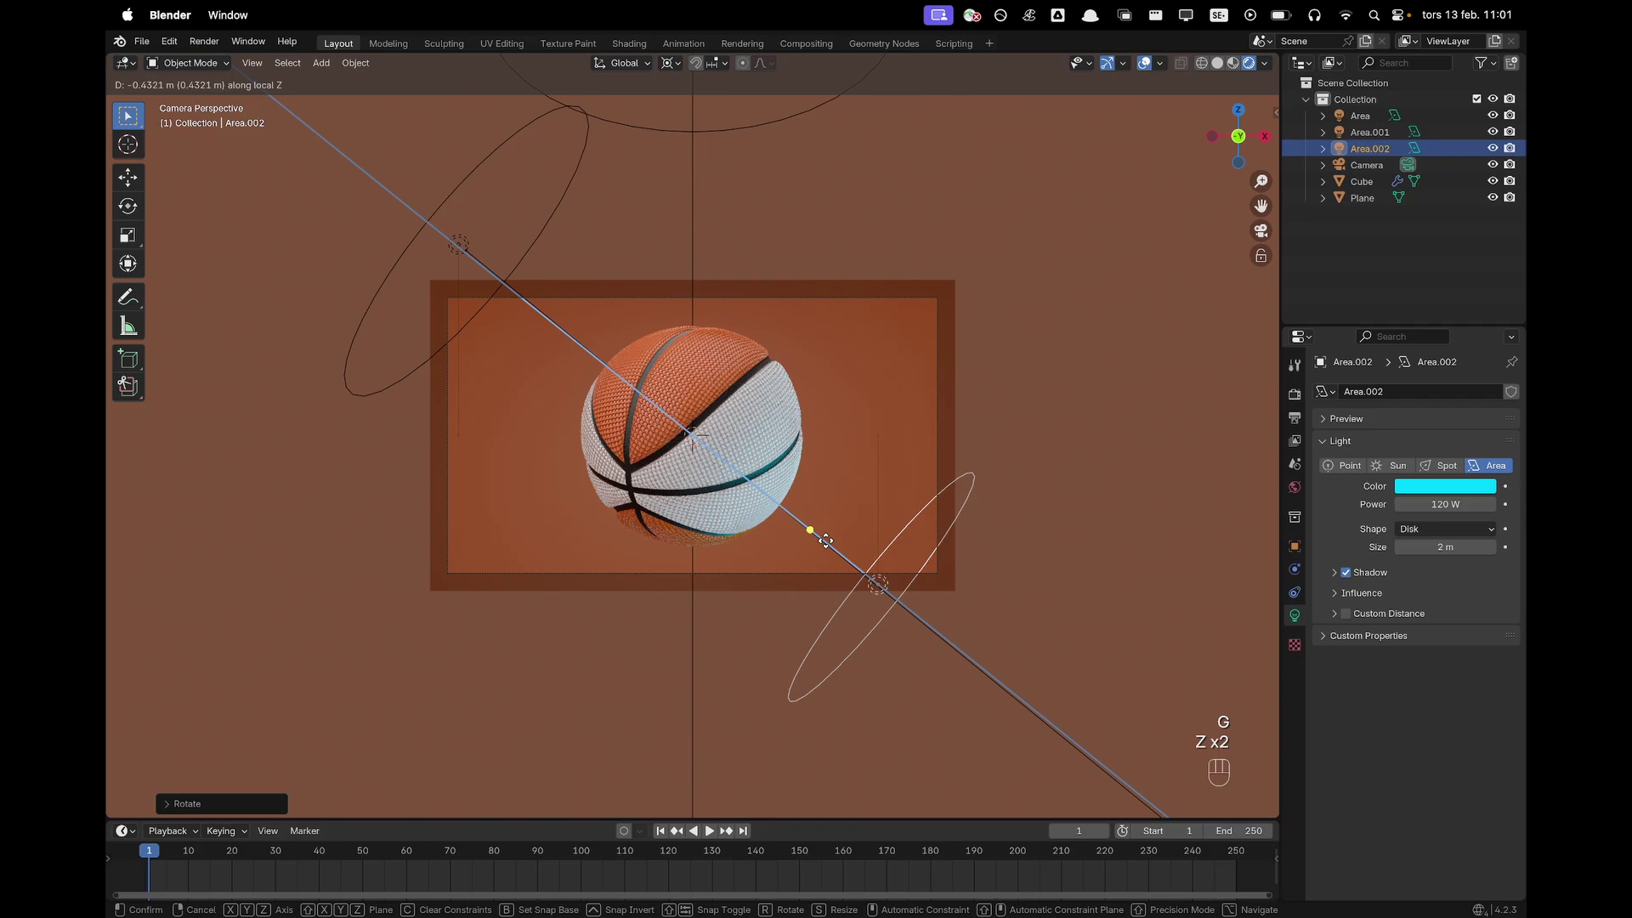
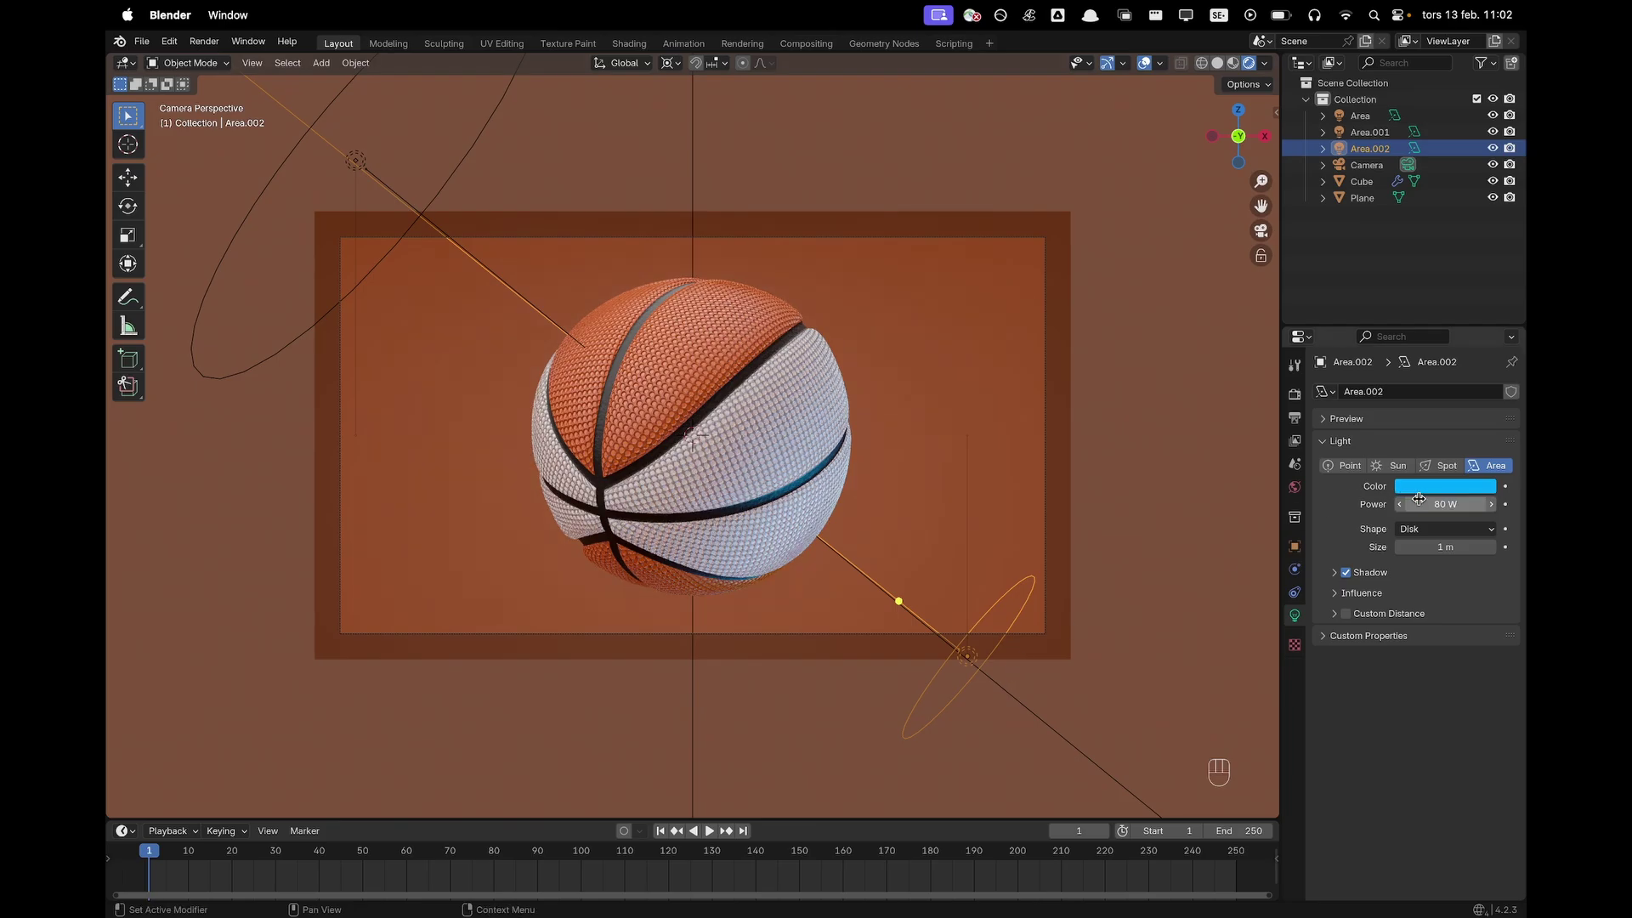
Inspect the lights from another angle and select the upper-left light Area.001 to retint it peach
key(g)
key(z)
key(z)
click(960, 714)
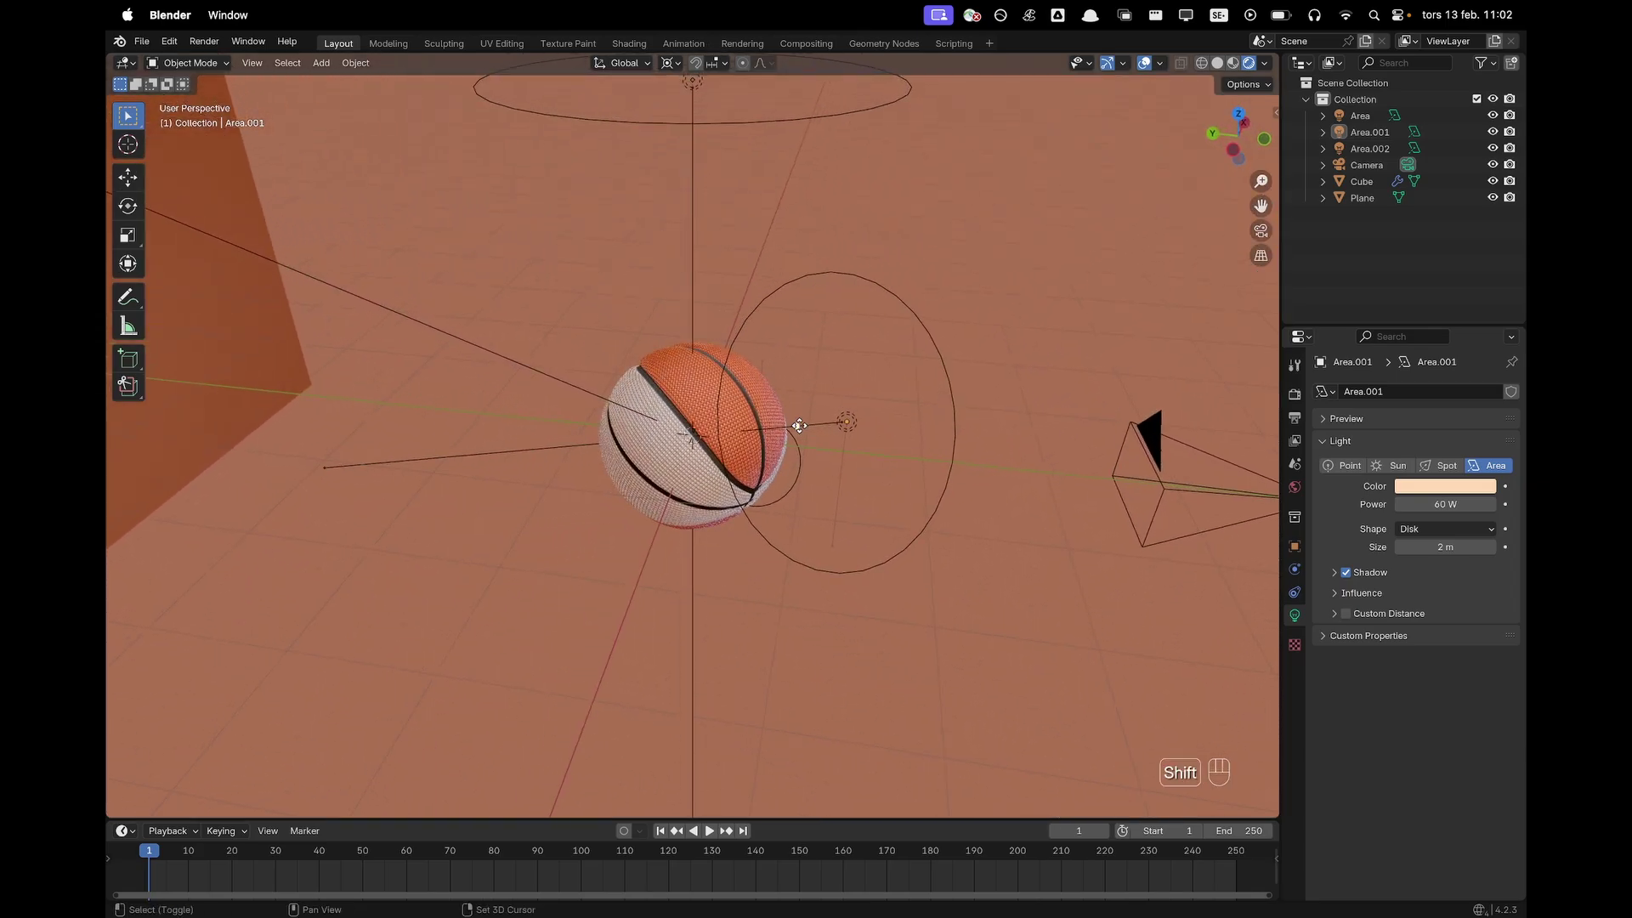
Add a fourth Area light, Area.003, to the scene
key(shift+a)
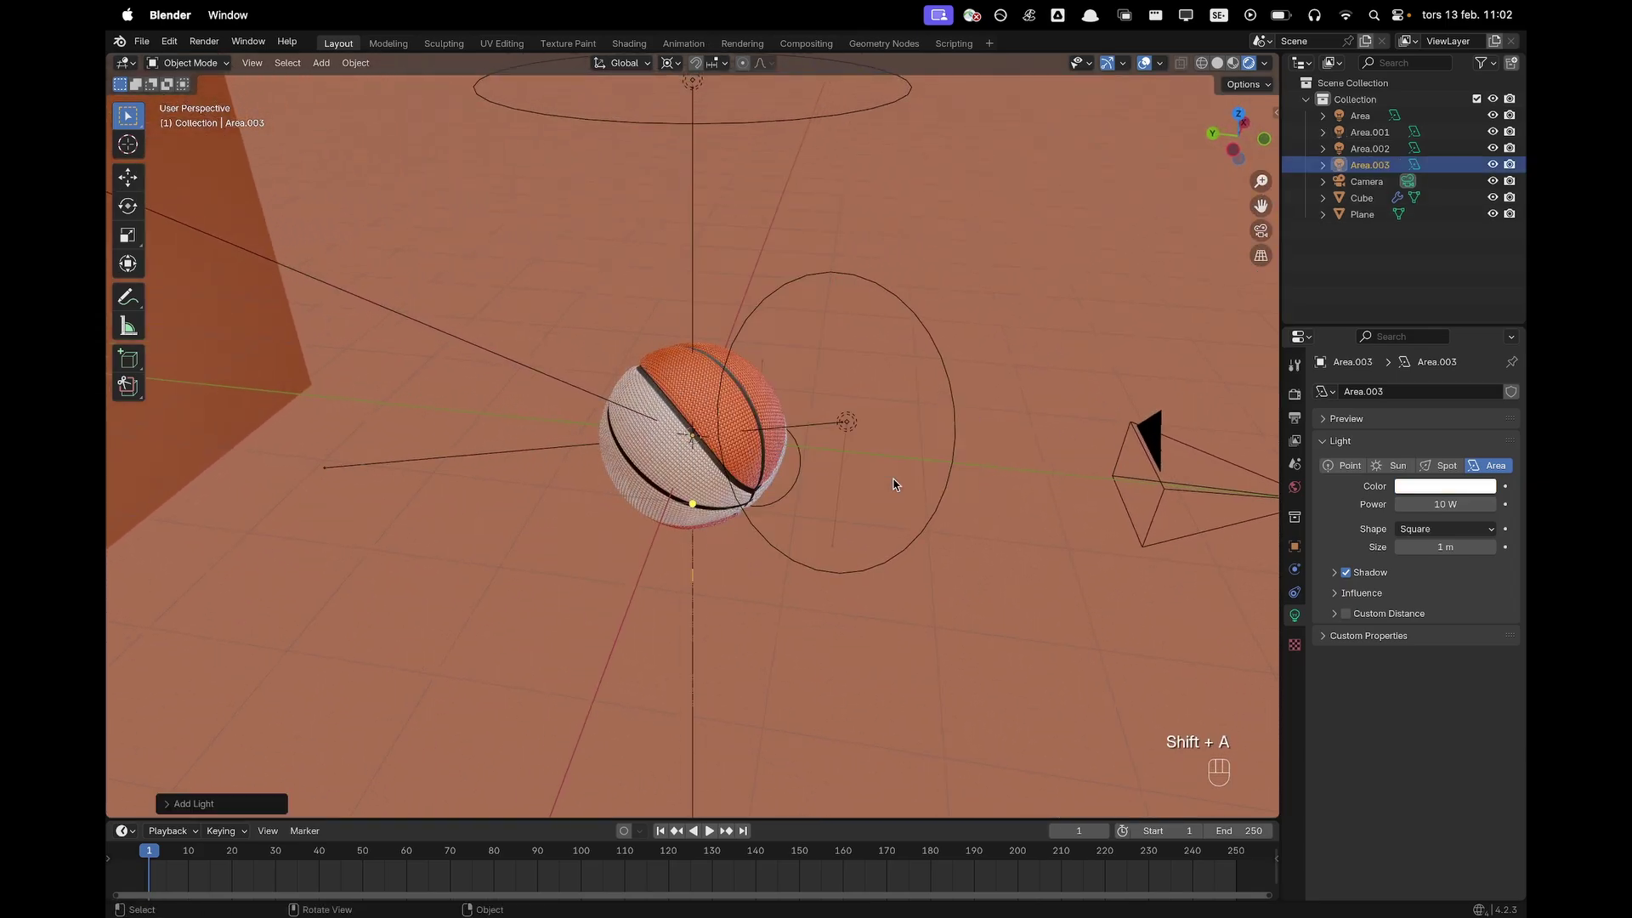
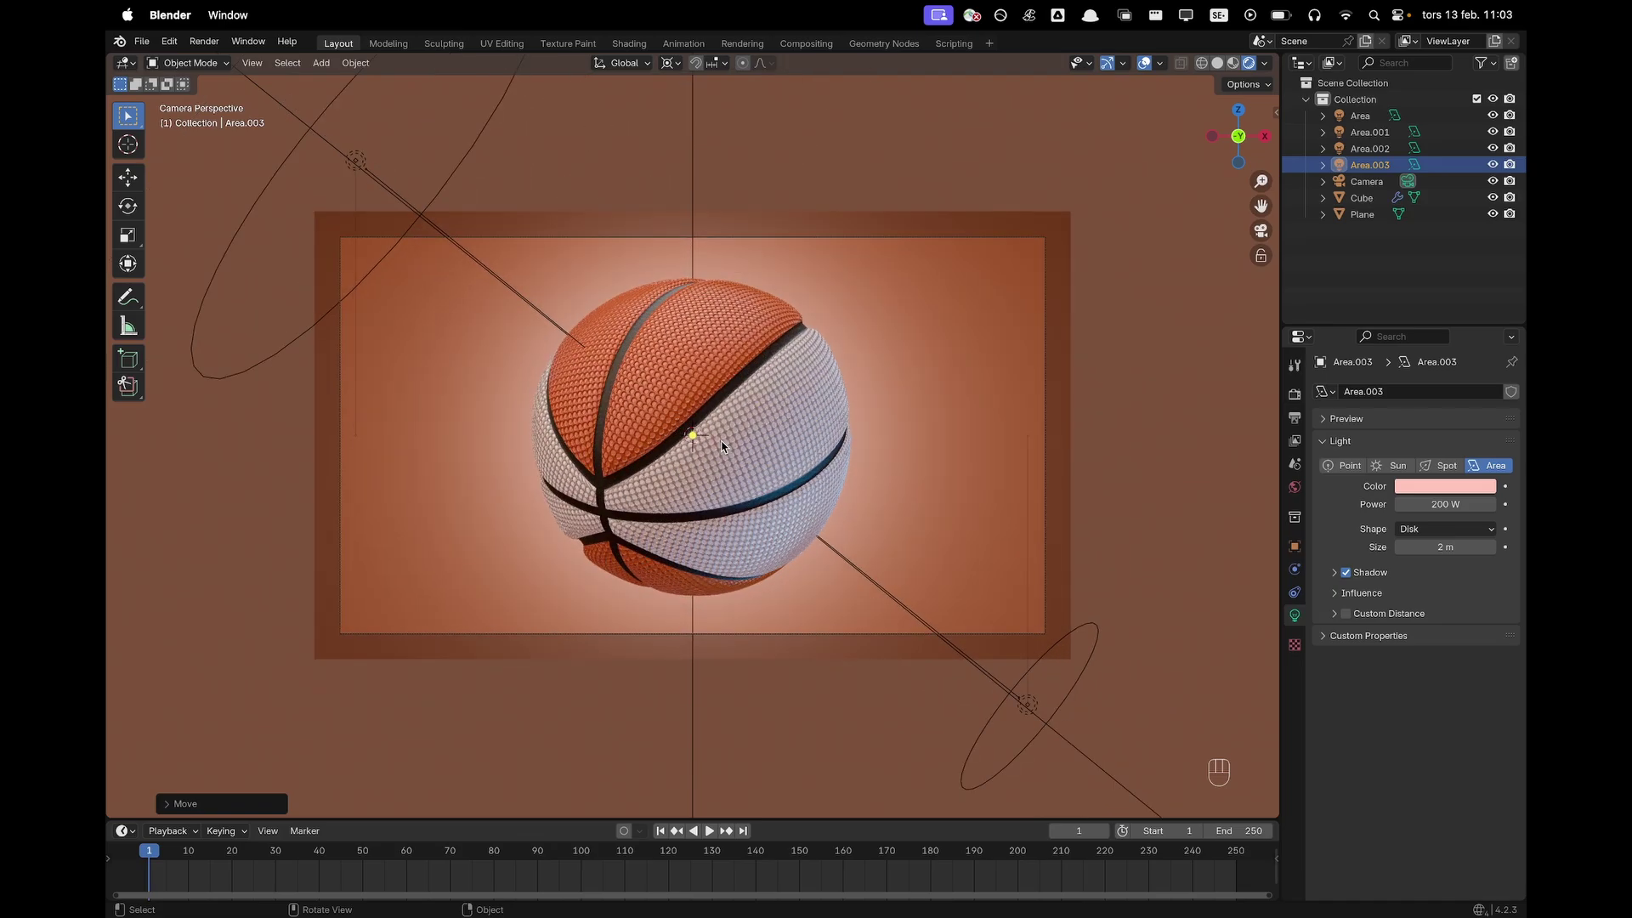
key(g)
key(z)
key(z)
click(466, 207)
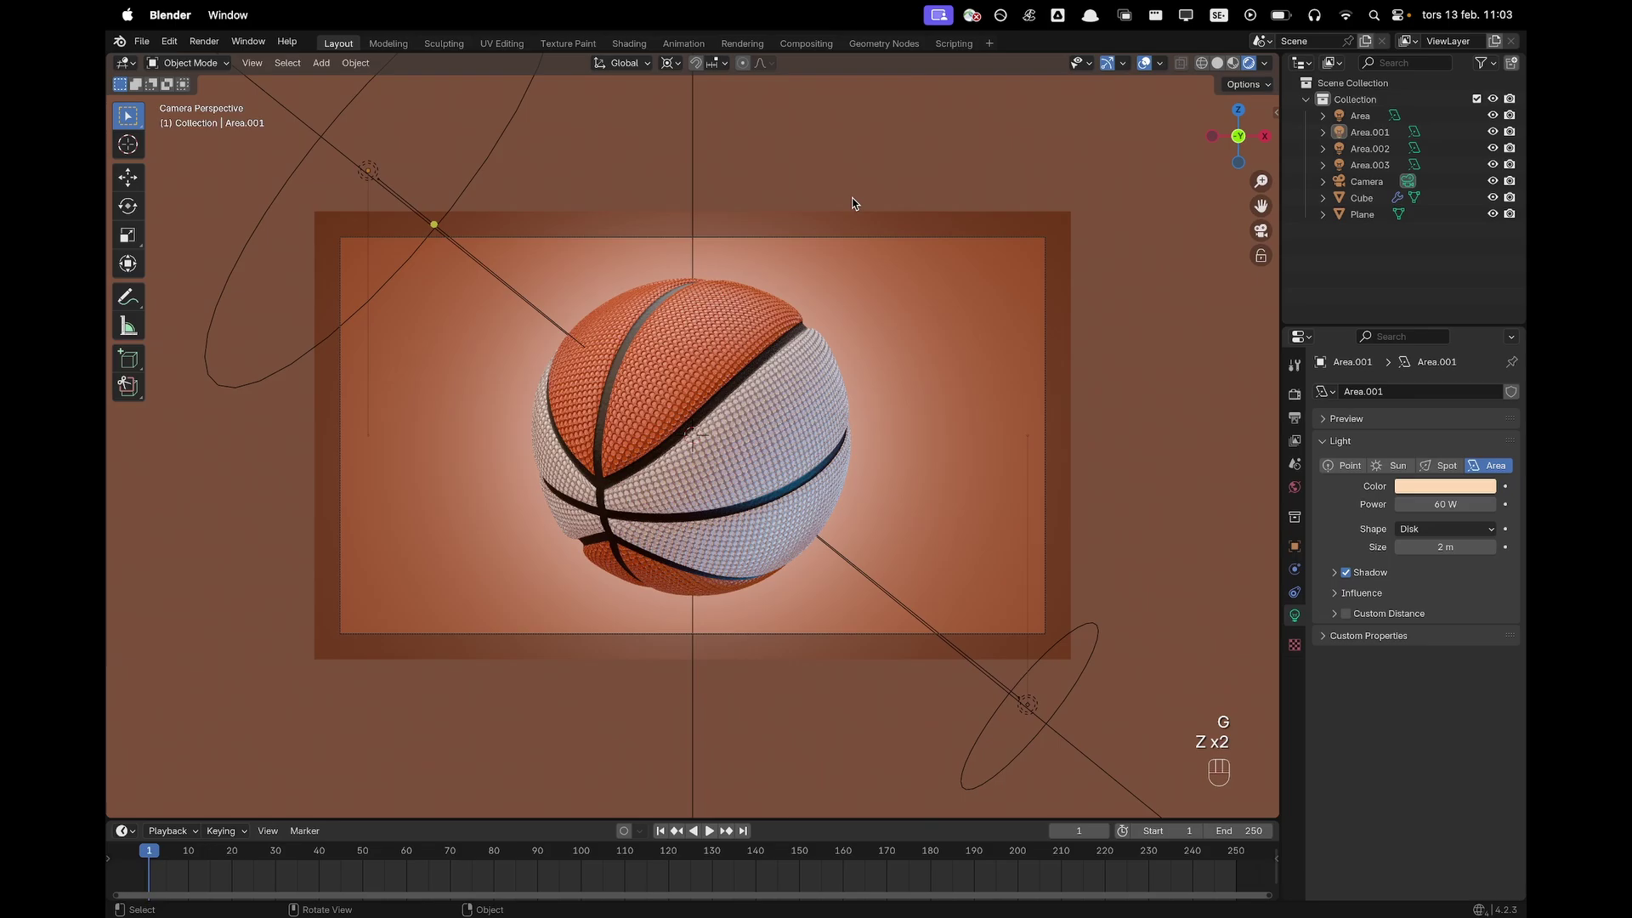
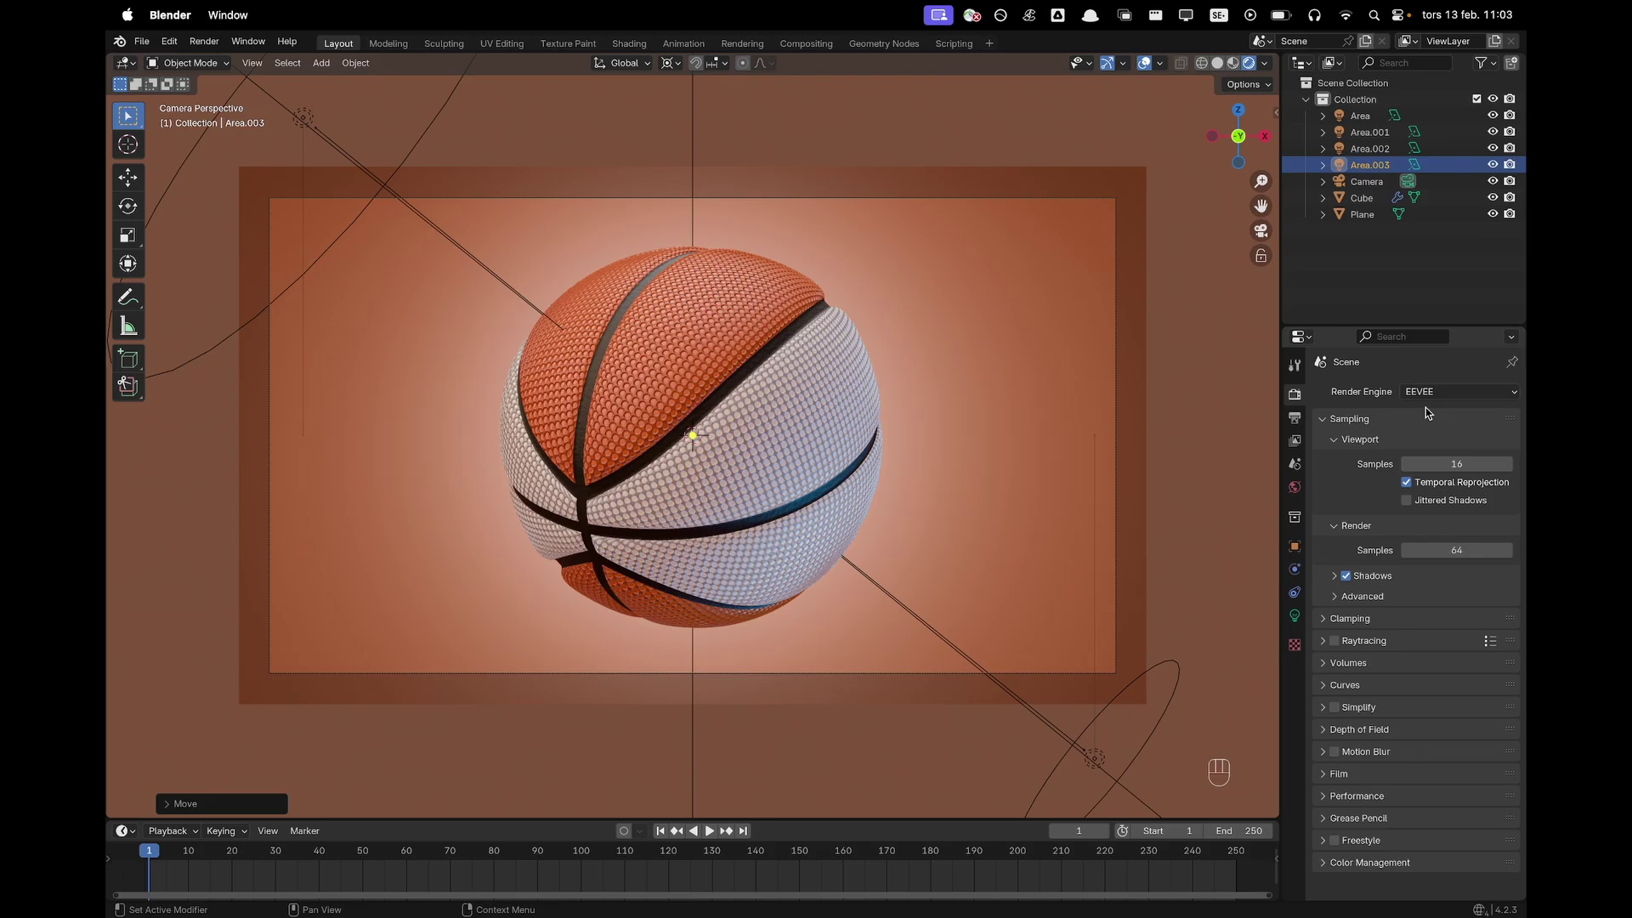
Set the render engine to Cycles and the Color Management look to Medium High Contrast
drag(1431, 399, 1426, 449)
drag(1432, 434, 1429, 475)
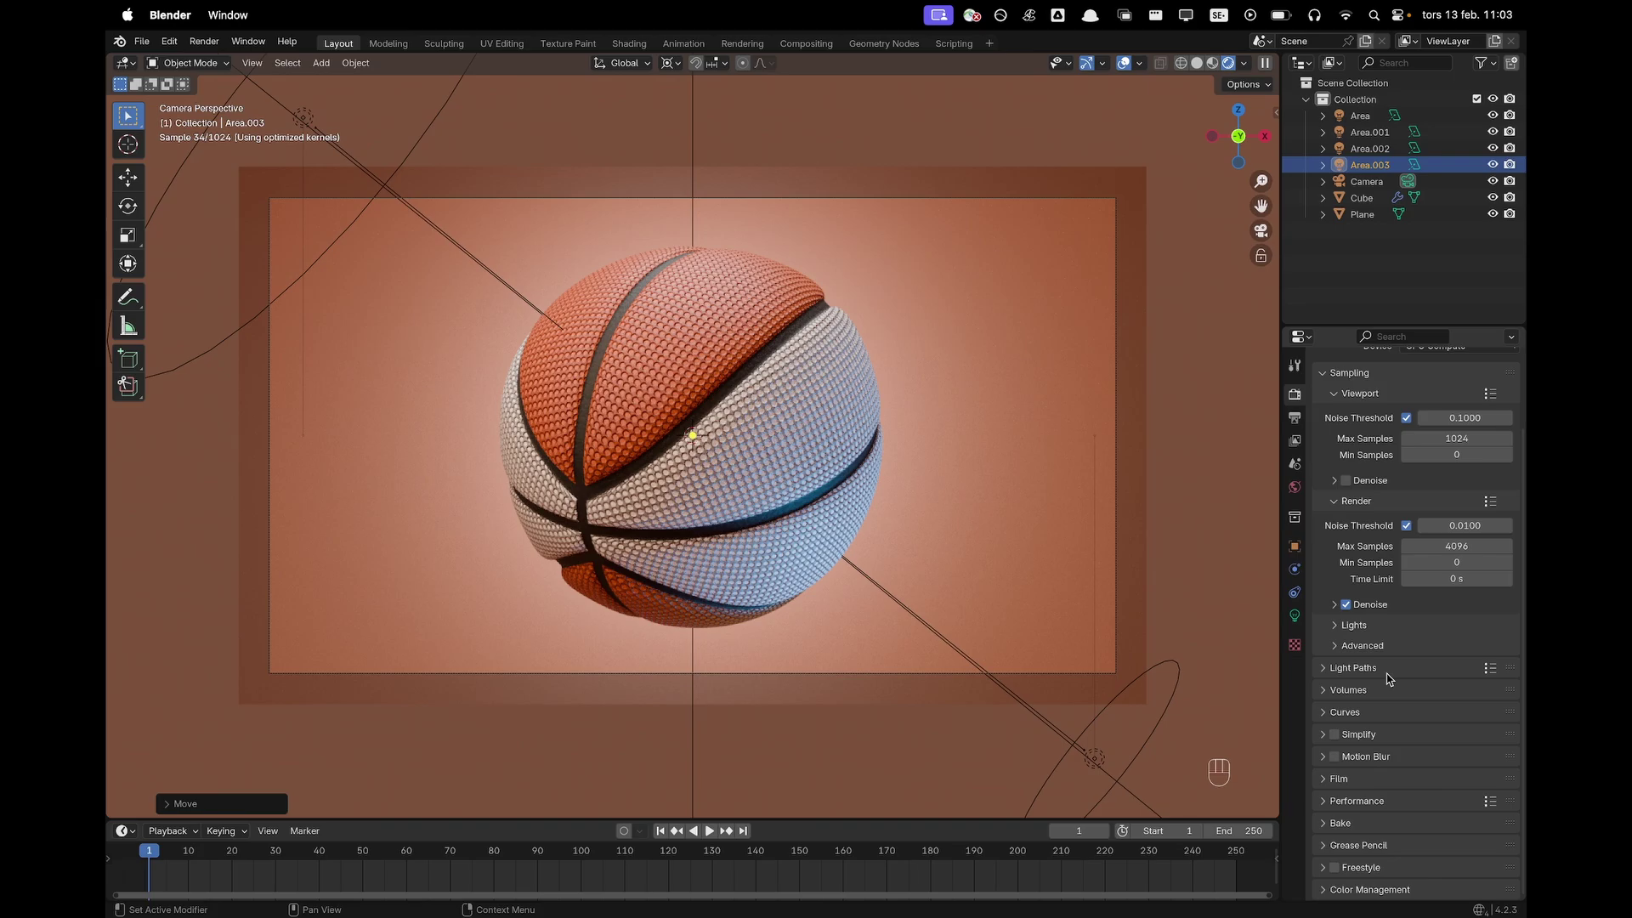
click(1379, 894)
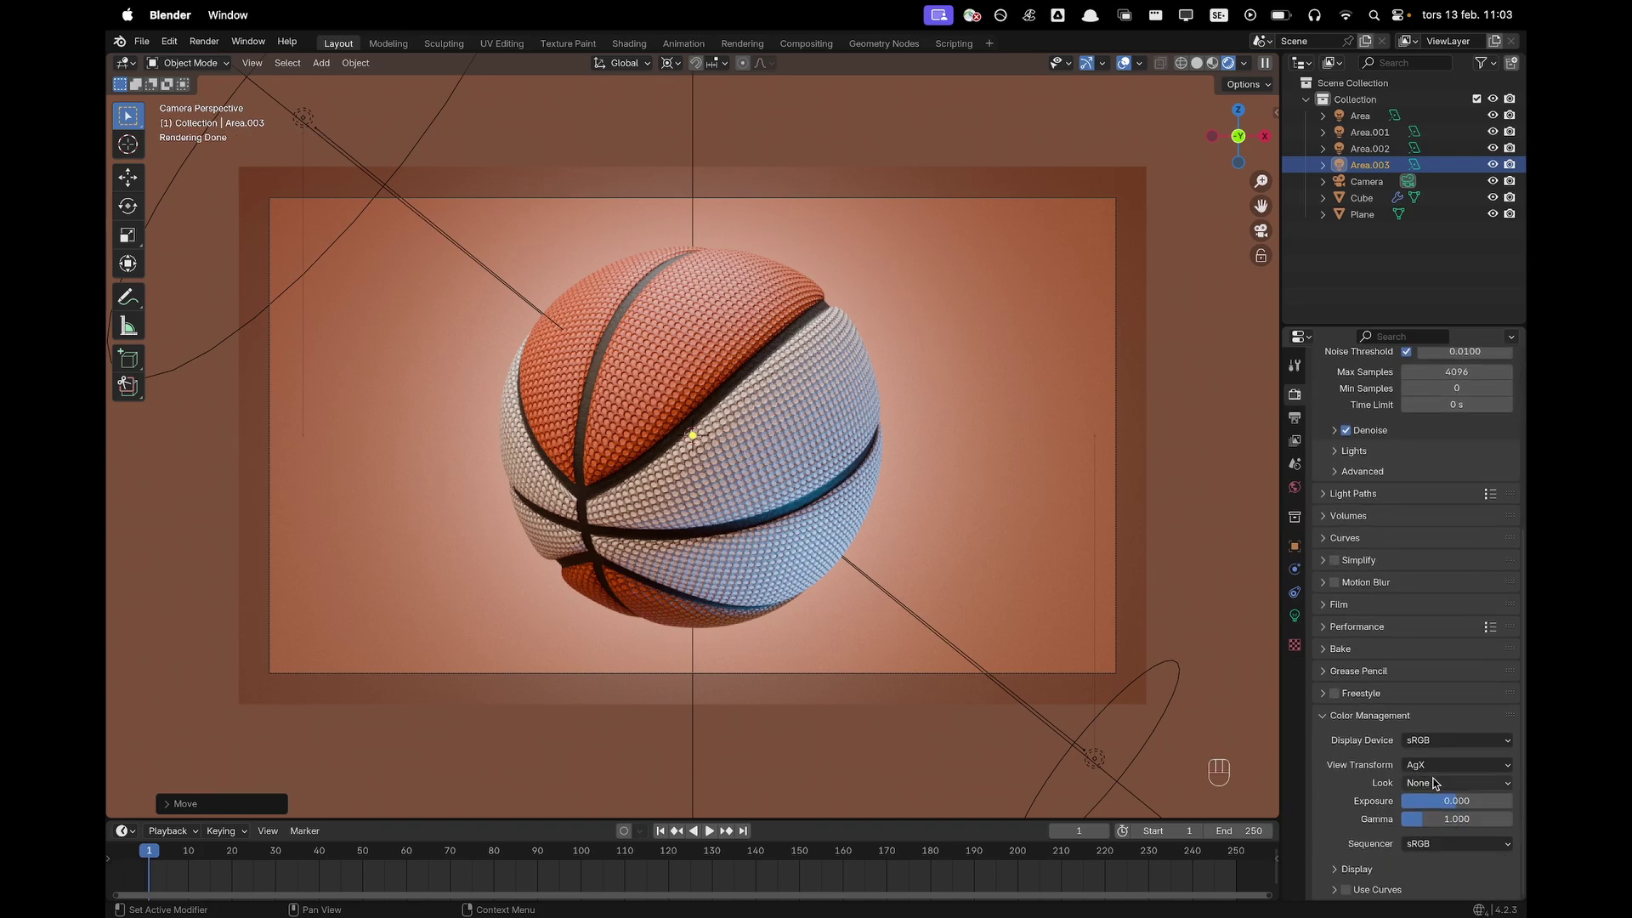
drag(1436, 788, 1428, 696)
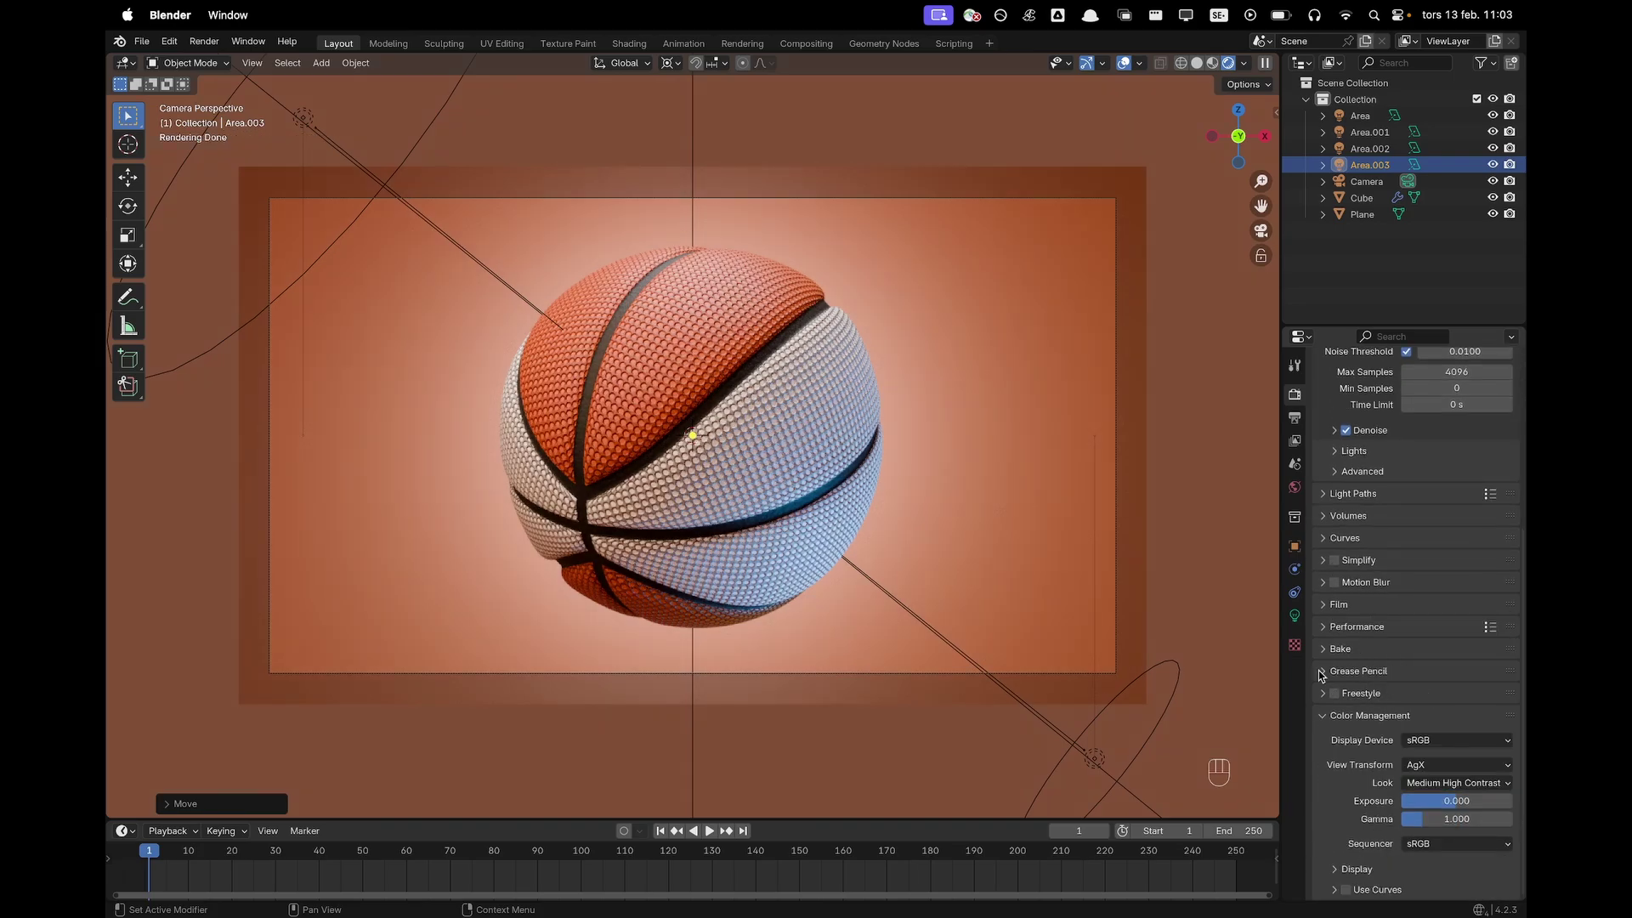